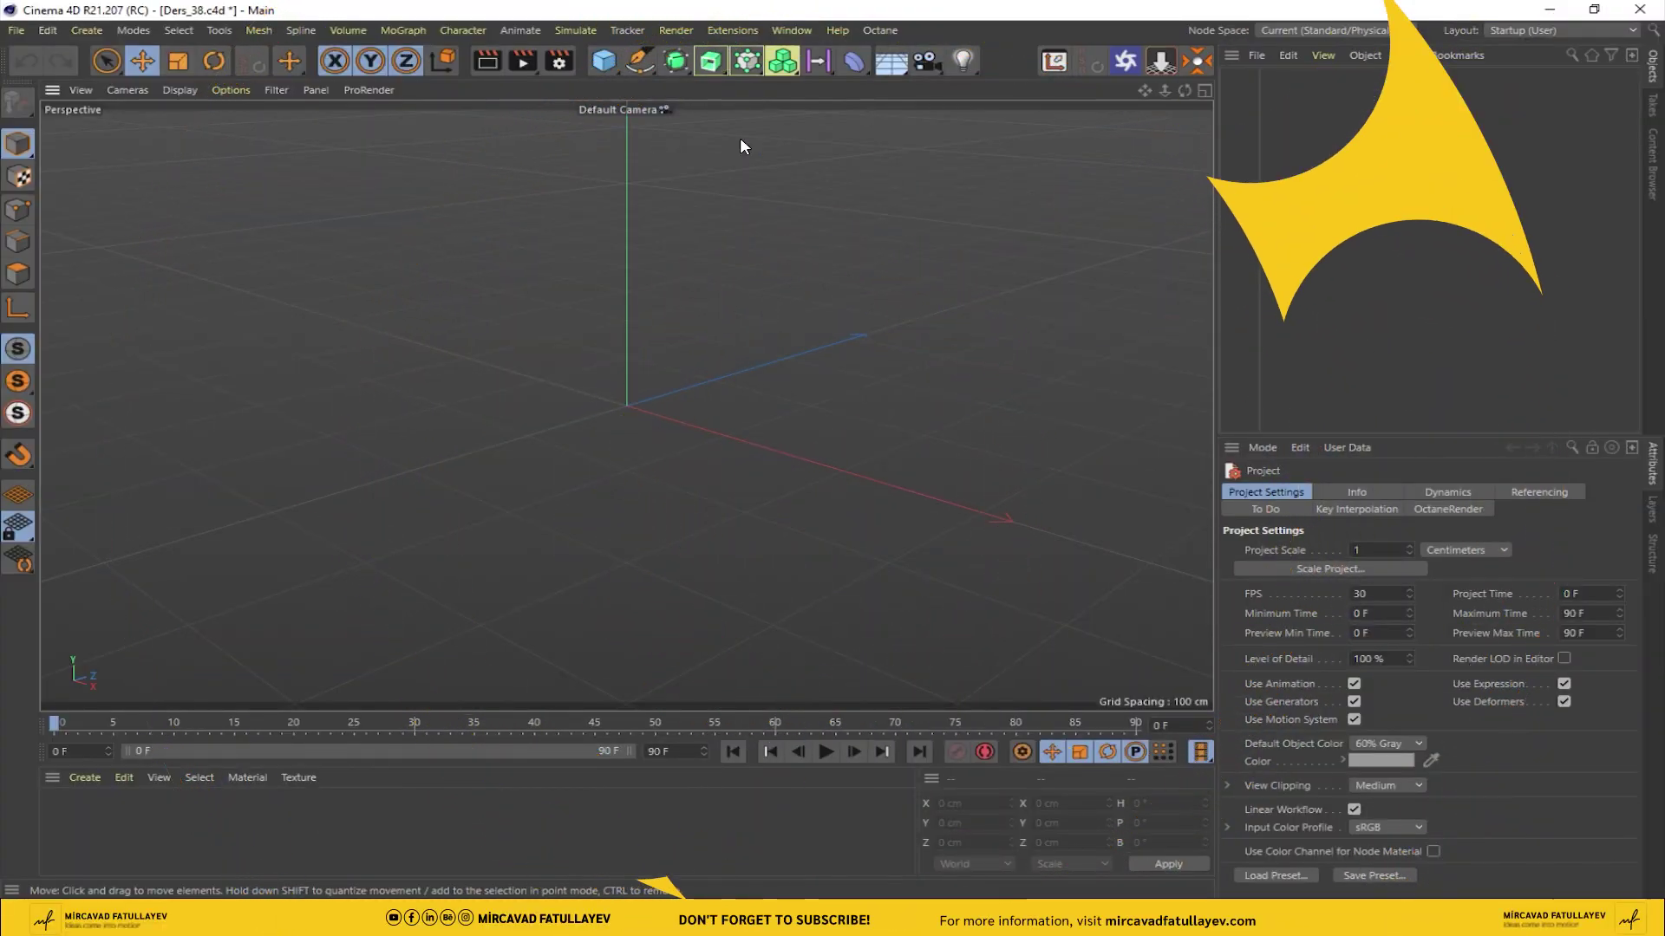
Step: Select the top polygon of the editable cube
drag(608, 71, 27, 110)
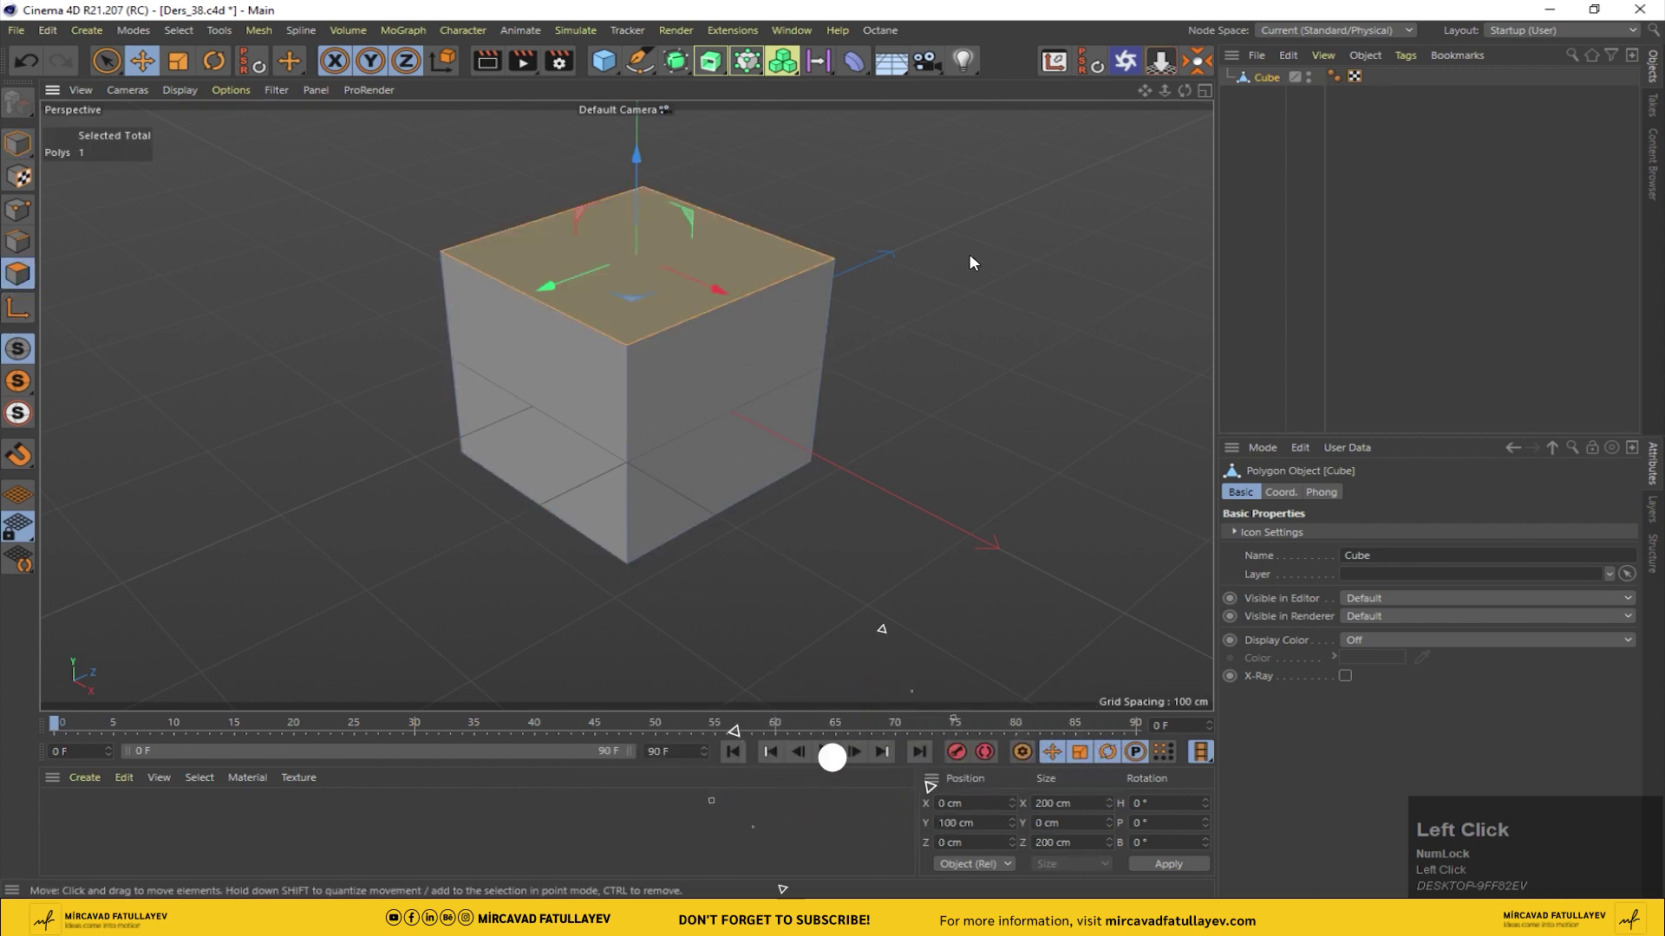
Step: Inset the top polygon with Extrude Inner at an offset of 10
right_click(973, 258)
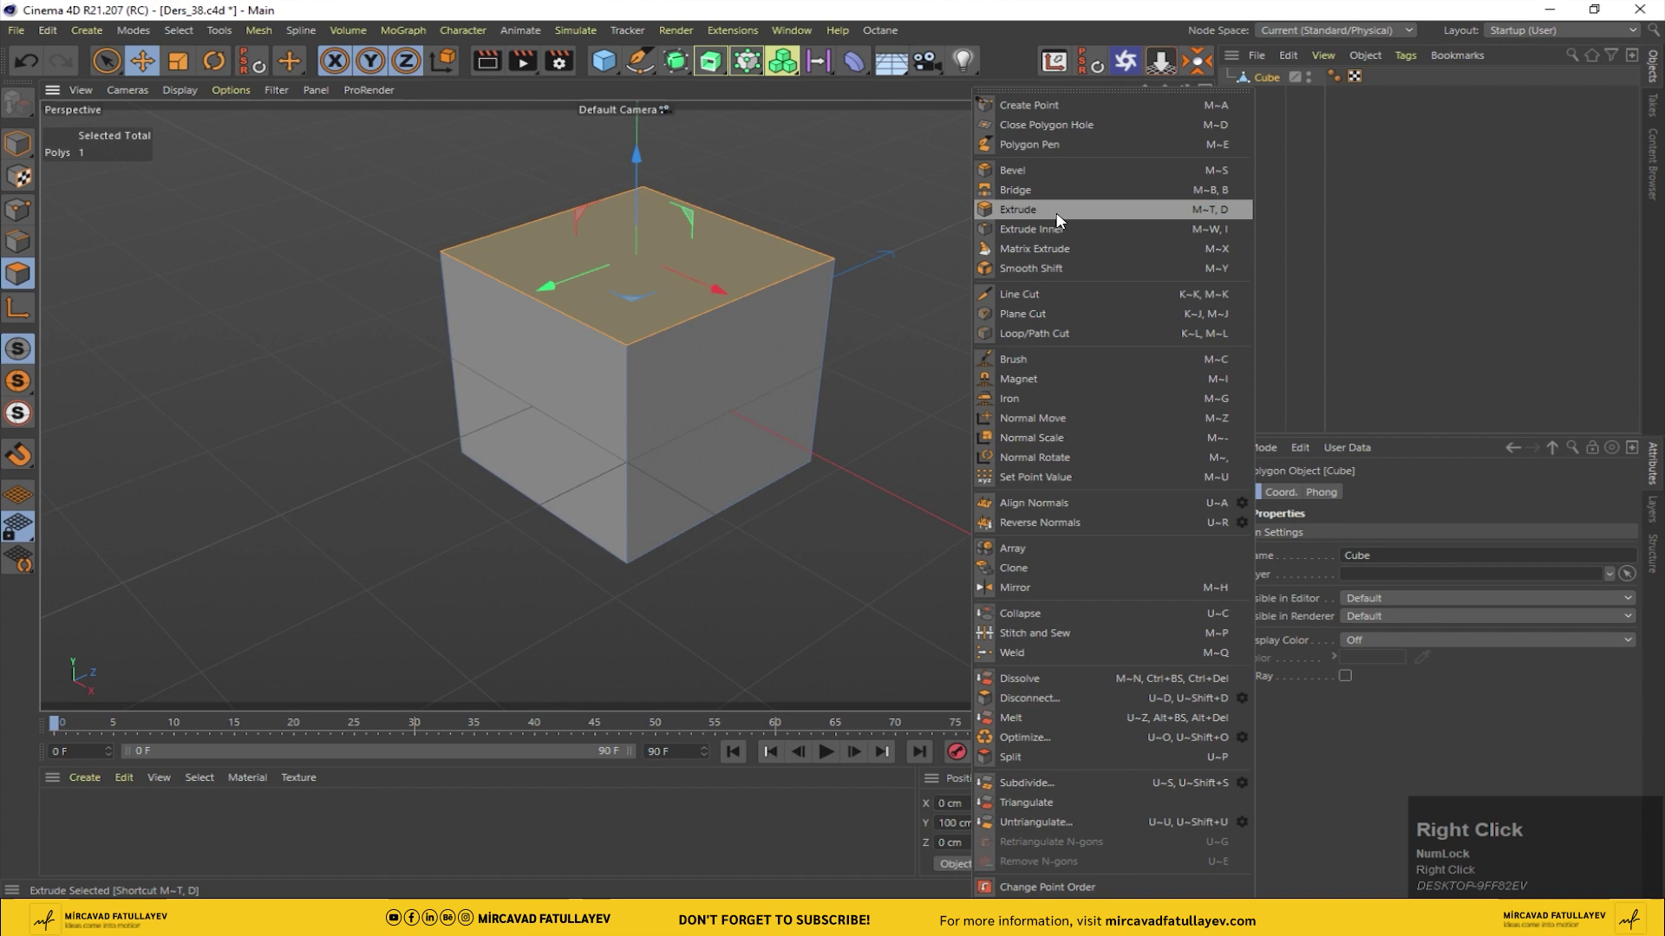
click(1050, 234)
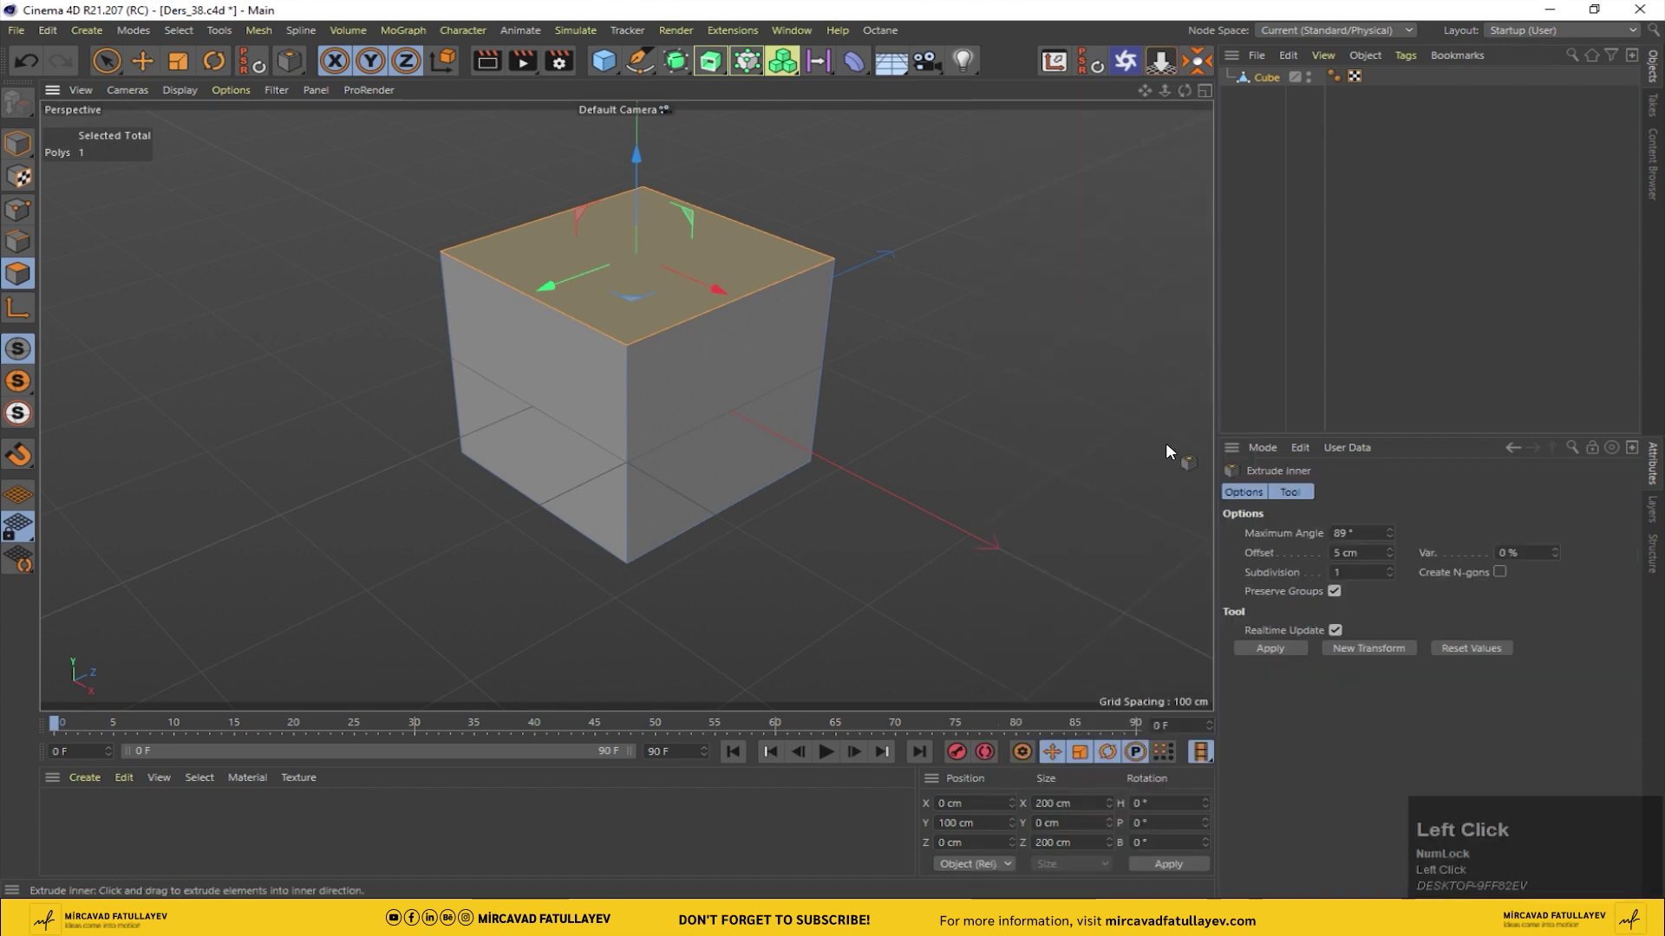
drag(1361, 548, 988, 283)
text(10)
key(Return)
Step: Undo a wrong extrude and re-apply the inner extrude with a value of 4
right_click(988, 283)
drag(1077, 179, 910, 260)
key(ctrl+z)
right_click(959, 242)
drag(1019, 211, 1390, 555)
text(4)
key(Return)
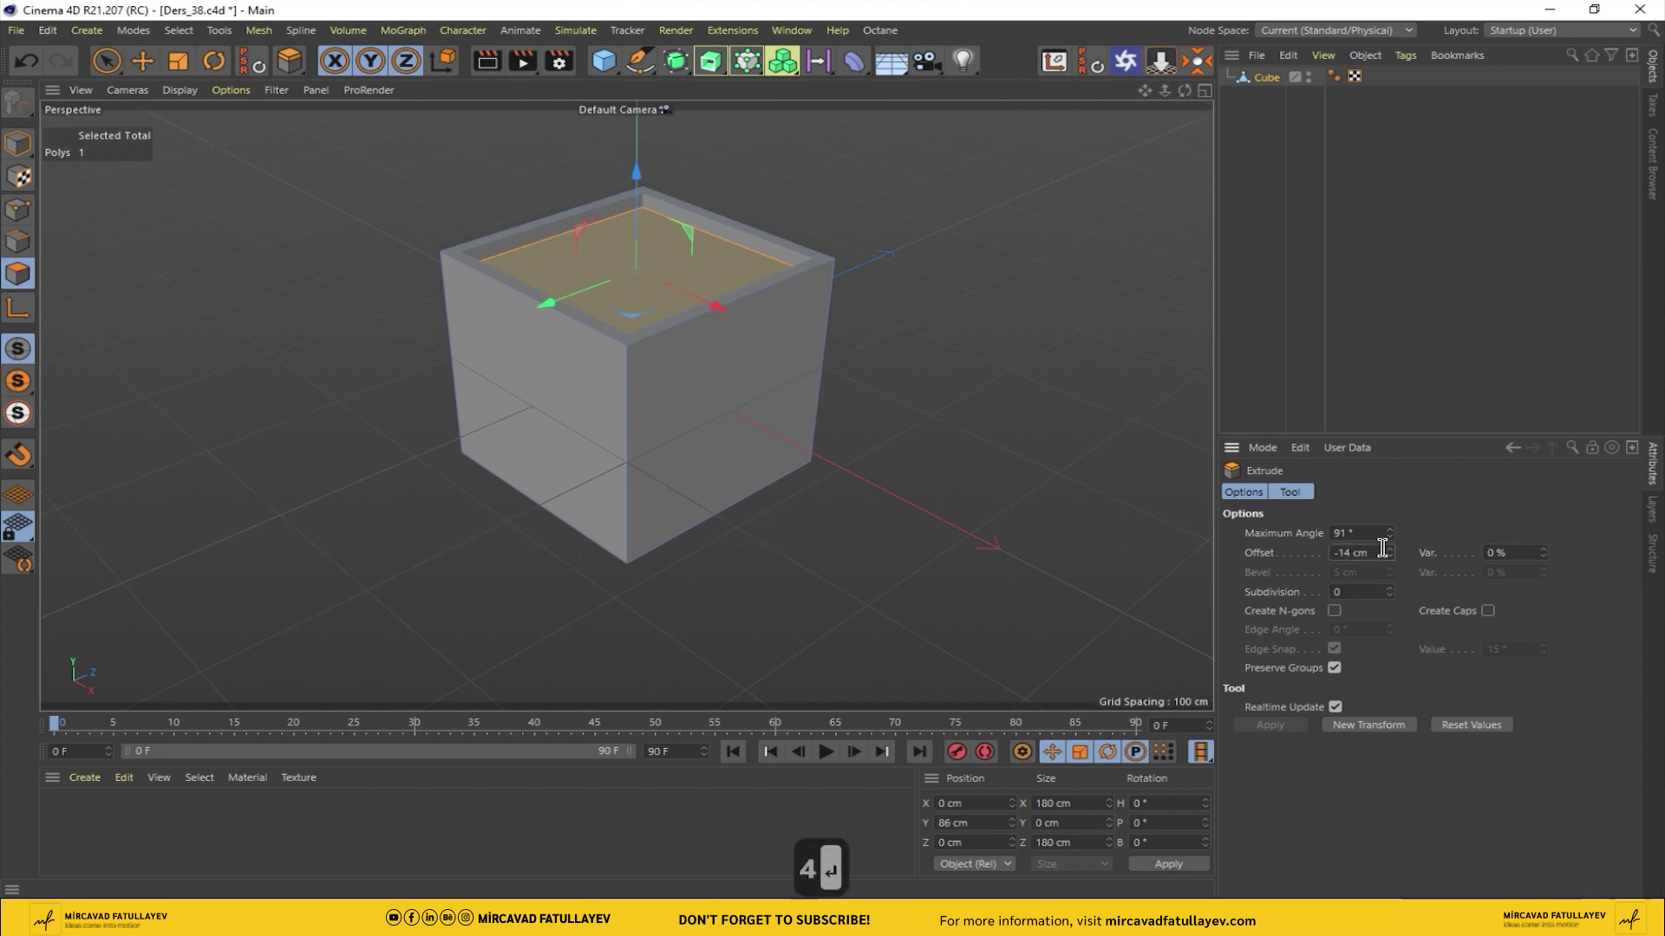
Step: Extrude the top face down almost to the bottom to hollow the box, then add a second Cube
drag(1392, 555, 407, 612)
middle_click(1004, 513)
middle_click(407, 612)
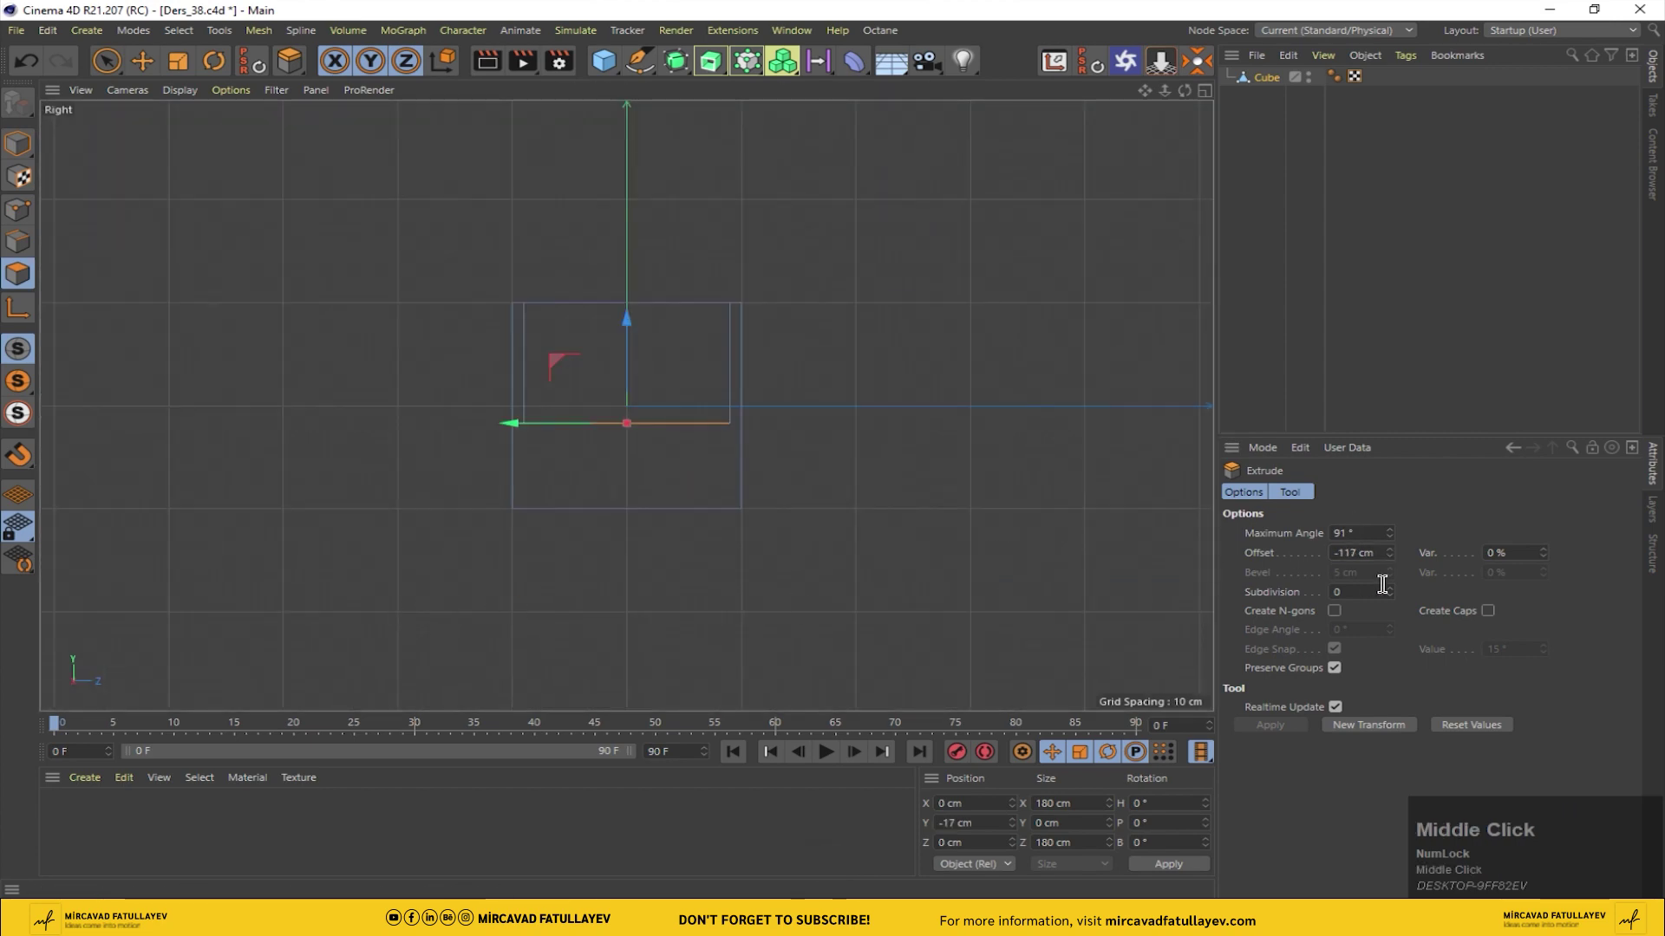
drag(1397, 553, 919, 409)
middle_click(919, 410)
drag(35, 144, 615, 62)
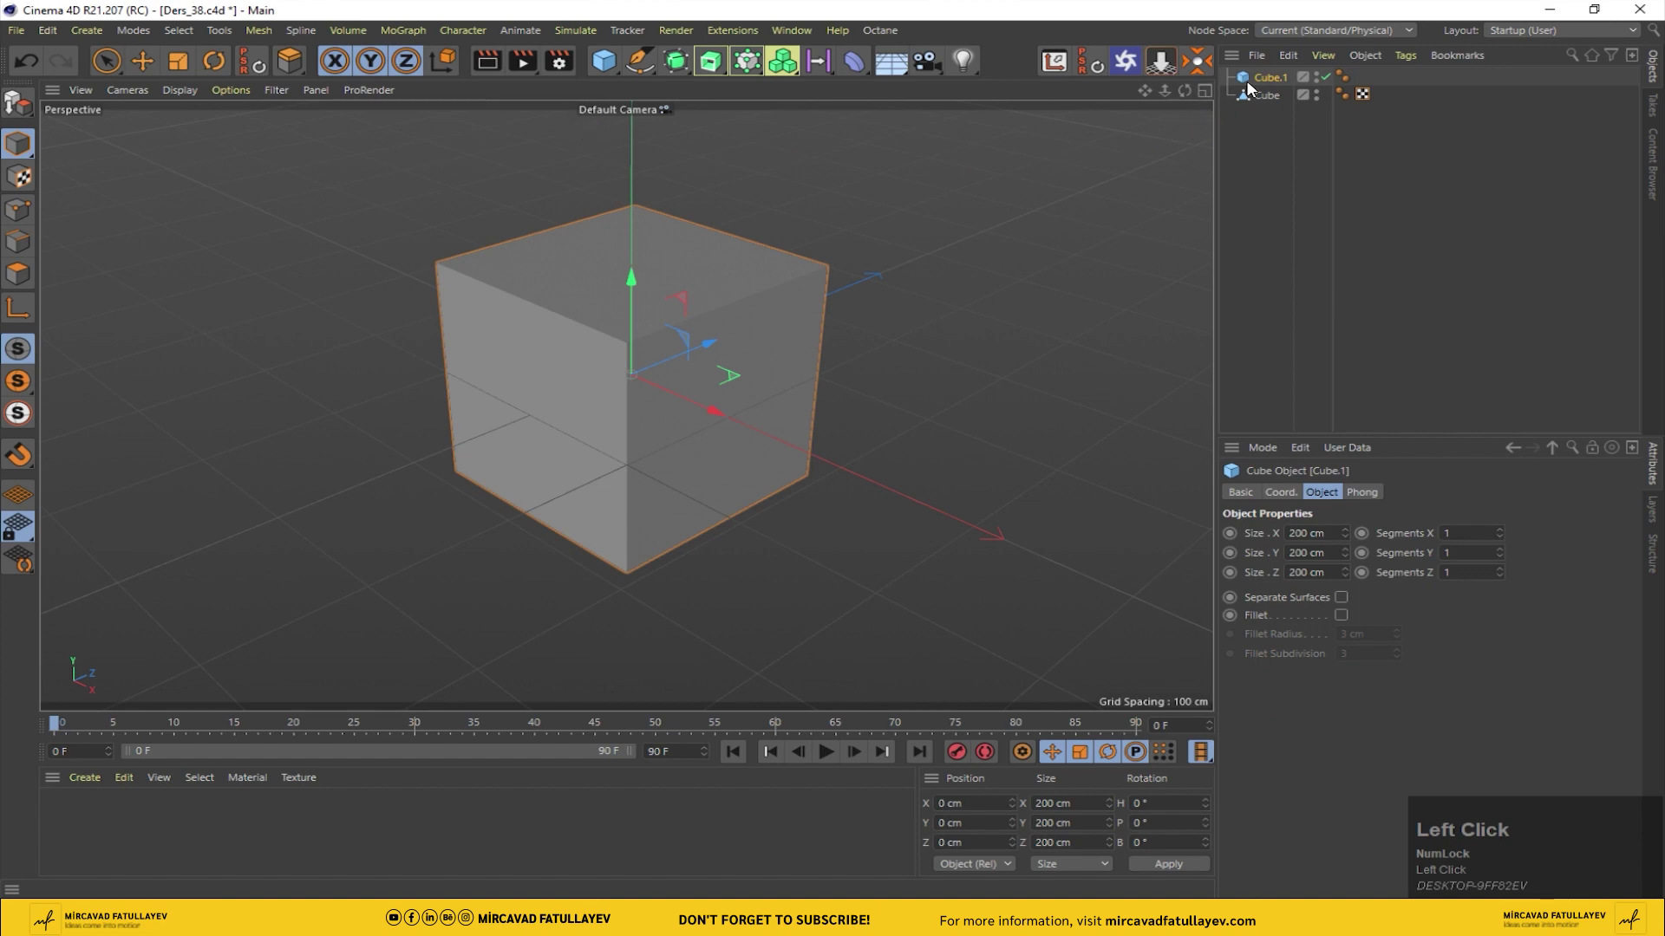
Step: Select Cube.1 and set its Size X to 100 cm
click(1268, 82)
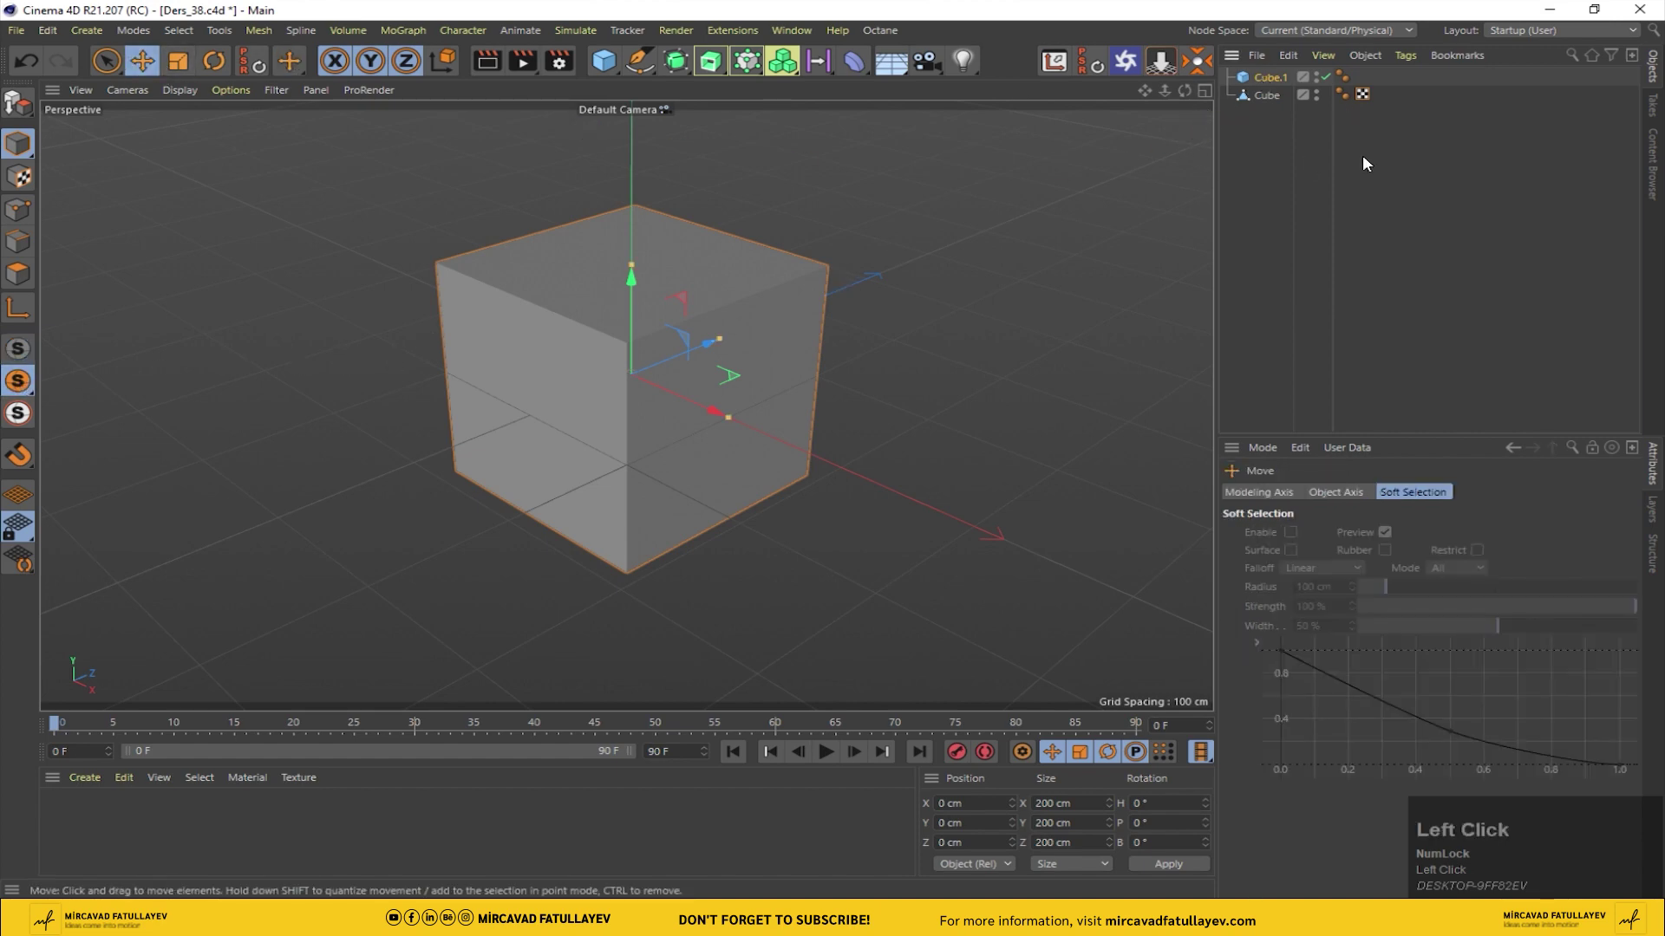
drag(1271, 85, 1325, 521)
text(50)
key(Return)
key(Return)
click(1329, 528)
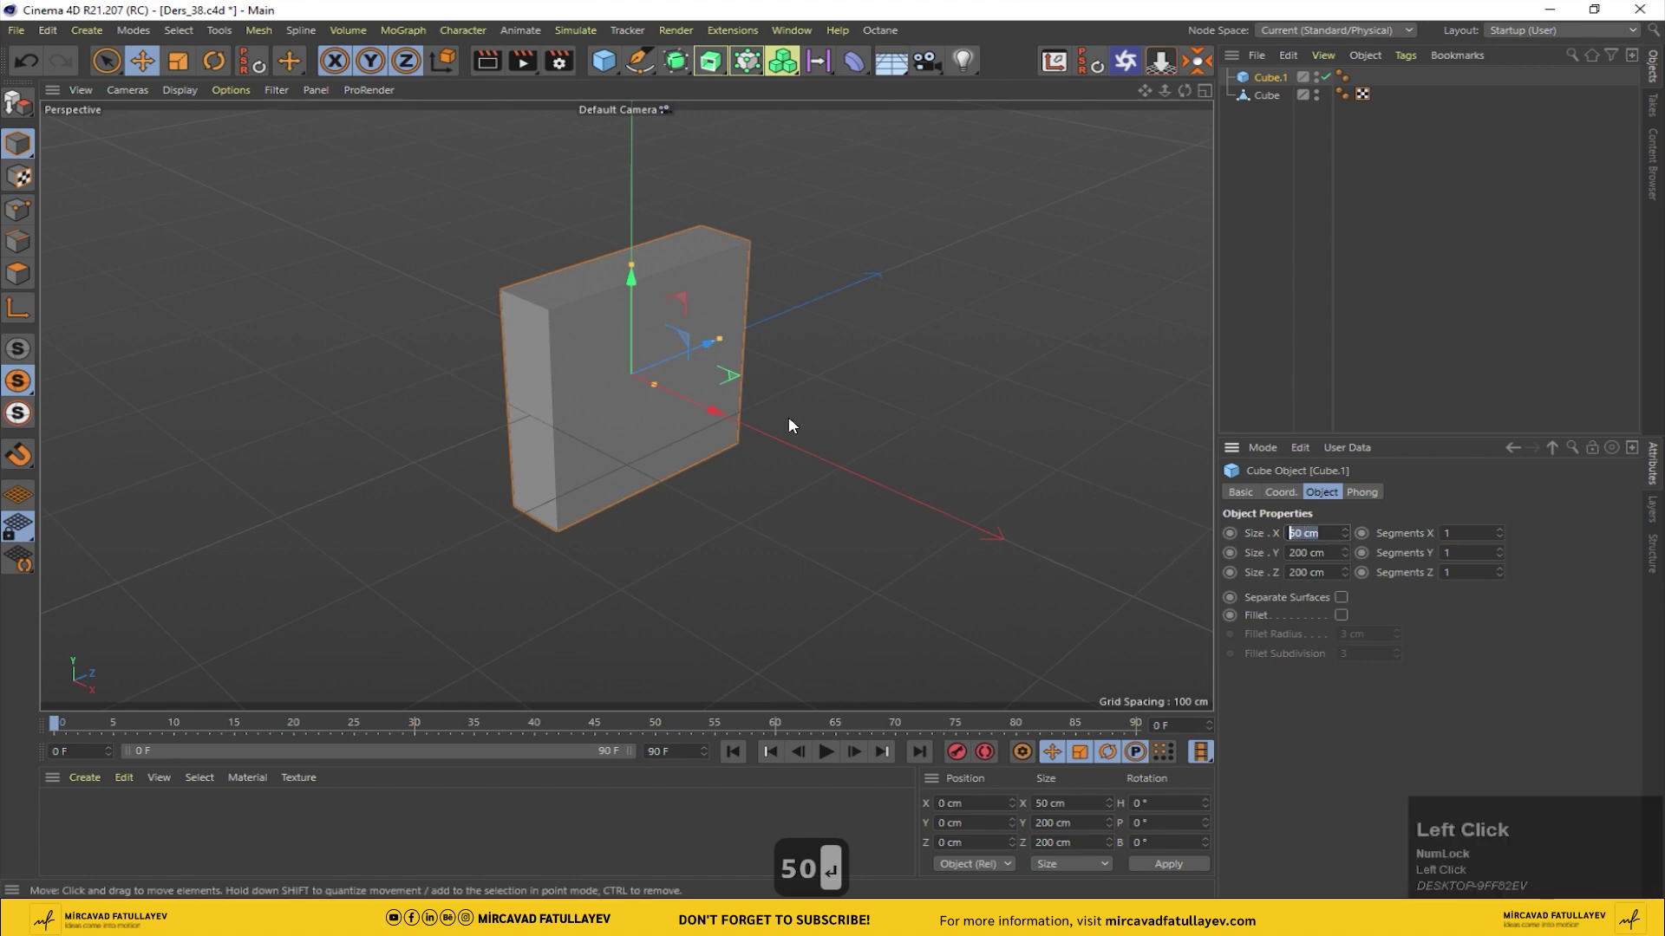
text(0)
key(Return)
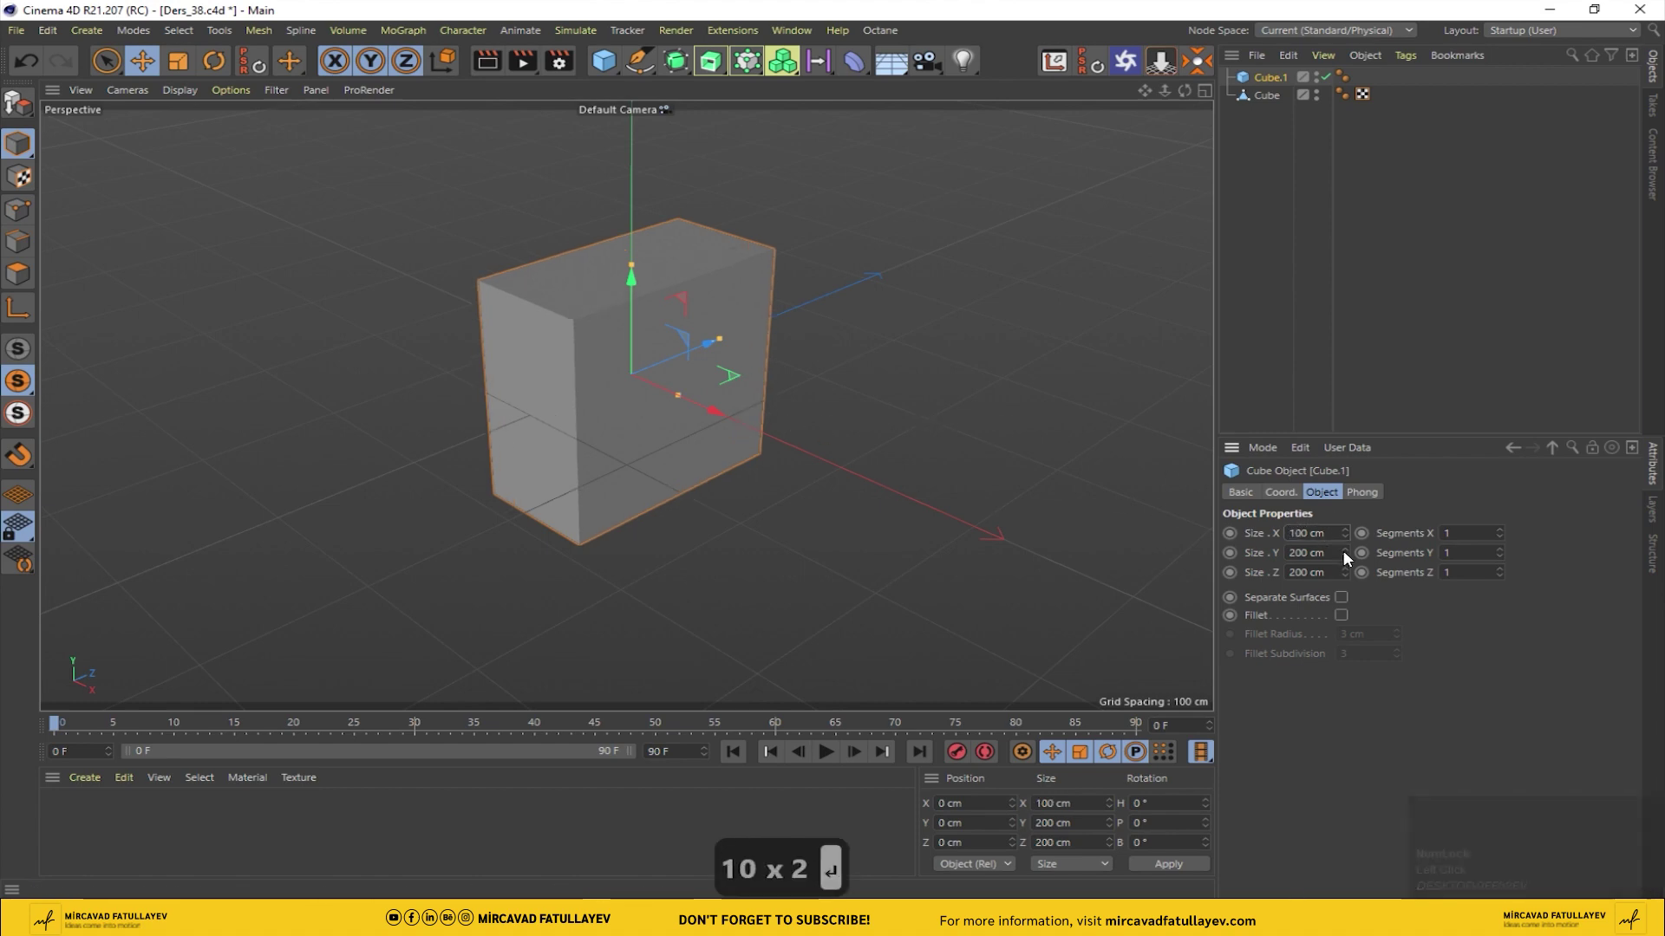
Step: Set Cube.1's Size Y to 50 cm and Size Z to 60 cm
click(1346, 557)
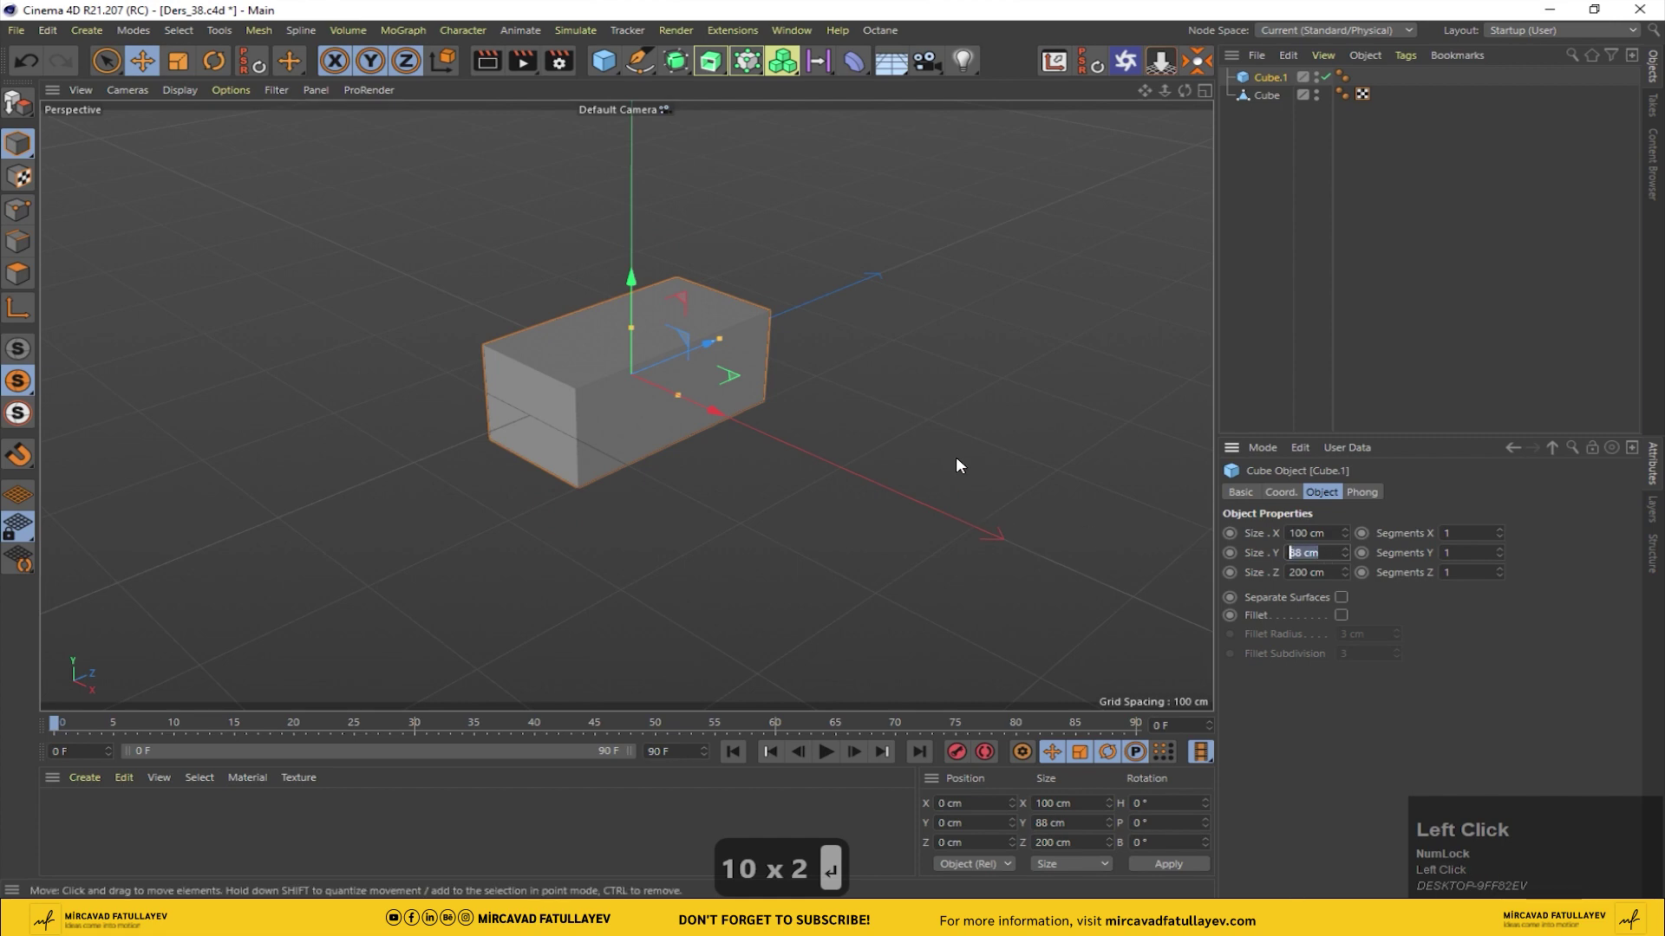
text(0)
key(Return)
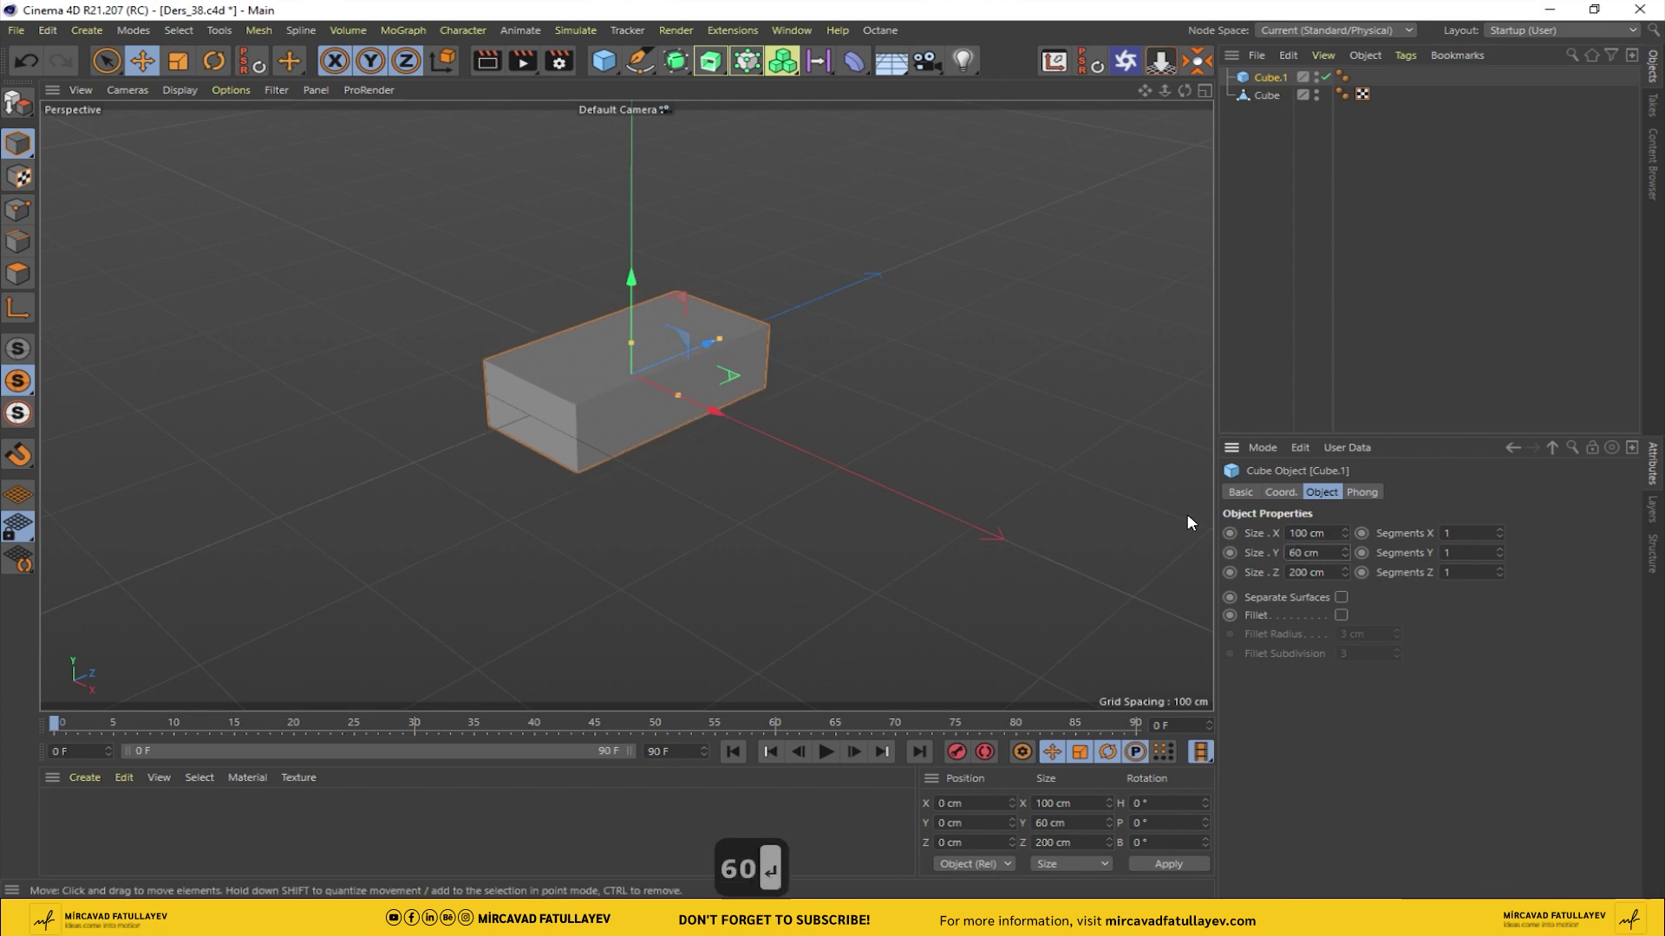
key(Return)
key(BackSpace)
click(1327, 550)
key(Return)
text(0)
key(Return)
key(Return)
click(1353, 579)
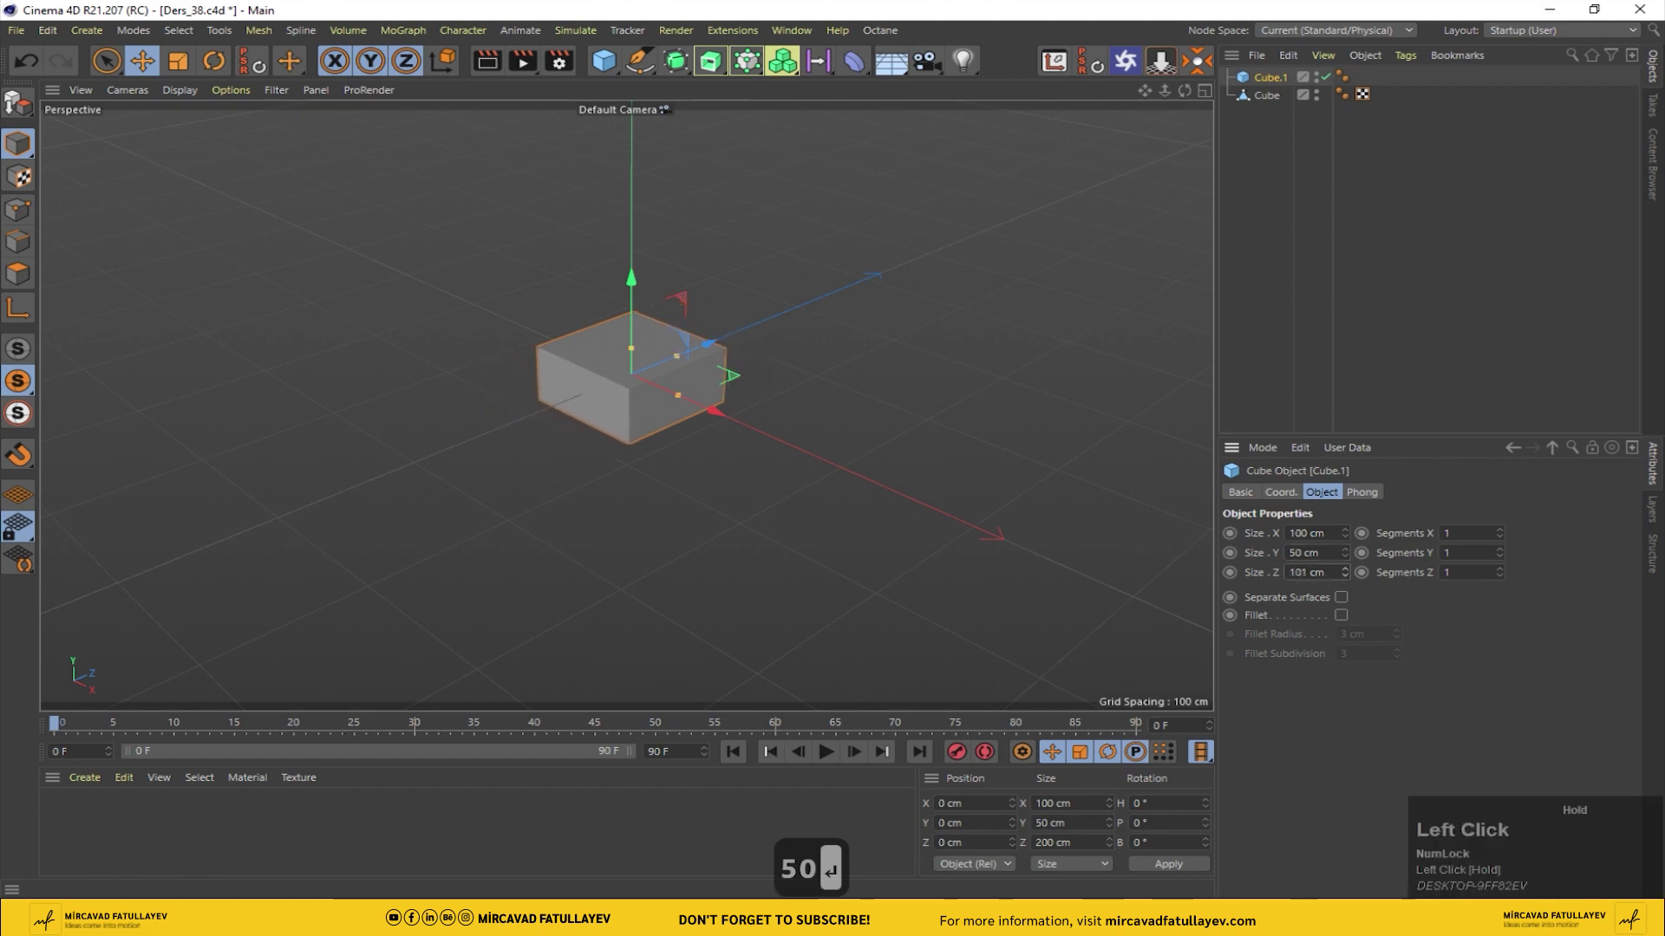
text(0)
key(Return)
key(Return)
Step: Enable Fillet on the block with a 15 cm radius
drag(1349, 617, 1378, 627)
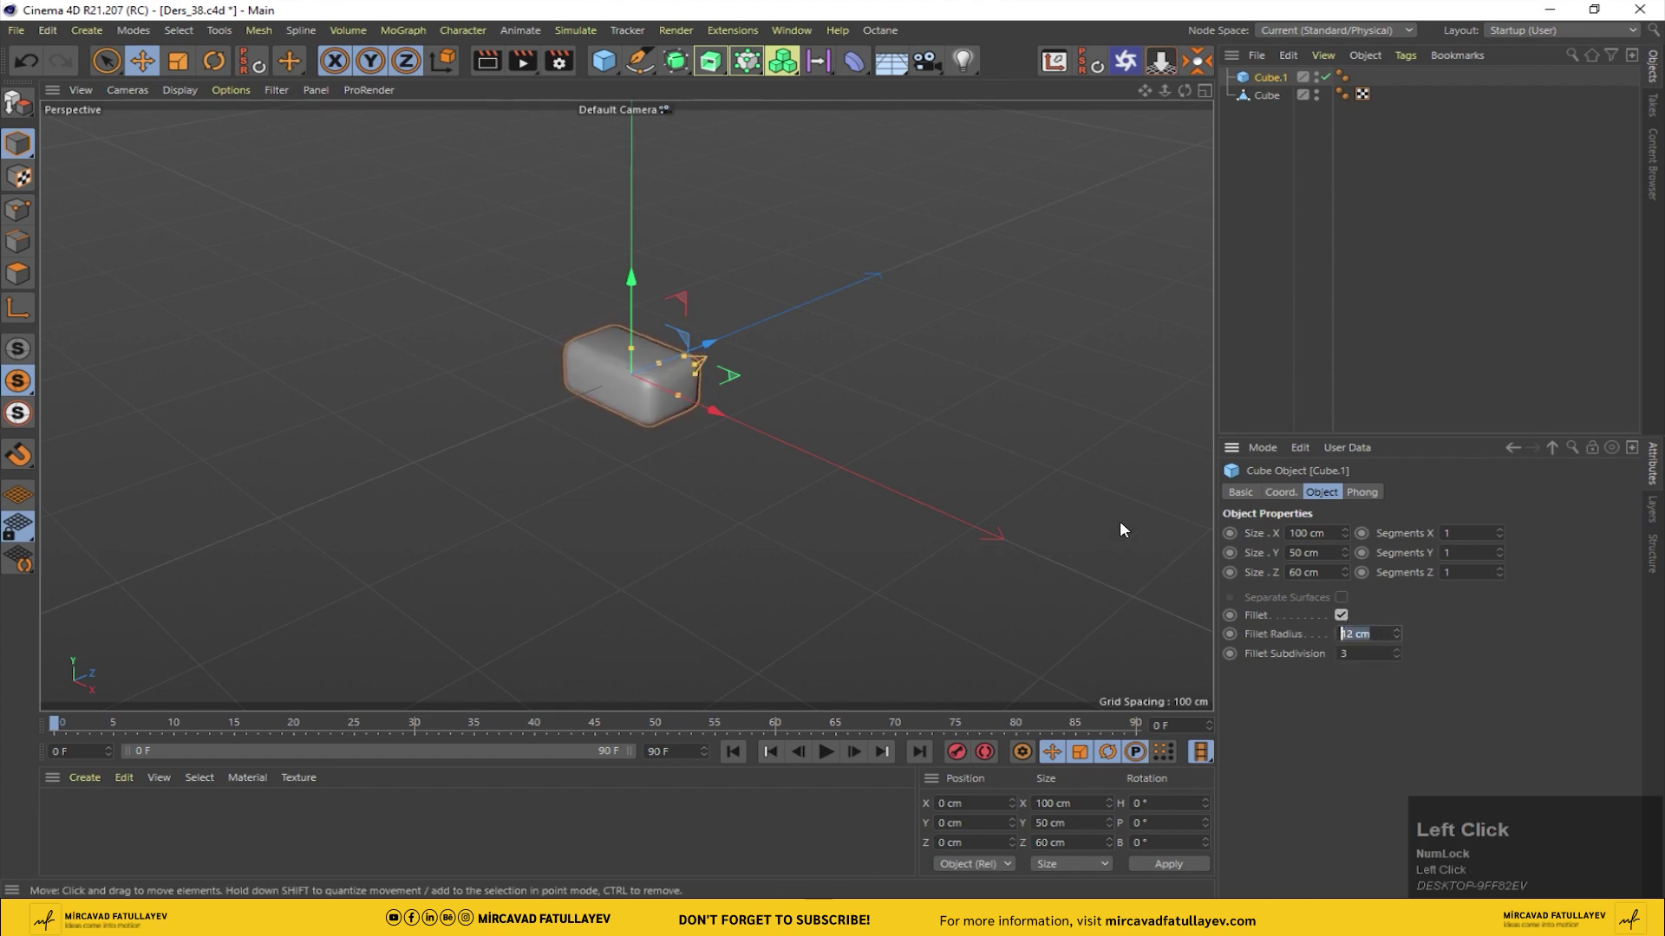
text(5)
key(Return)
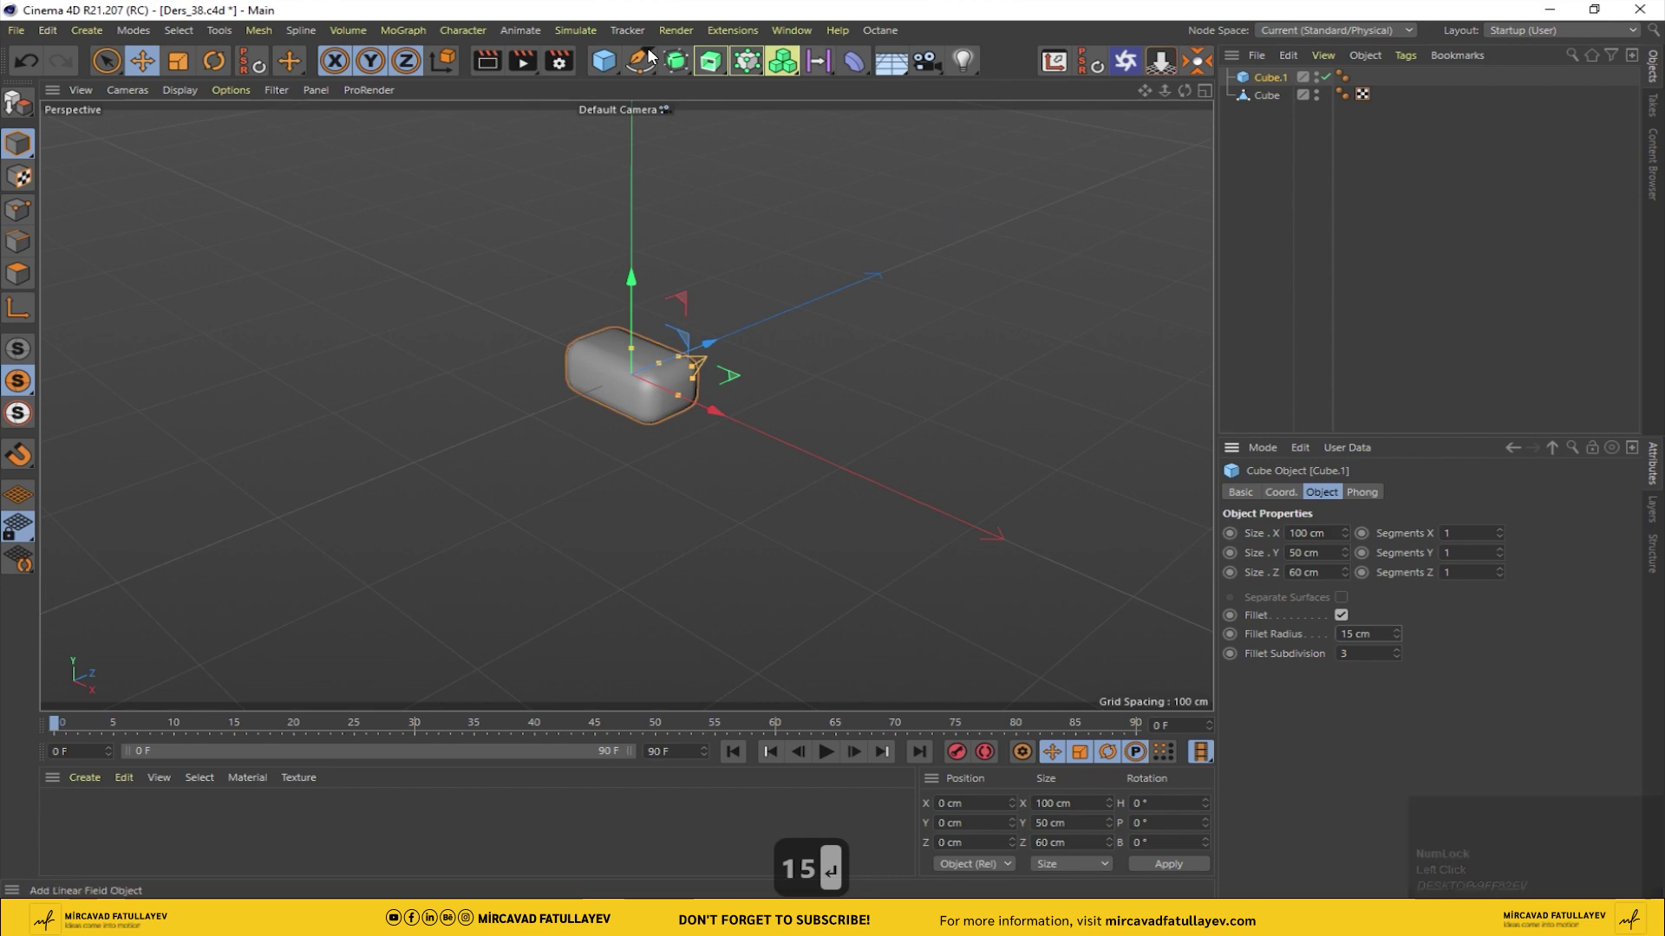
Step: Parent the rounded block under Symmetry and raise the mirrored handles onto the box walls
drag(684, 70, 20, 354)
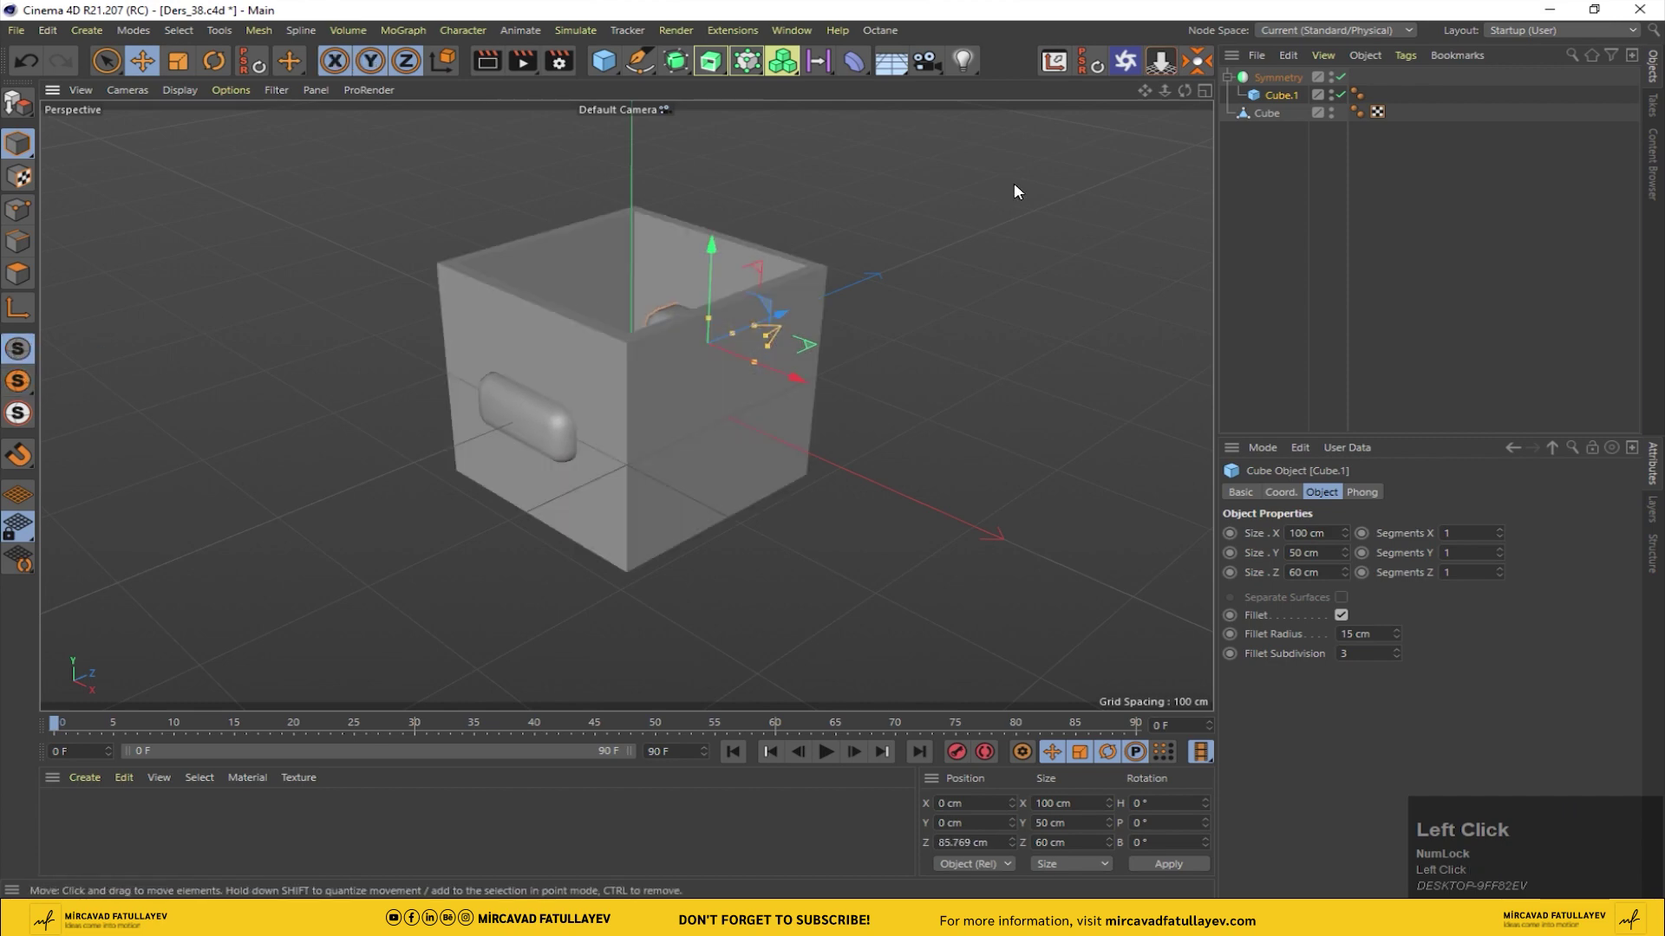
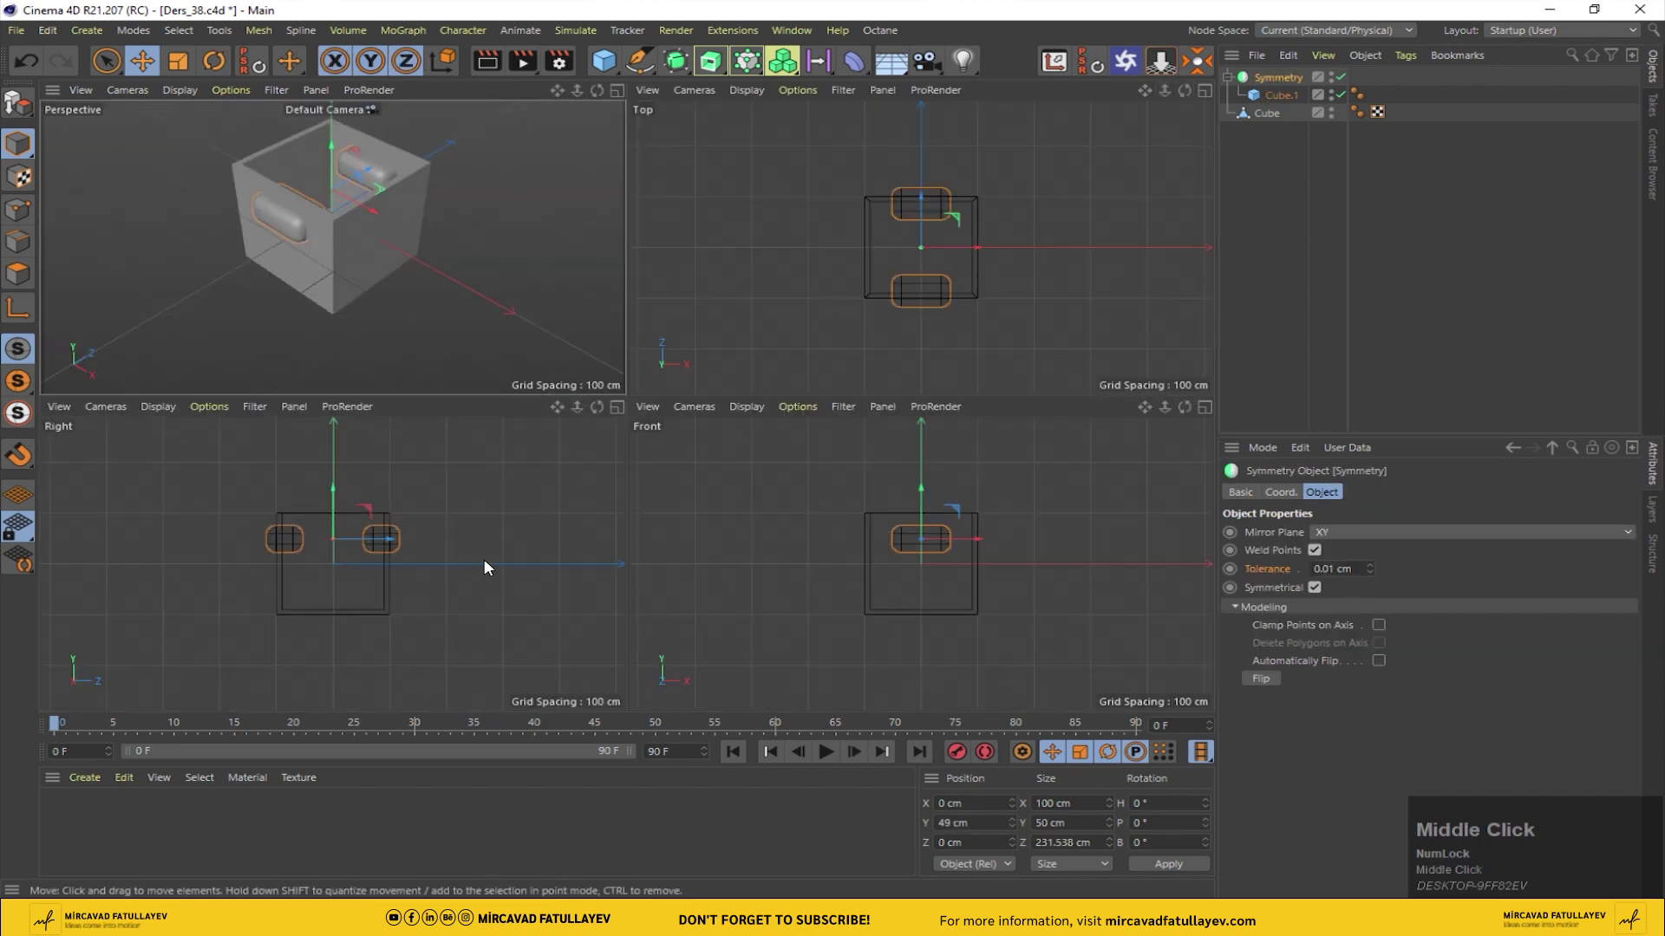
scroll(up, 3)
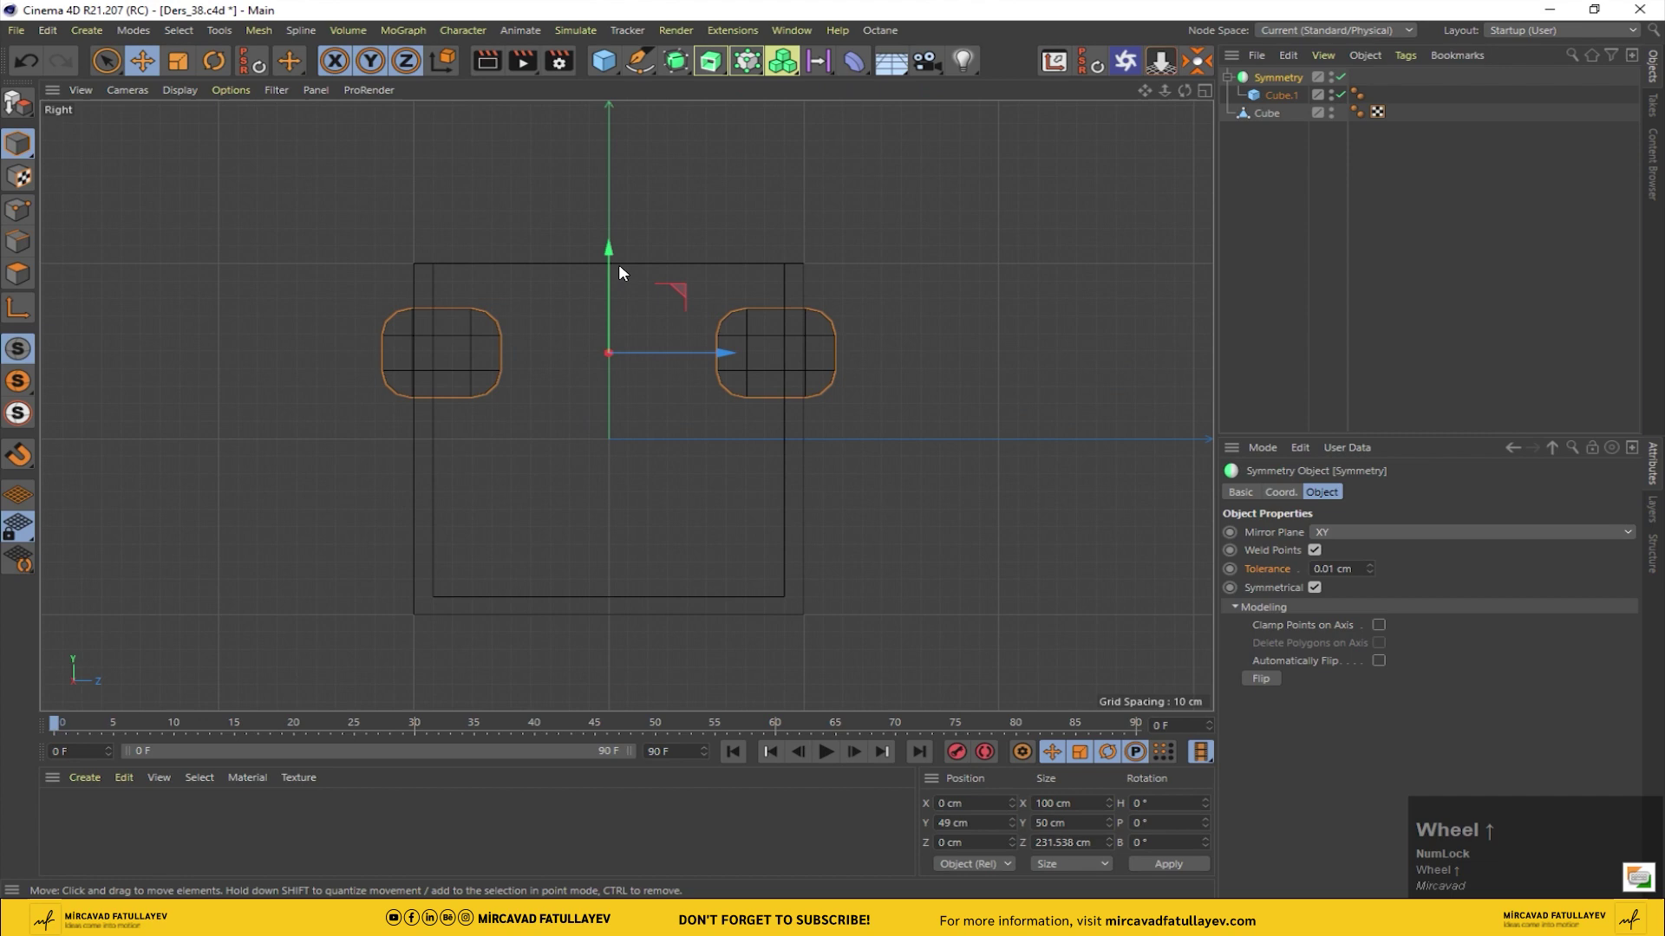
drag(609, 259, 993, 240)
middle_click(994, 239)
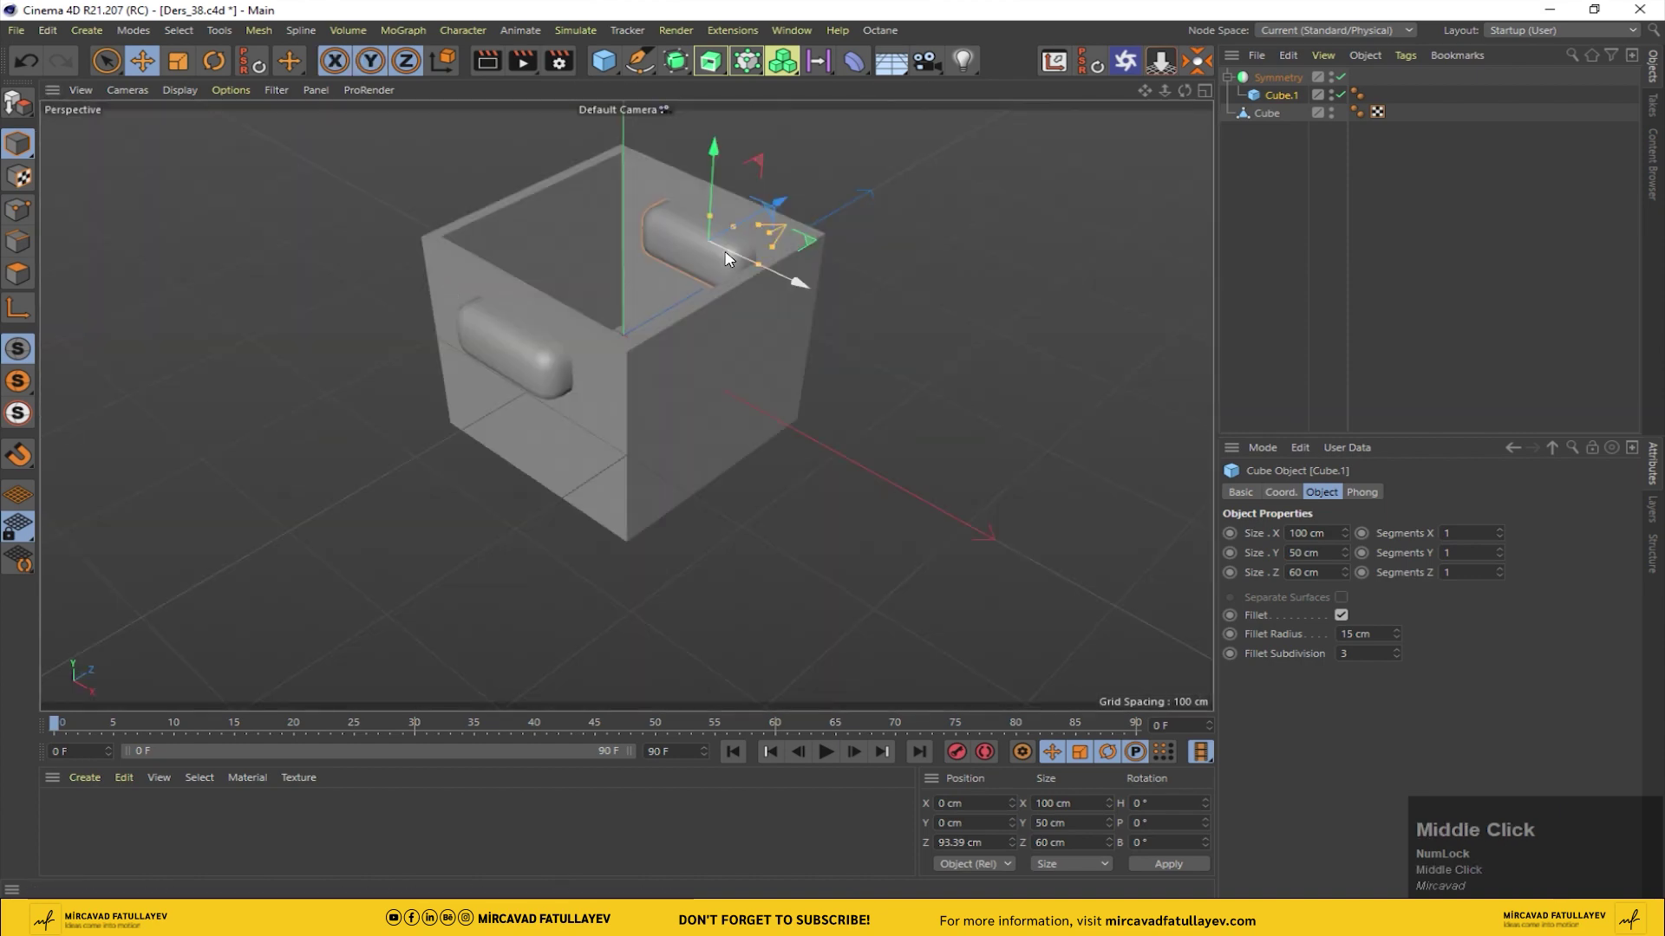
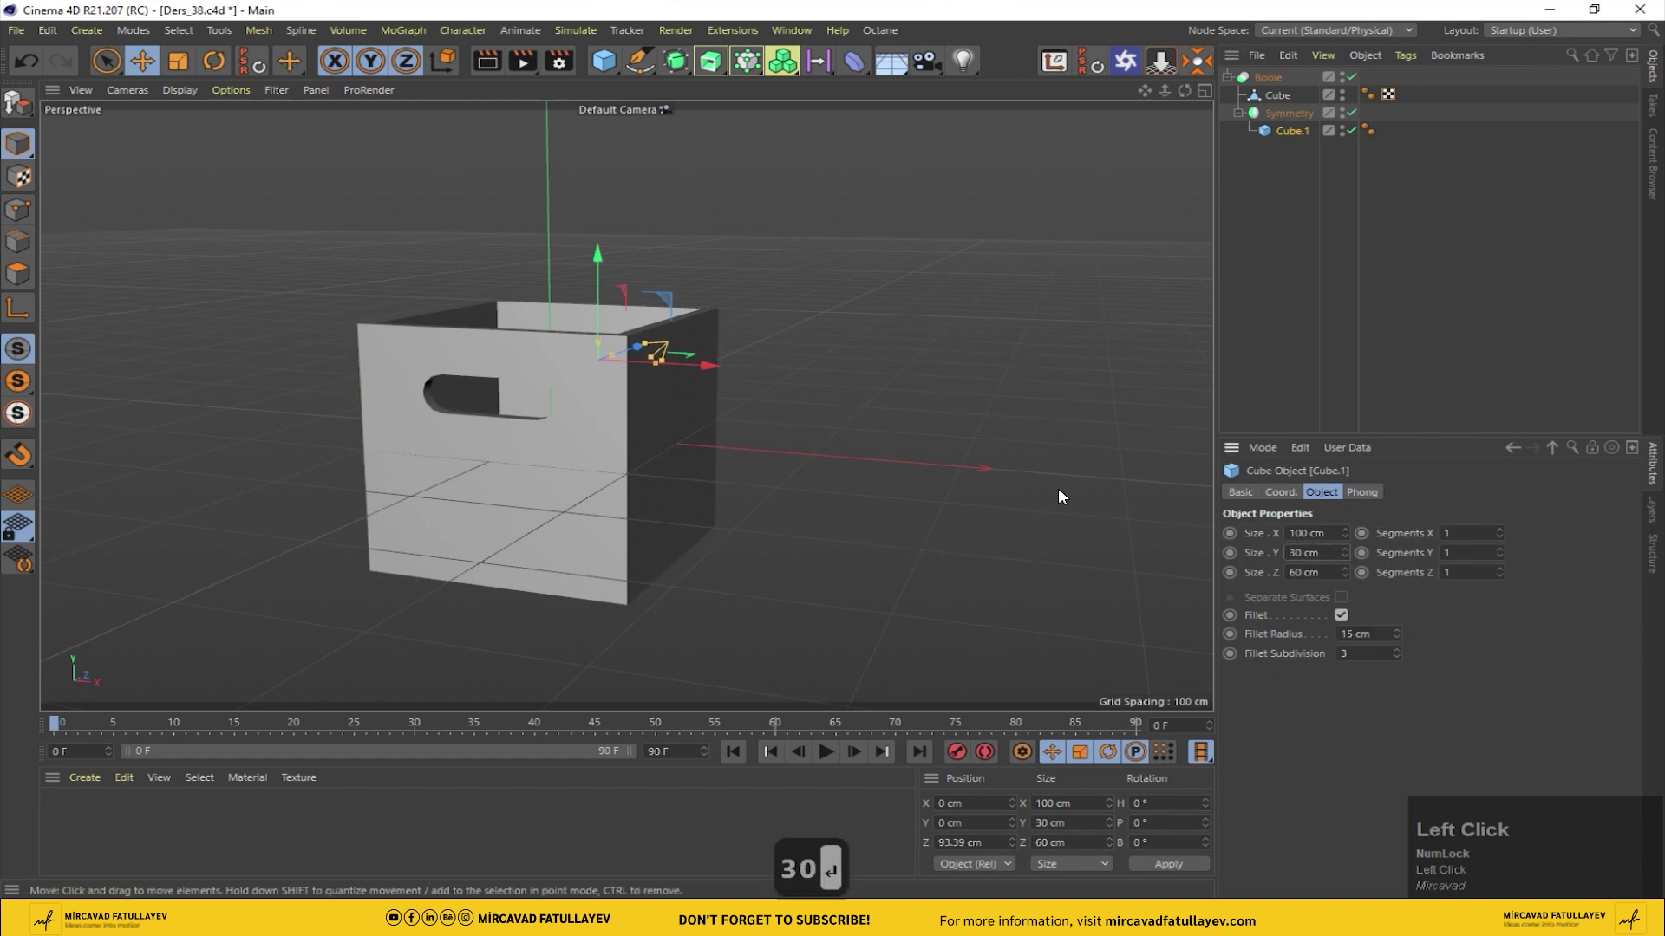
Step: Adjust the handle block size to 16 and collapse the Boole cut into one object
key(Return)
drag(1407, 652, 1371, 651)
text(16)
key(Return)
key(Return)
Step: Rename the collapsed object to 'Box'
drag(1189, 88, 1229, 84)
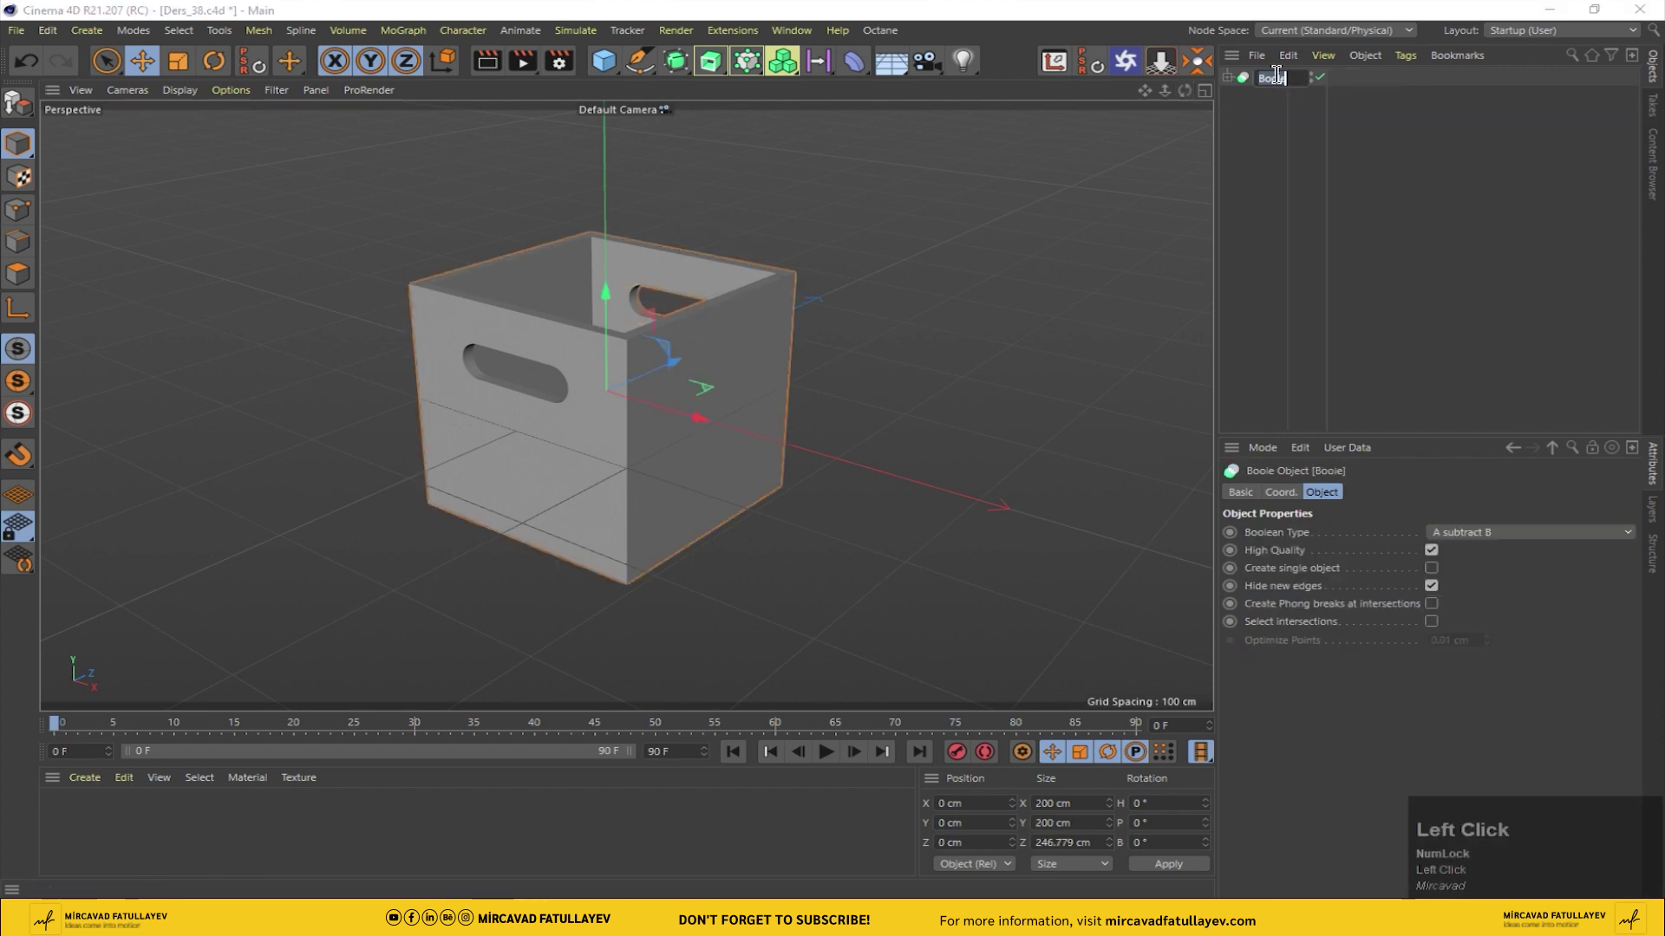
text(b)
text(ox)
key(Return)
Step: Add a new Cube and switch to the four-view layout
drag(1266, 117, 599, 83)
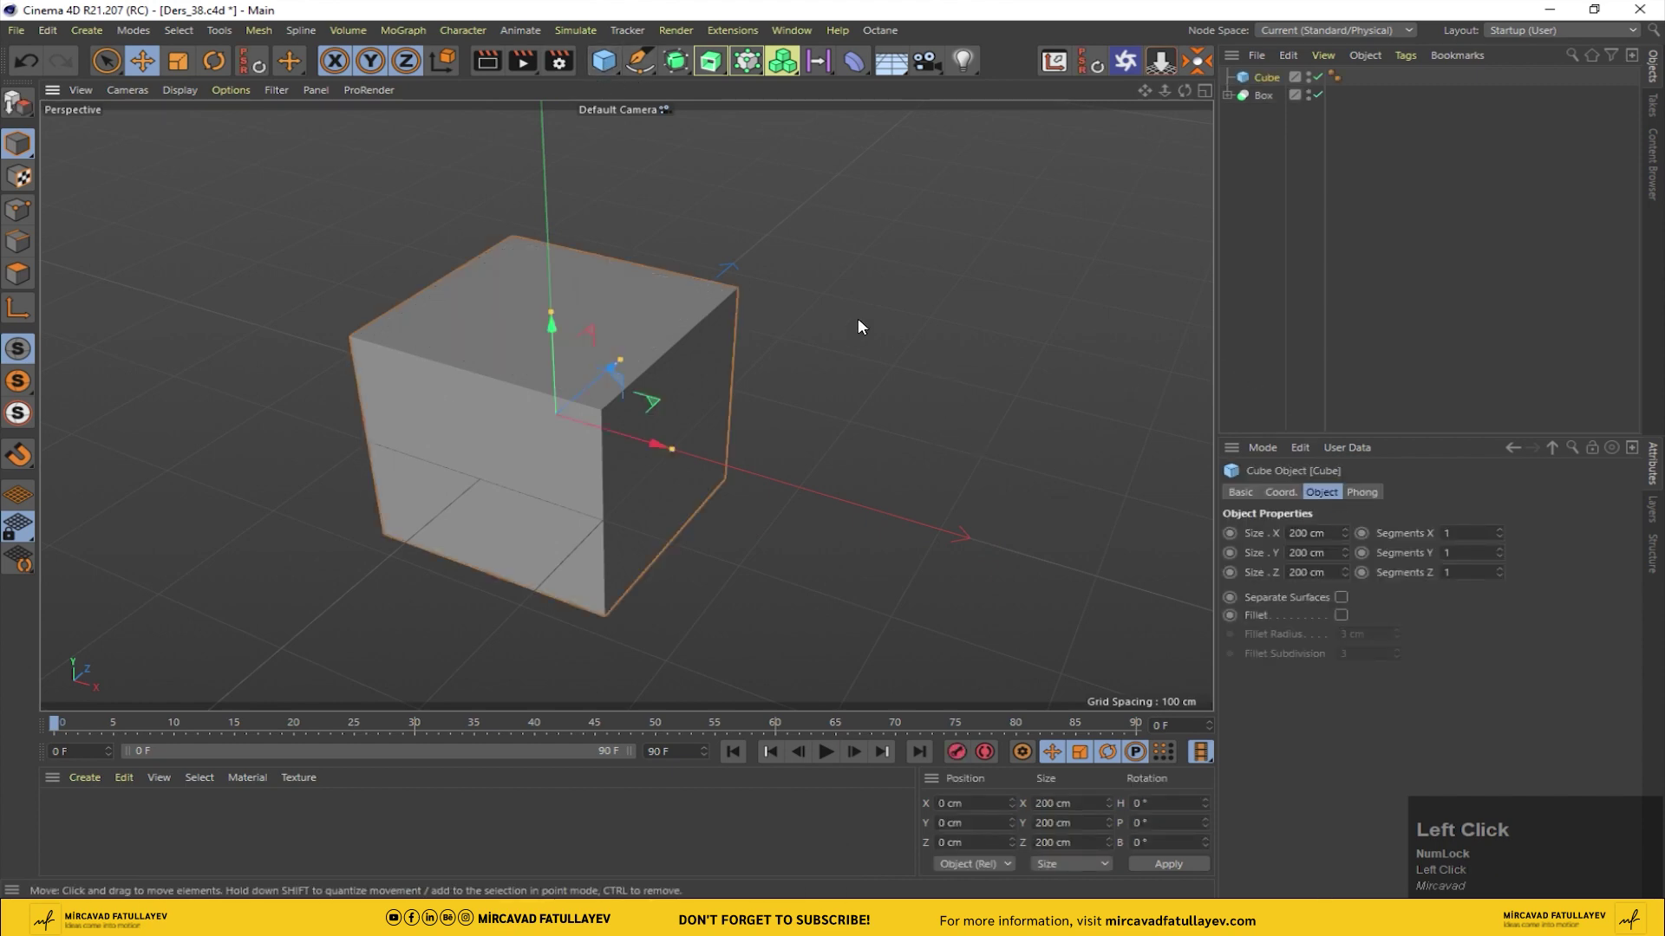
middle_click(861, 323)
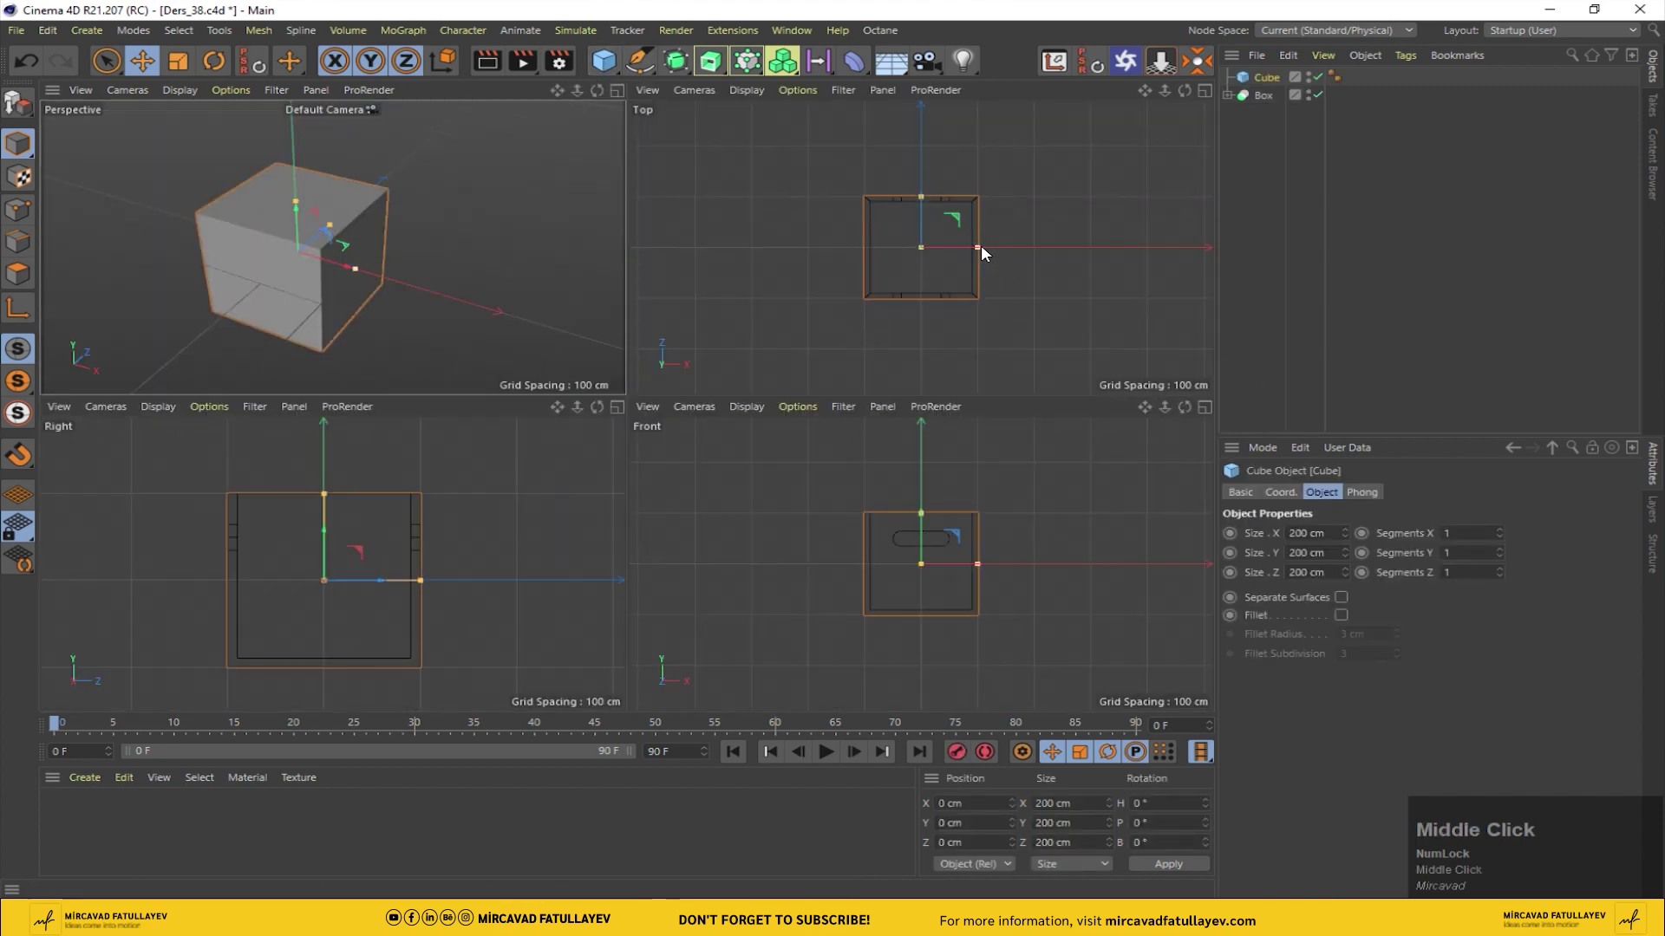
drag(981, 250, 954, 259)
scroll(up, 3)
Step: Enter the panel's Size values in the Object tab (177 cm wide, 10 cm thick)
drag(1006, 238, 1551, 564)
key(BackSpace)
key(BackSpace)
key(BackSpace)
key(Return)
scroll(down, 3)
drag(1167, 91, 1317, 567)
key(Return)
Step: Set the panel height to 190 cm and position it upright inside the box
scroll(up, 3)
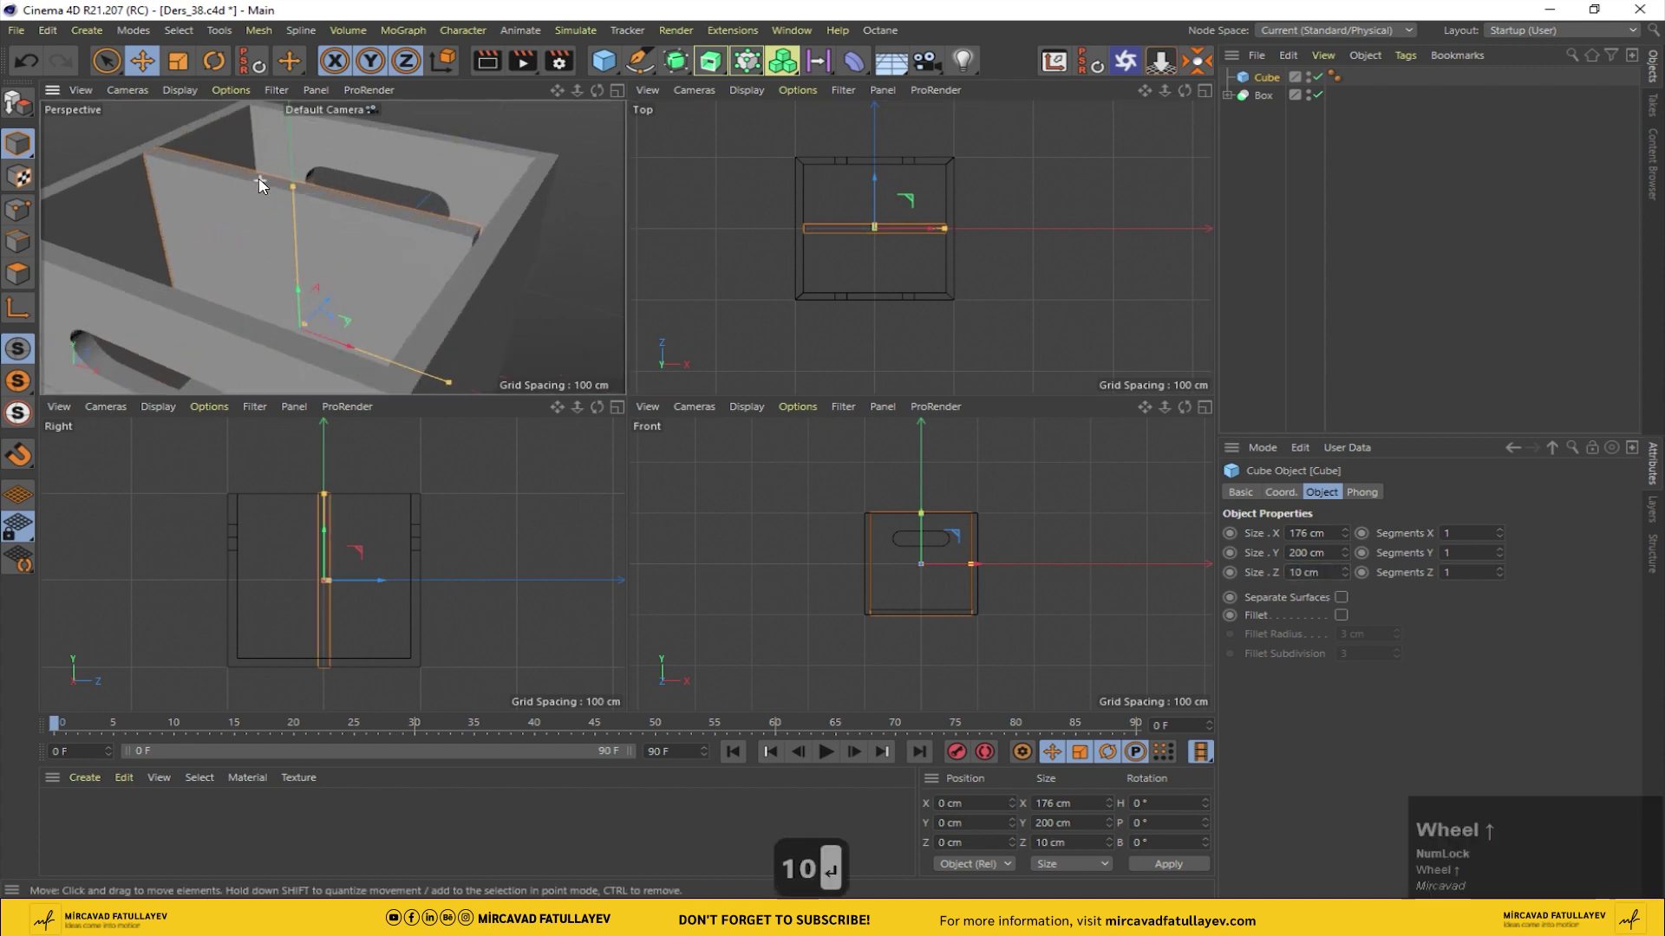
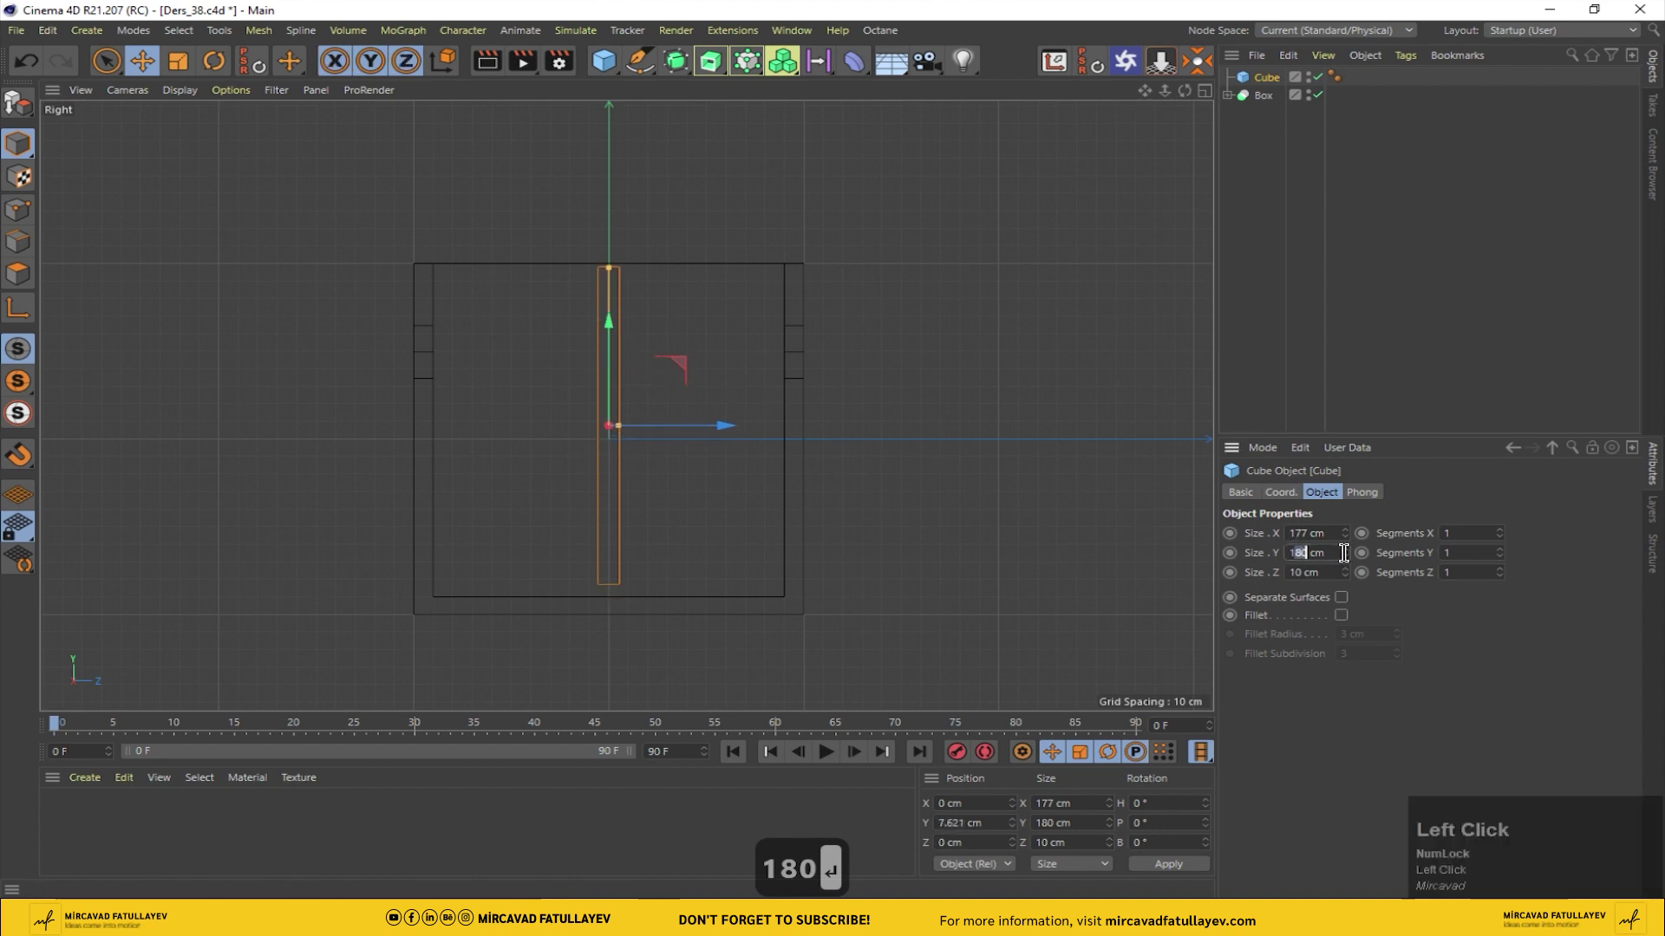
text(0)
key(Return)
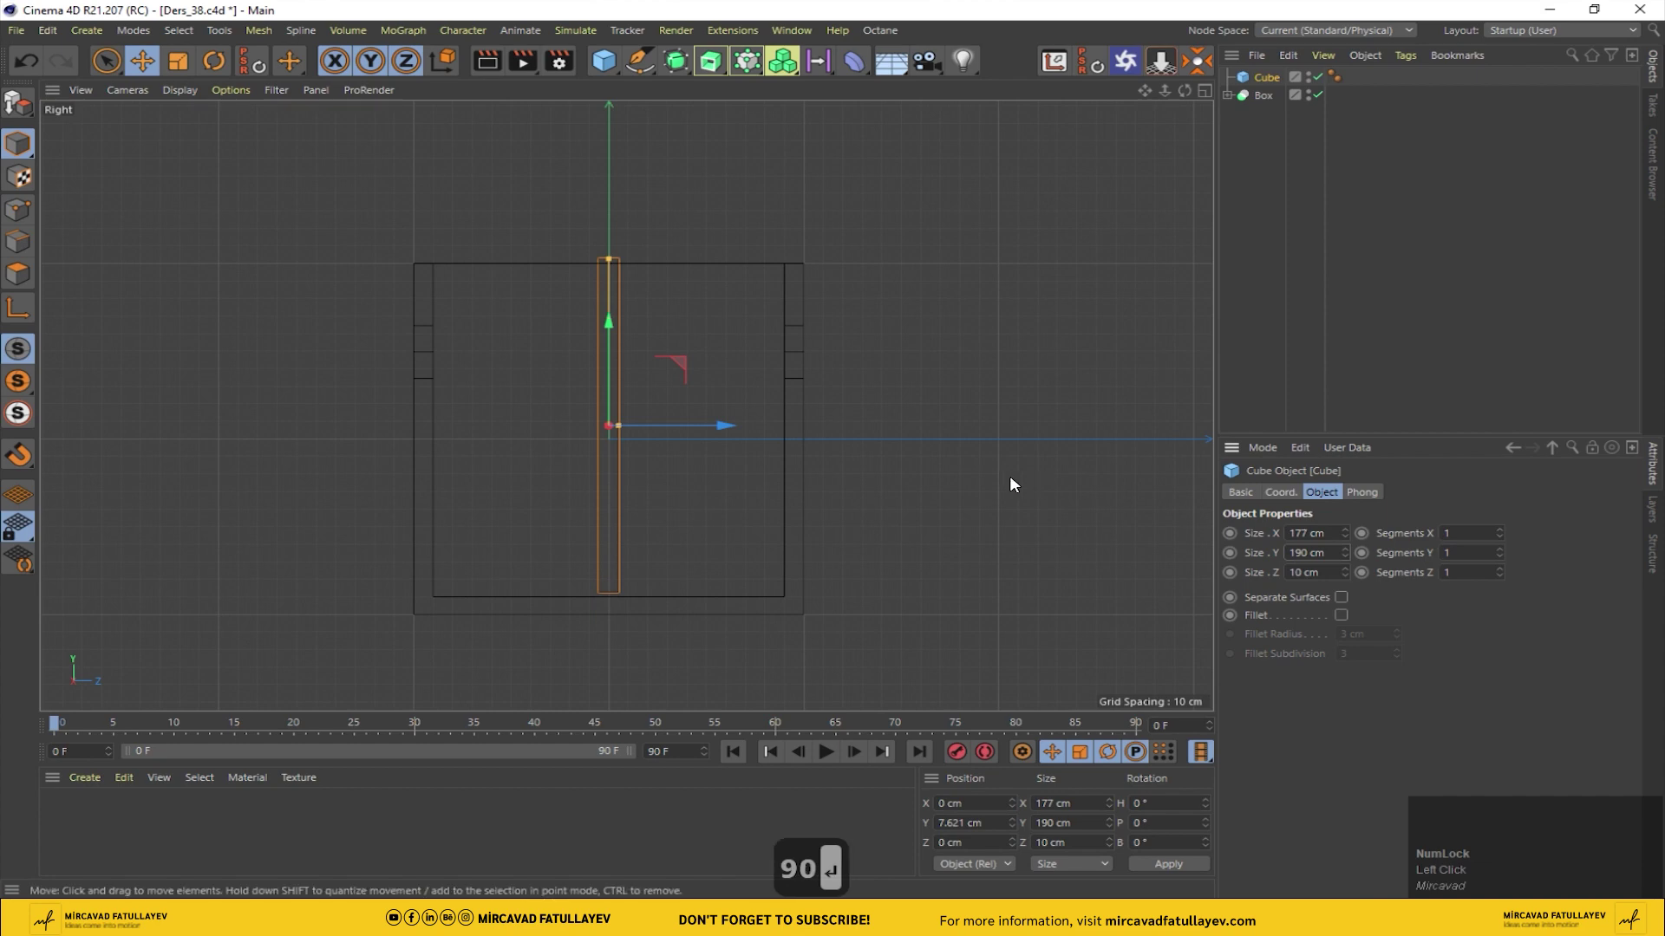
drag(613, 333, 888, 224)
middle_click(888, 224)
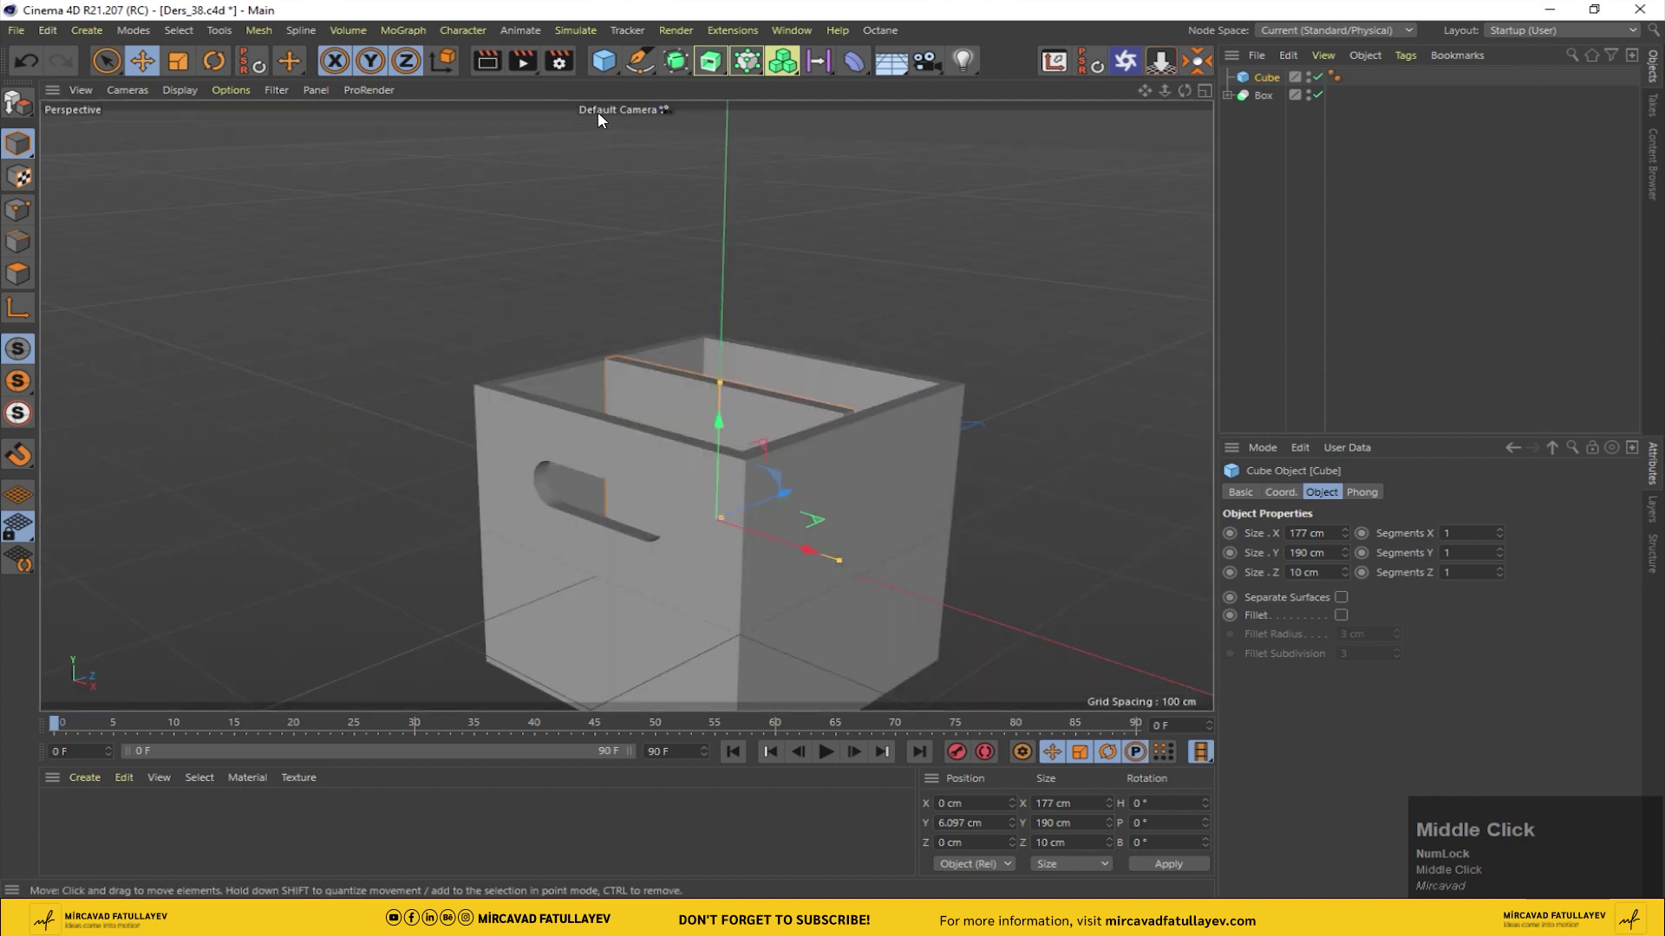
Step: Set the Cloner's P.Y and P.X offsets to 0
drag(676, 69, 1278, 78)
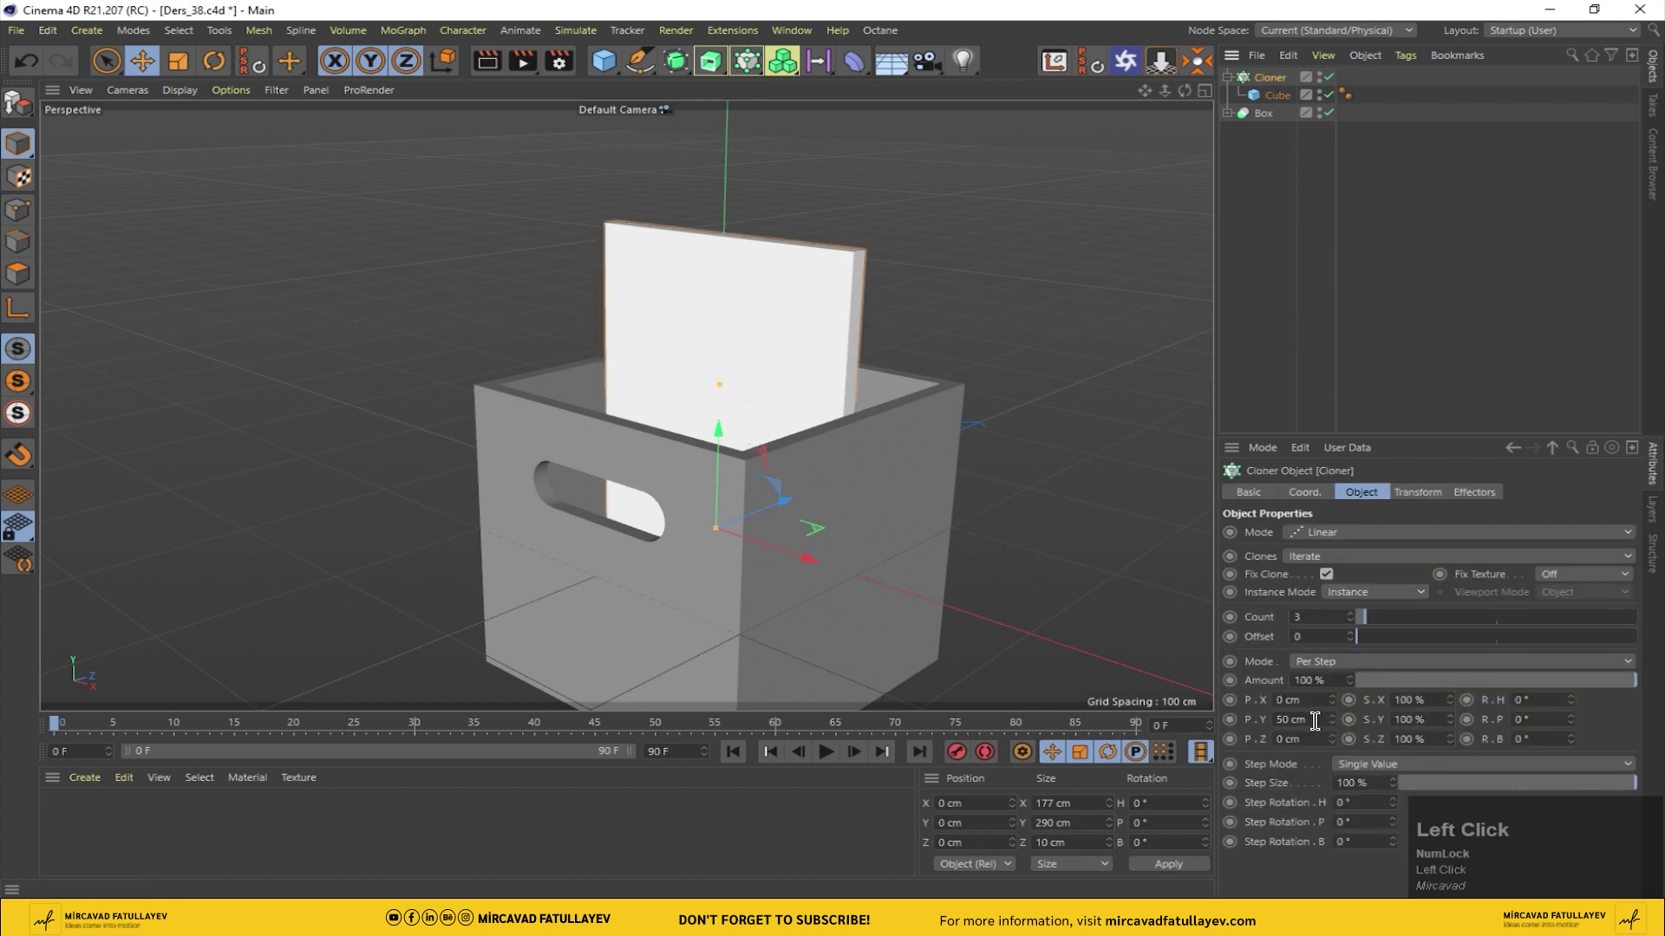
key(0)
key(Return)
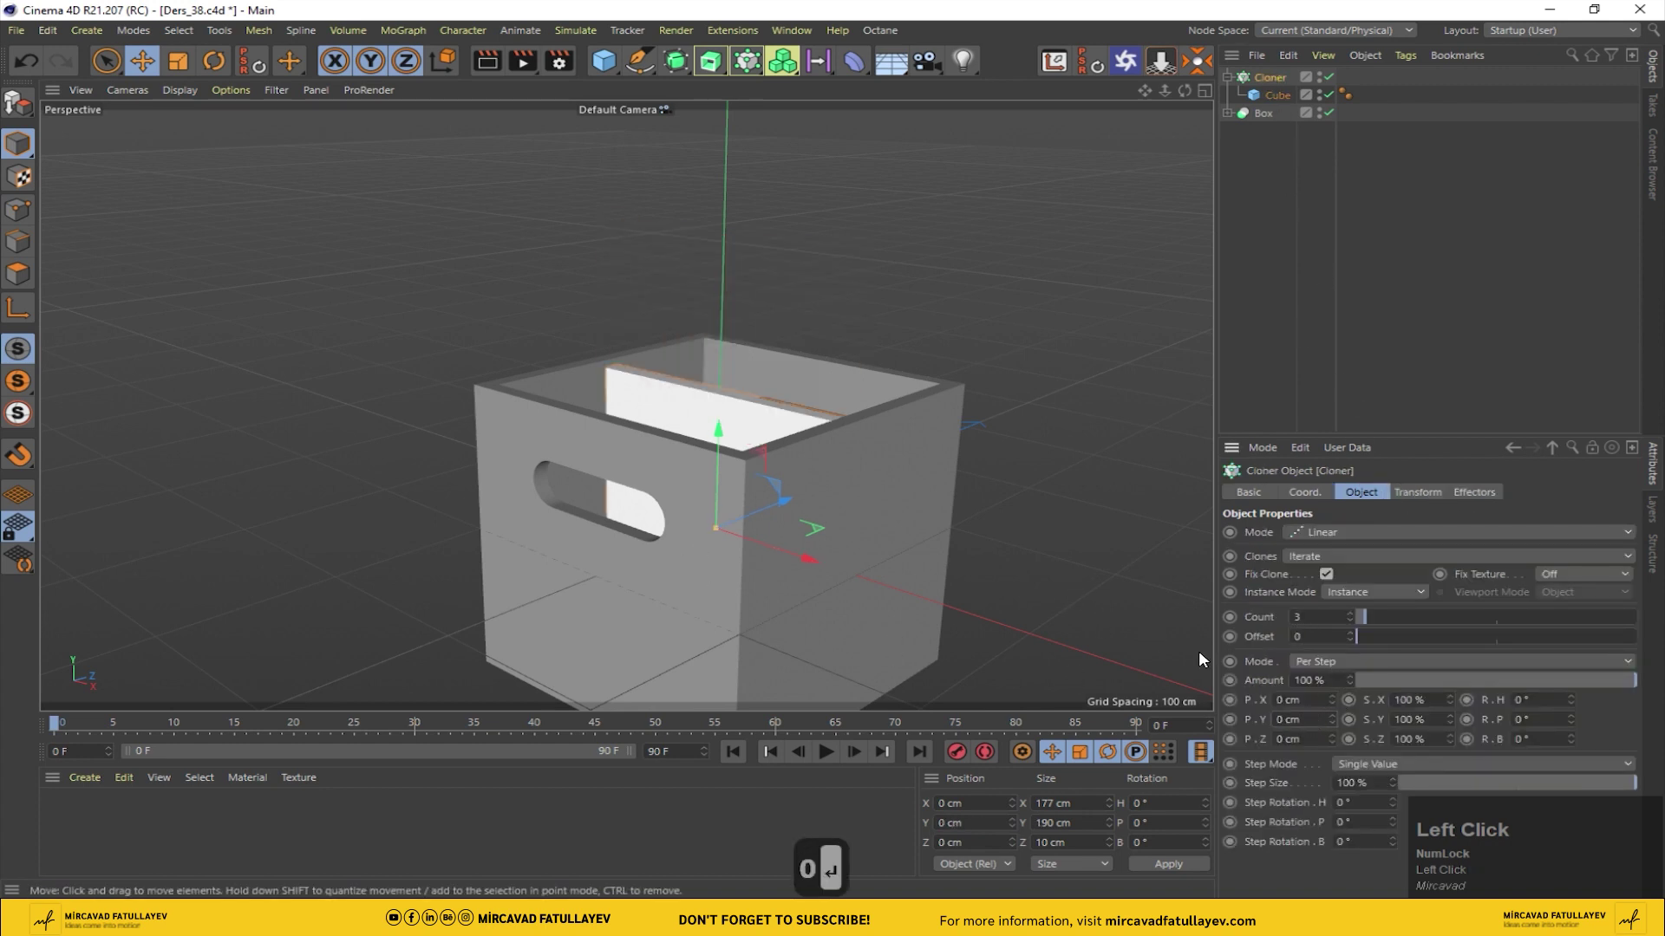
double_click(1335, 700)
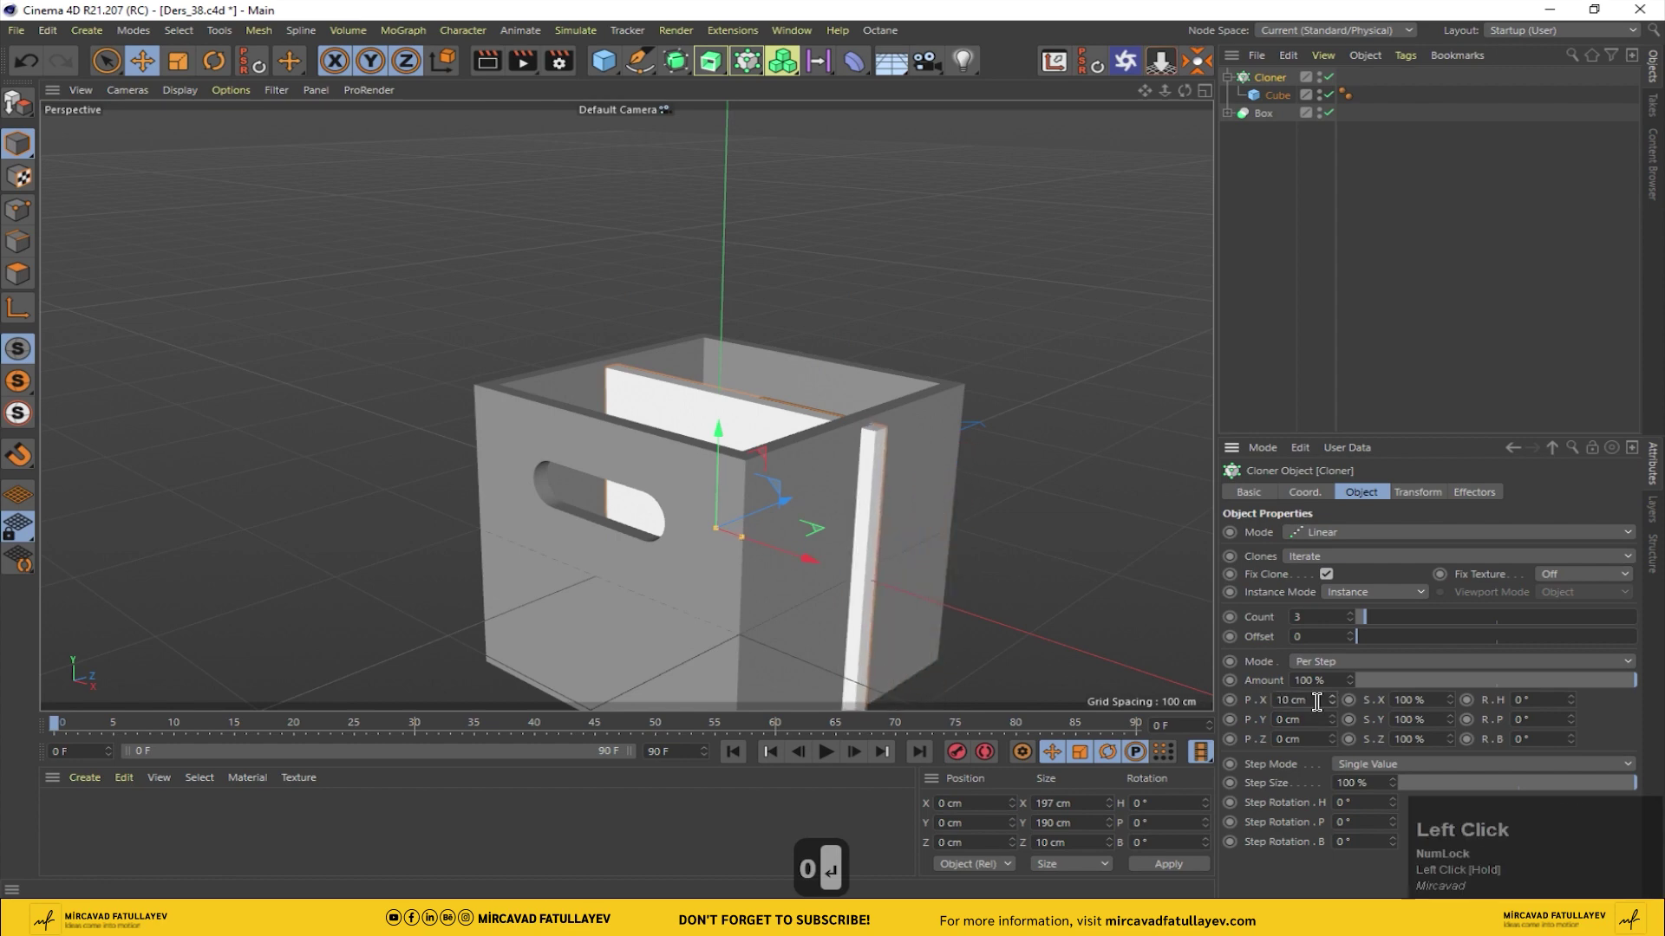
scroll(up, 3)
text(0)
key(Return)
Step: Set the Cloner's P.Z spacing to 40 cm and Count to 5 slats
drag(1338, 741, 971, 695)
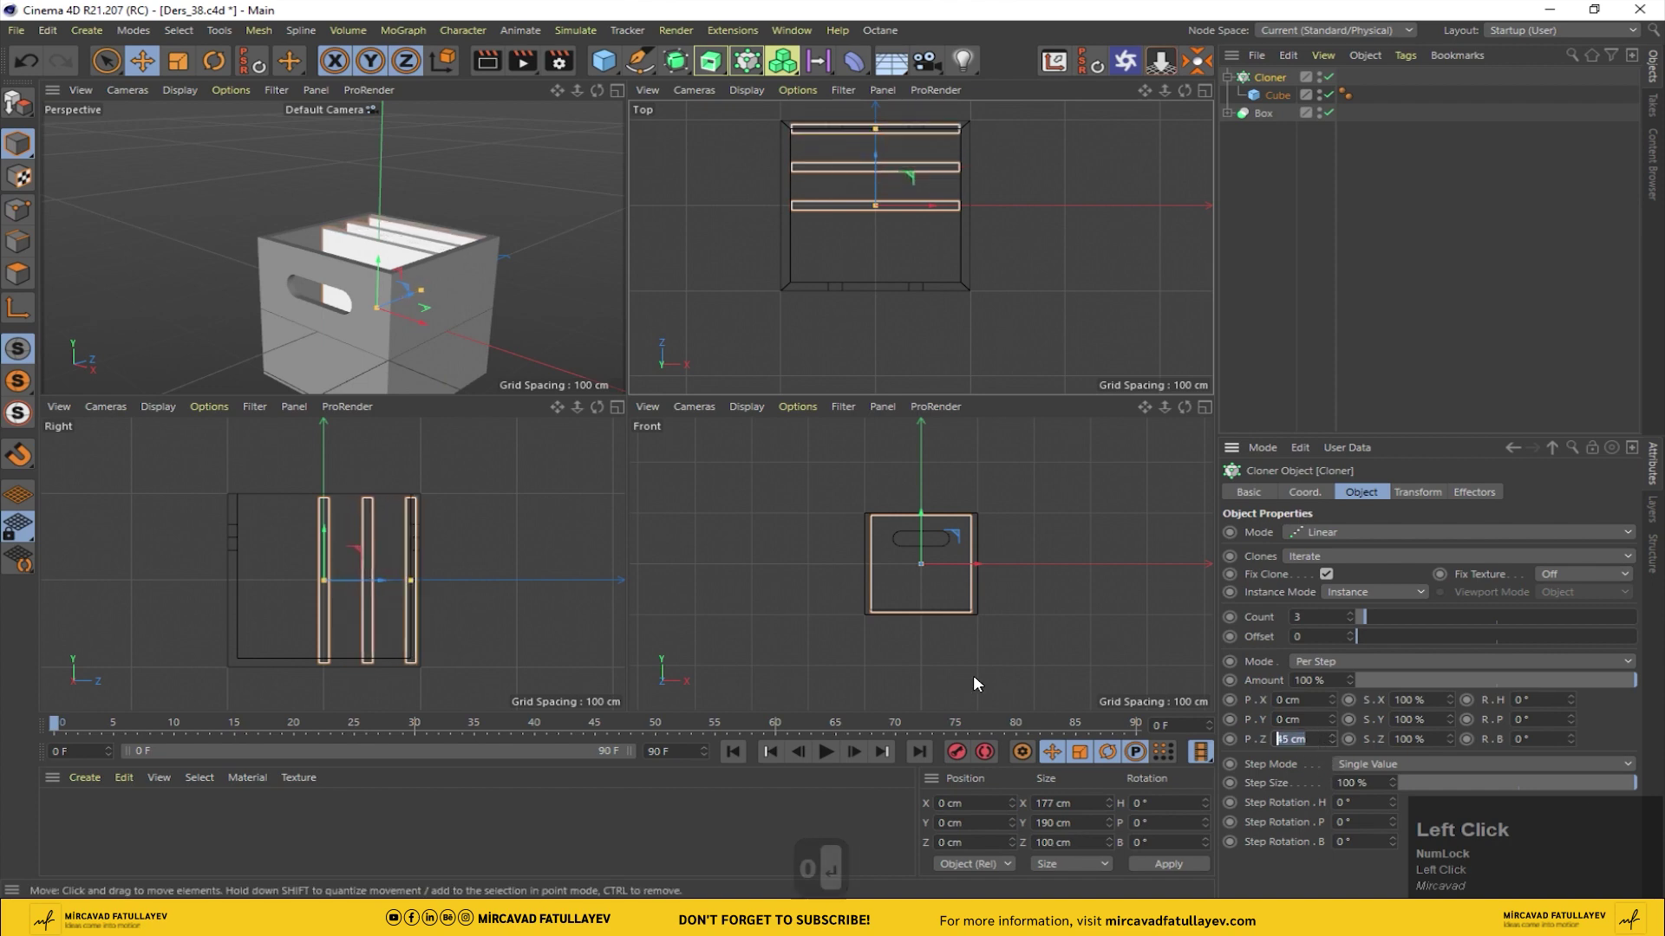
text(40)
key(Return)
key(Return)
click(1327, 610)
key(Return)
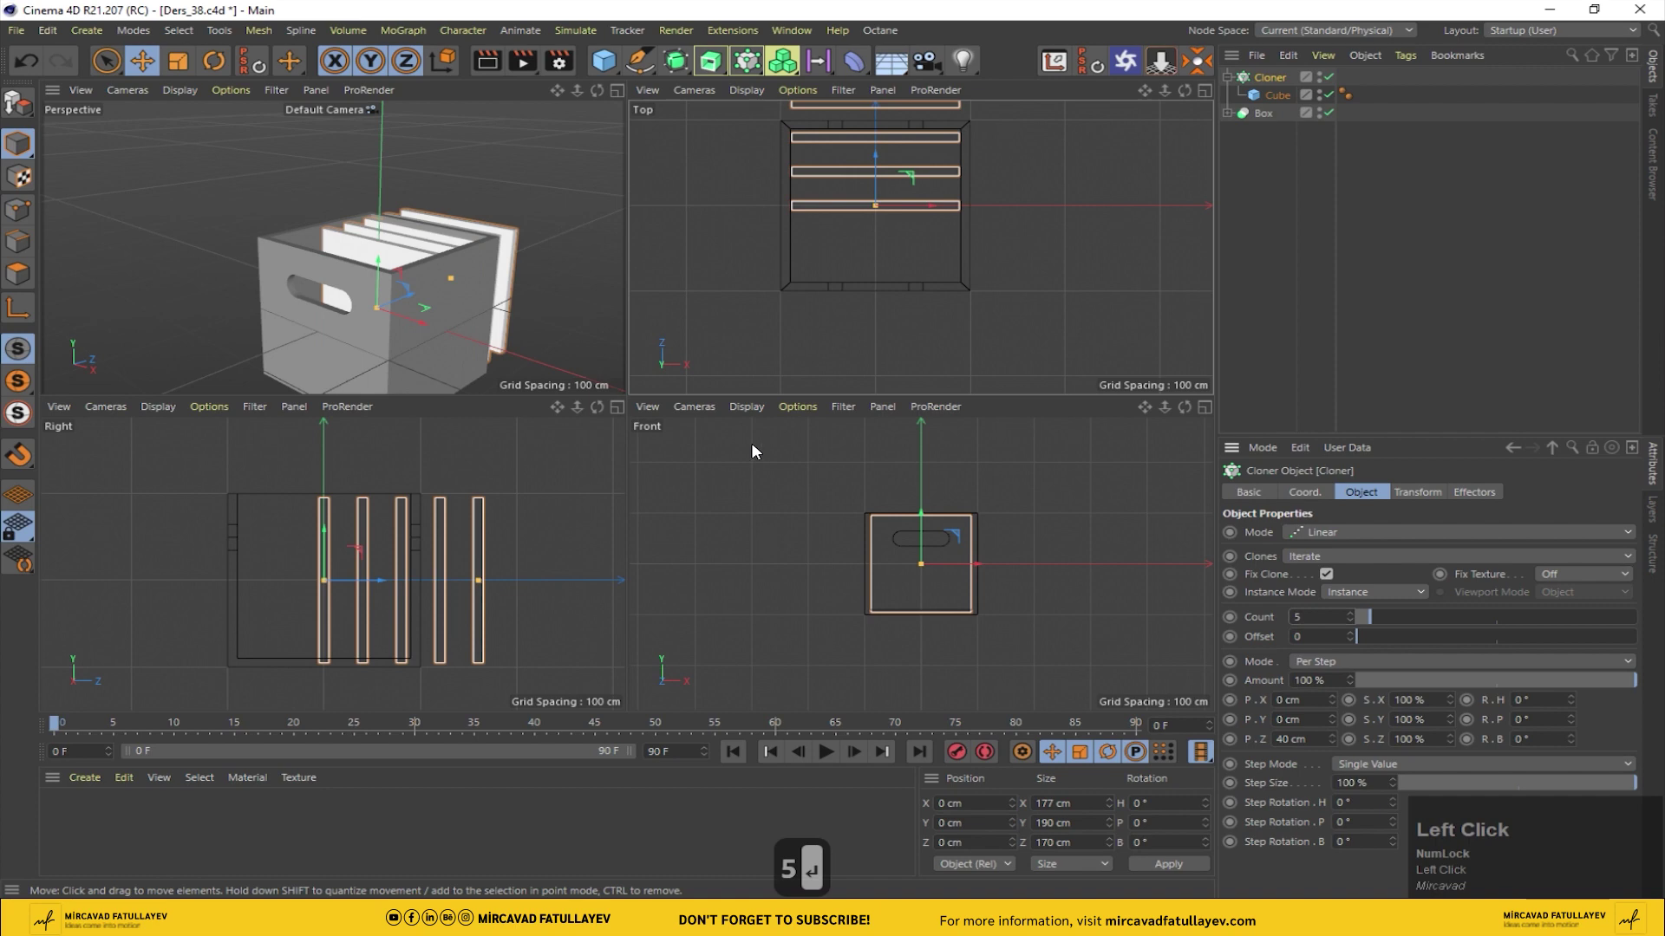
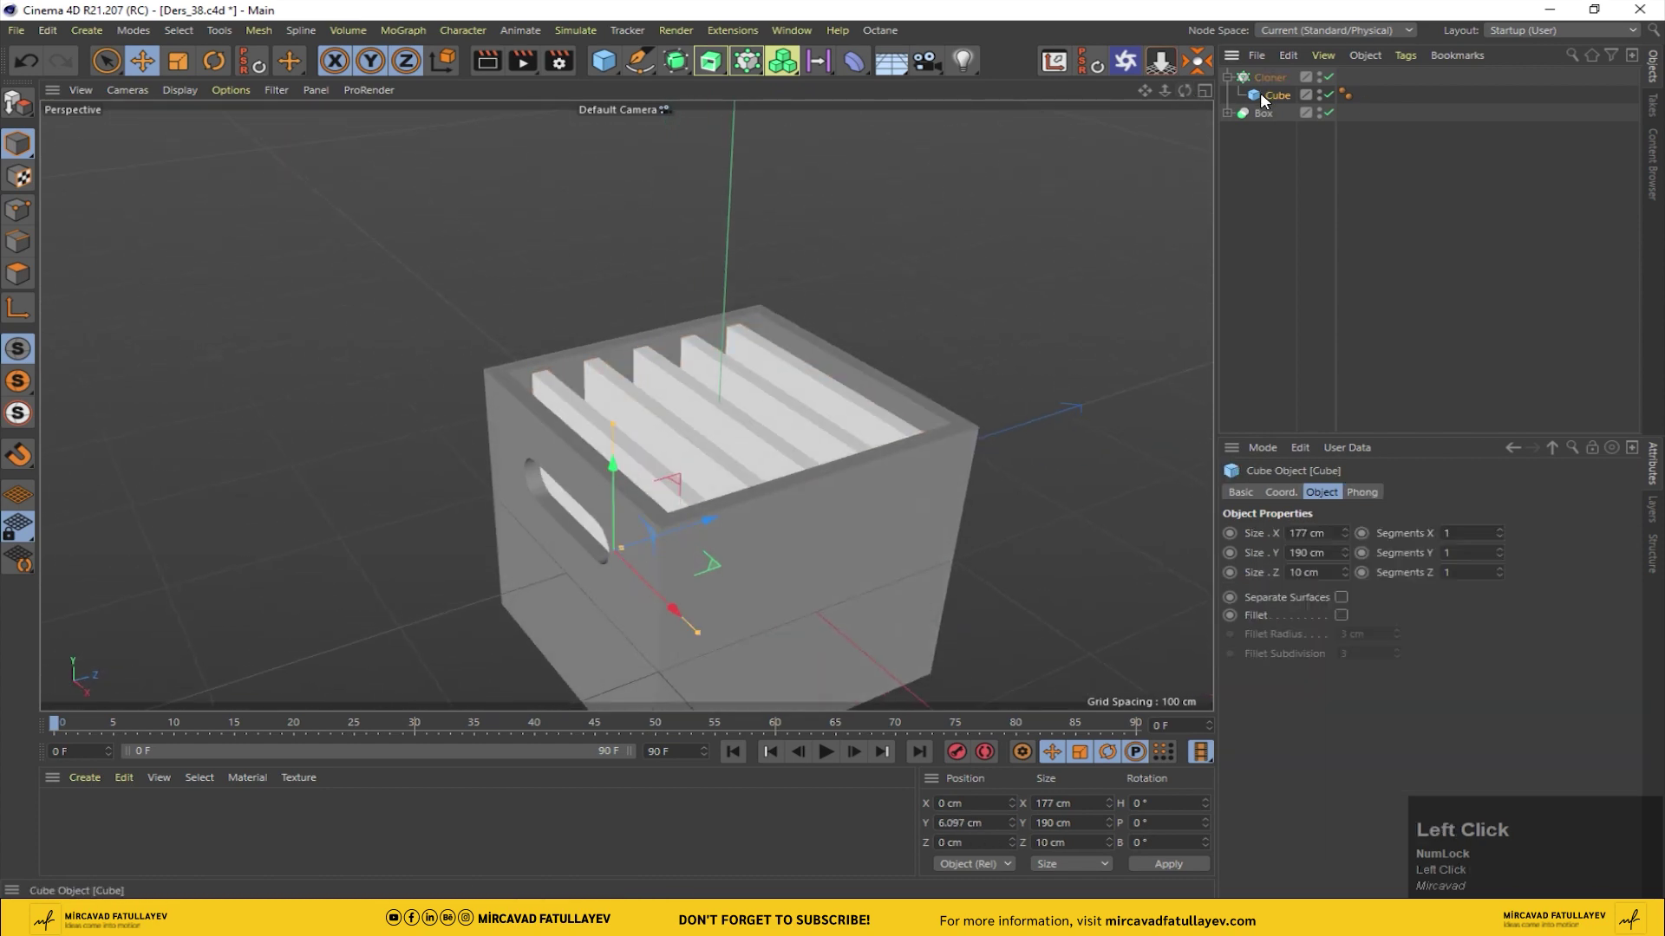
Step: Reduce the slat cube's Size Z to 5 cm
key(8)
key(Return)
click(1327, 566)
key(5)
key(Return)
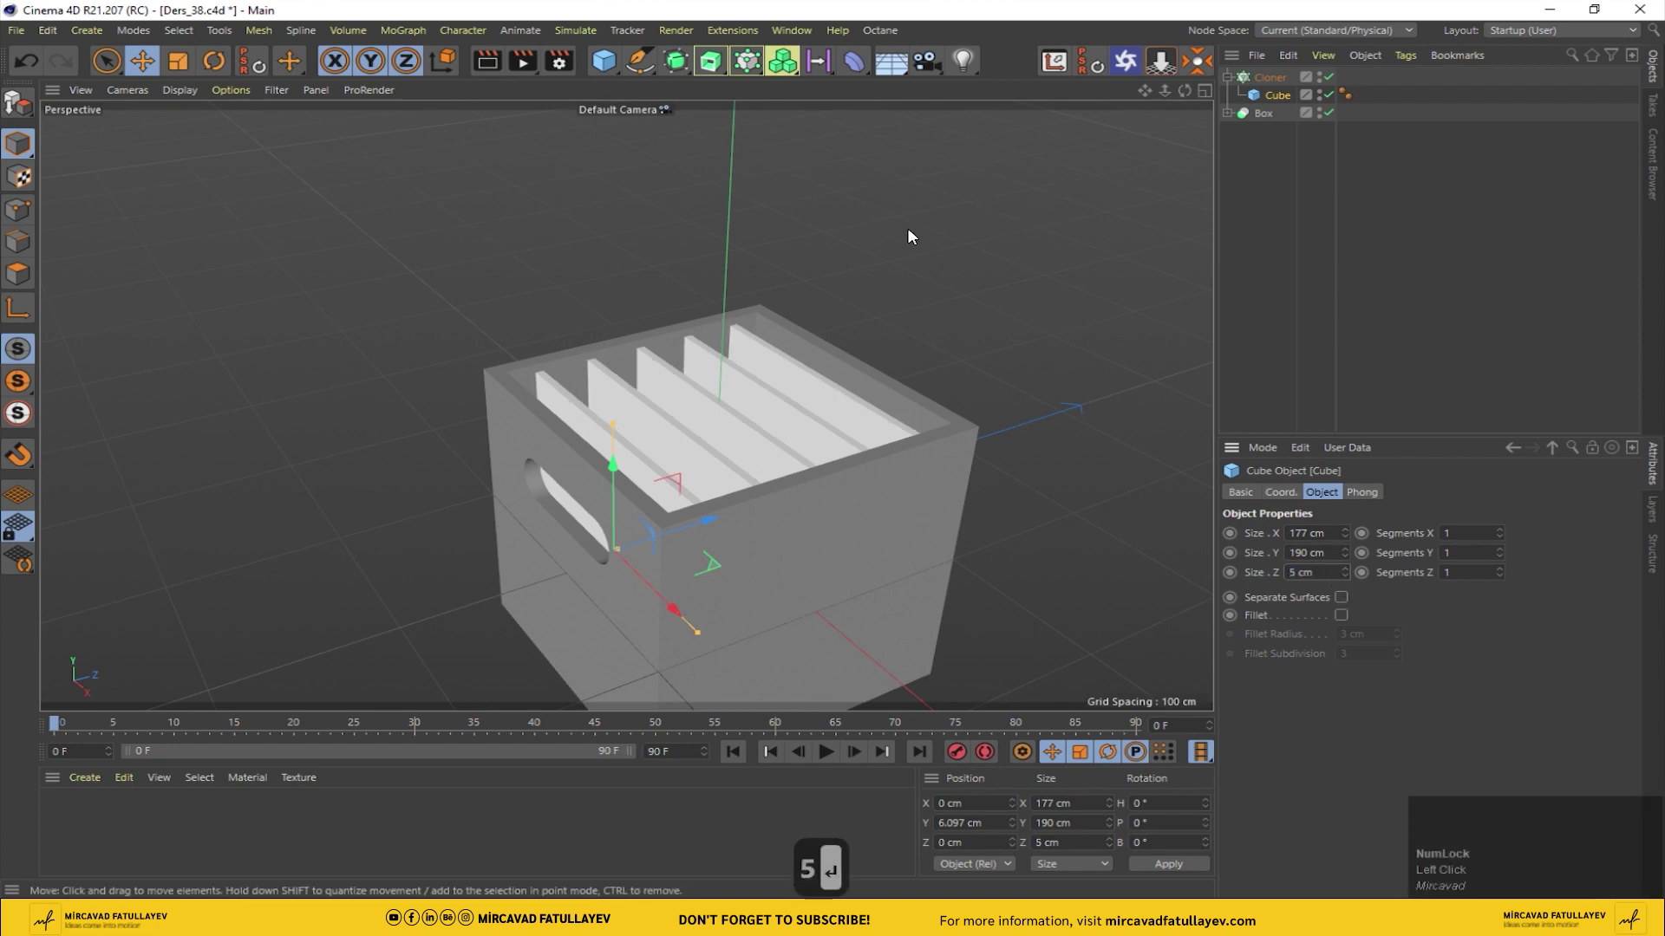
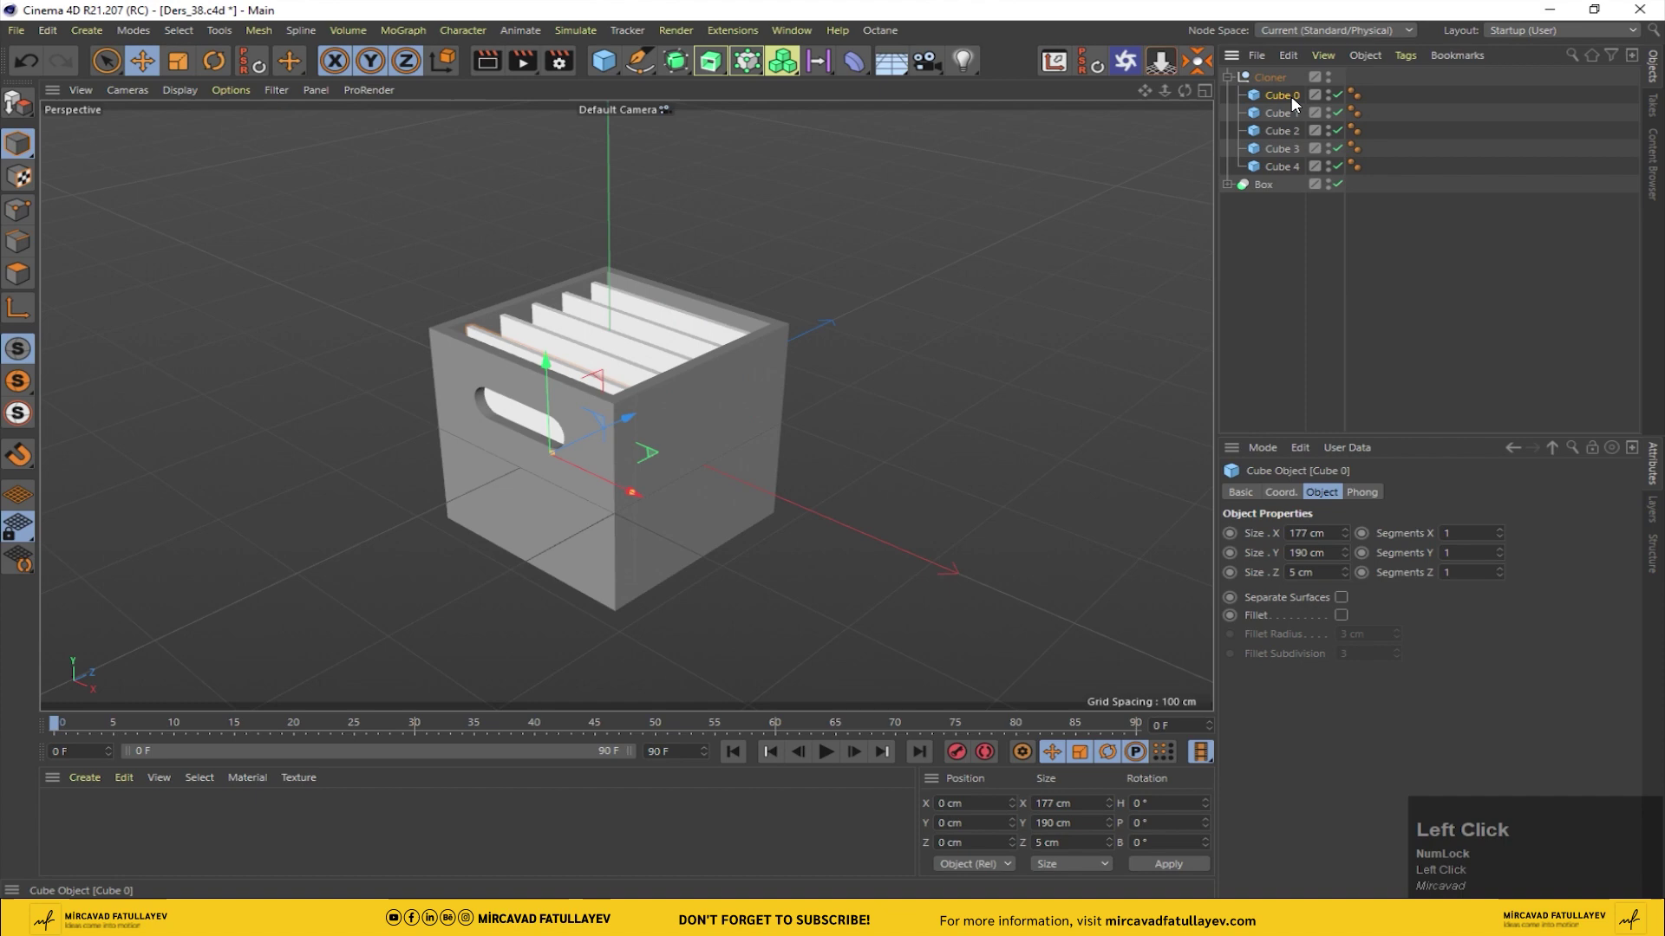
Step: Rename the separated slat cubes 1, 2, 3 and onward in the Object Manager
key(1)
key(Return)
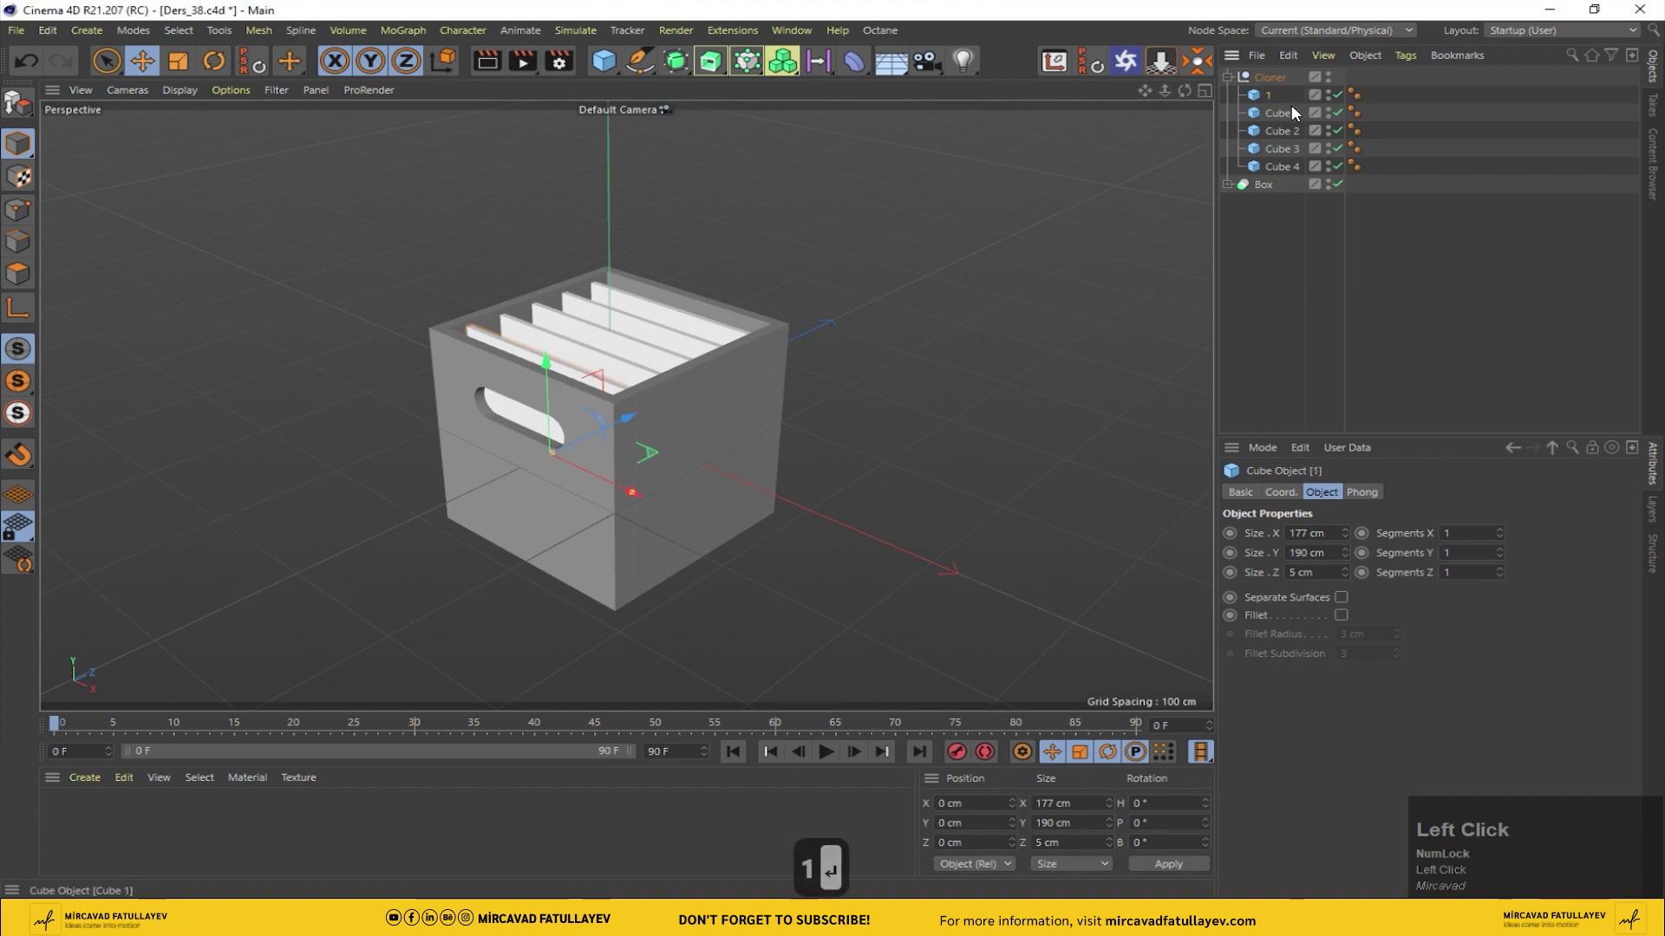
key(2)
key(Return)
click(1294, 130)
key(Return)
Step: Finish naming the slats up to 5, select slat 1 and show the four views
key(Return)
key(Return)
text(5)
key(Return)
click(1254, 104)
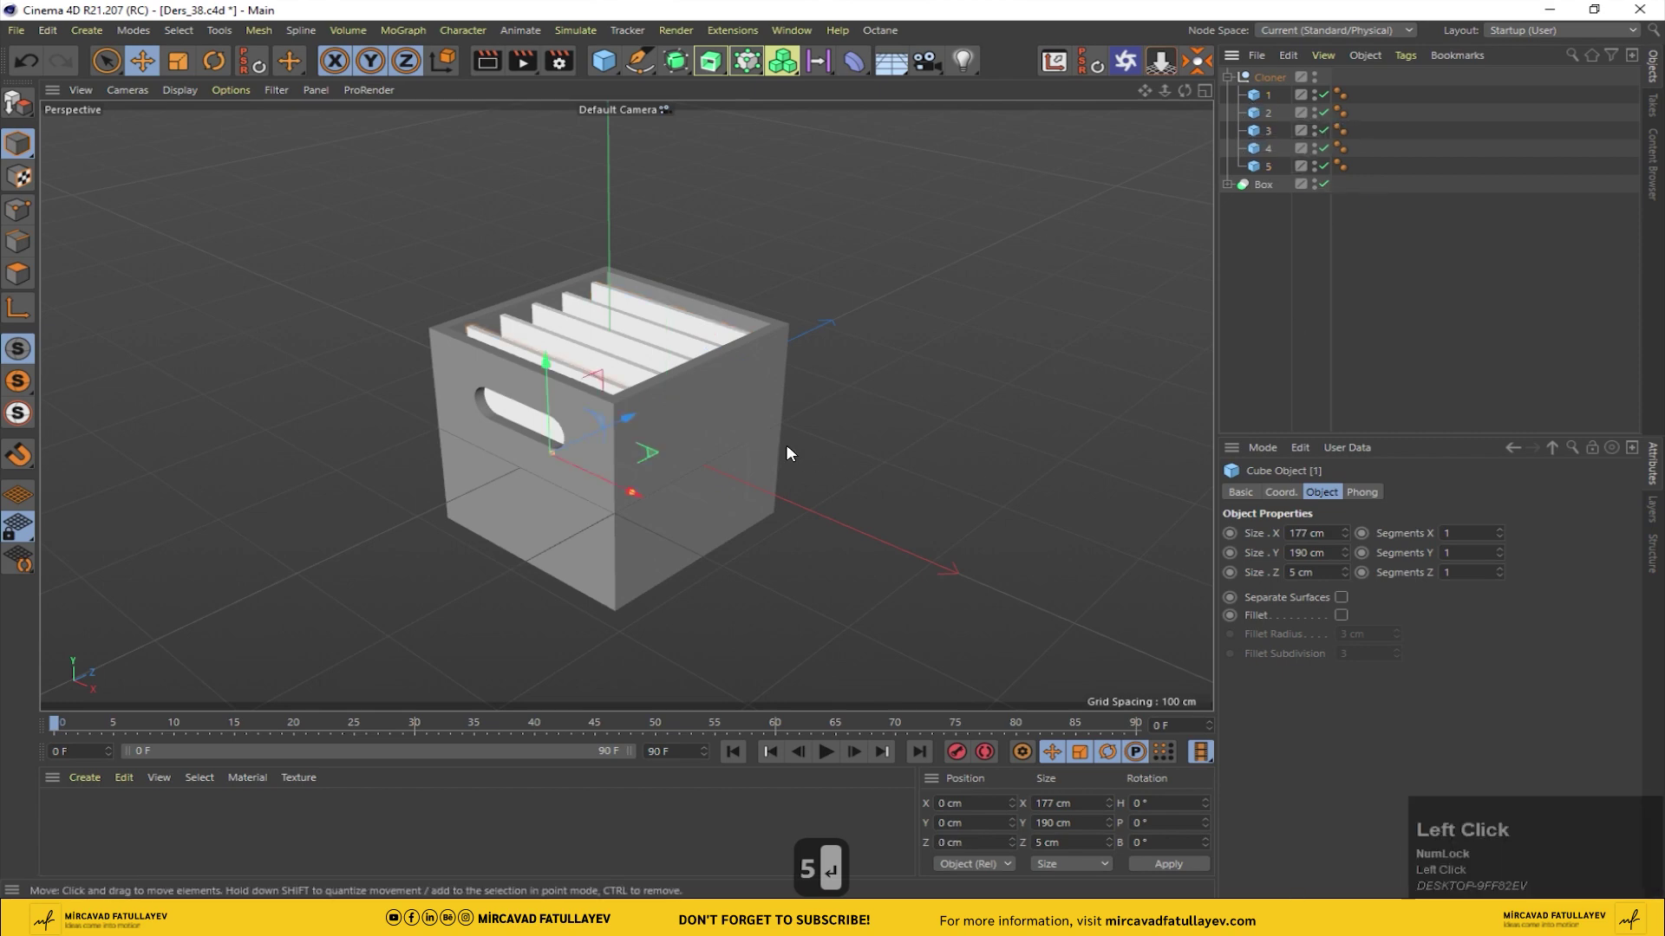
middle_click(441, 519)
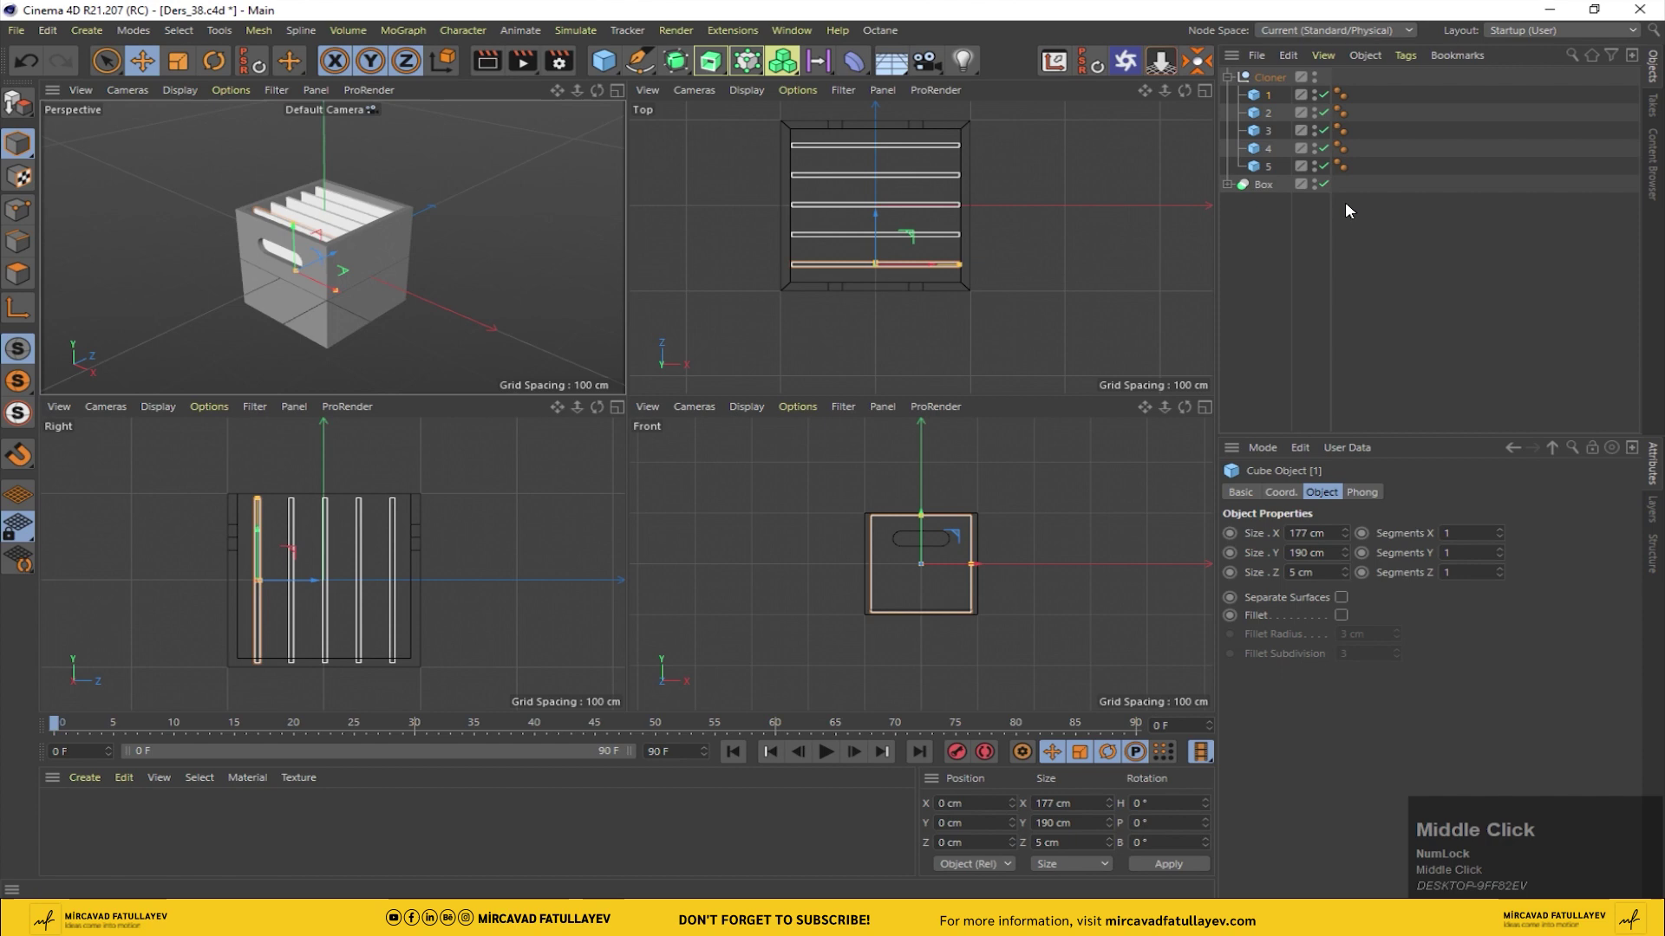
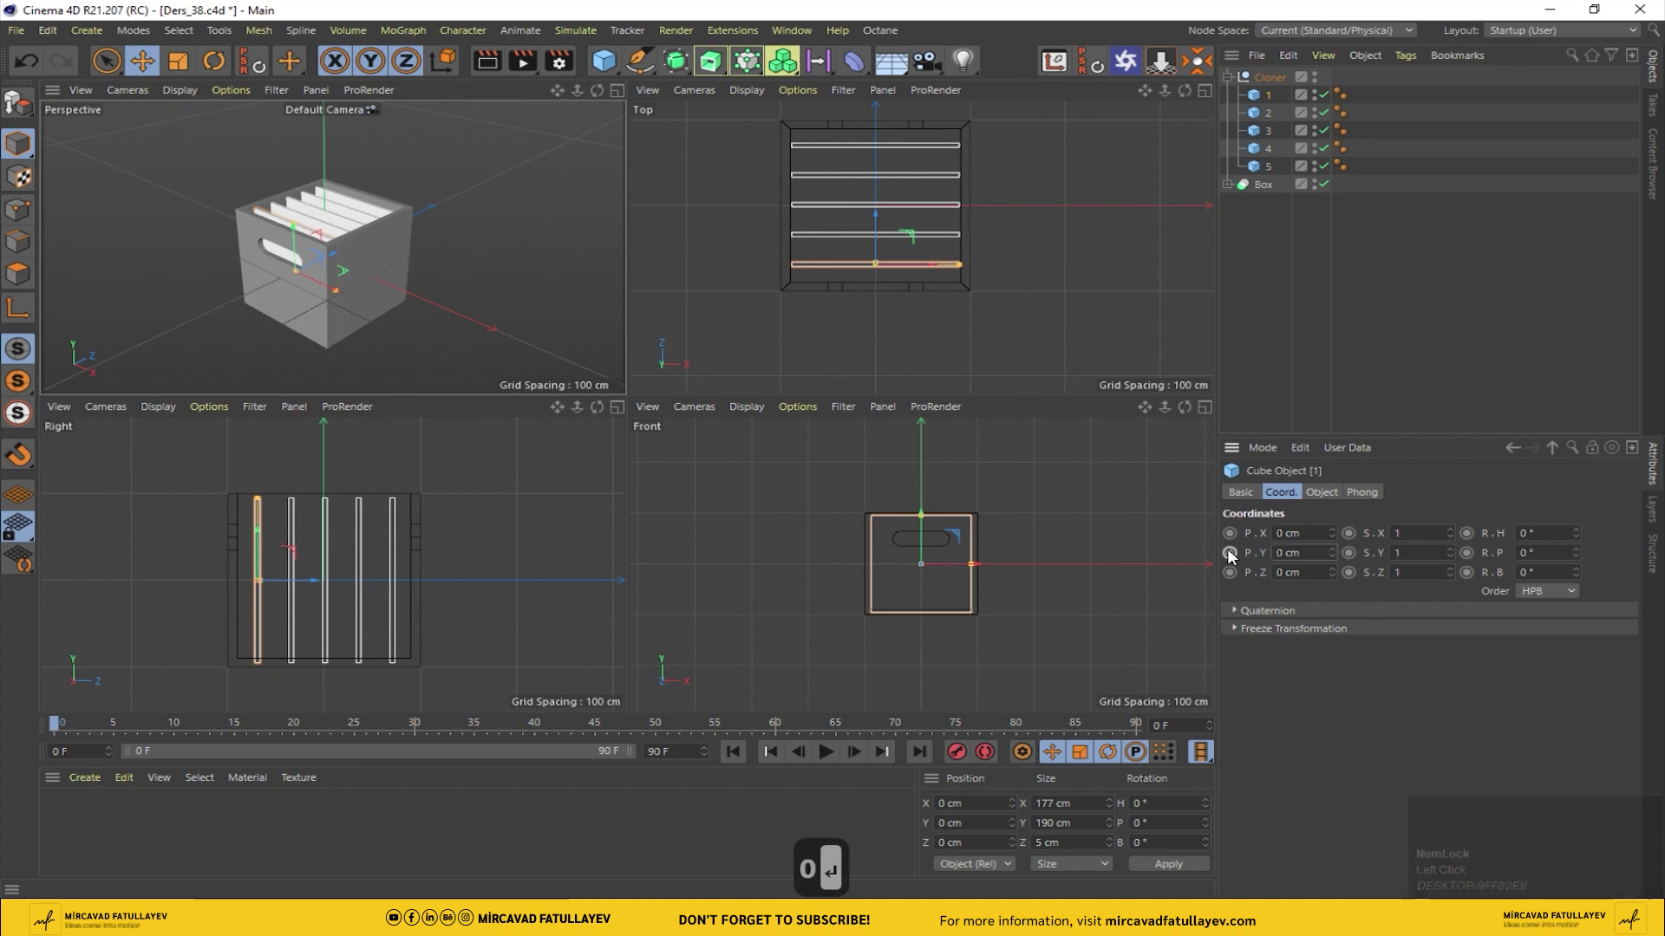
Step: At frame 20 raise slat 1 to P.Y 250 cm and key it
drag(1234, 559, 1233, 557)
text(250)
key(Return)
click(1233, 557)
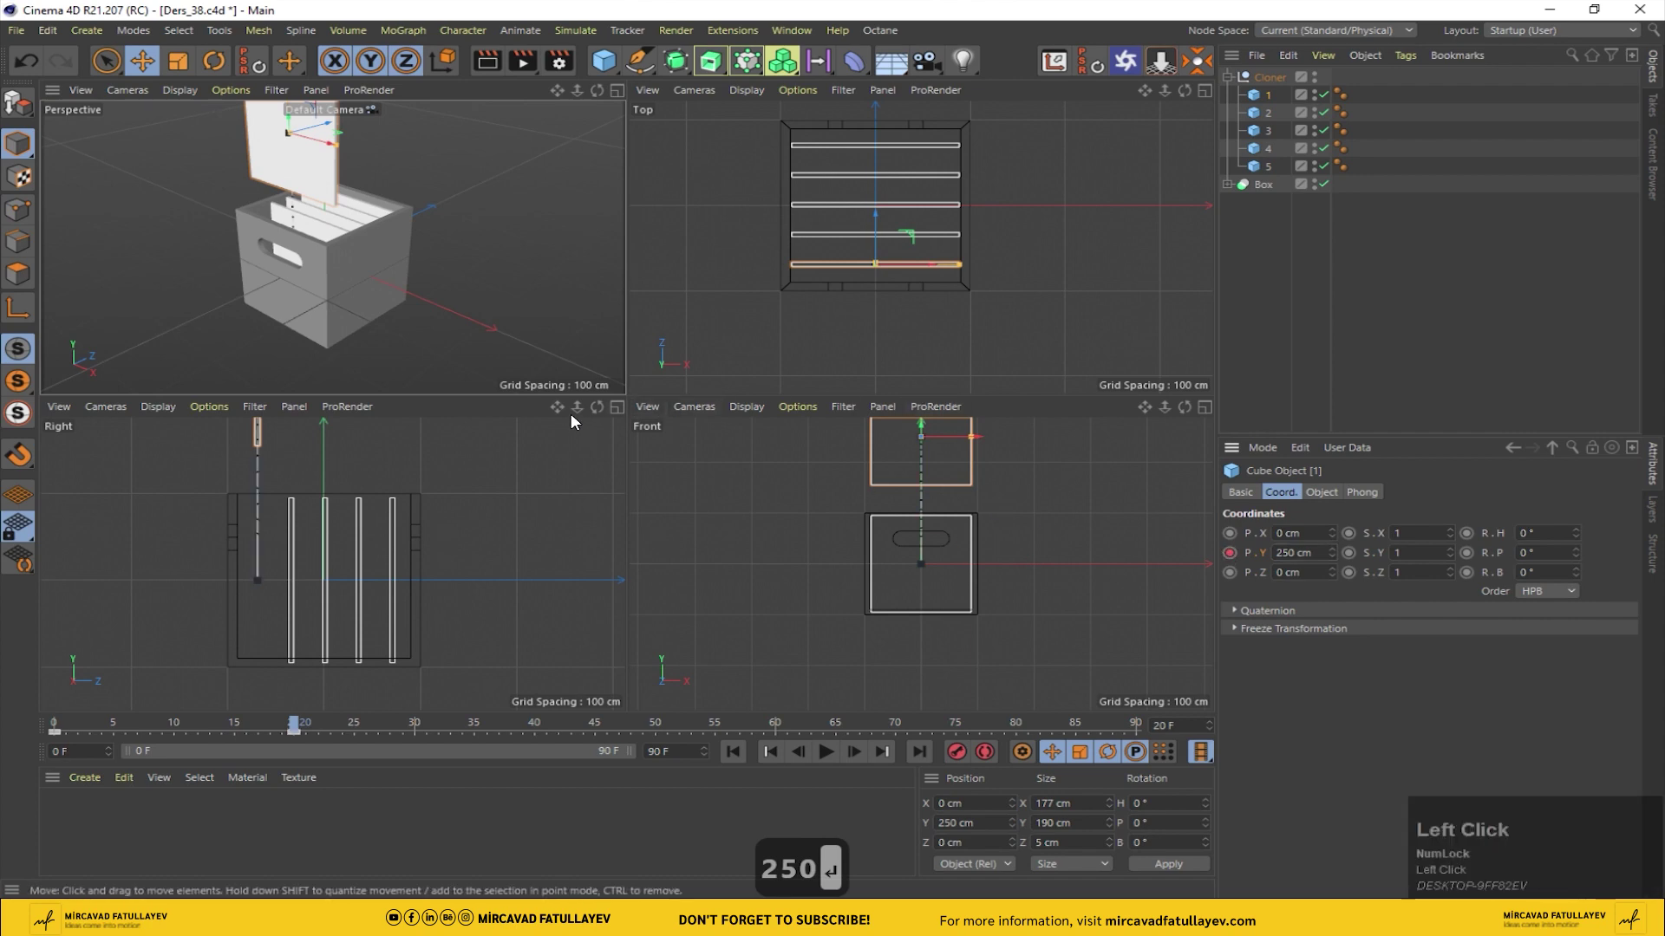
Step: Zoom out the side view and zero a coordinate value for slat 1
drag(581, 411, 1339, 576)
click(1339, 576)
drag(1339, 576, 1319, 567)
key(0)
key(Return)
Step: At frame 40 copy slat 5's P.Z of 140 cm onto slat 1
drag(1235, 579, 1272, 100)
click(1272, 101)
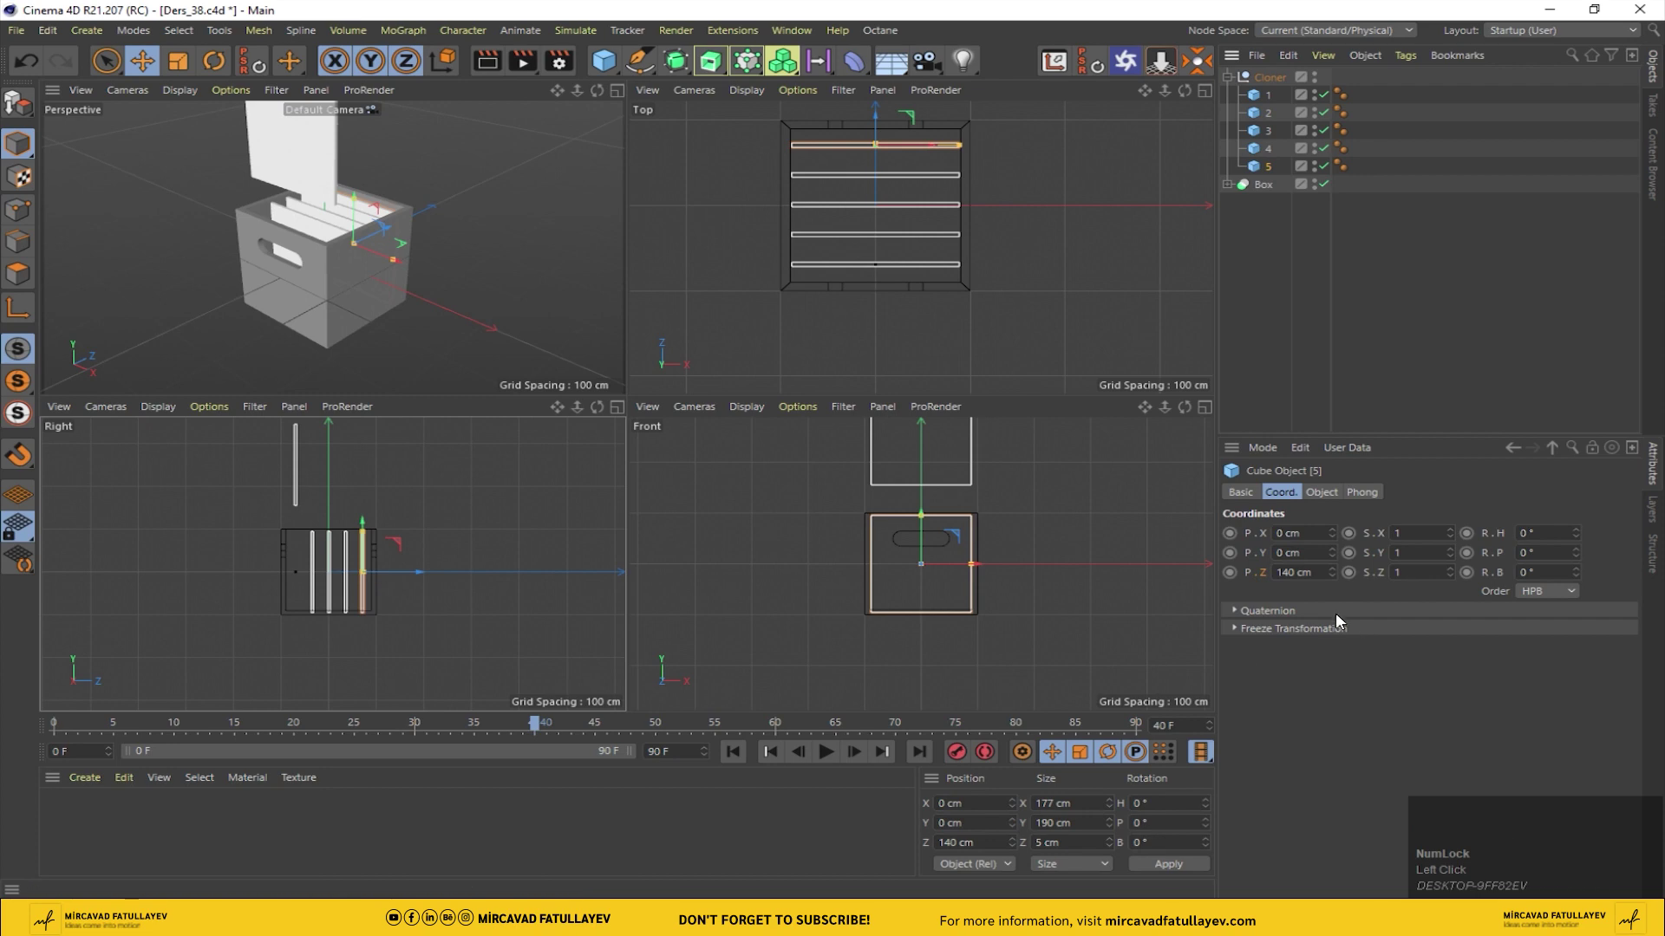
click(1312, 562)
right_click(1291, 574)
click(1329, 608)
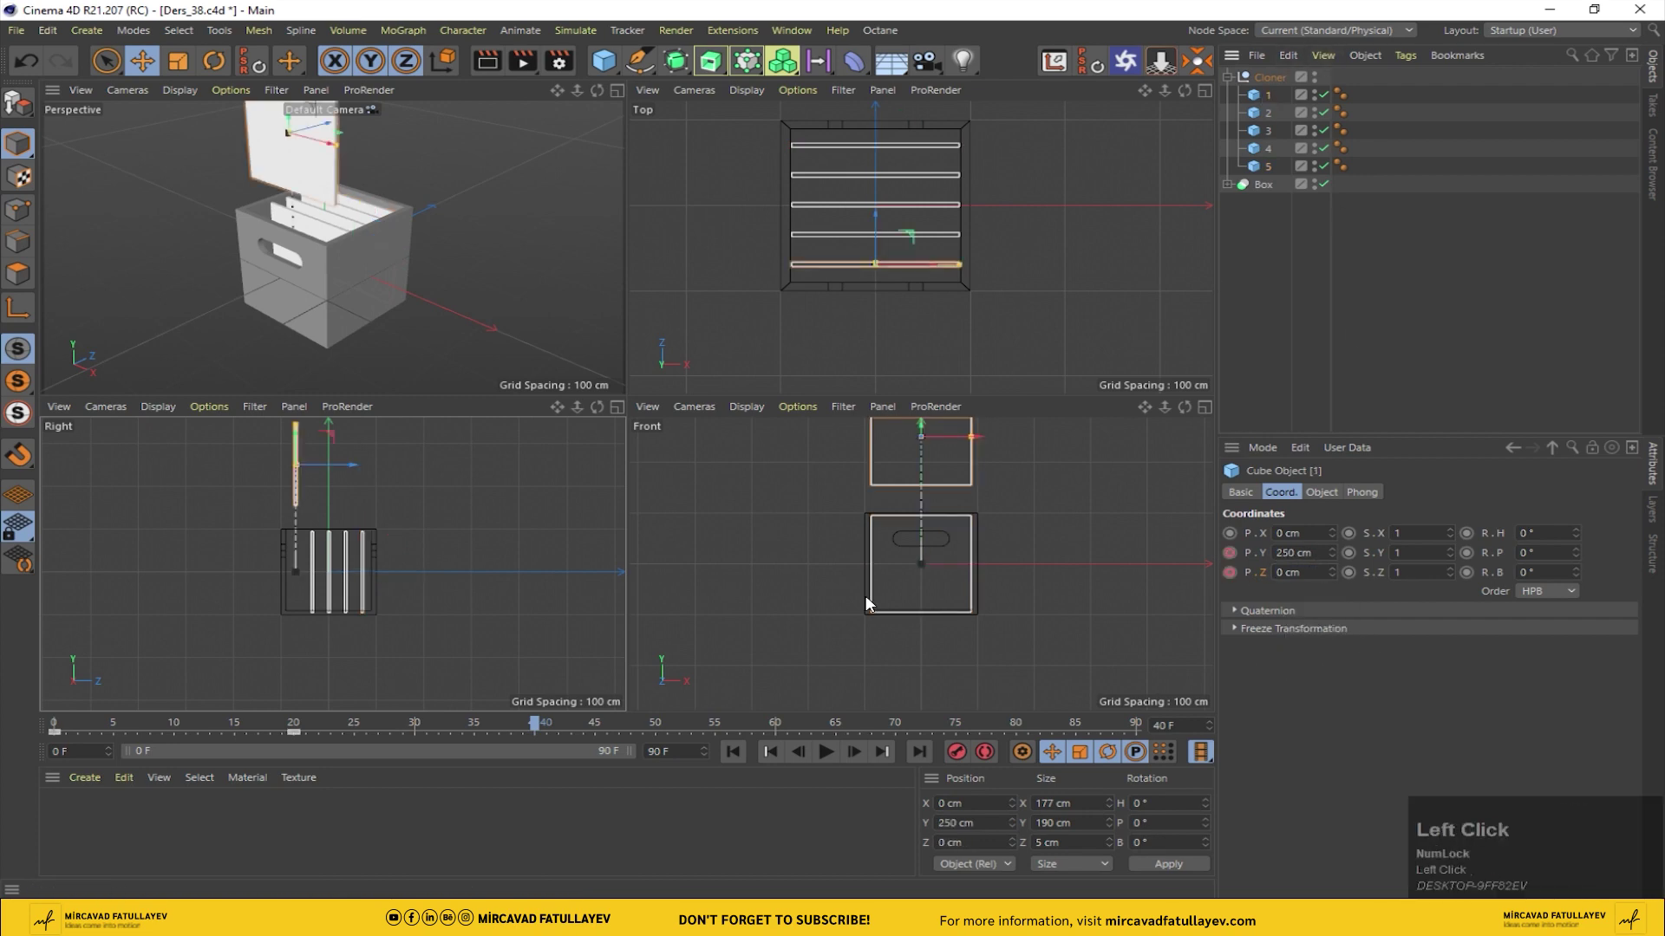
right_click(1294, 572)
click(1331, 624)
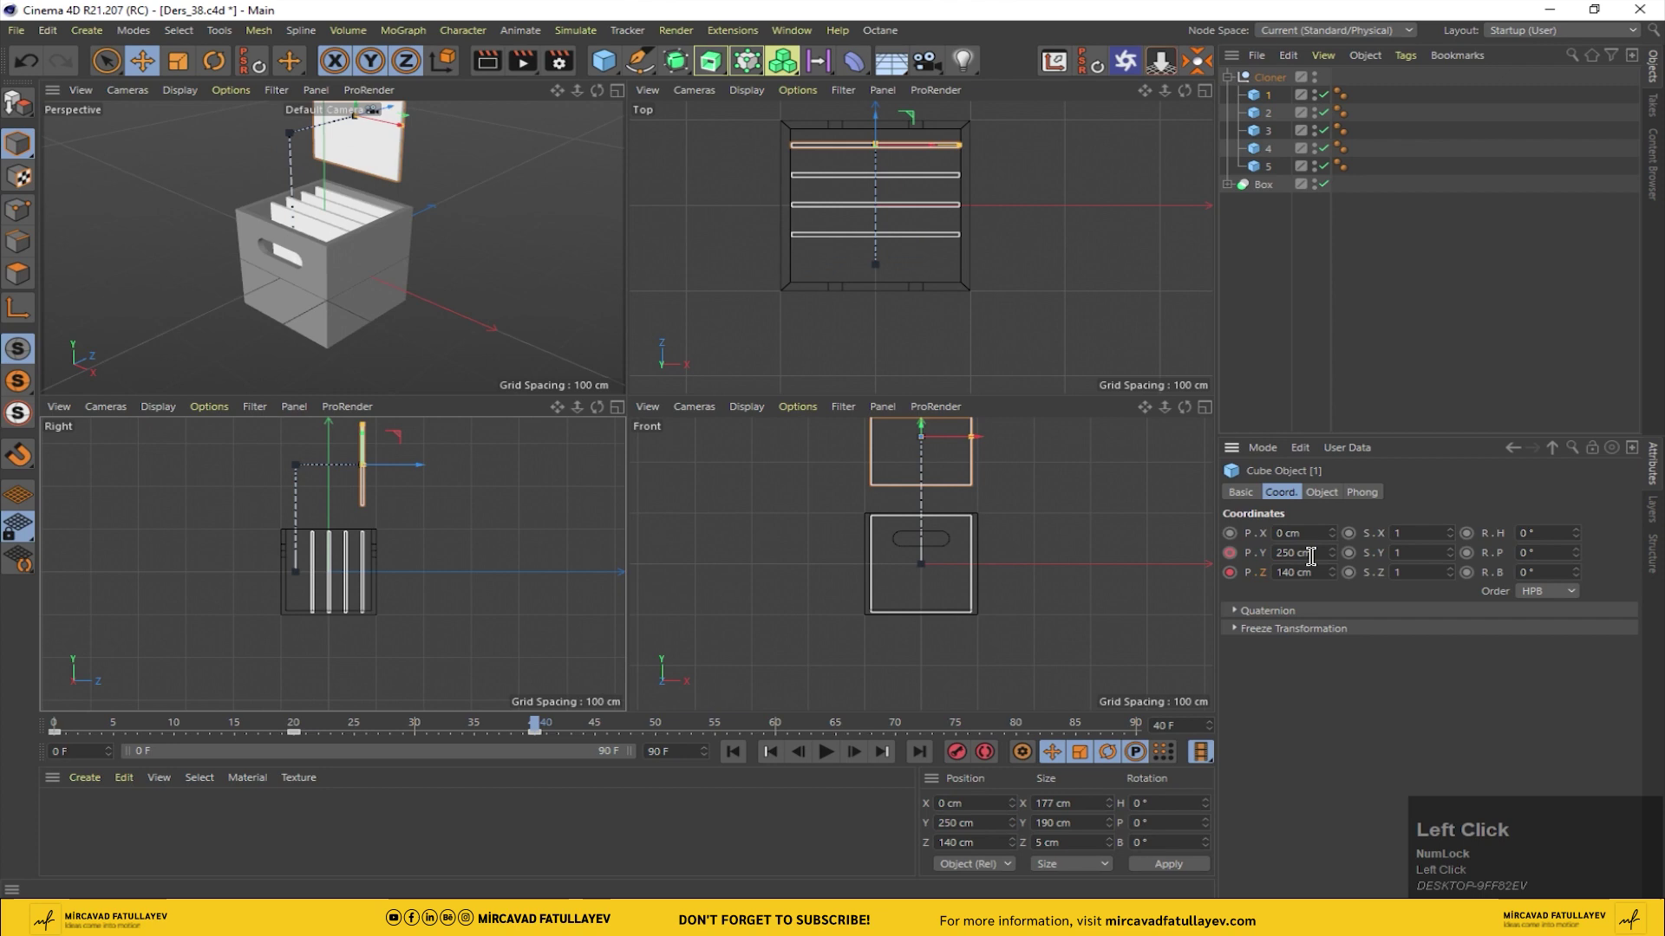
Step: At frame 60 drop slat 1 back to P.Y 0 and key it
drag(537, 726, 1237, 553)
key(0)
key(Return)
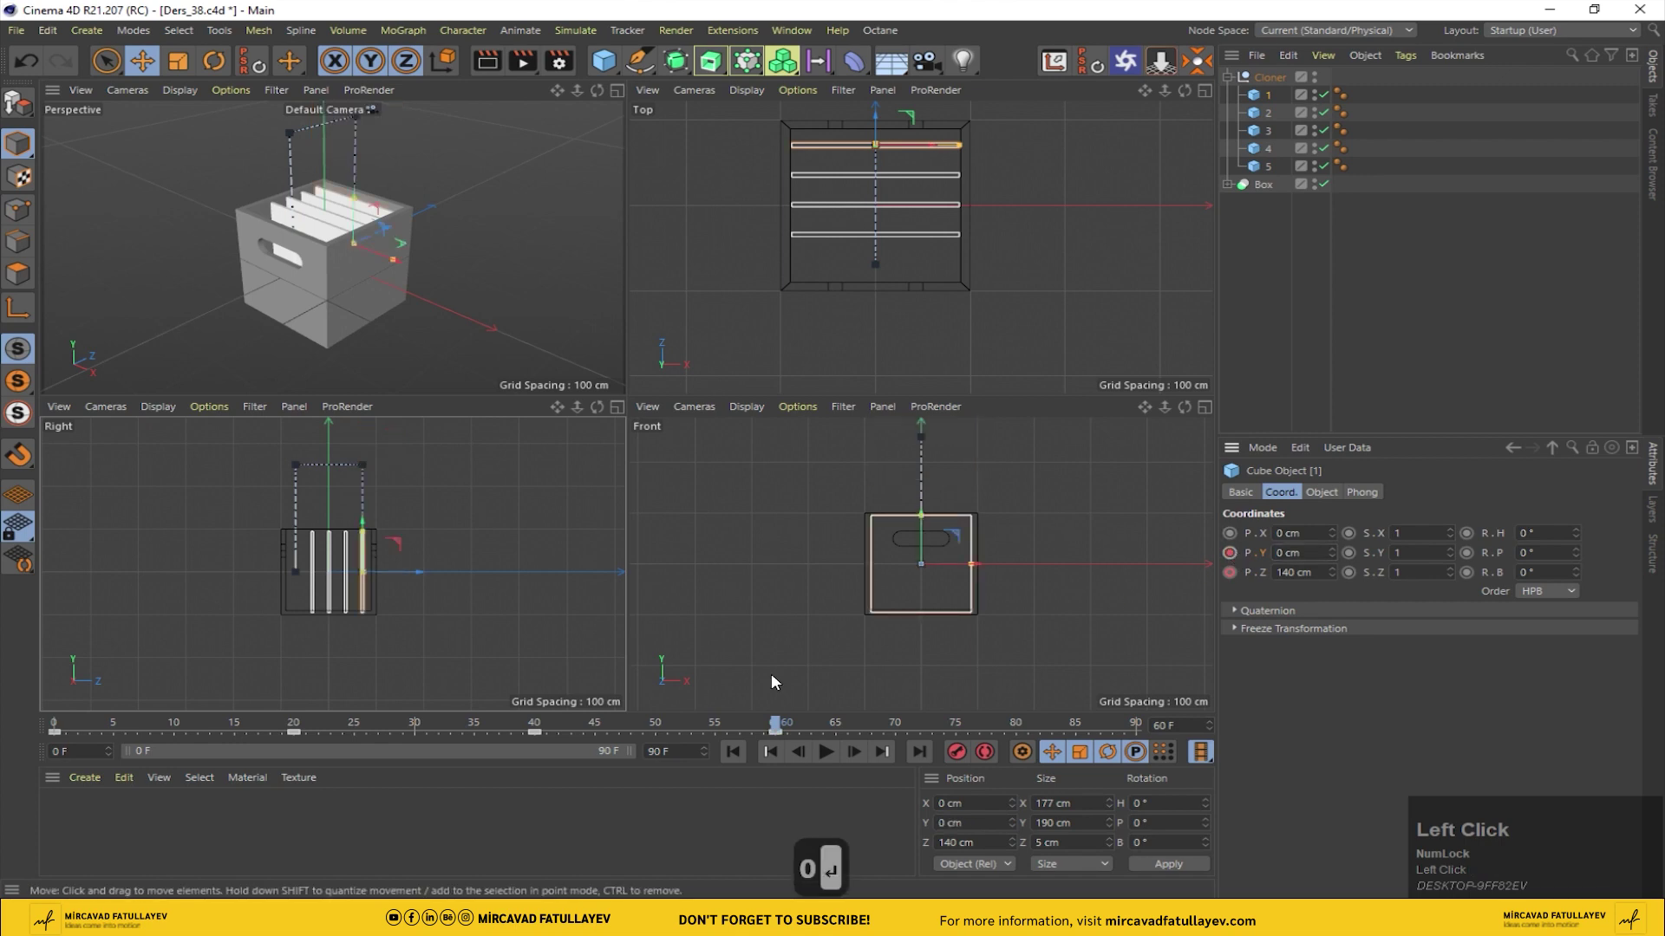
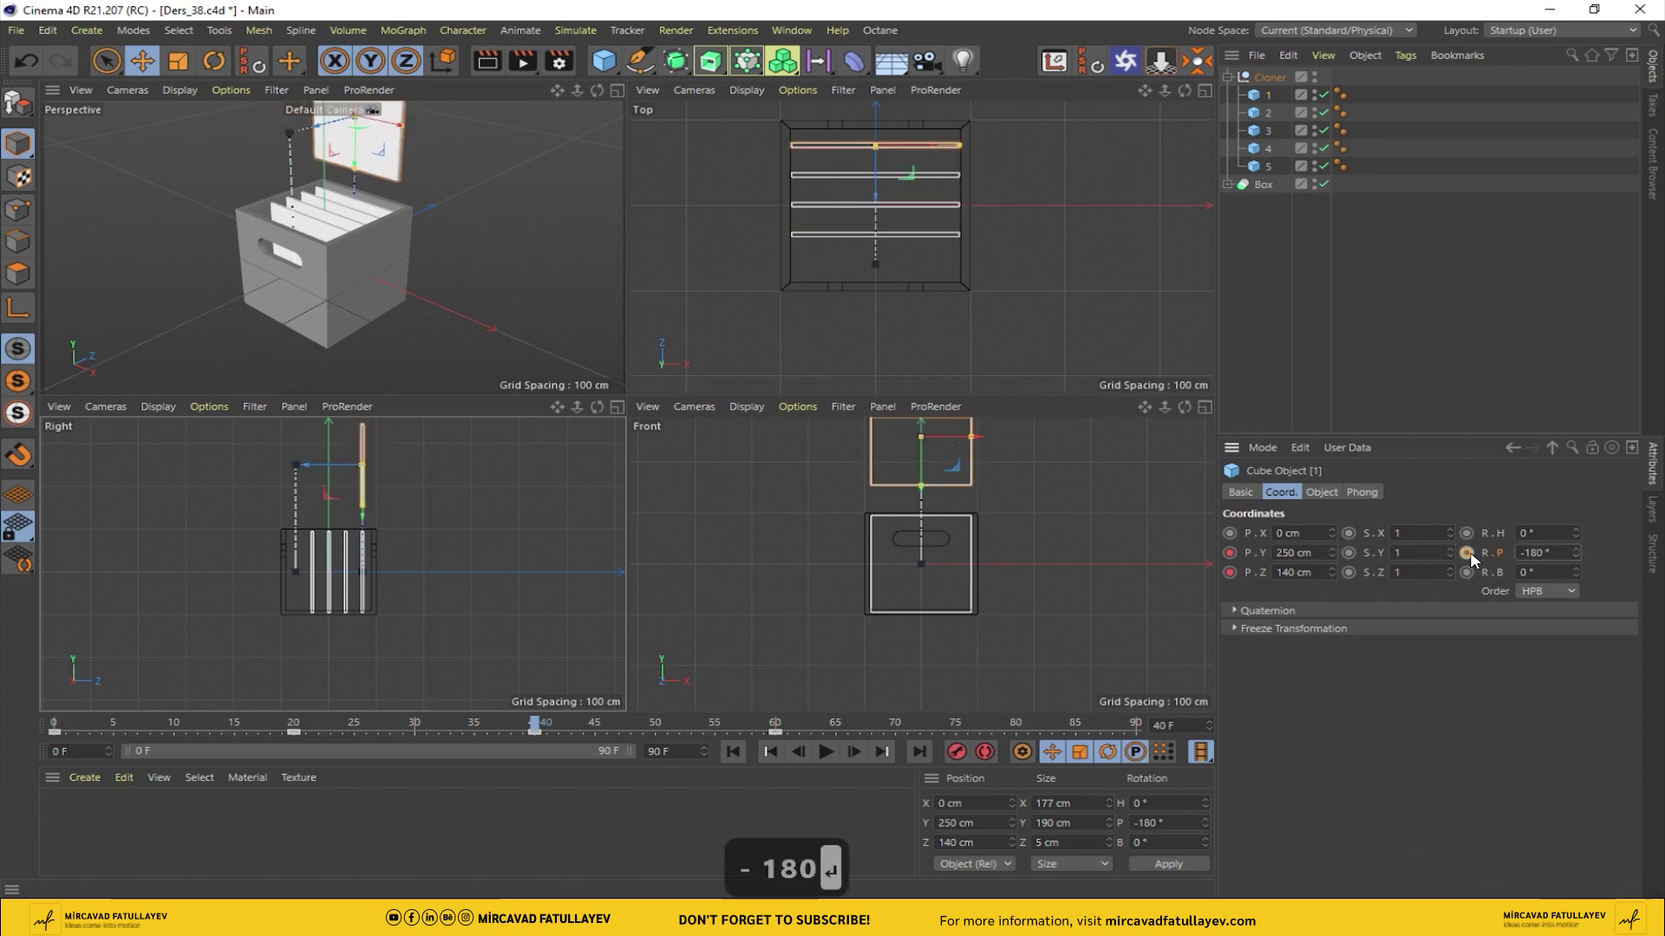
Step: Play slat 1's 0° to -180° flip, return to single Perspective view and inspect the spline-interpolated frame-40 key
click(1472, 557)
key(BackSpace)
key(Return)
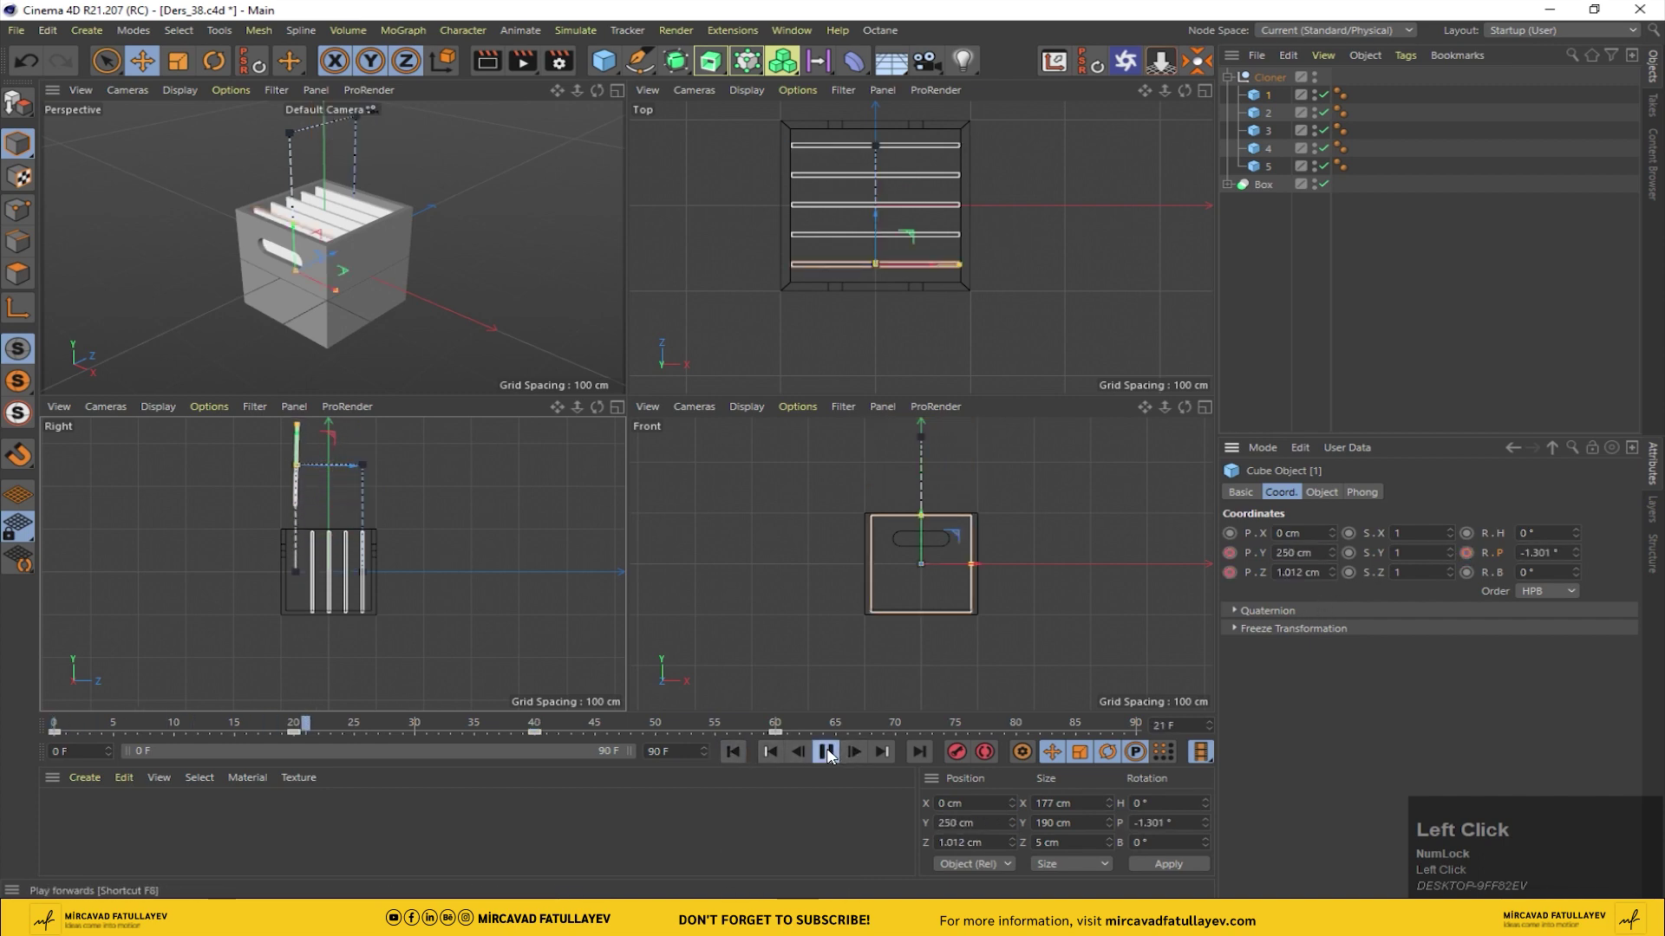
middle_click(410, 283)
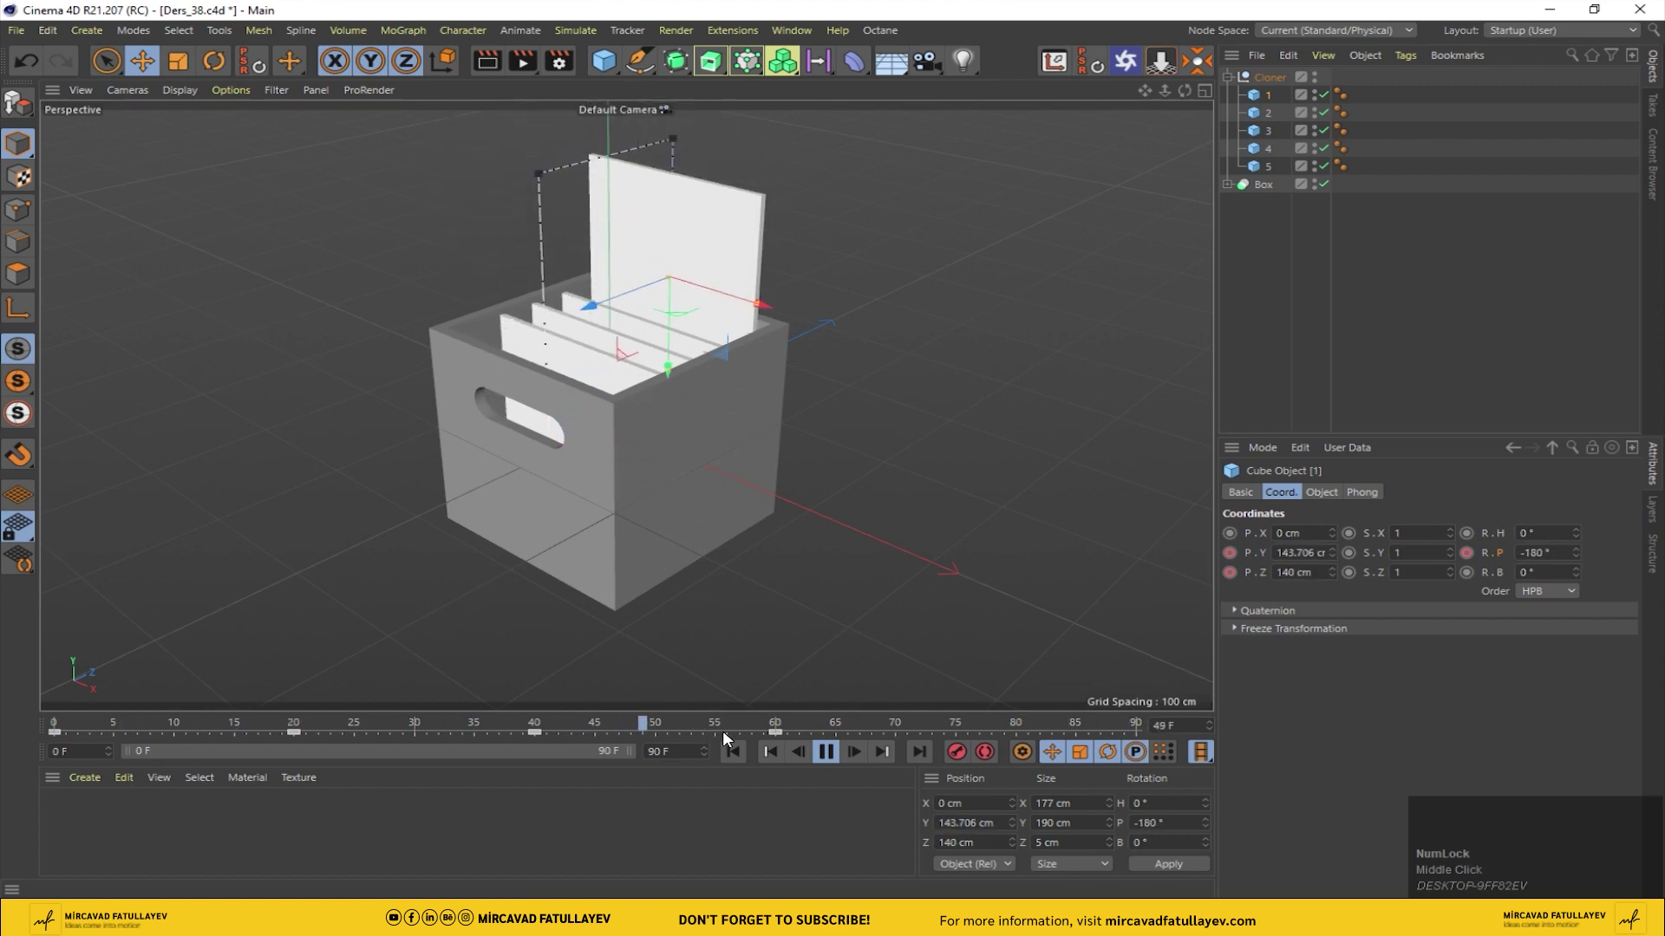
drag(826, 754, 1241, 105)
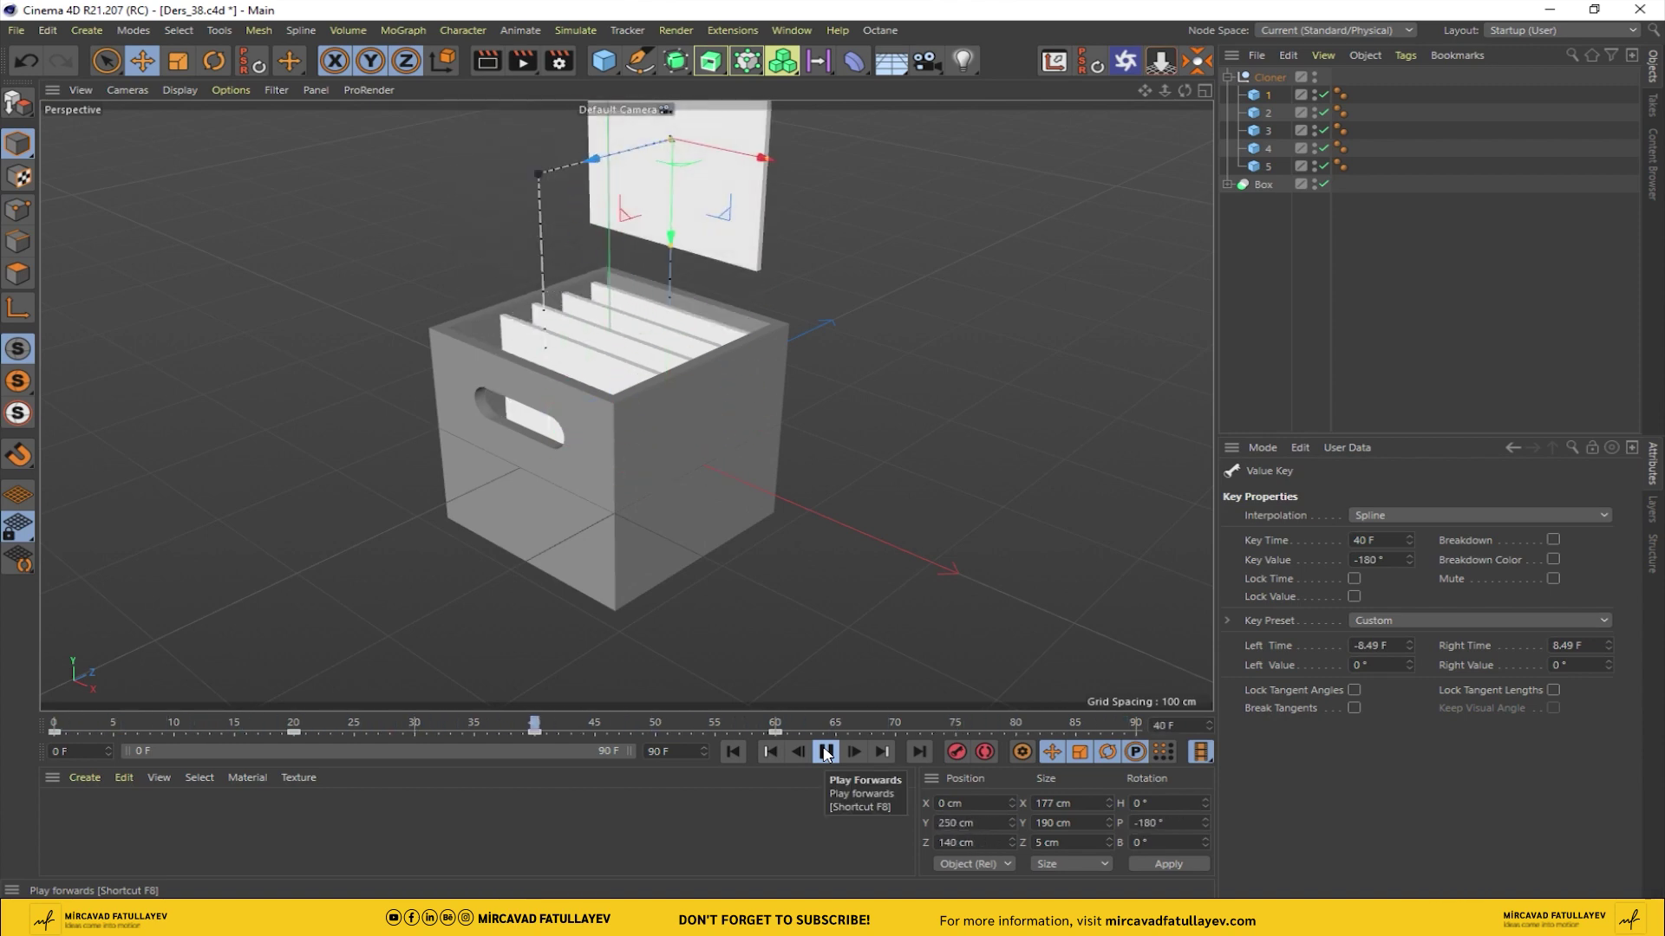
Step: Key a slat's P.Z at frame 0, then copy and paste the depth value at a later frame
drag(834, 755, 1309, 565)
key(0)
key(Return)
drag(1239, 574, 1305, 579)
right_click(1306, 579)
drag(1353, 614, 1270, 133)
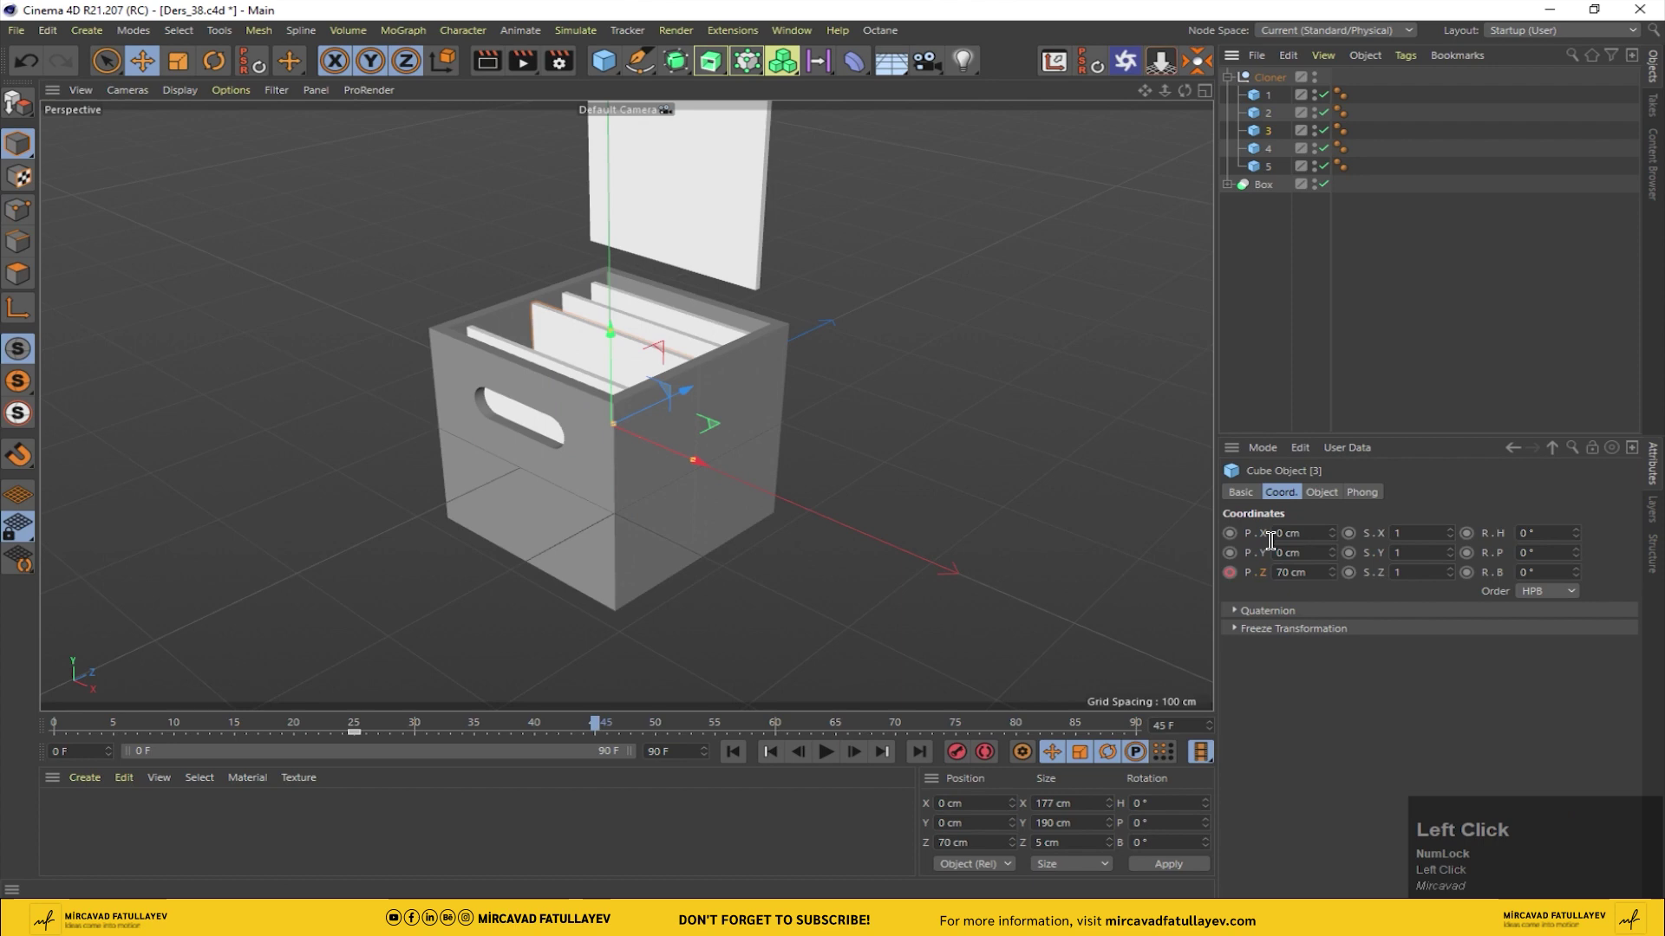
right_click(1293, 576)
click(1339, 637)
Step: Key slat 4 to 70 cm depth and slat 5 to 105 cm at frame 55, then play the shifting slats
drag(1214, 589, 1309, 563)
text(70)
key(Return)
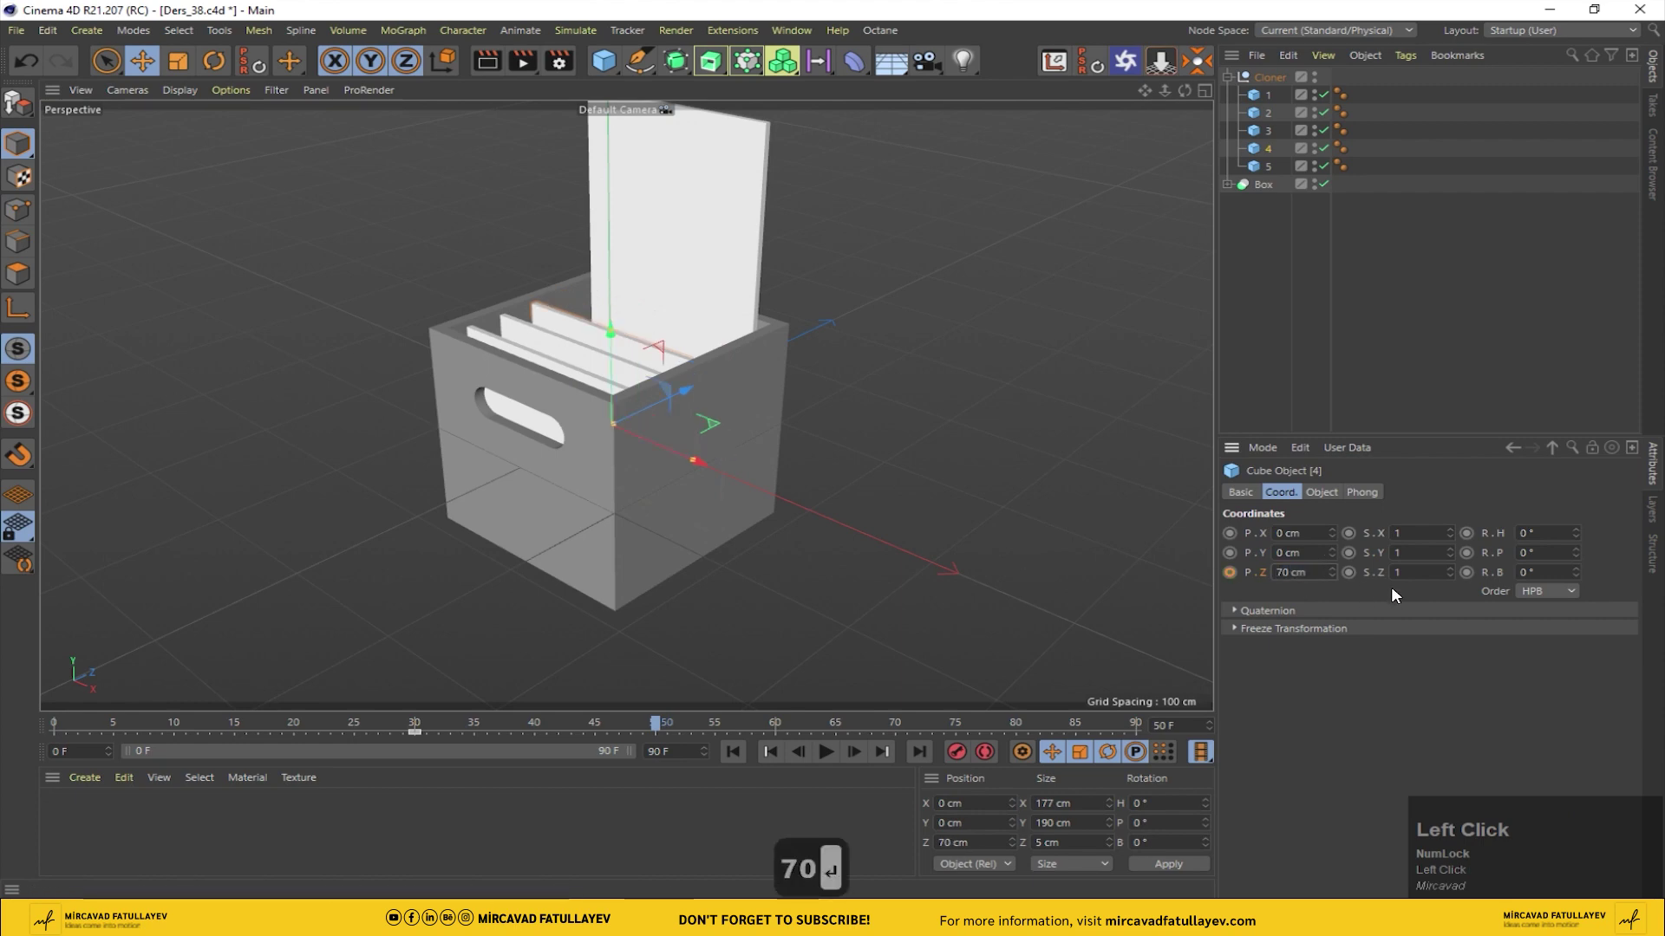
drag(1237, 578, 1272, 170)
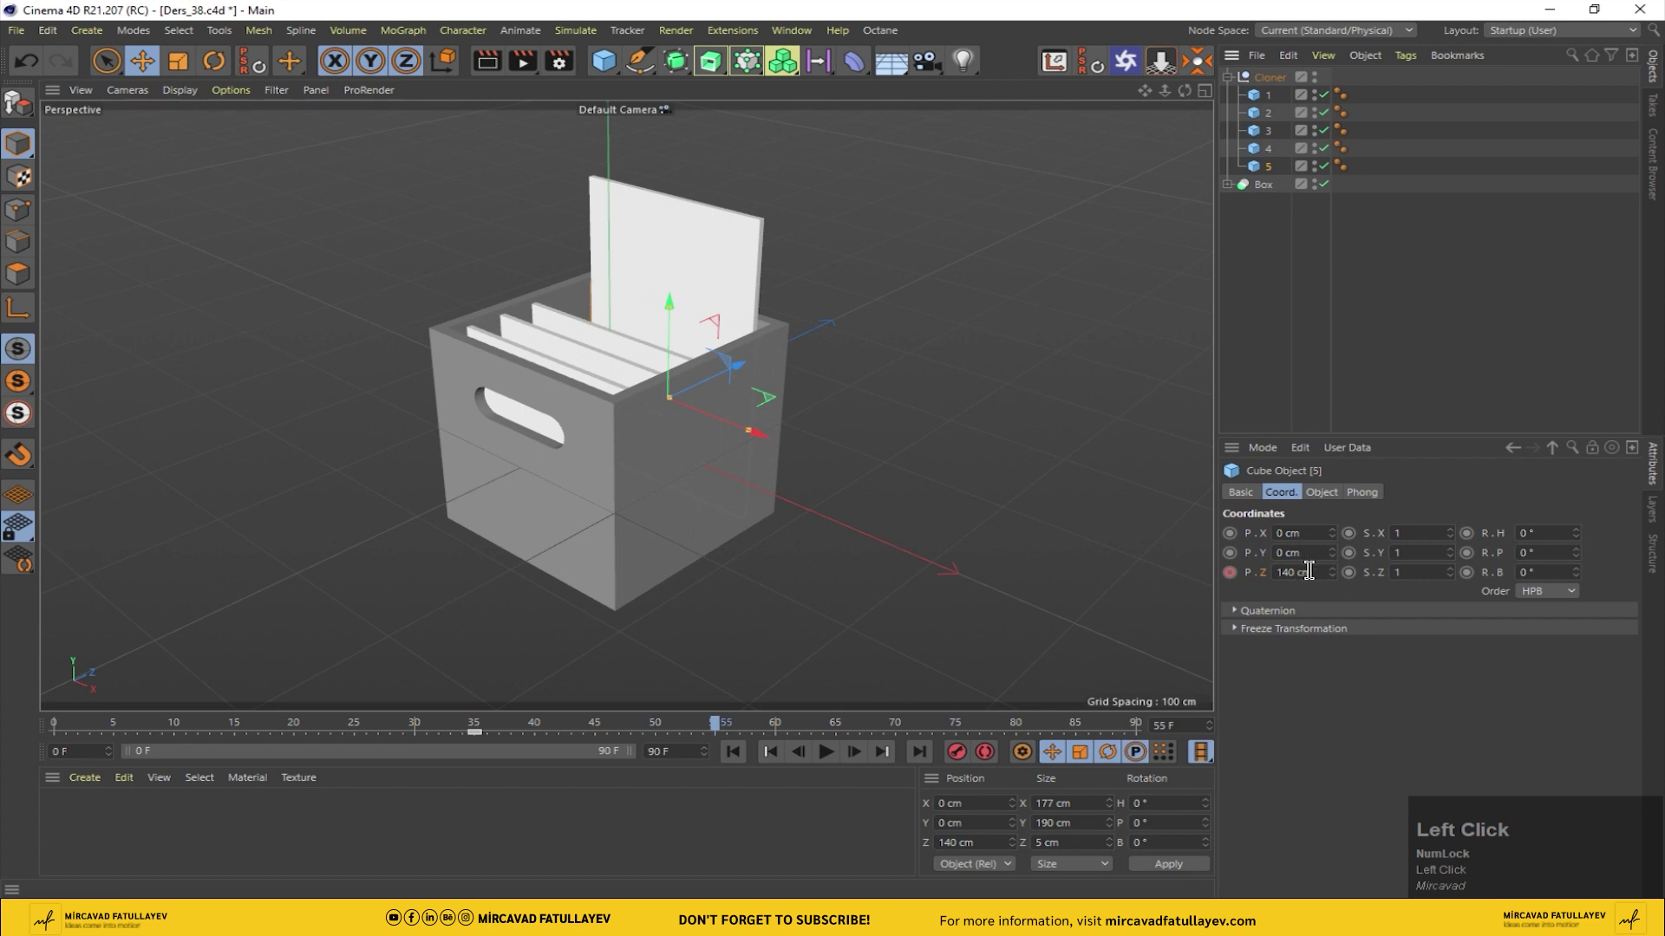
text(105)
click(1237, 583)
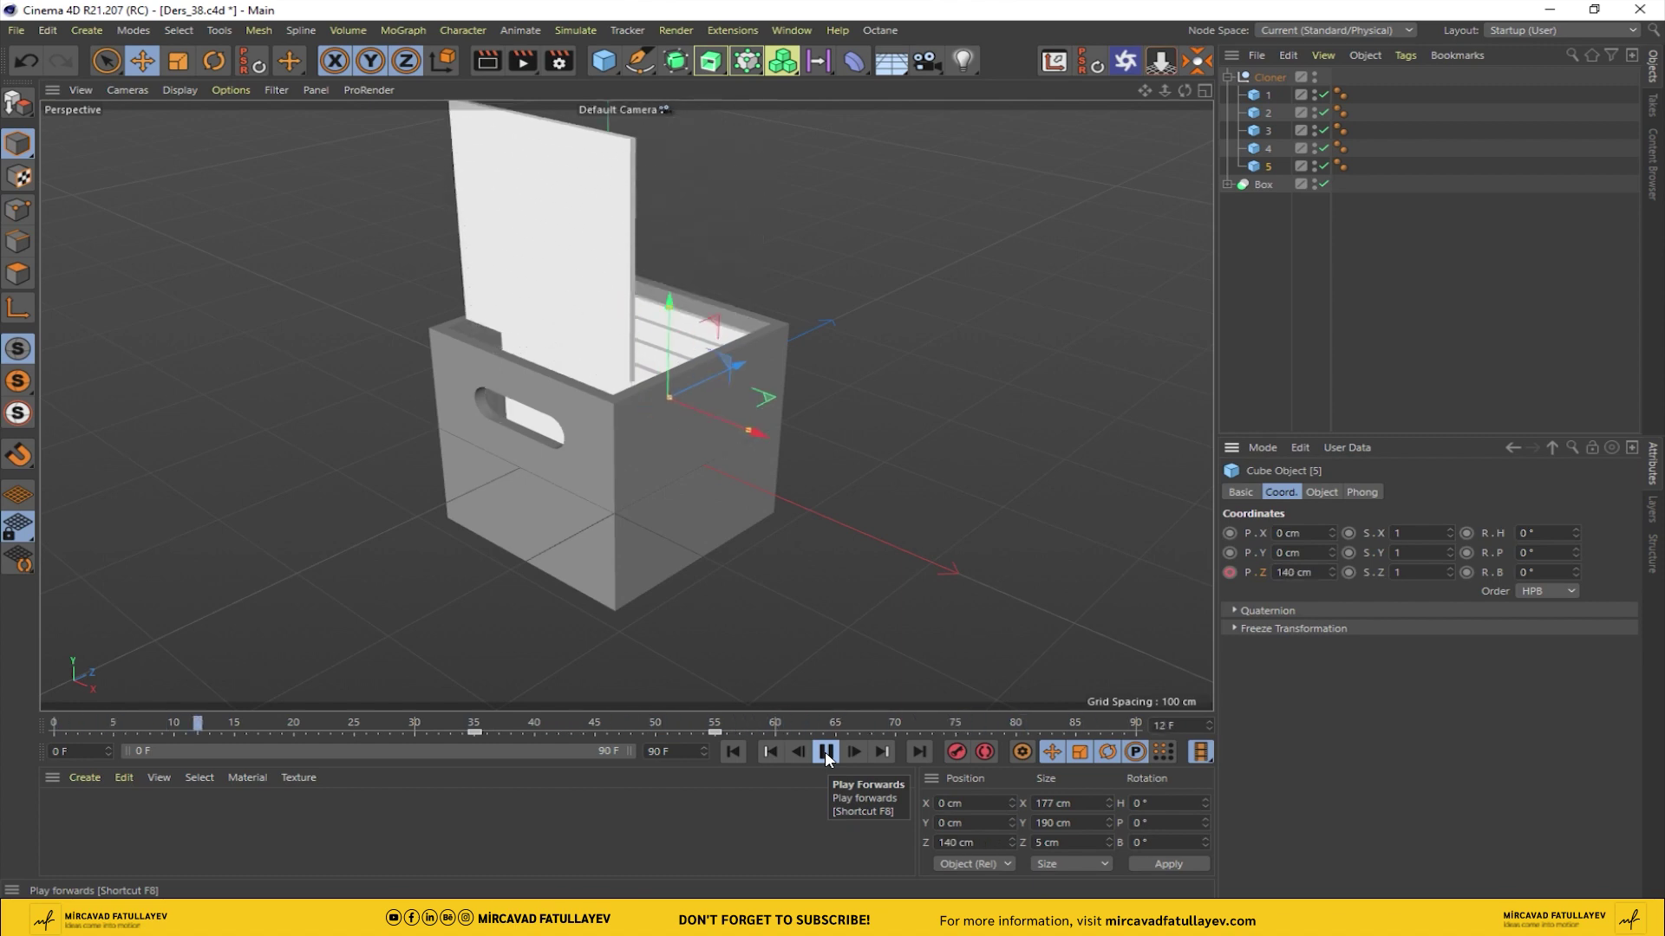
Step: Add a Jiggle deformer and place it under slat 1 in the Object Manager
click(831, 758)
drag(1272, 104, 1272, 102)
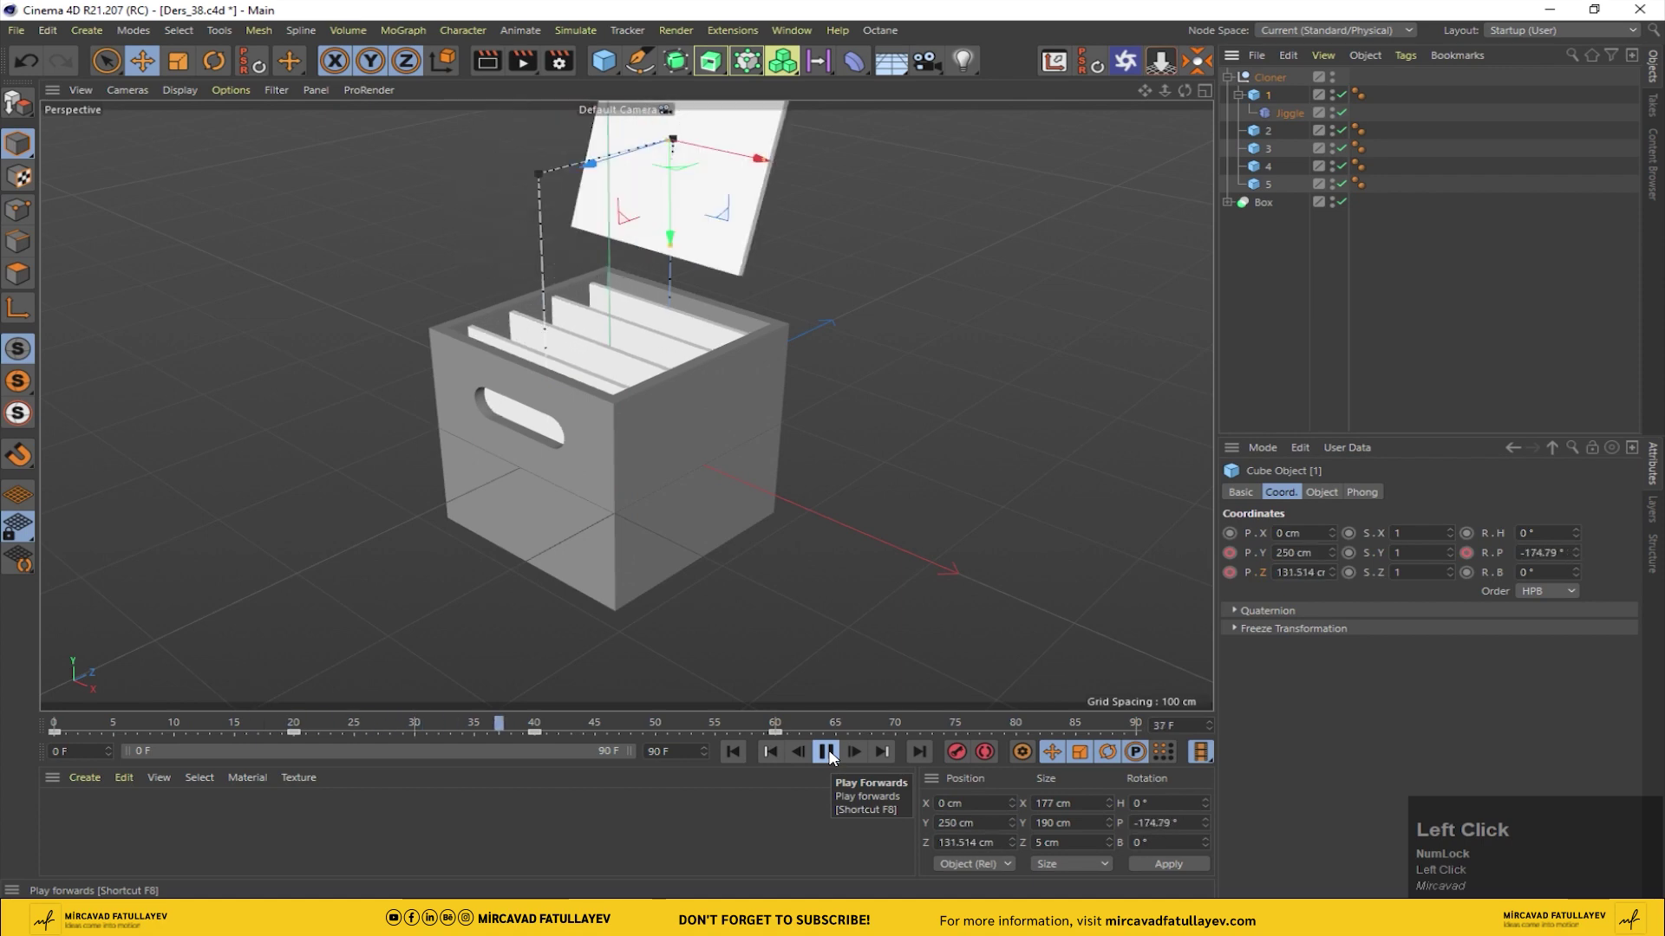
Step: Adjust the Jiggle deformer settings, preview playback and set its Strength to 30%
click(834, 756)
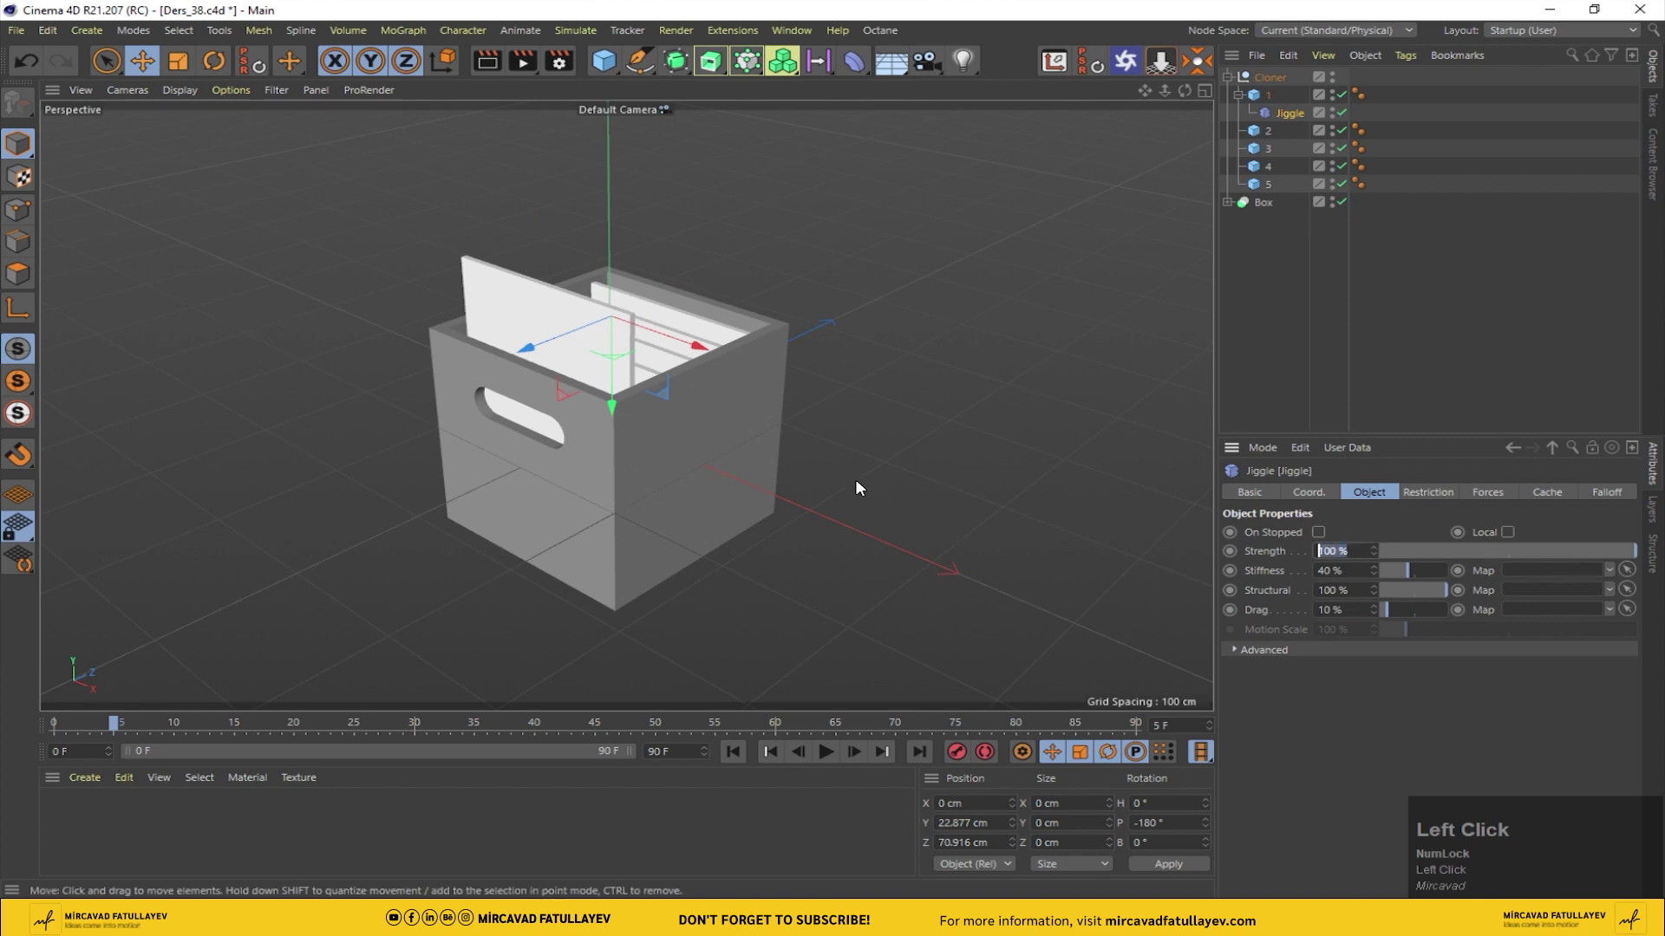
key(5)
key(Return)
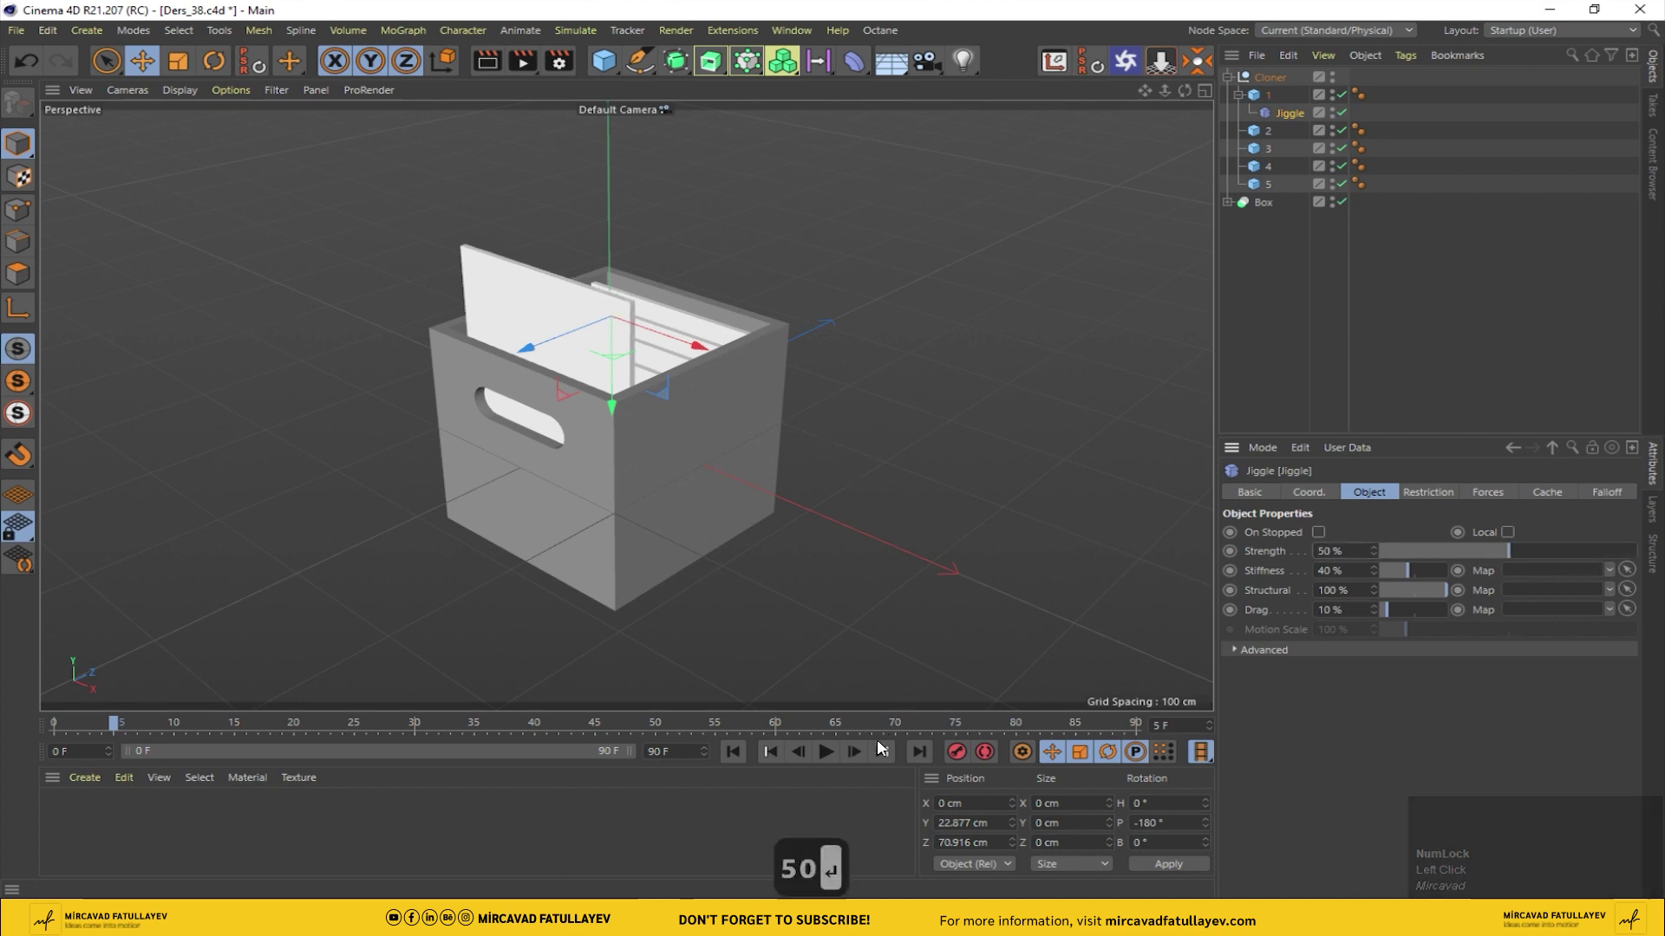
key(Return)
click(746, 763)
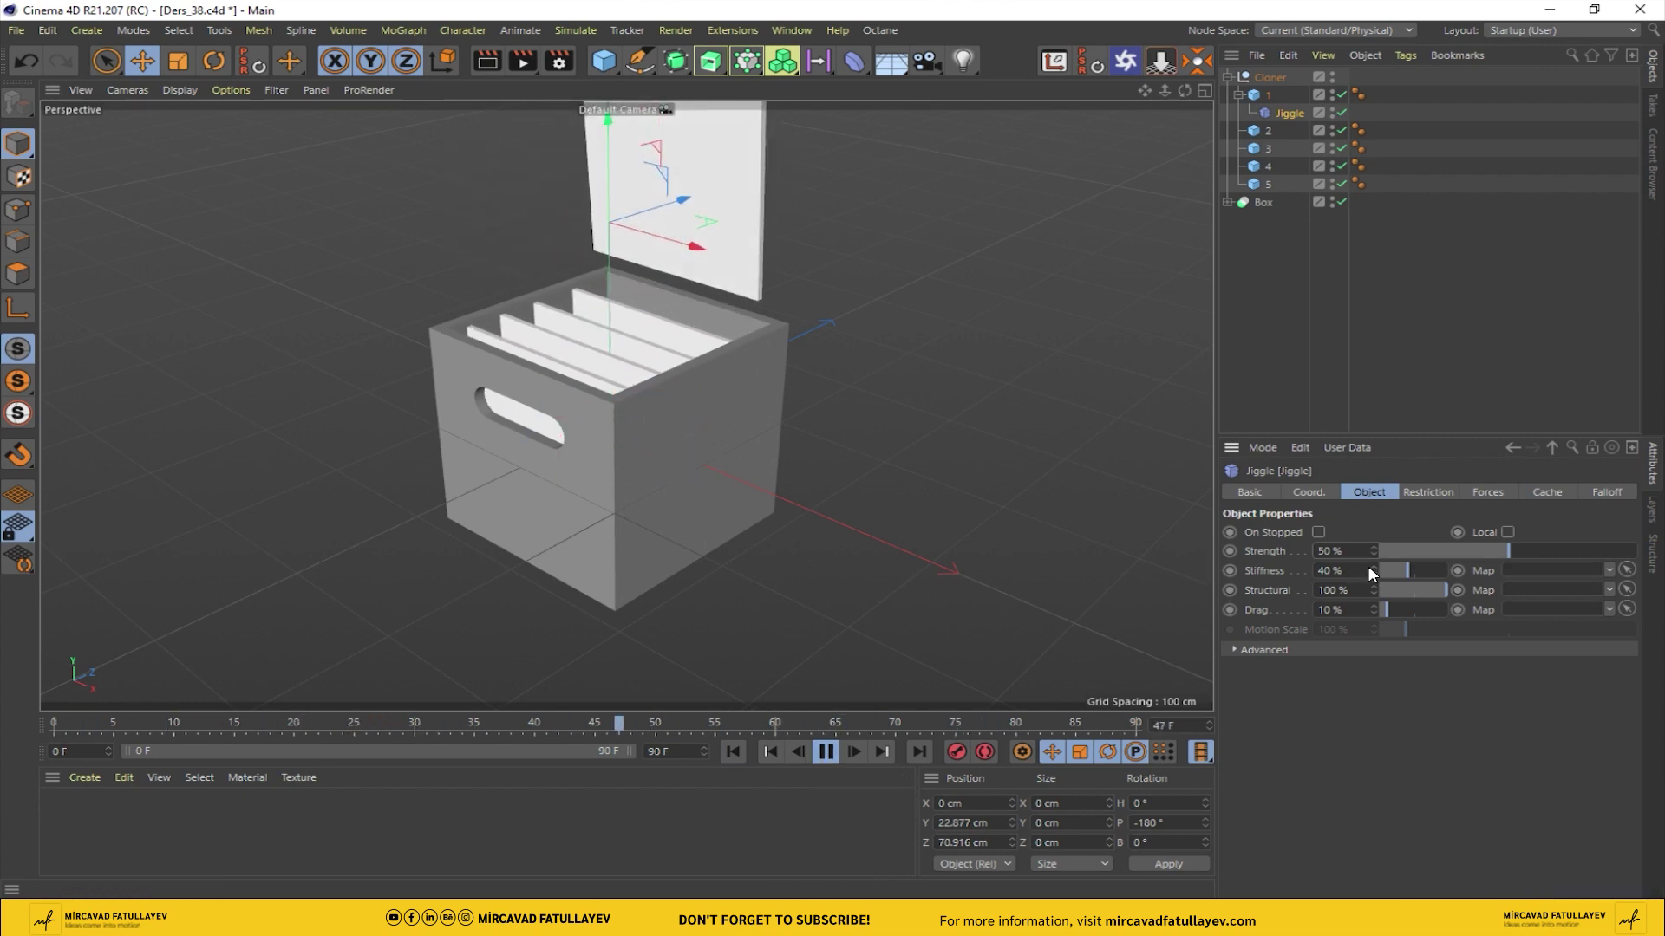
click(1352, 543)
text(30)
key(Return)
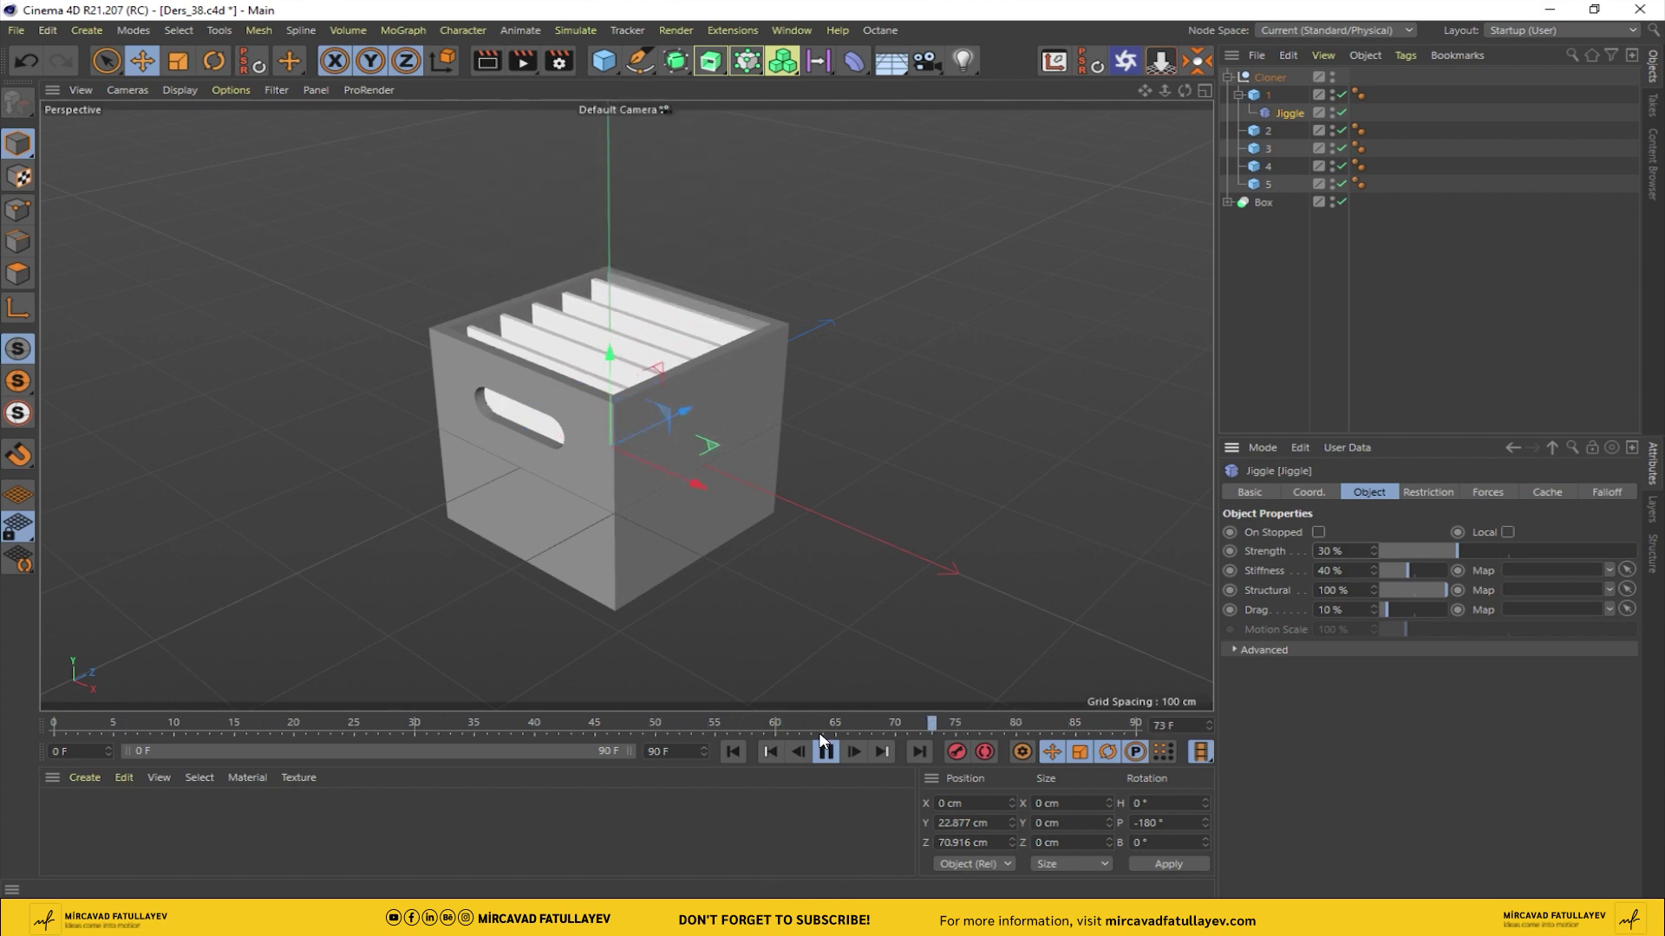
Step: Add a 400 × 400 cm Plane as the floor with width segments set to 1
click(828, 754)
drag(756, 751, 696, 64)
drag(606, 62, 1369, 572)
key(Return)
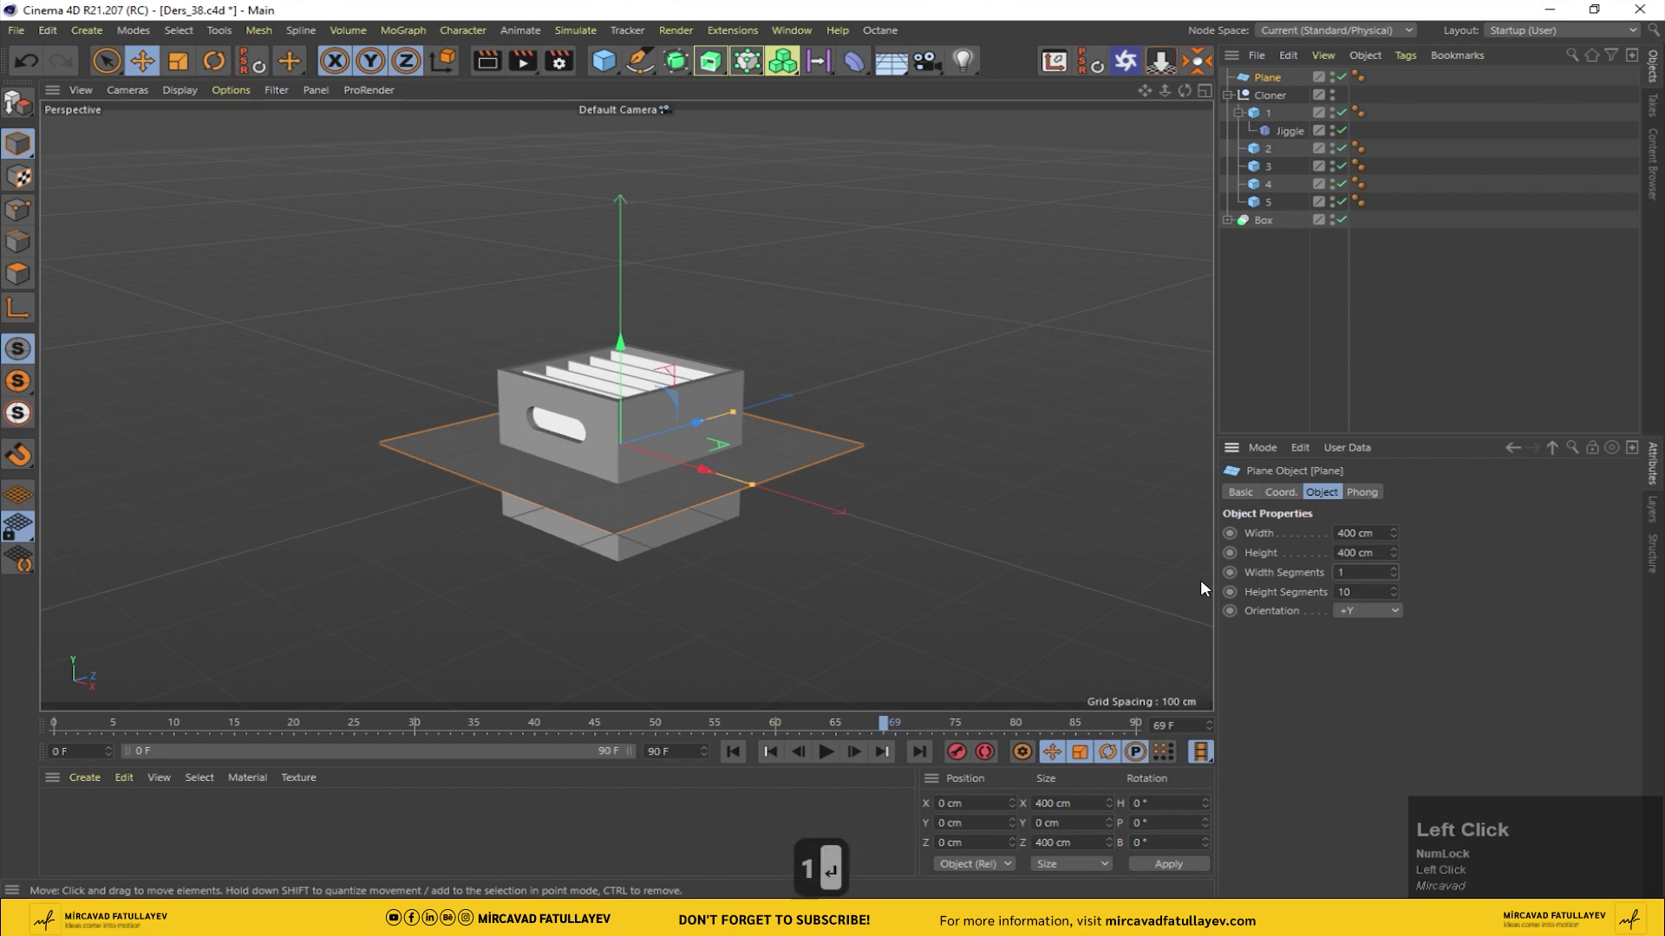
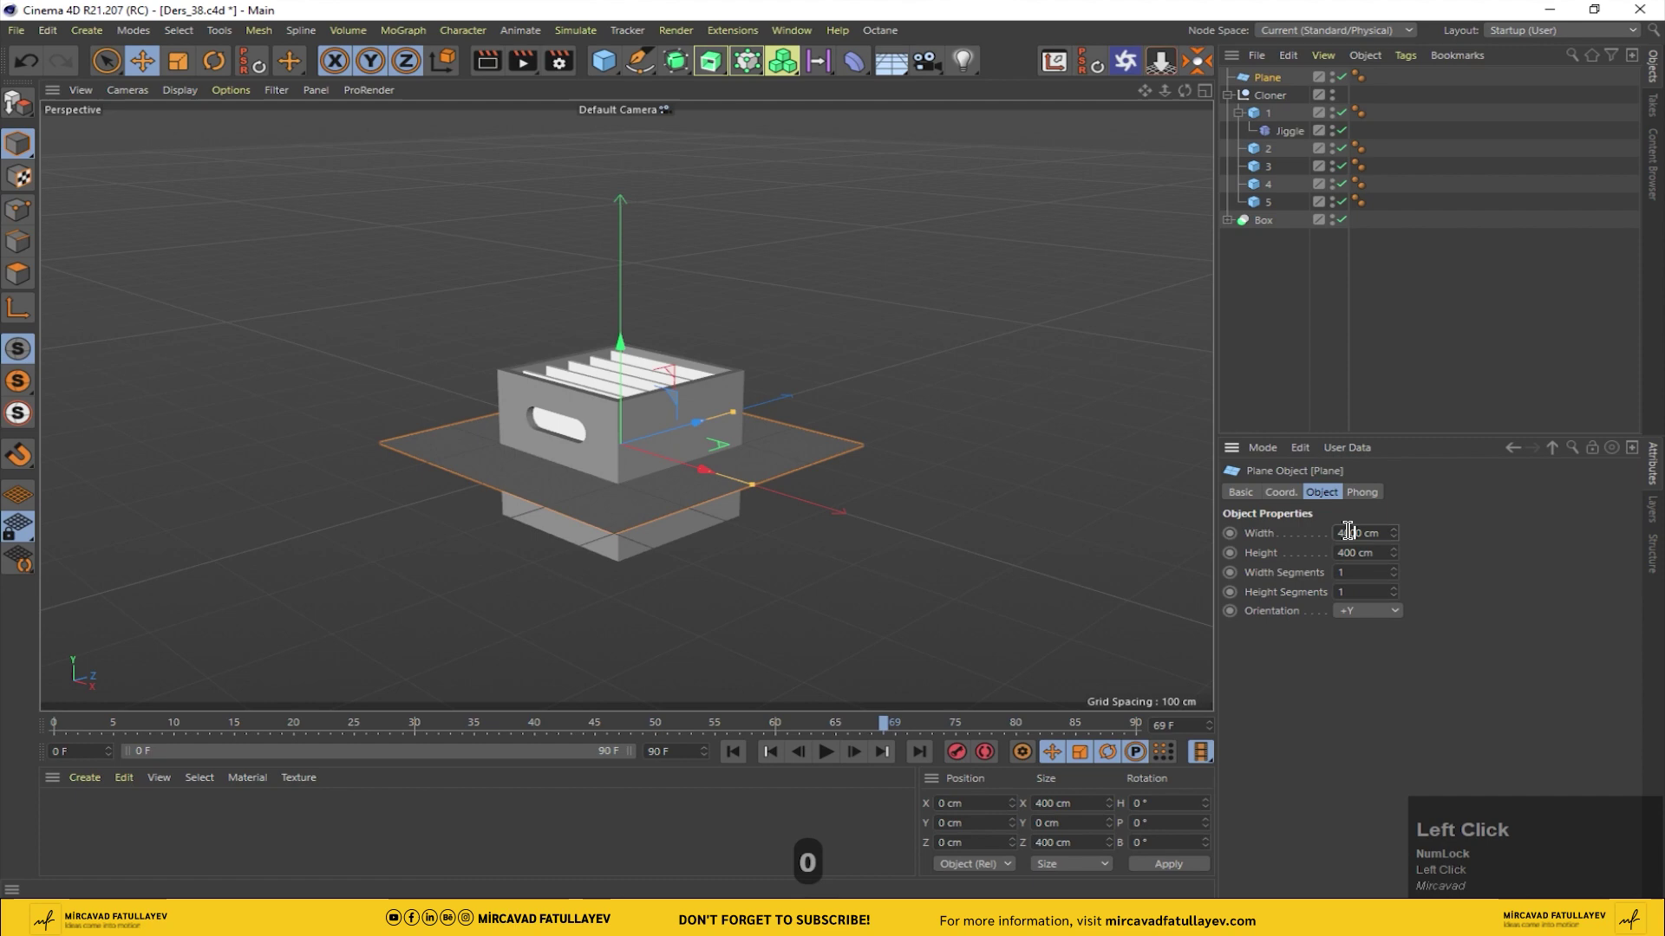
Step: Enlarge the floor Plane to 4000 × 4000 cm
key(Return)
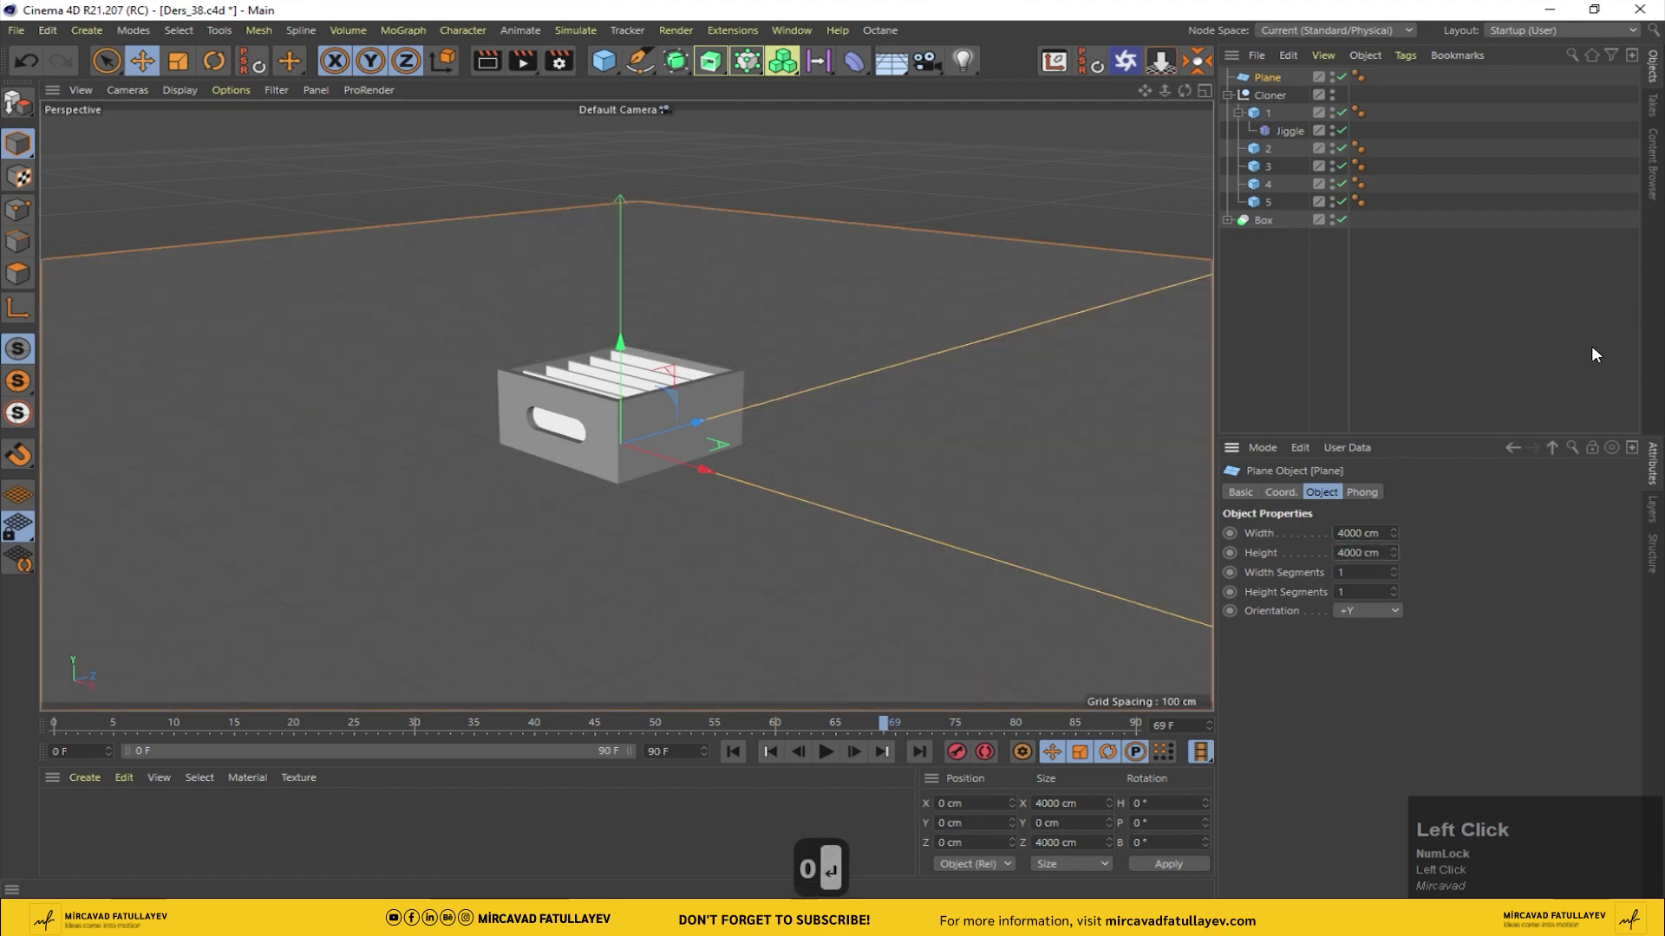
text(0)
key(Return)
Step: Group the crate's Cloner and Box under a Null via Group Objects
click(1231, 95)
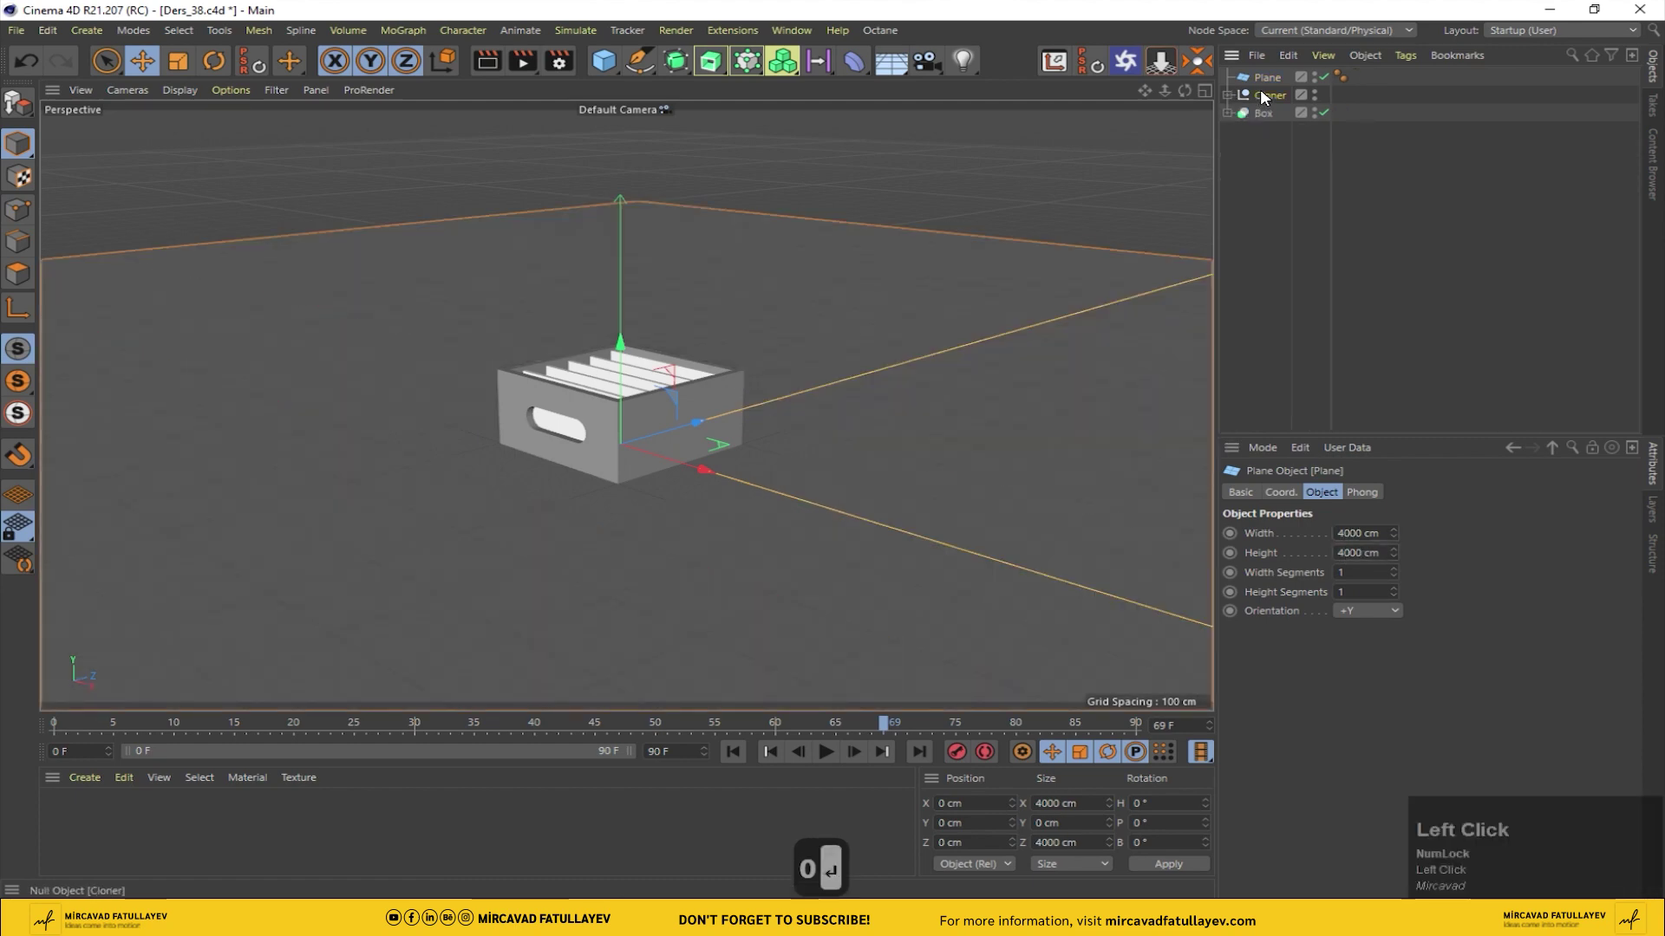
click(1268, 120)
right_click(1269, 120)
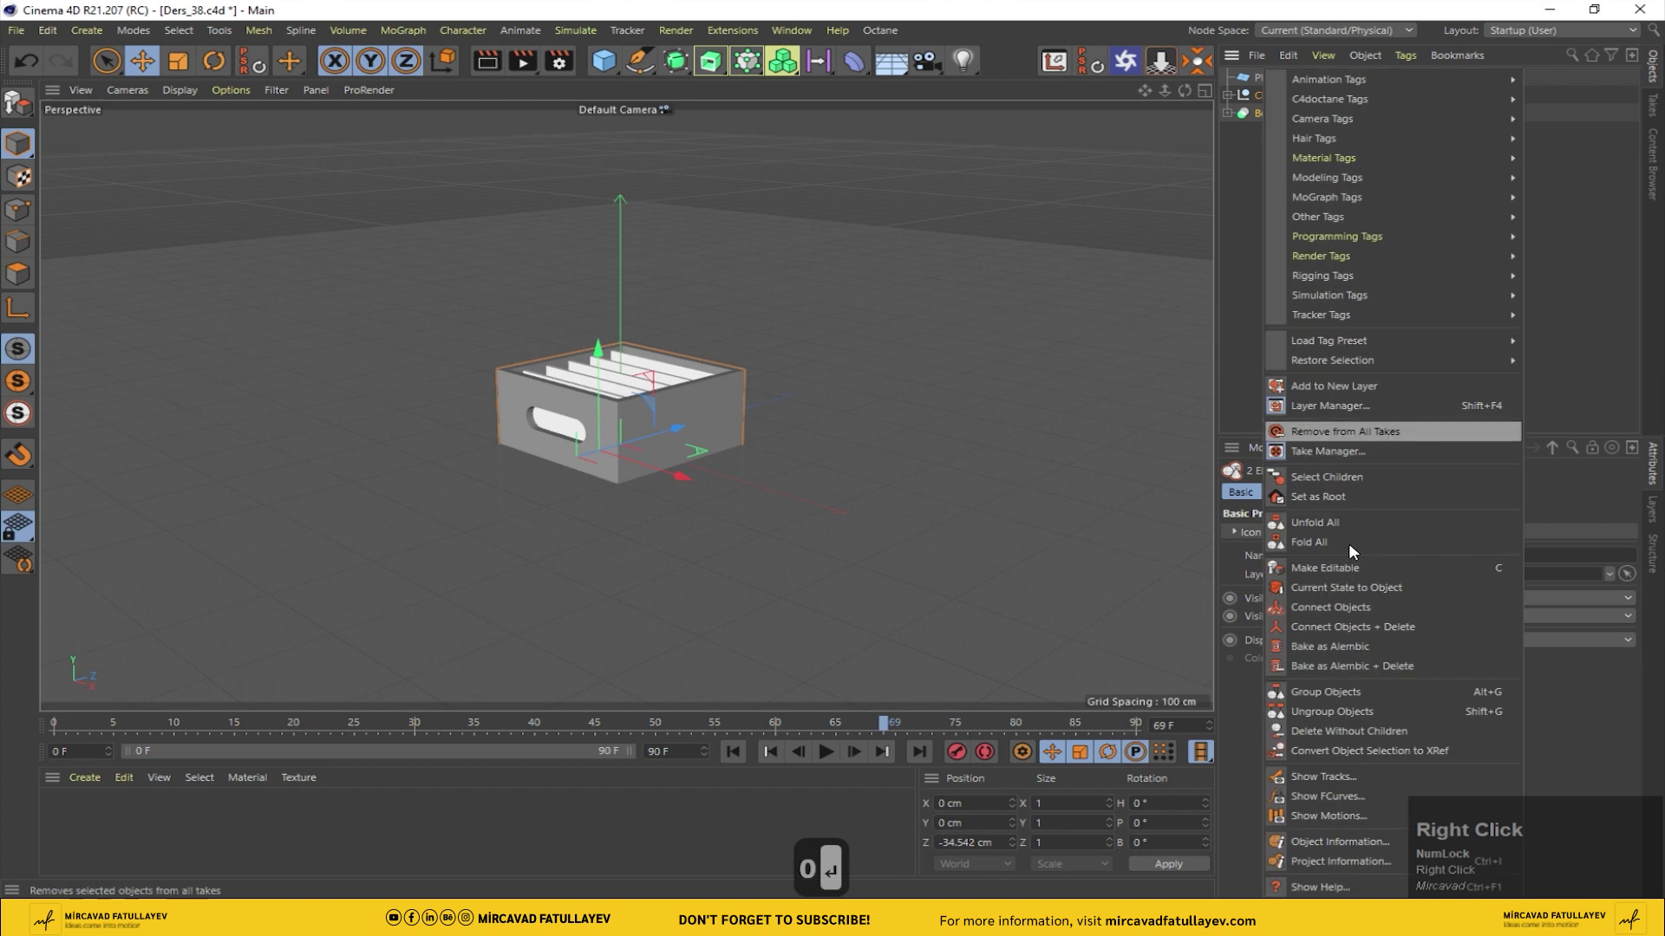
click(1318, 695)
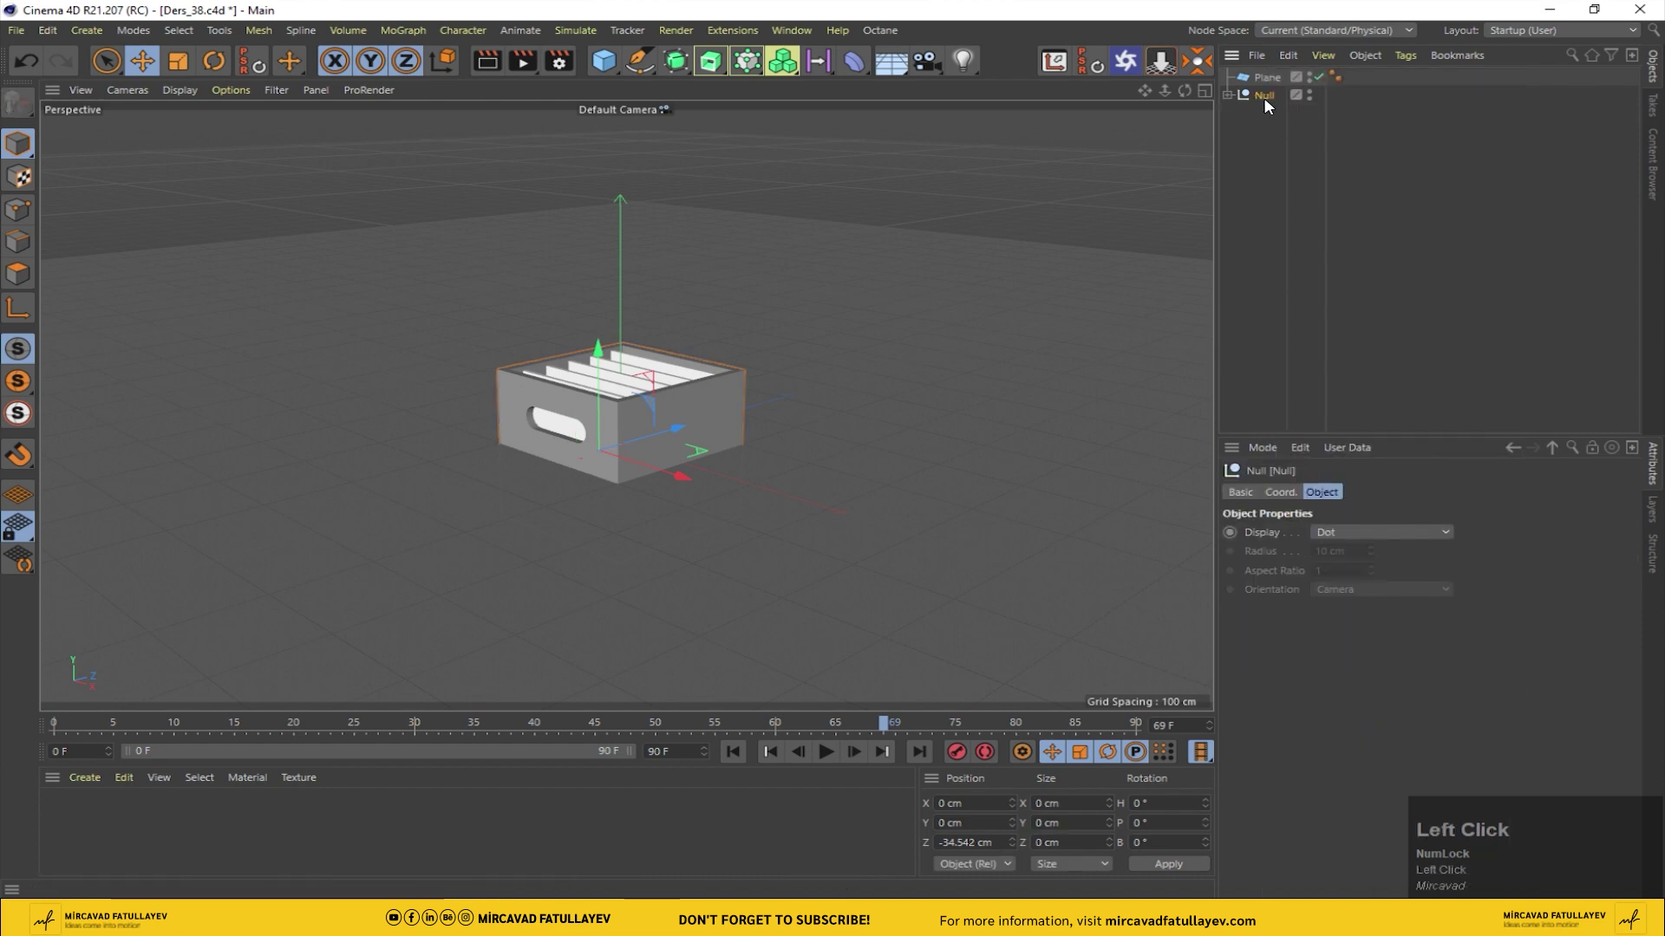
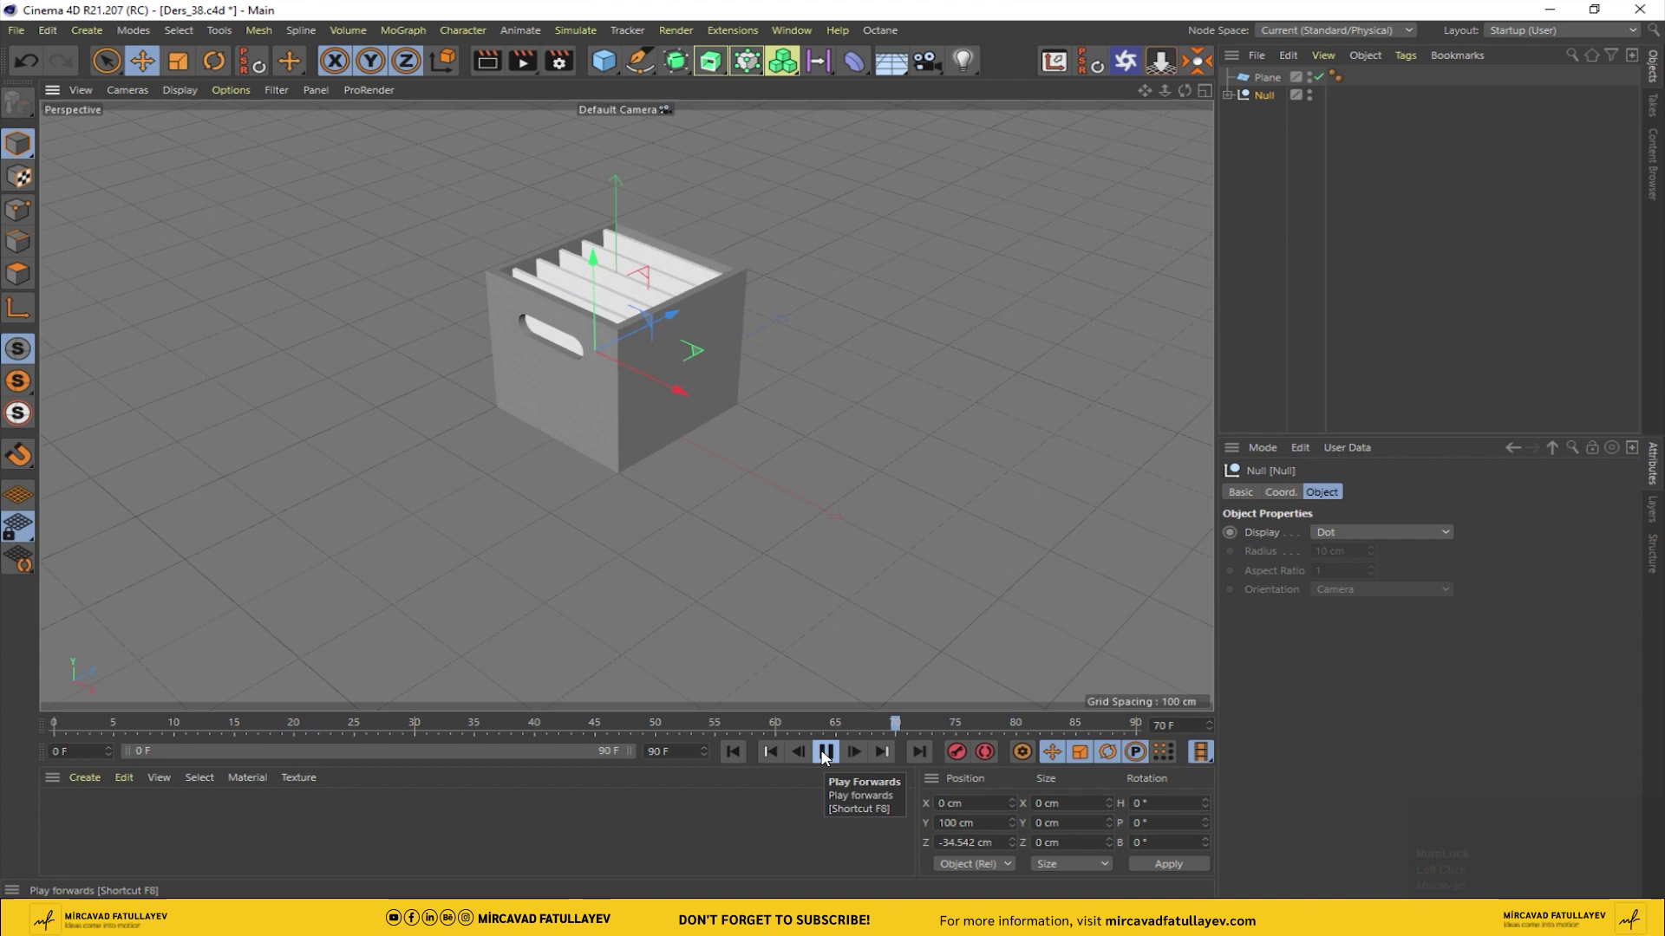
Step: Set the Render Settings output resolution to 1920 × 1080
drag(824, 754, 583, 141)
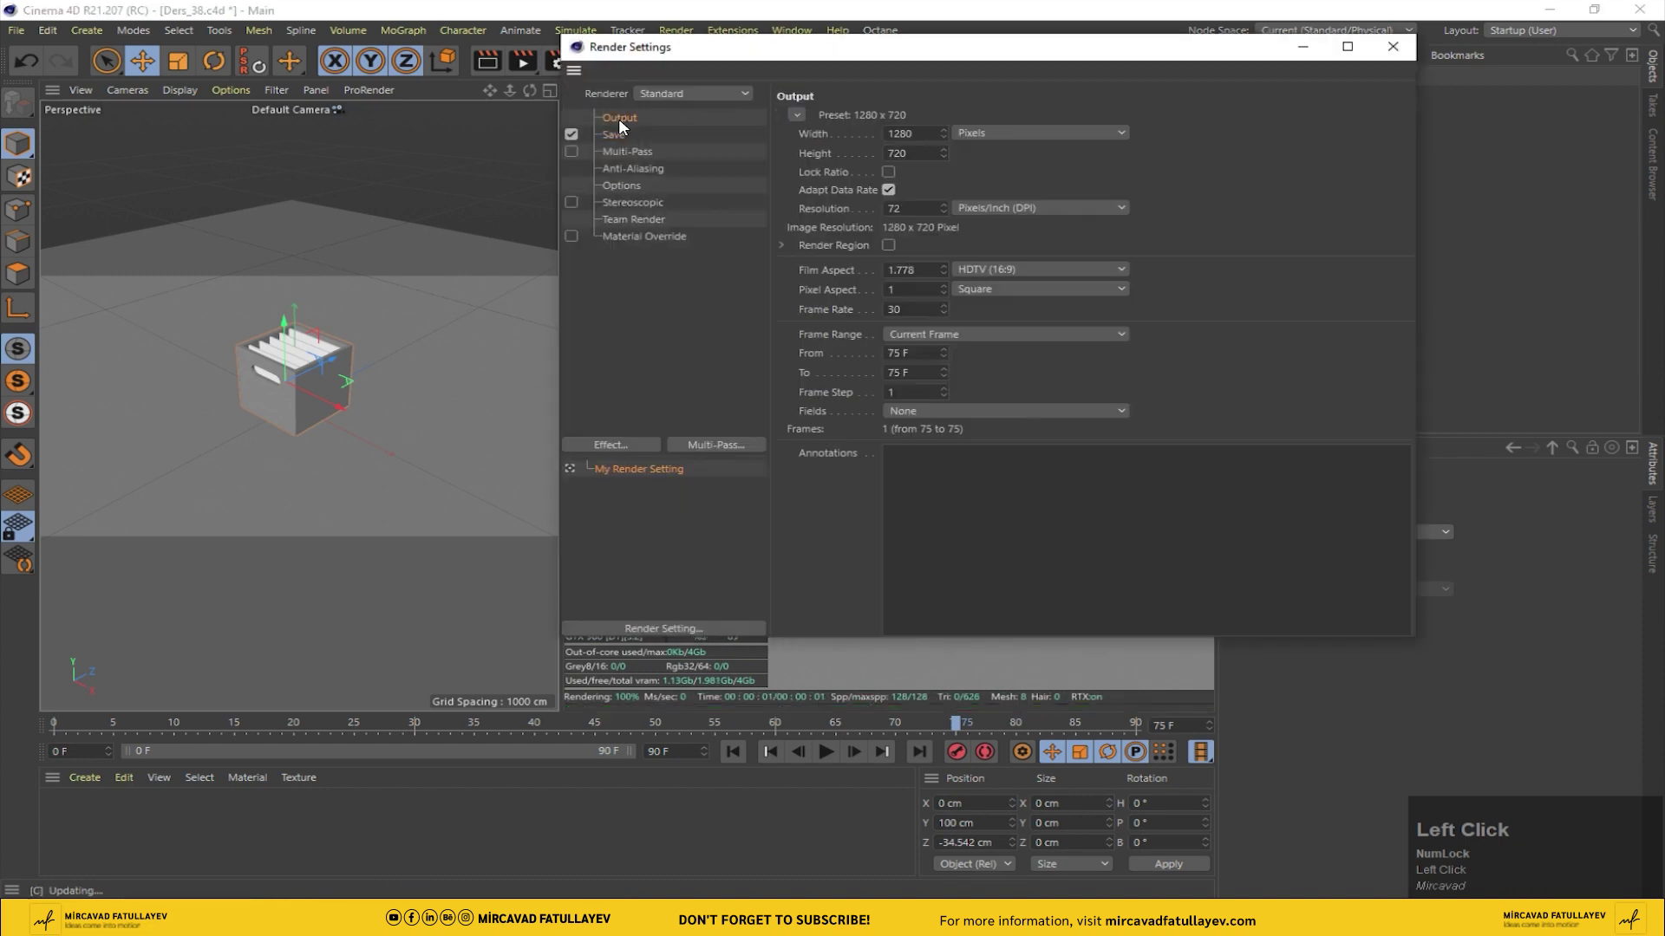
click(533, 123)
text(1920)
click(912, 144)
key(BackSpace)
text(080)
key(Return)
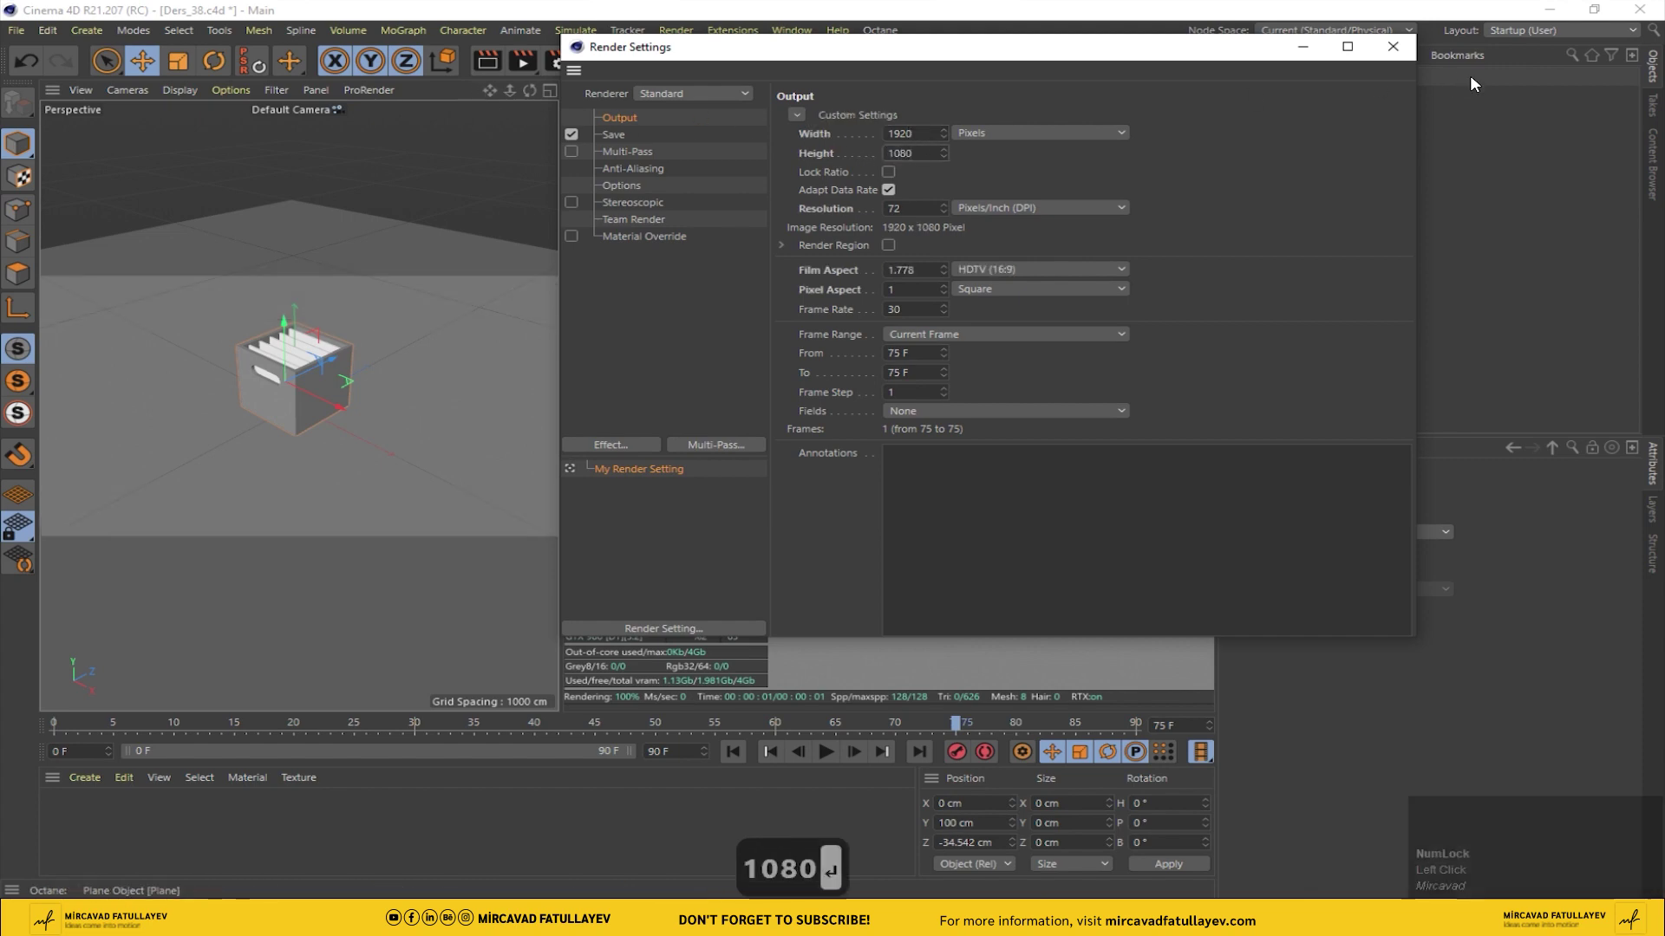
Step: Save the project from the File menu
click(1416, 54)
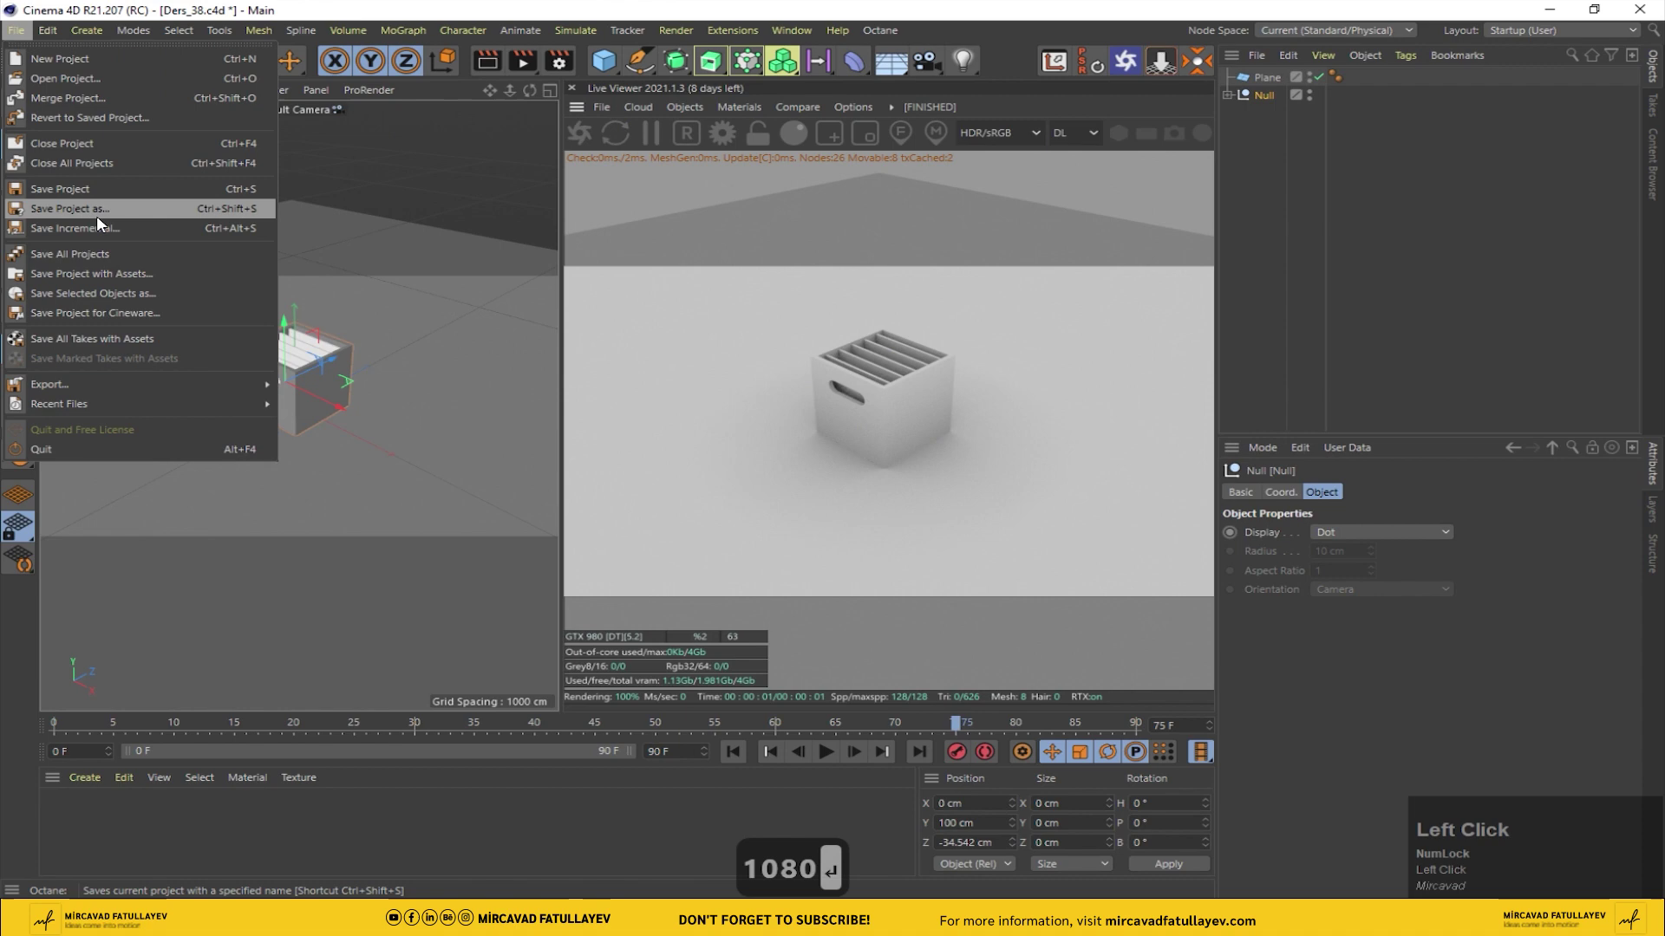
key(Return)
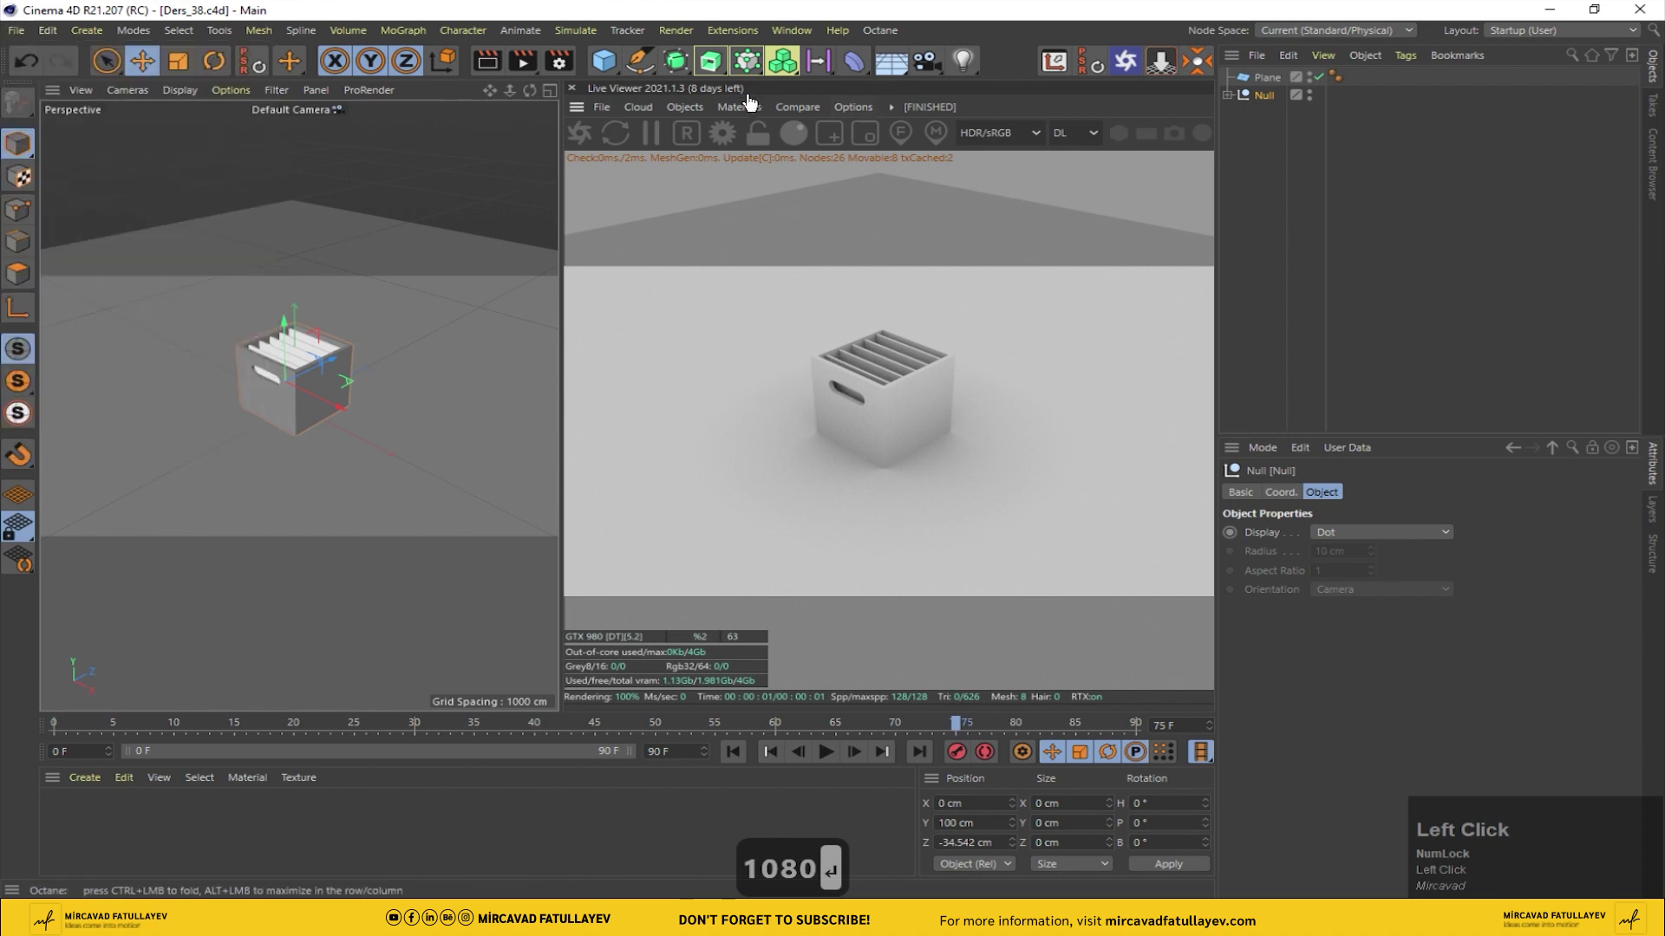
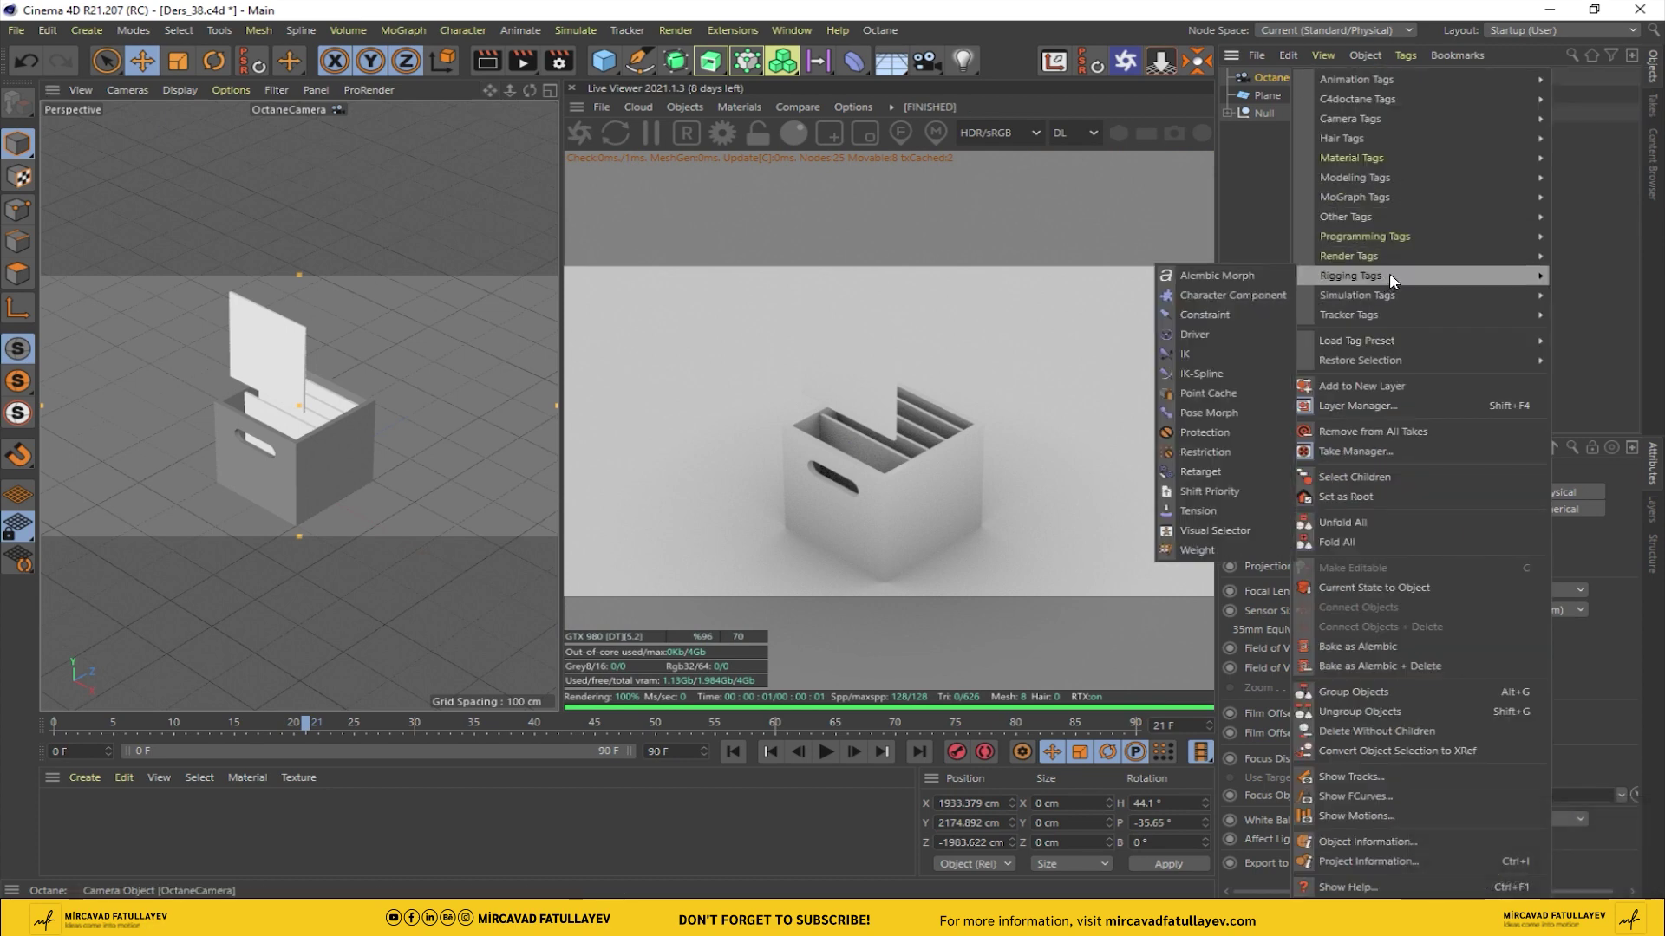
Step: Add a Protection tag to the OctaneCamera locking position, scale and rotation
double_click(1216, 435)
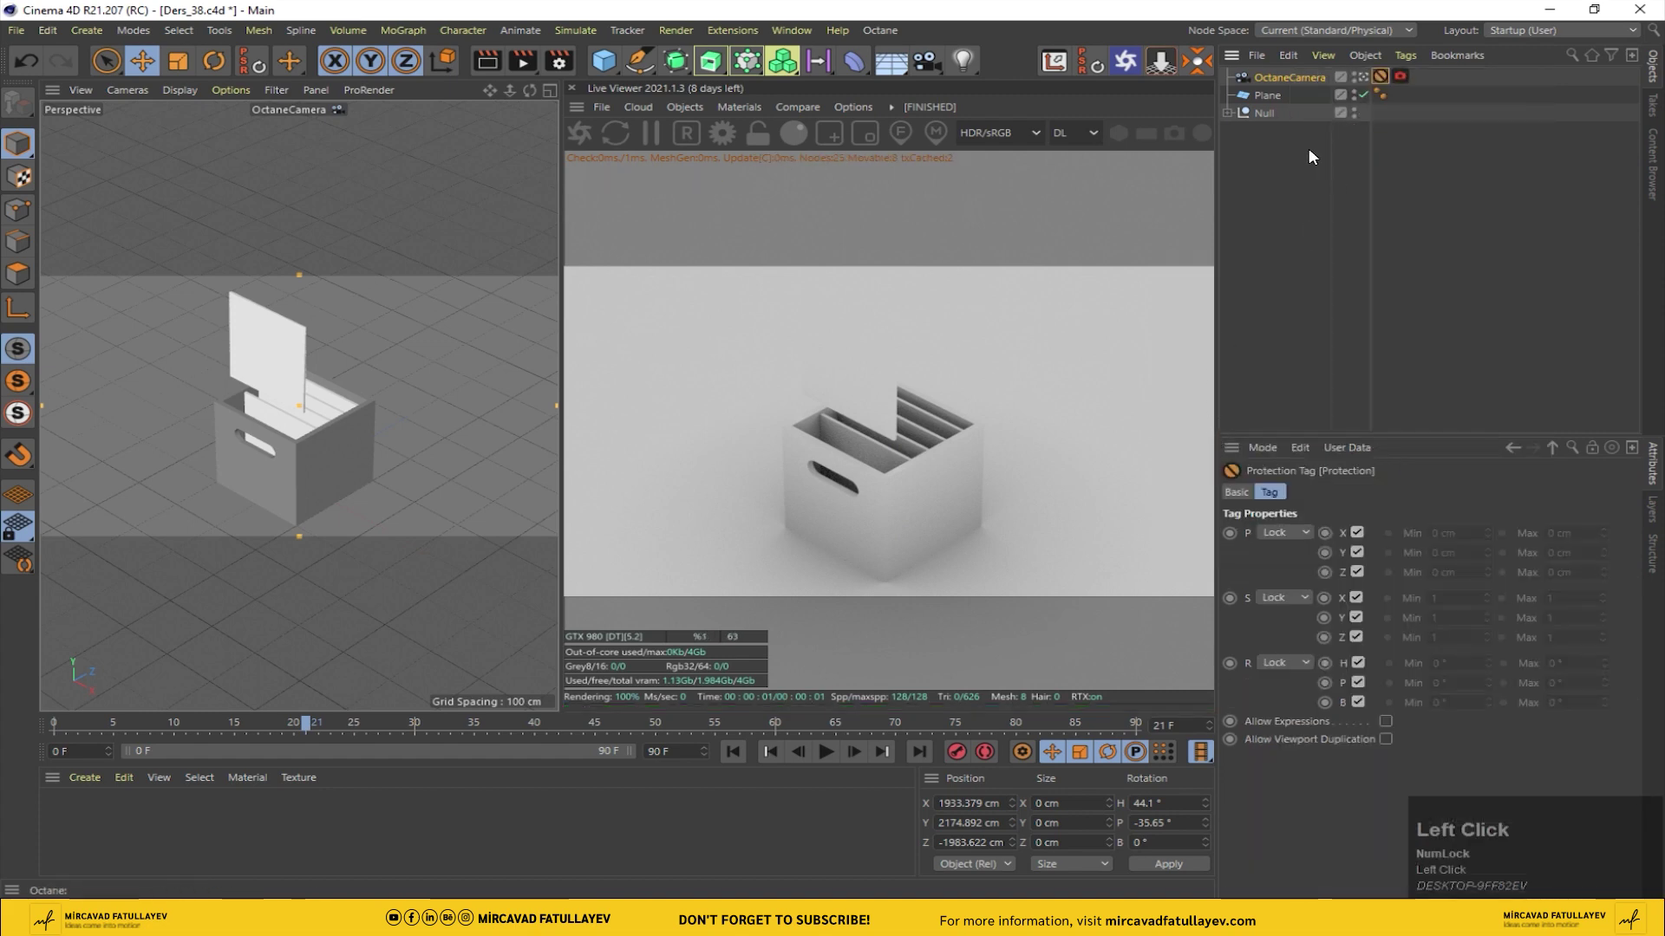
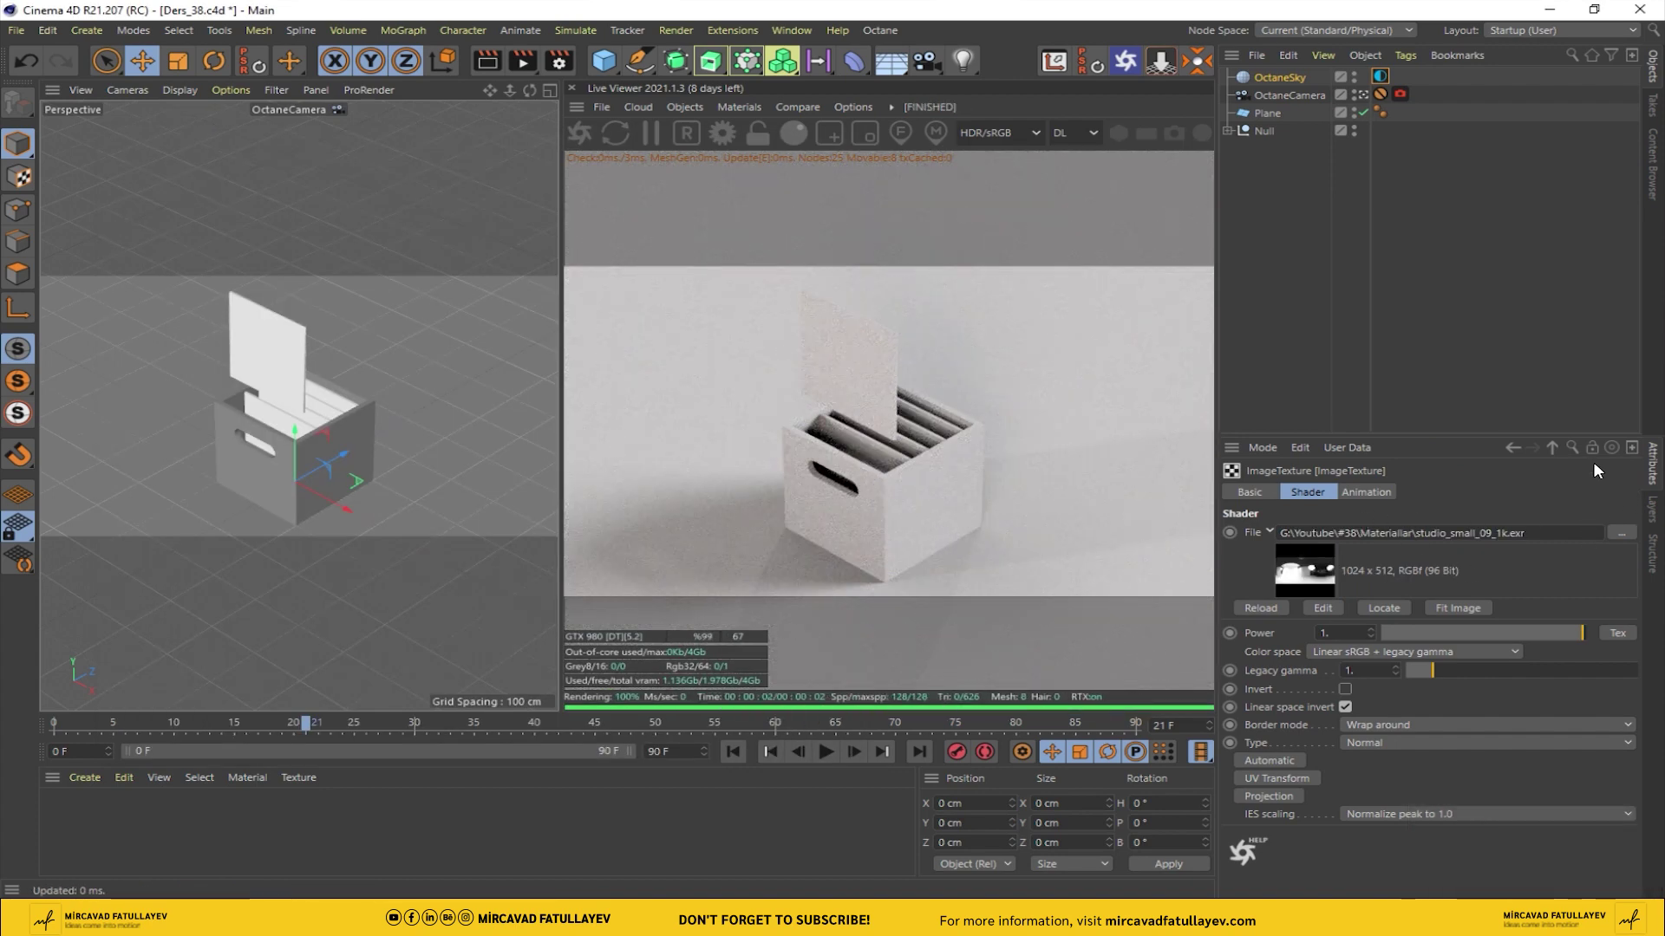
Step: Rotate the studio HDR on the Octane sky via RotX/RotY for softer shadows
drag(1555, 451, 1504, 678)
drag(1504, 678, 1206, 629)
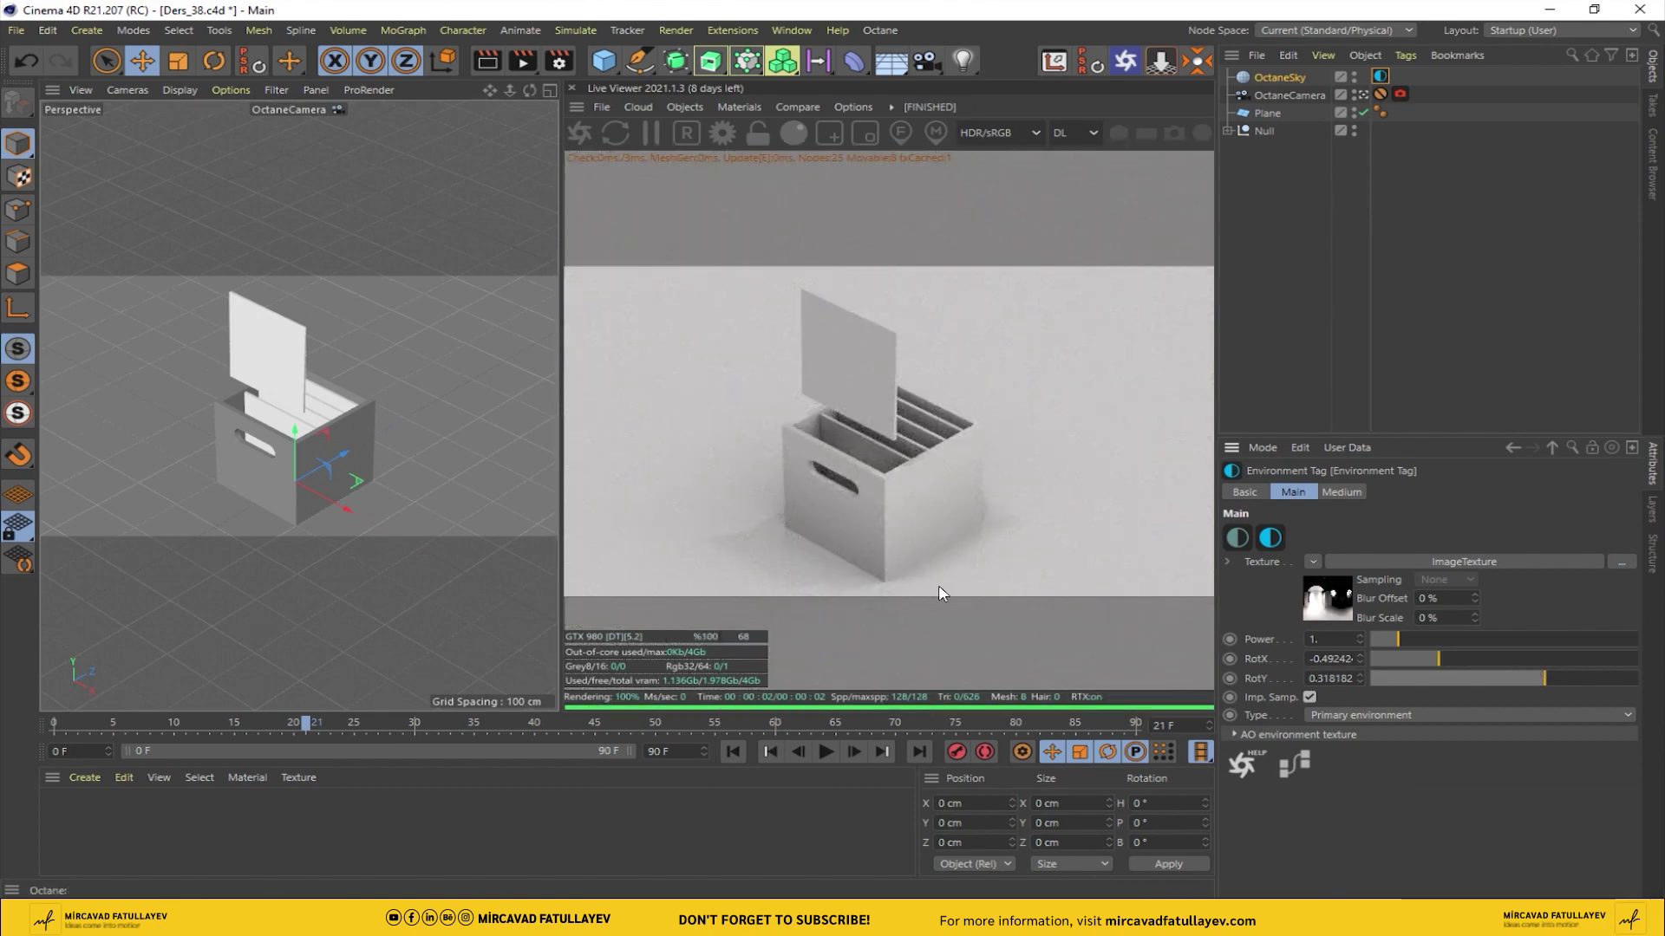
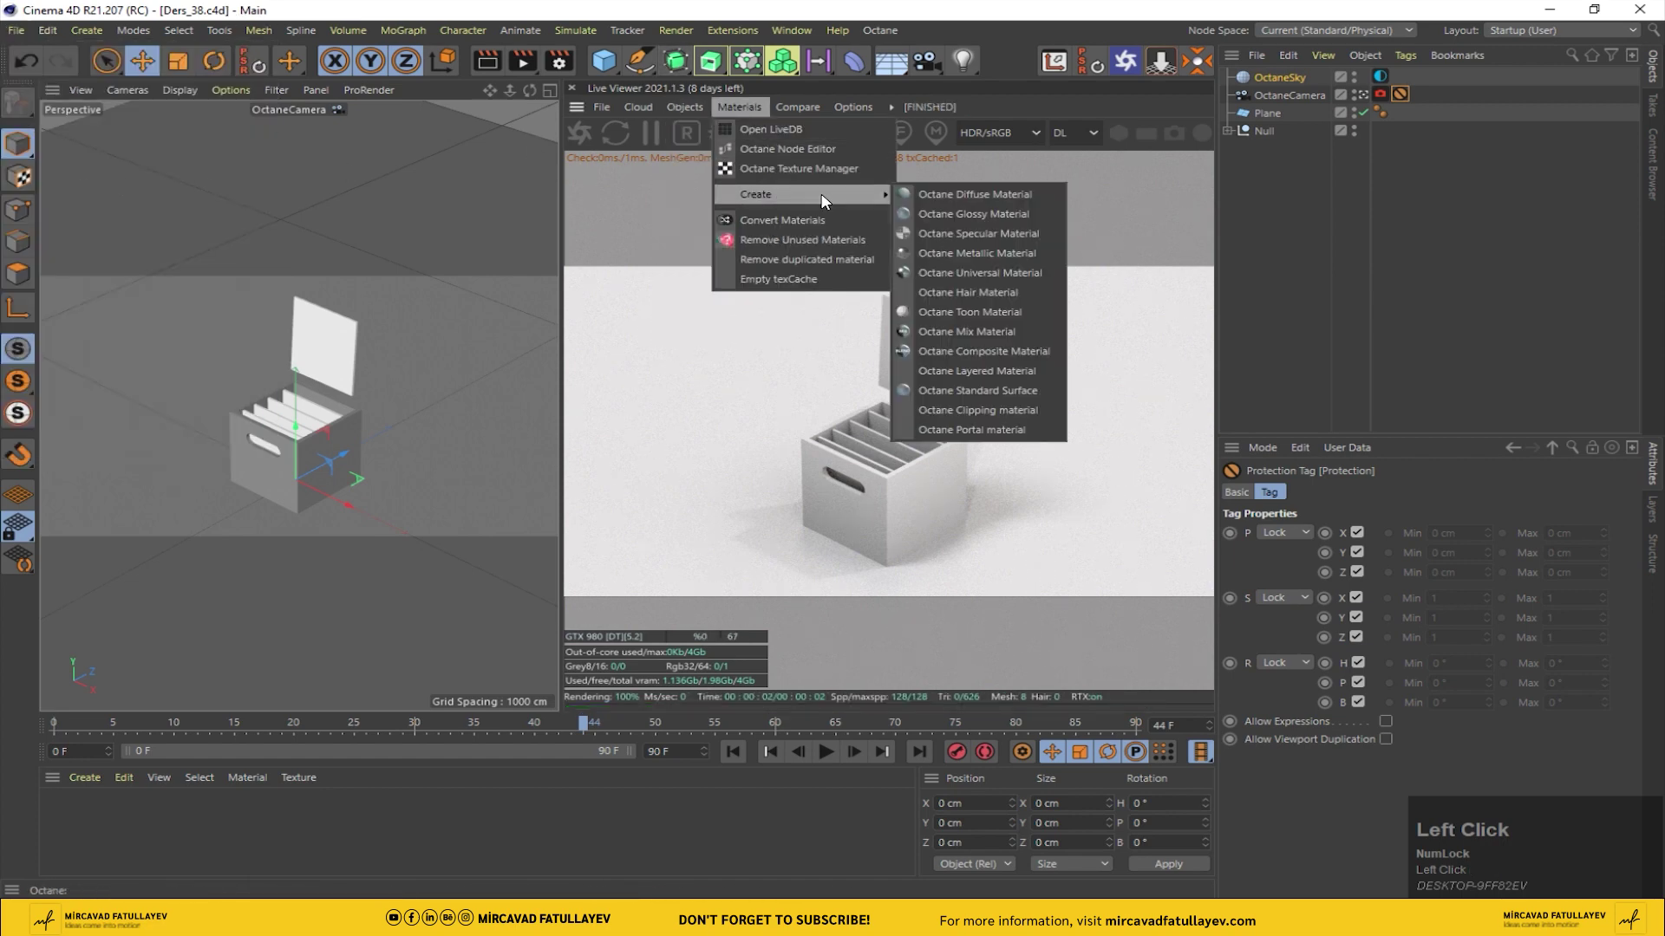
Step: Create an Octane Glossy Material from the Live Viewer's Materials menu for the crate
click(1017, 217)
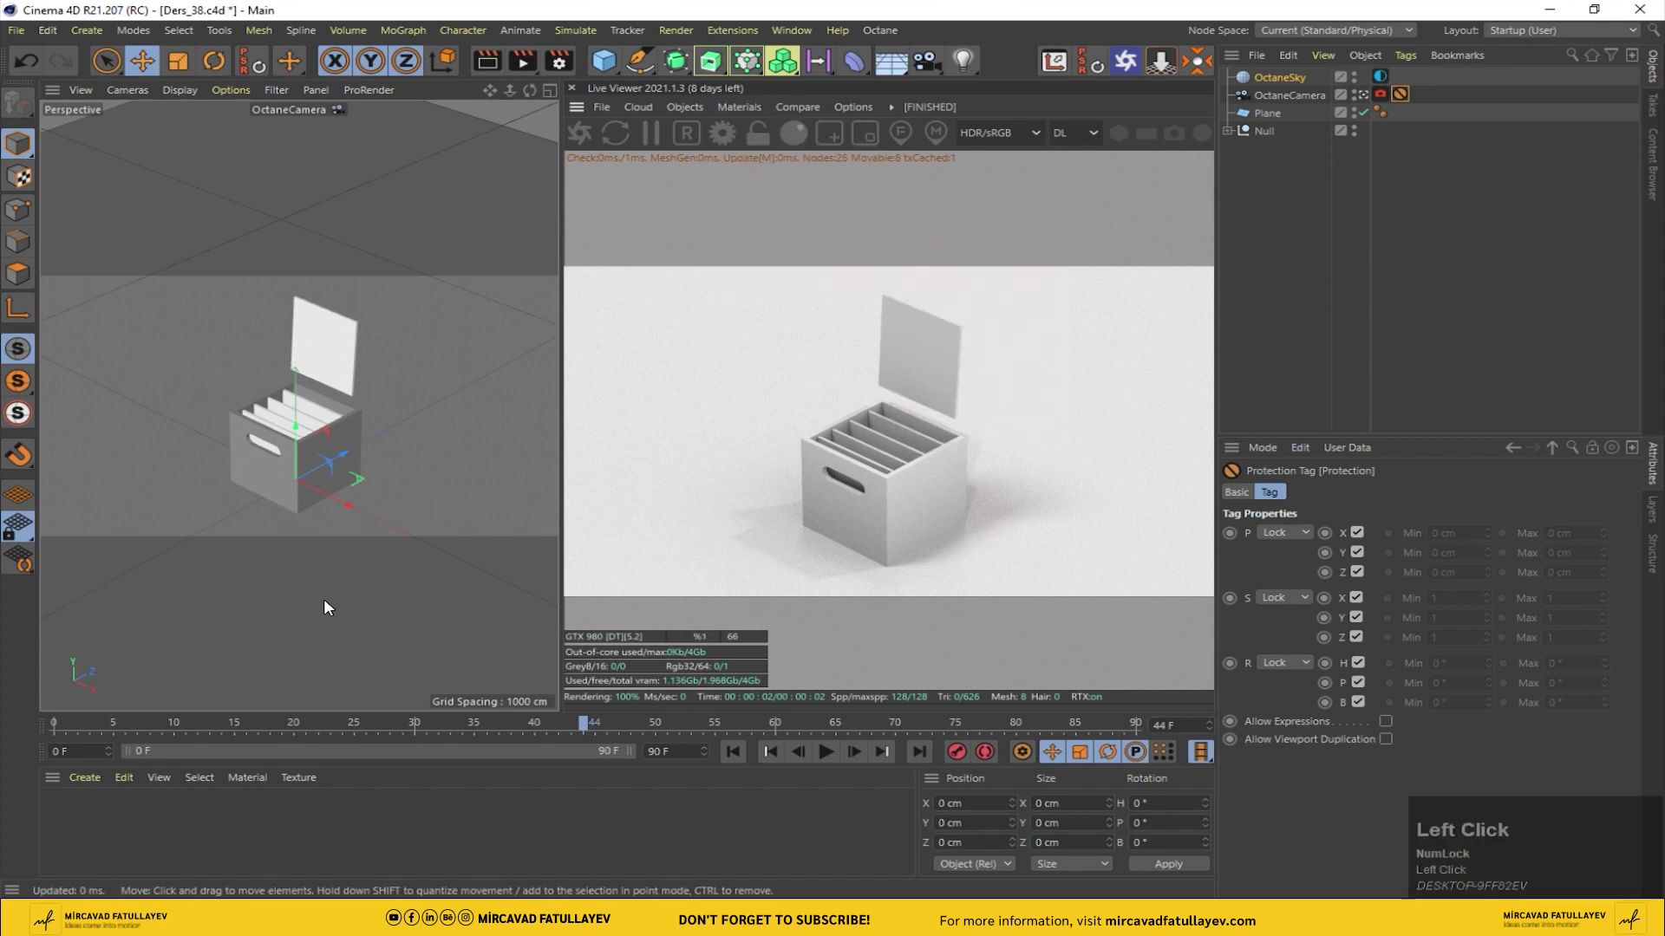
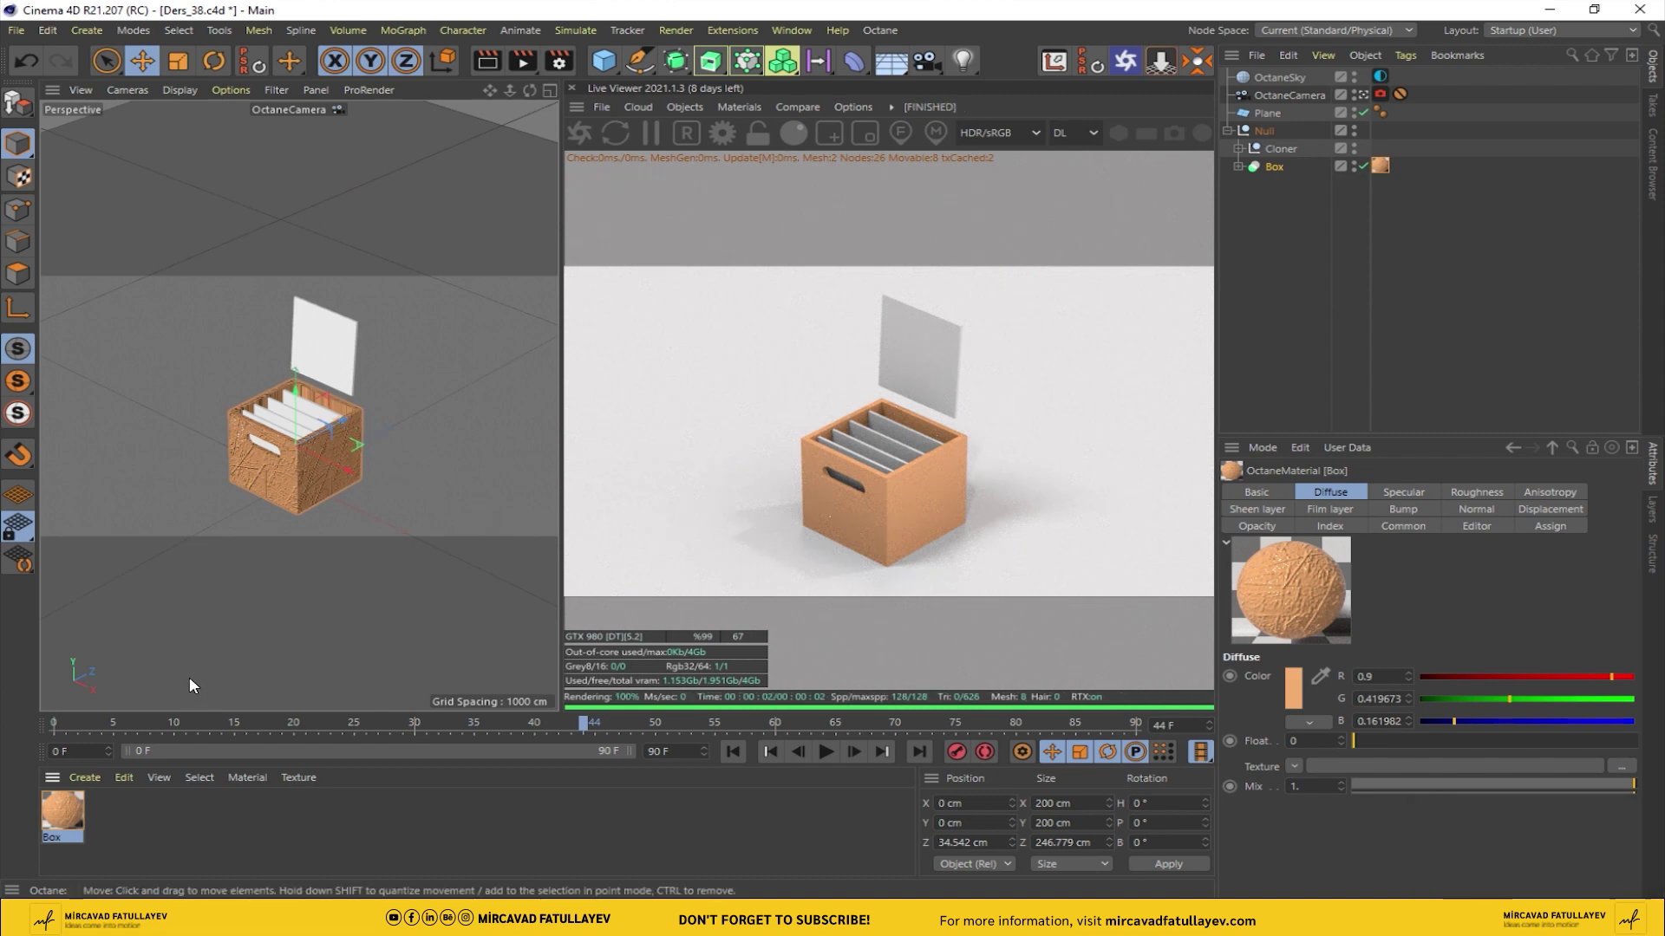
Step: Duplicate the Box material and rename the copy Floor
key(ctrl+Num_Lock)
click(56, 824)
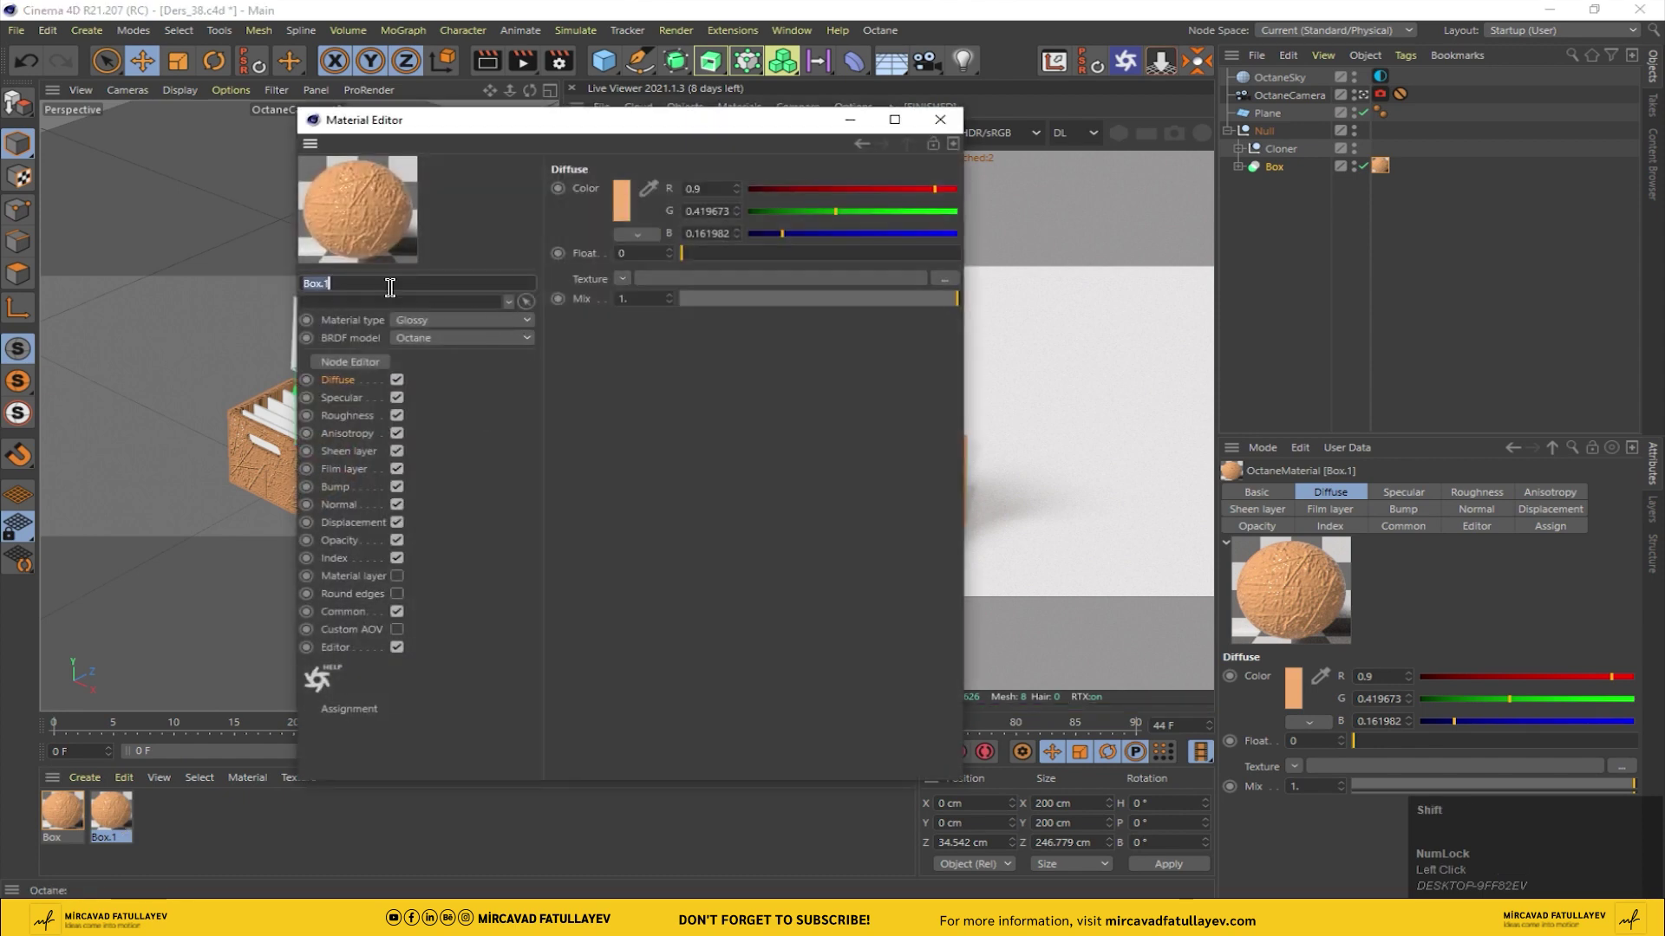
text(flo r)
key(Return)
key(Return)
Step: Set the Floor material's diffuse colour to yellow and close the Material Editor
drag(955, 120, 121, 812)
drag(121, 811, 406, 253)
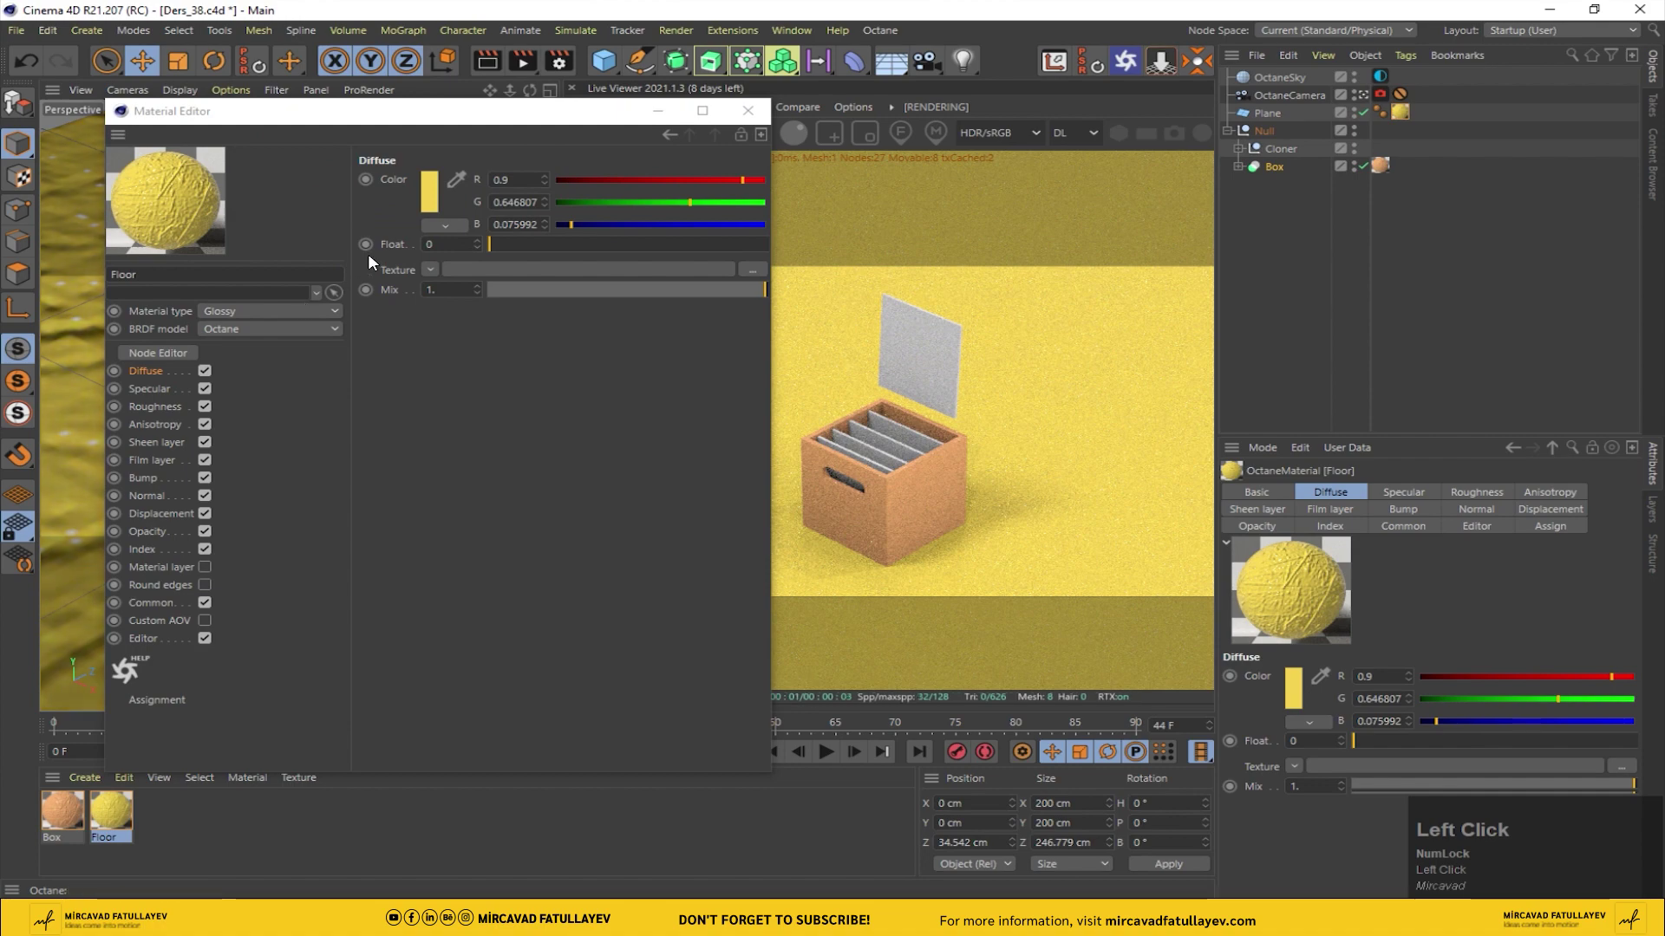
click(757, 129)
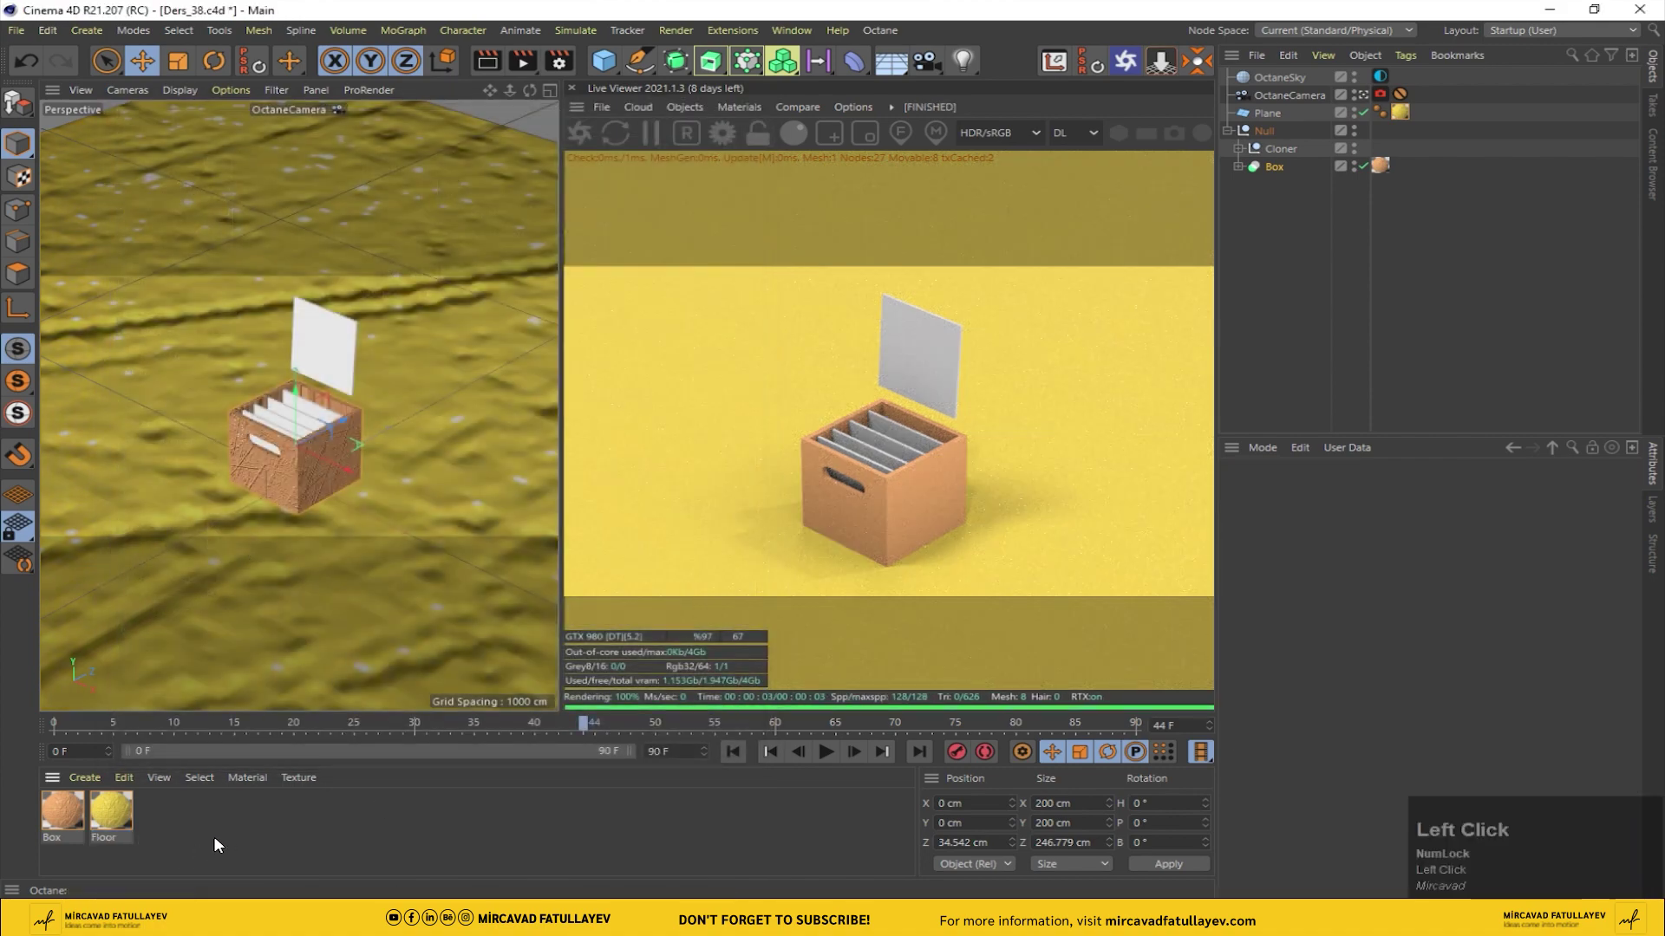
Step: Duplicate Floor into a near-white material named Paper and apply it to the slat Cloner
drag(121, 819, 167, 822)
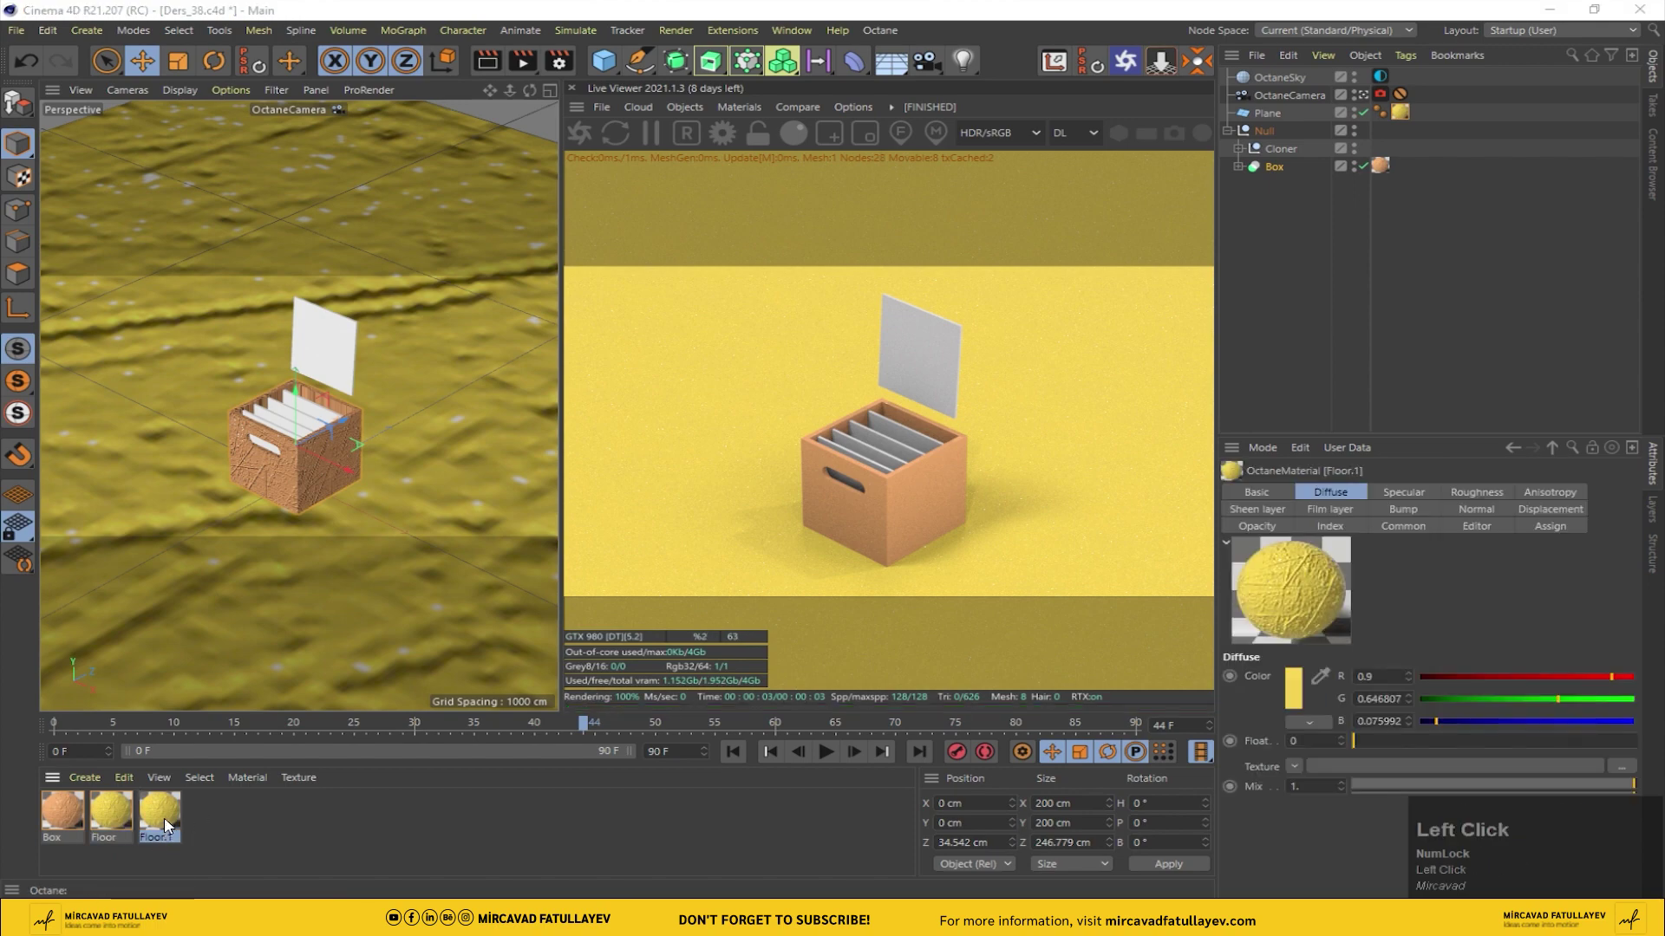
text(p)
text(ap)
key(Return)
drag(372, 368, 179, 813)
drag(179, 814, 618, 272)
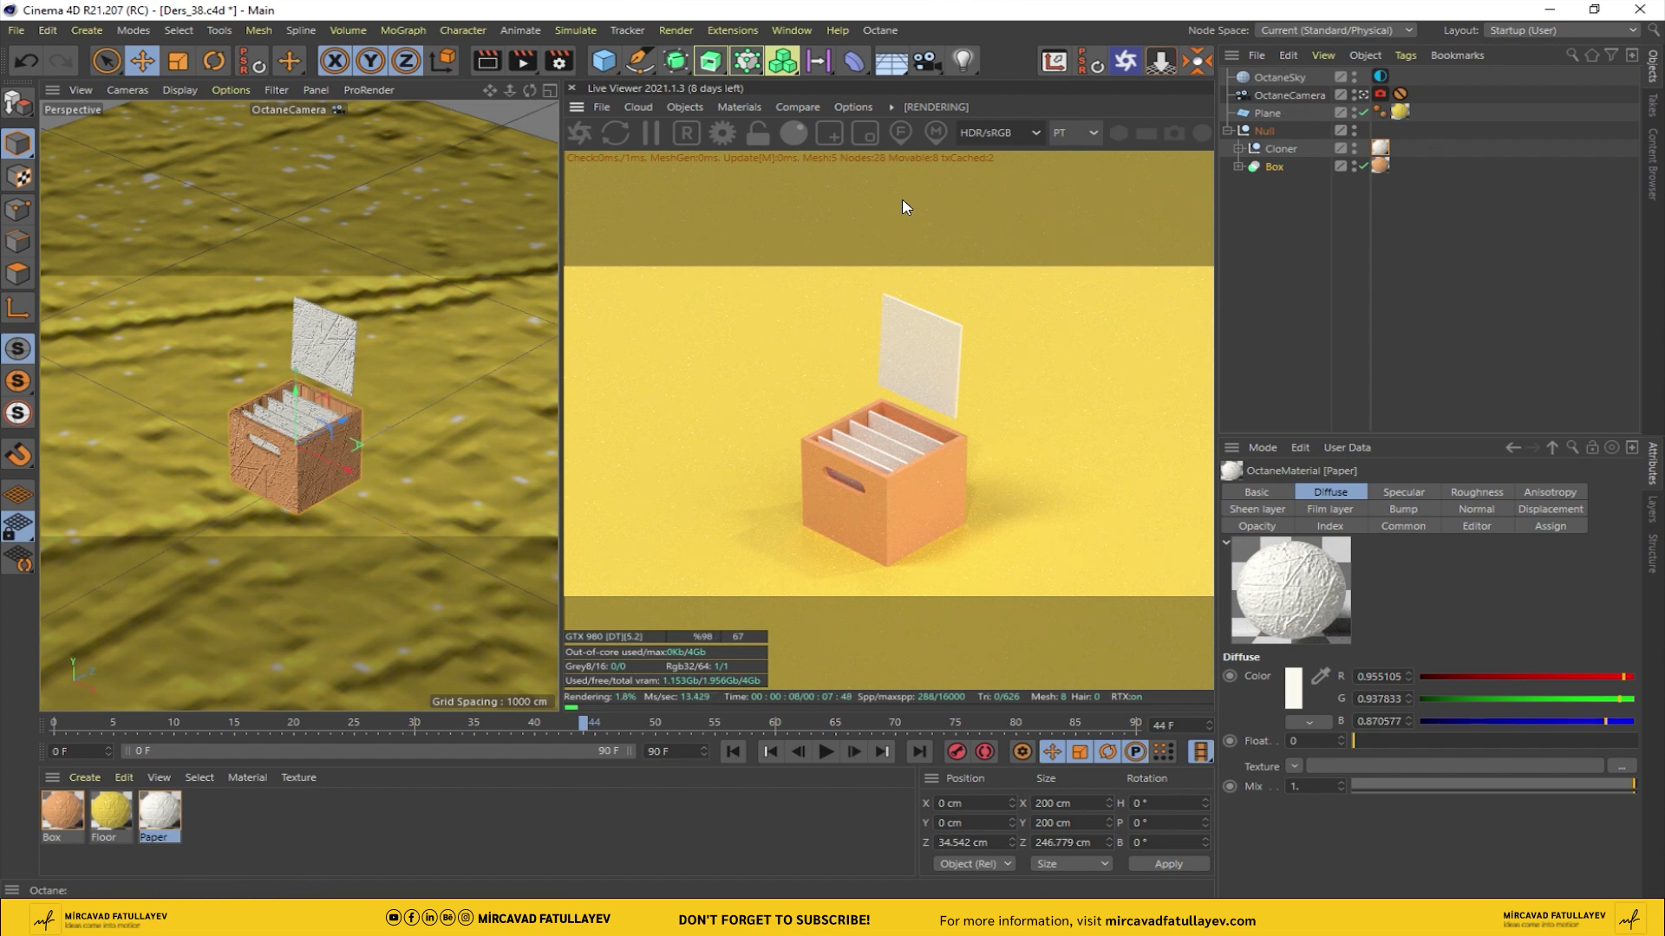
Step: Lower the OctaneSky environment tag's Power to 0.6
drag(1388, 78, 1319, 637)
drag(1319, 637, 1366, 579)
text(6)
key(Return)
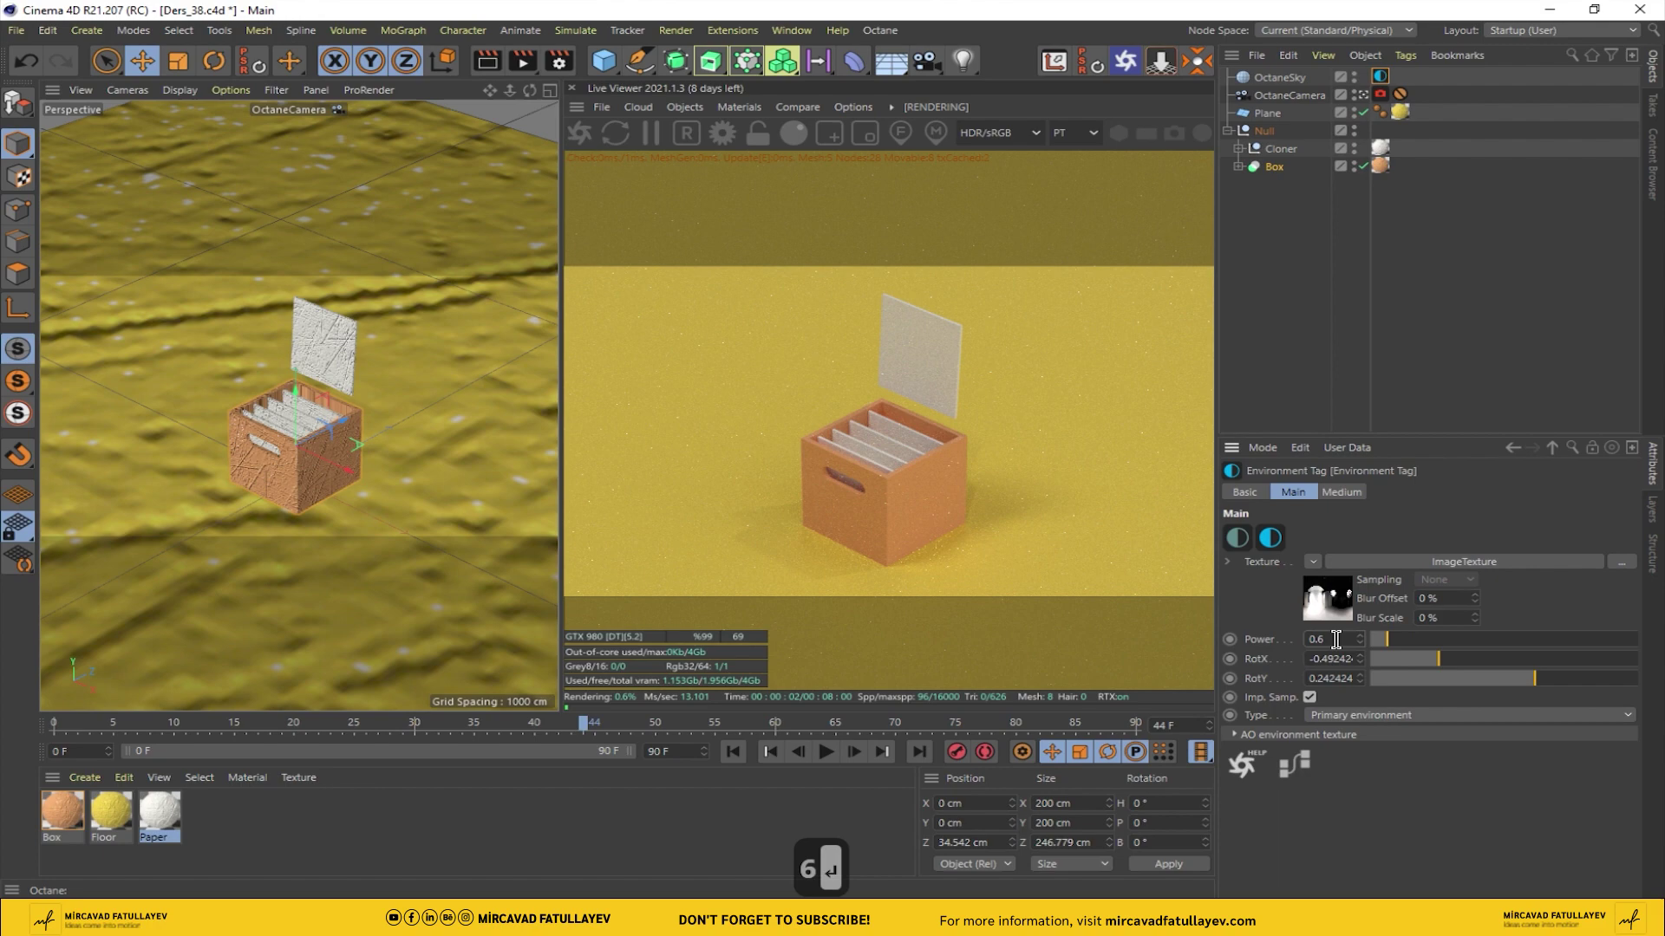
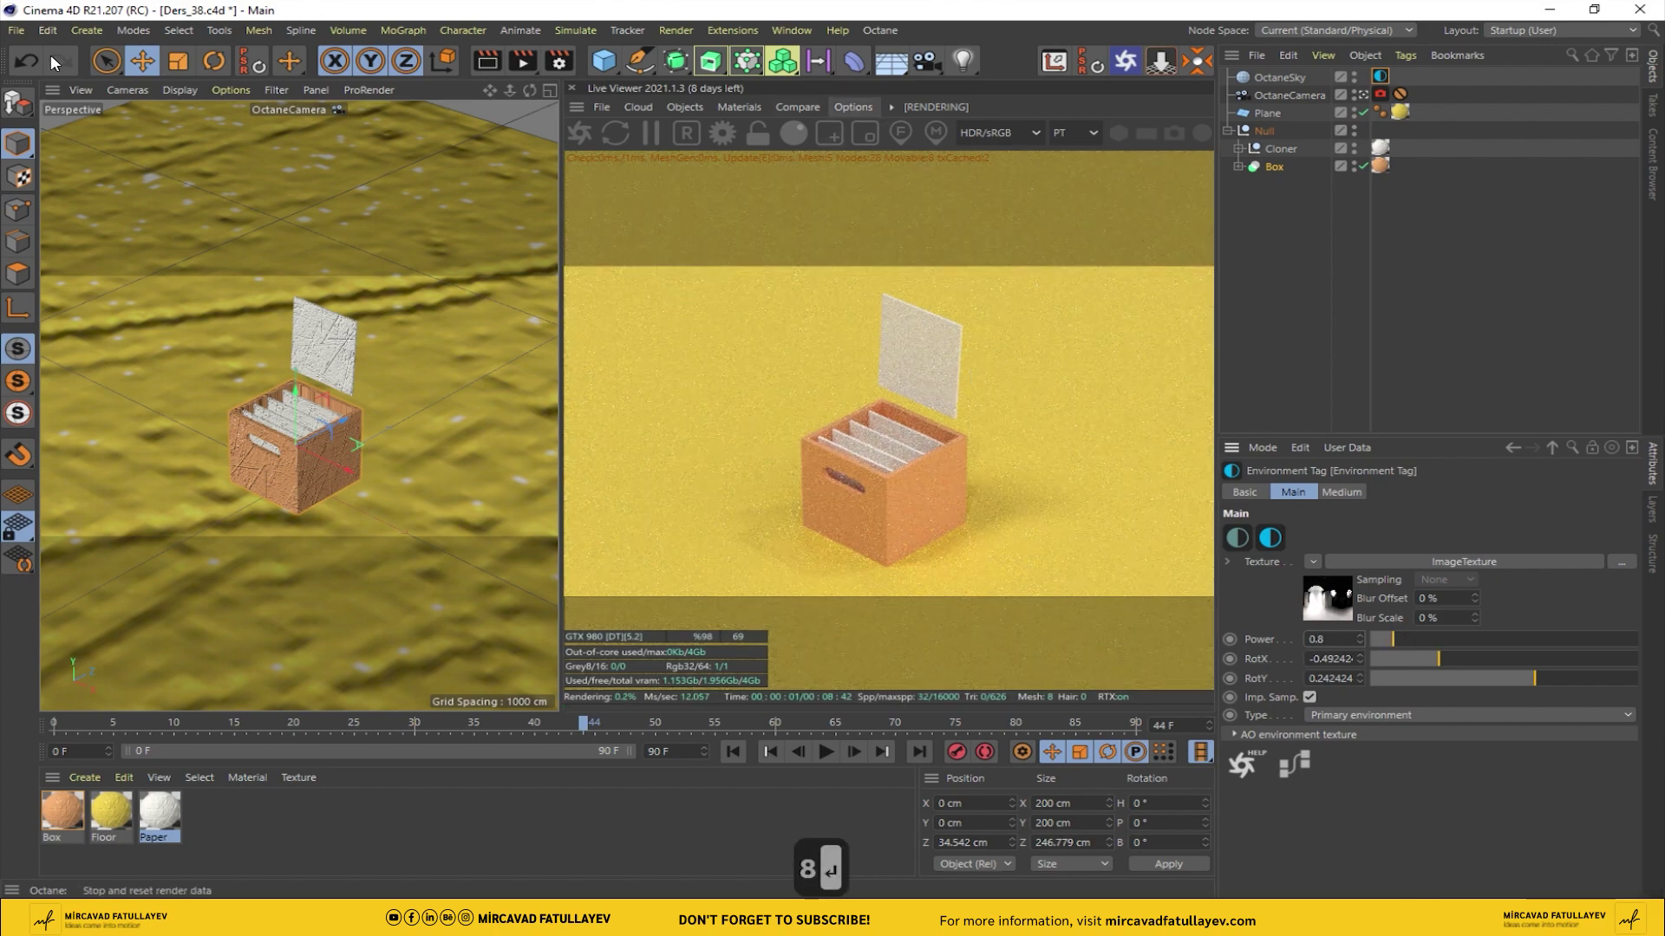
Step: In Octane kernel settings set specular depth 6 and GI clamp 6, then close the window
drag(10, 41, 173, 122)
key(Return)
click(165, 117)
click(95, 117)
key(6)
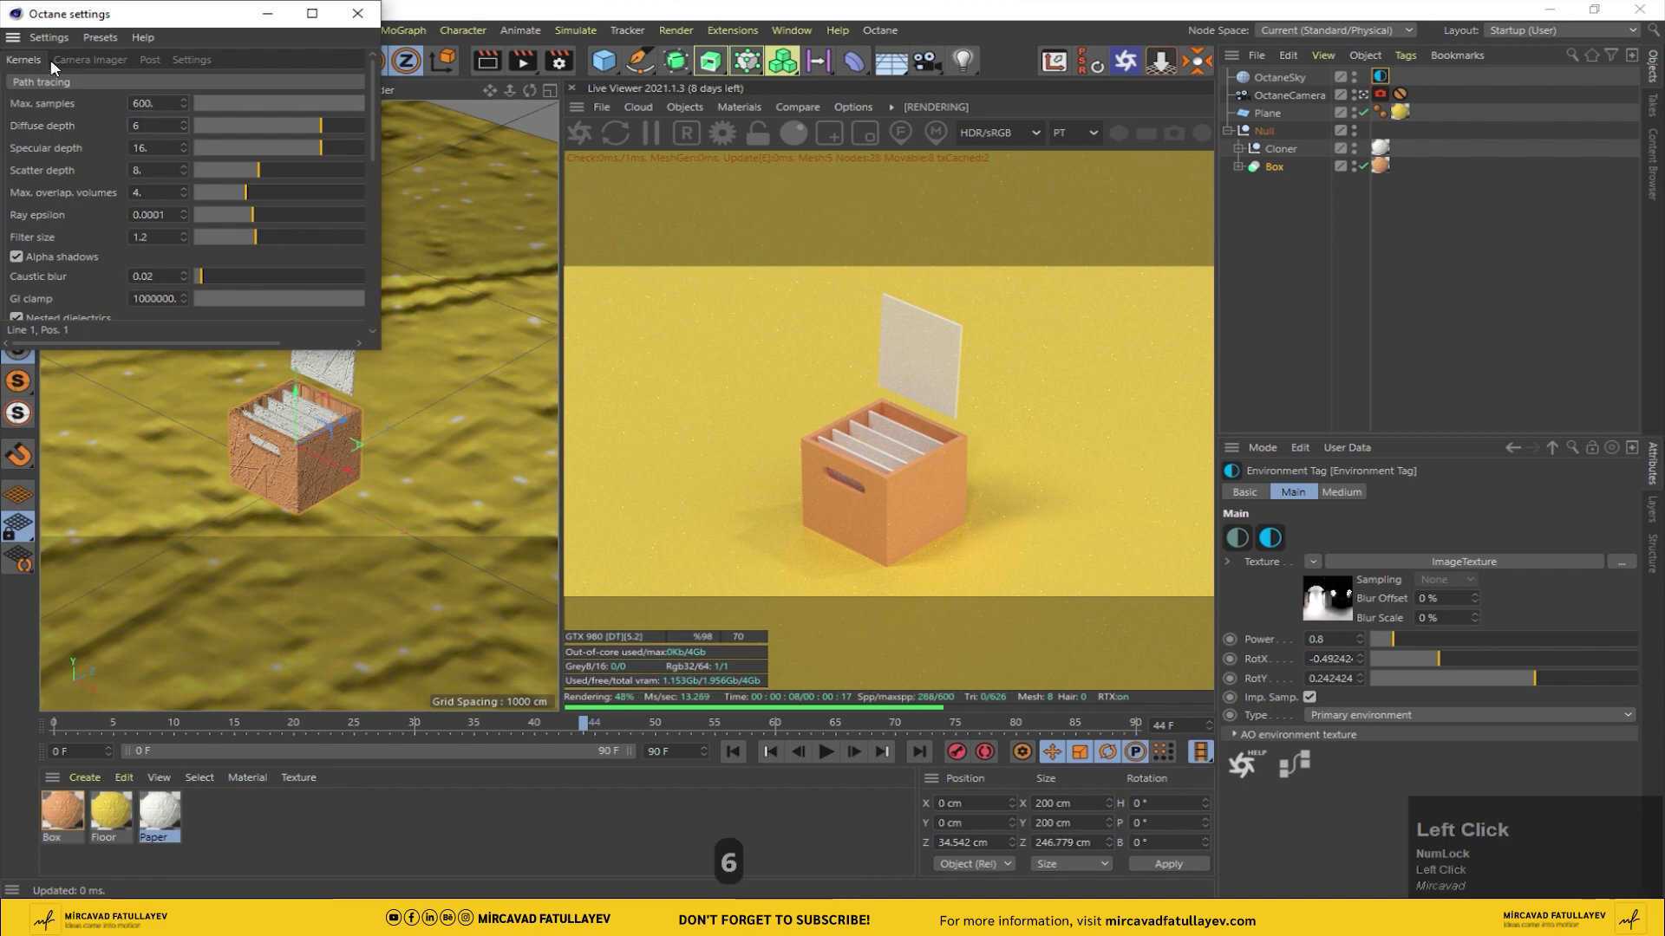
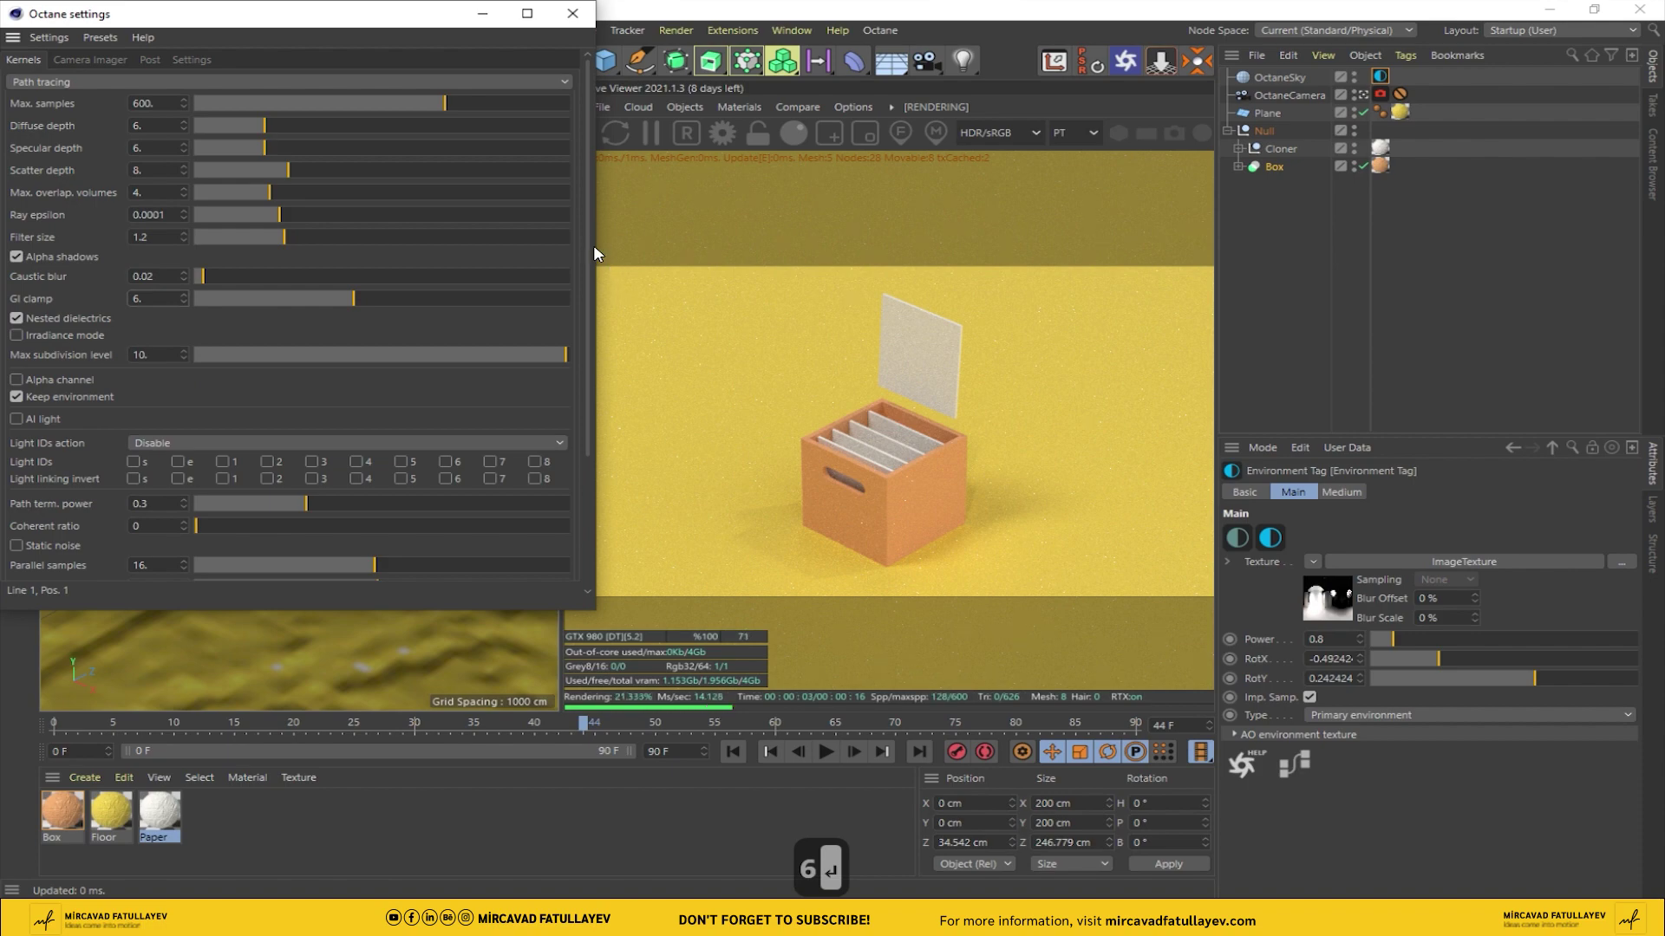
click(593, 252)
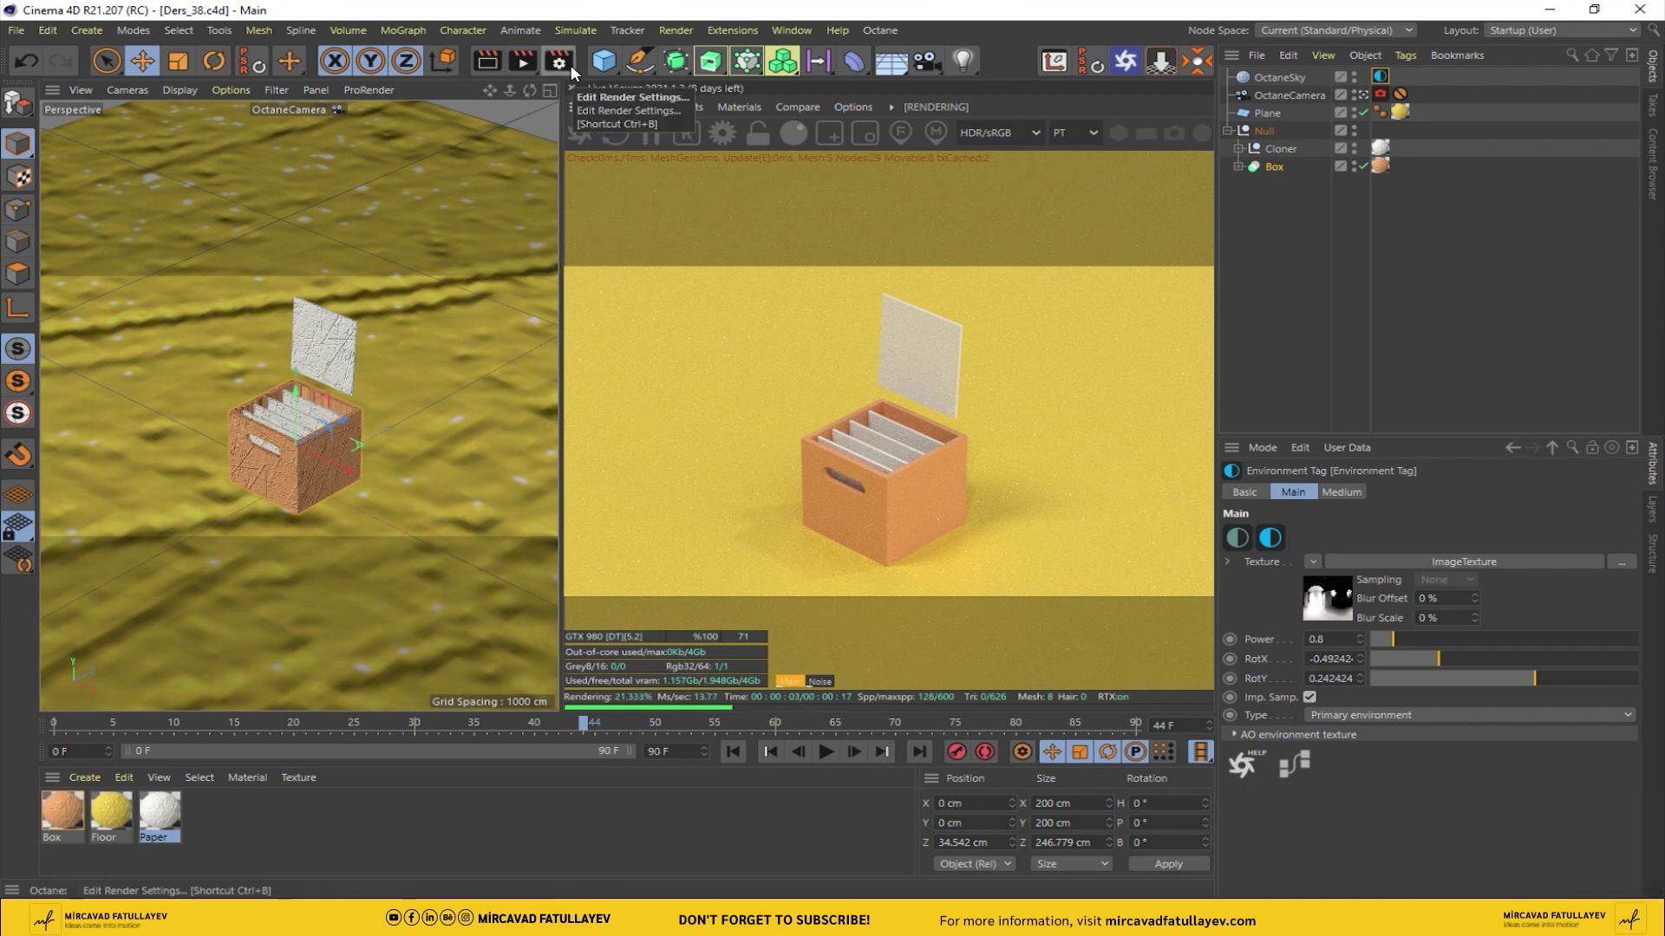
Step: Enable the Spectral AI denoiser on the OctaneCamera tag and bring up Render Settings
click(1383, 92)
click(1513, 501)
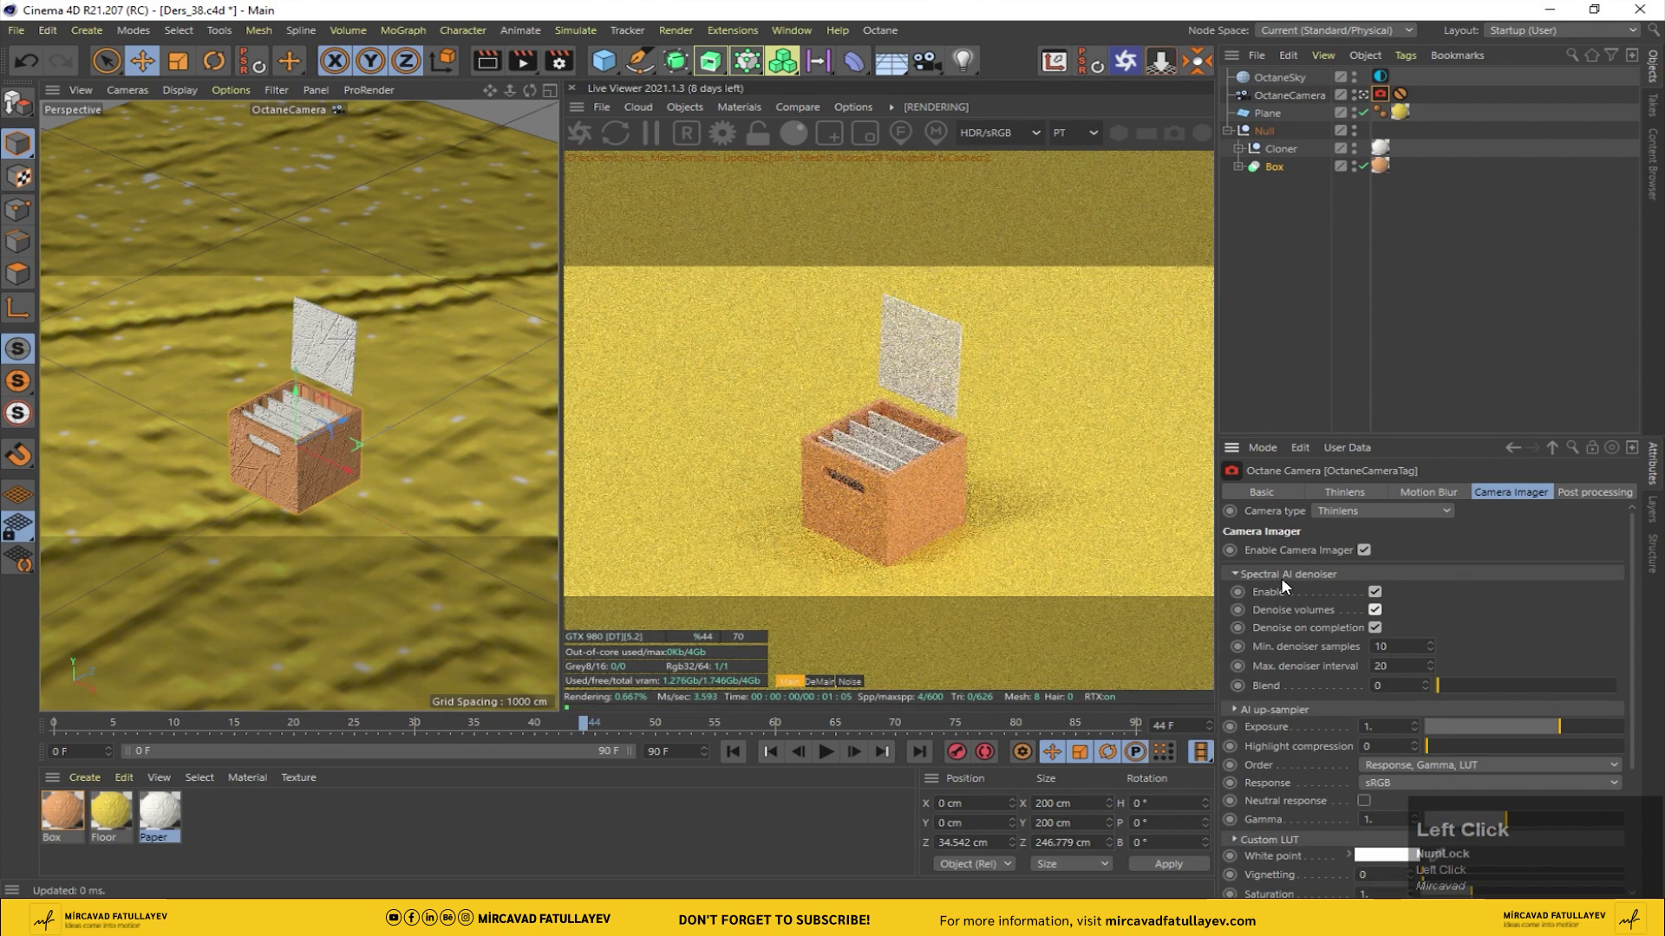
click(1244, 581)
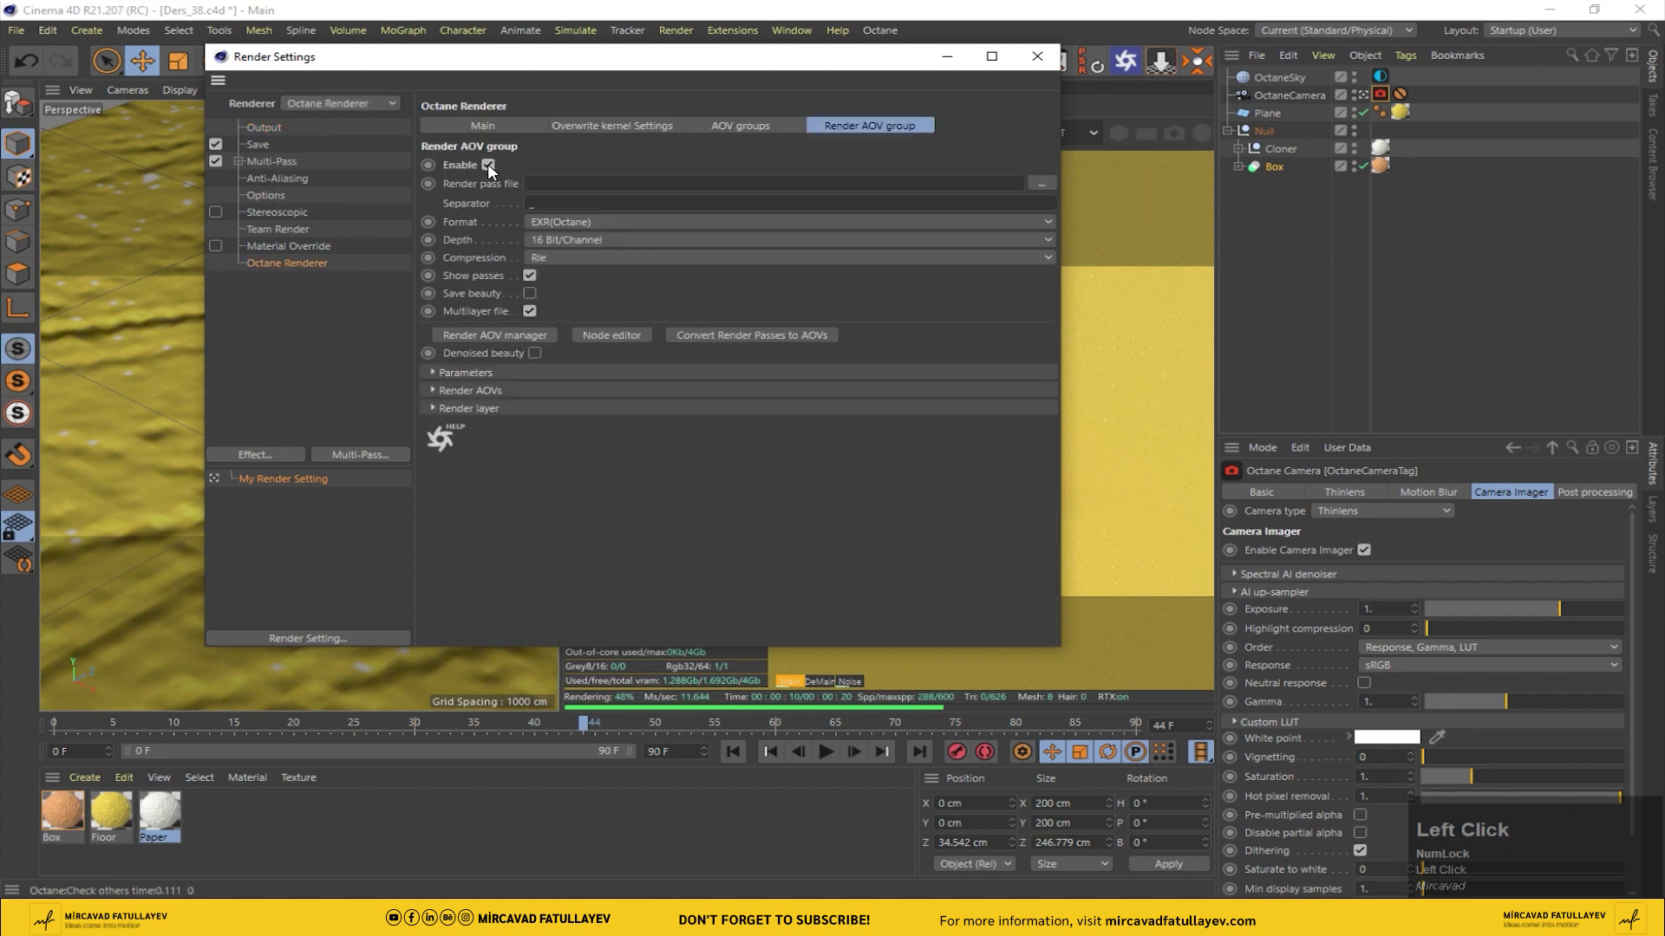
Step: Enable the Octane render-pass group saving PNGs to a chosen file path
drag(586, 227, 533, 276)
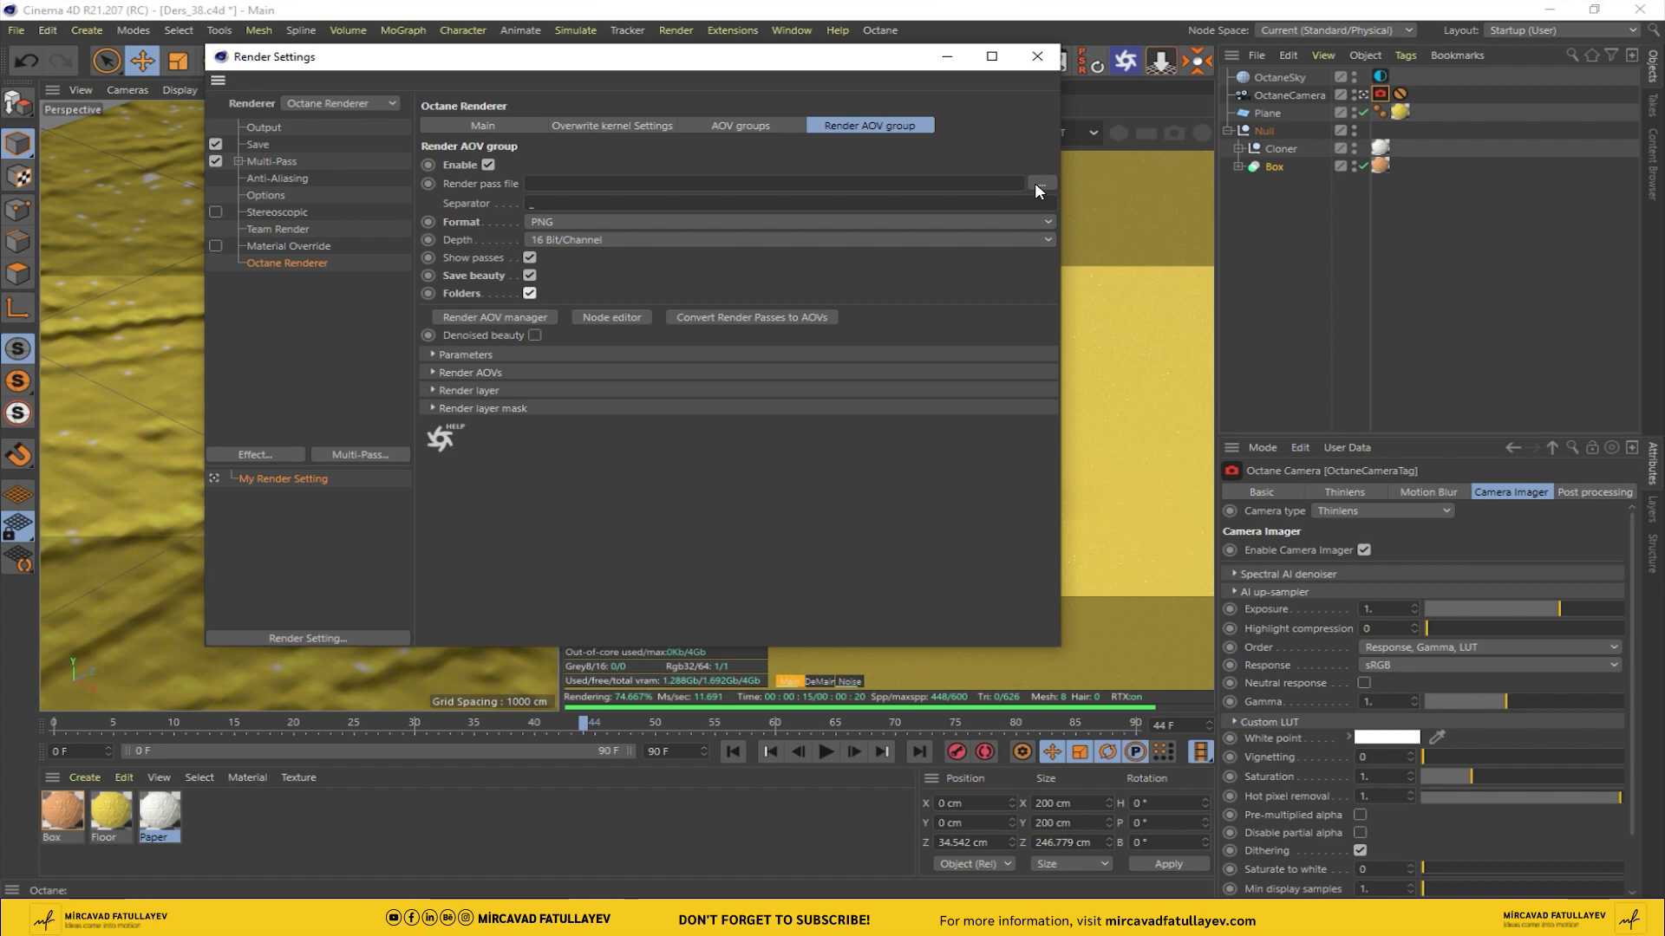
double_click(1042, 192)
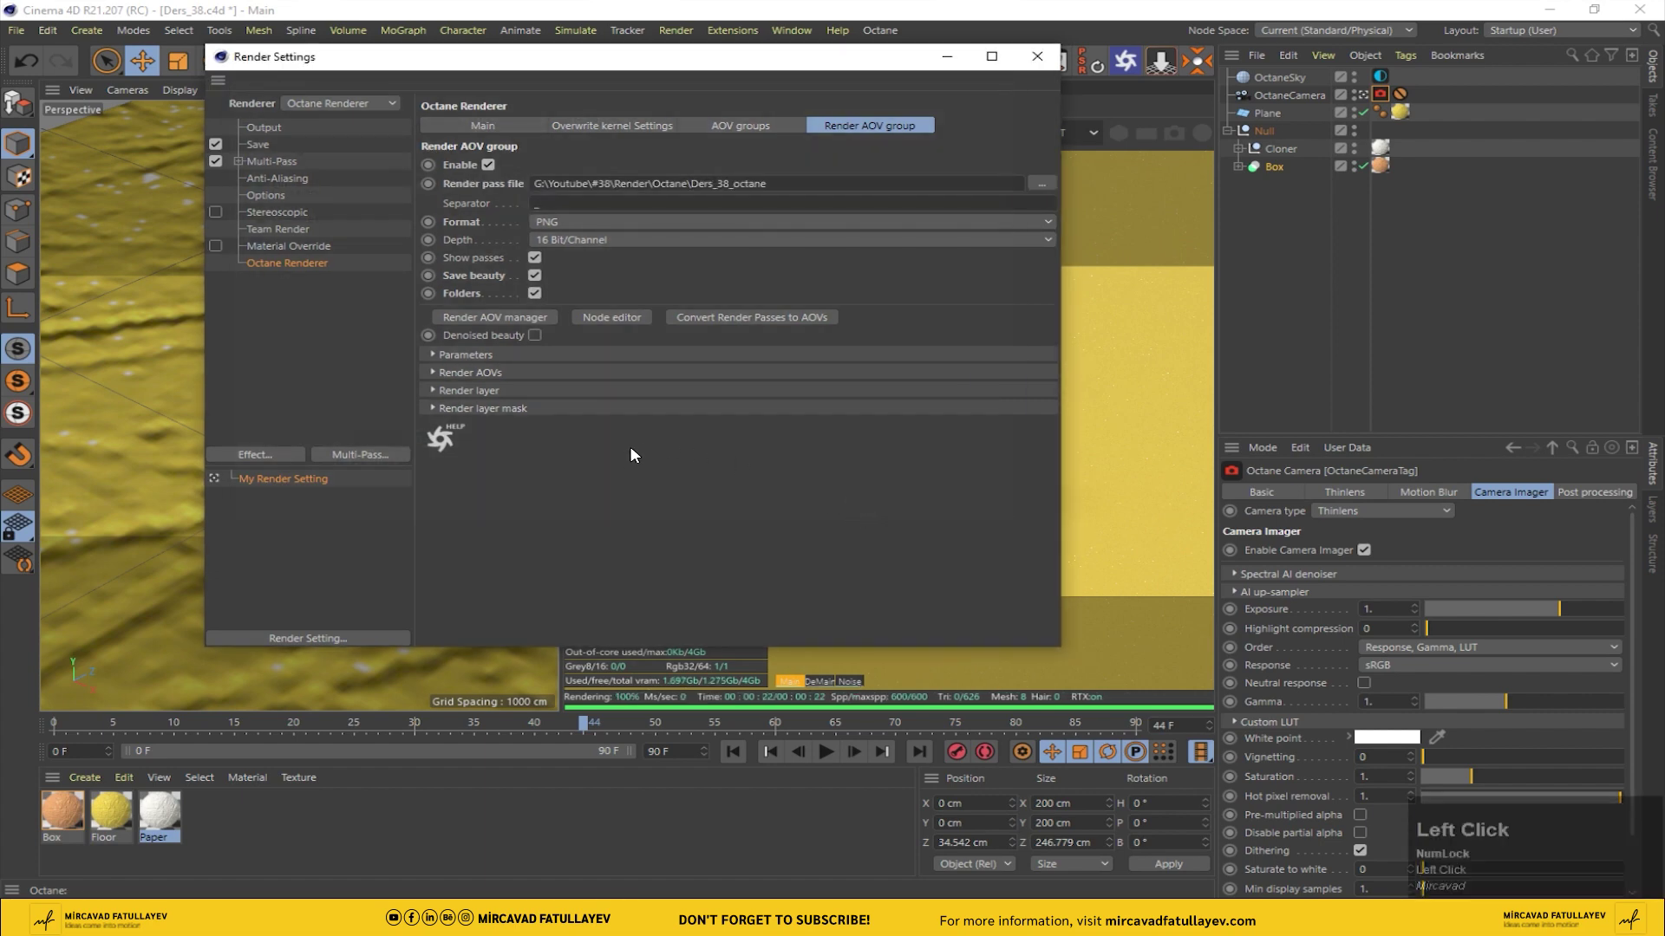
Step: Save the main render as PNG to a path, set frame range to All Frames 0–90, and close
click(268, 149)
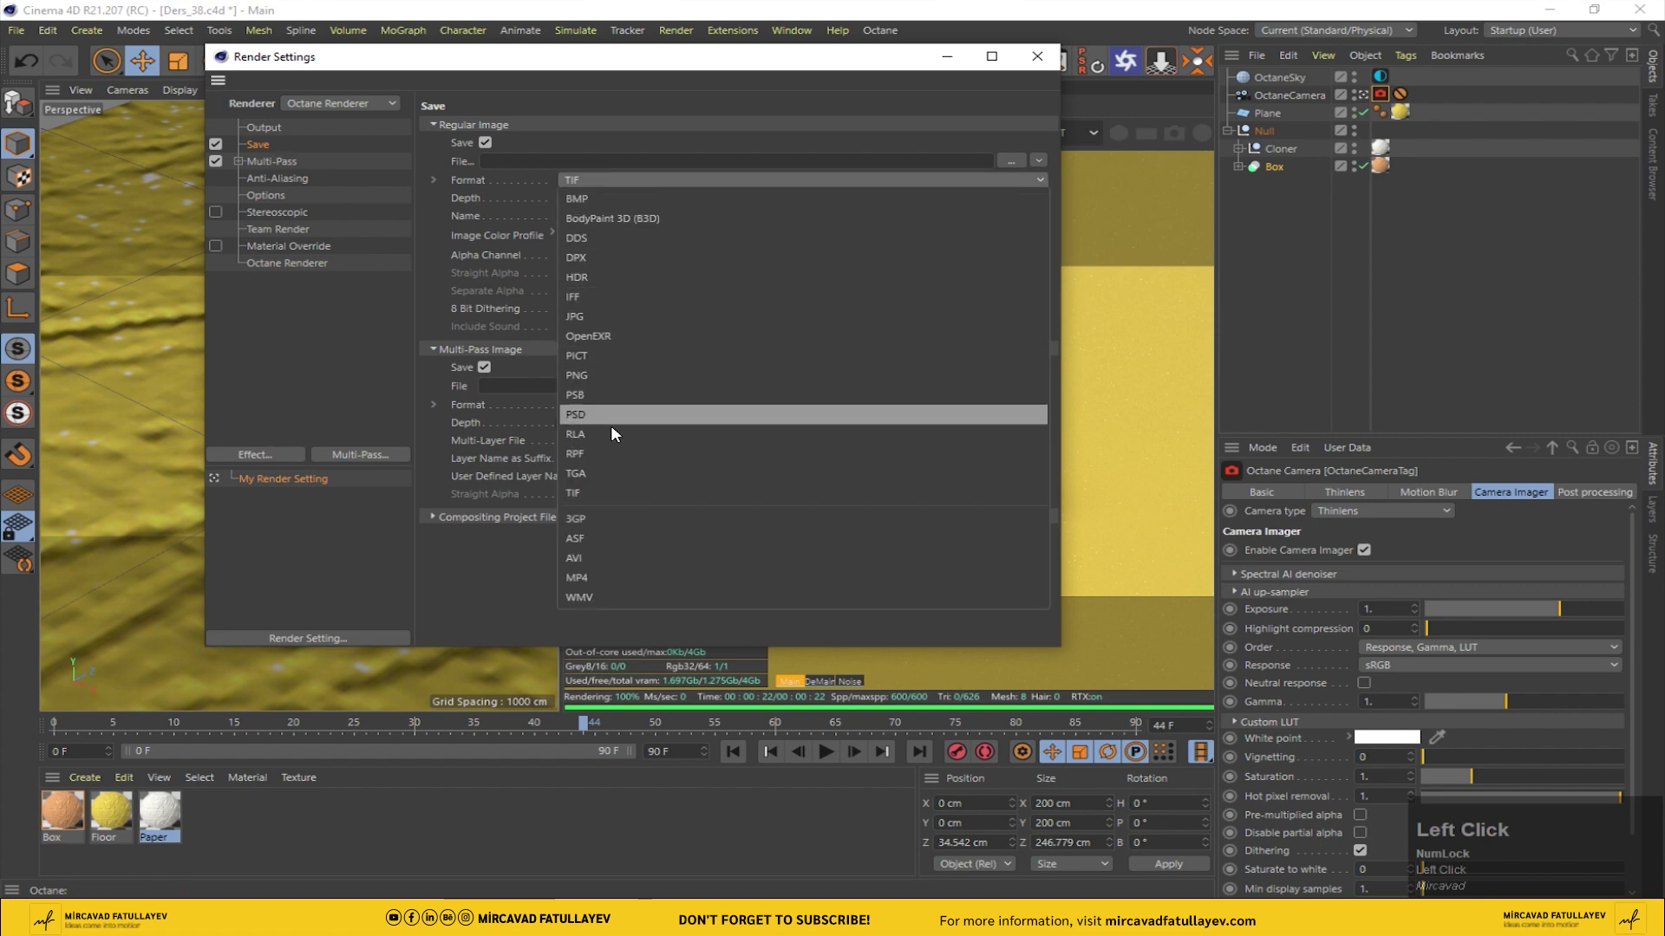
click(607, 374)
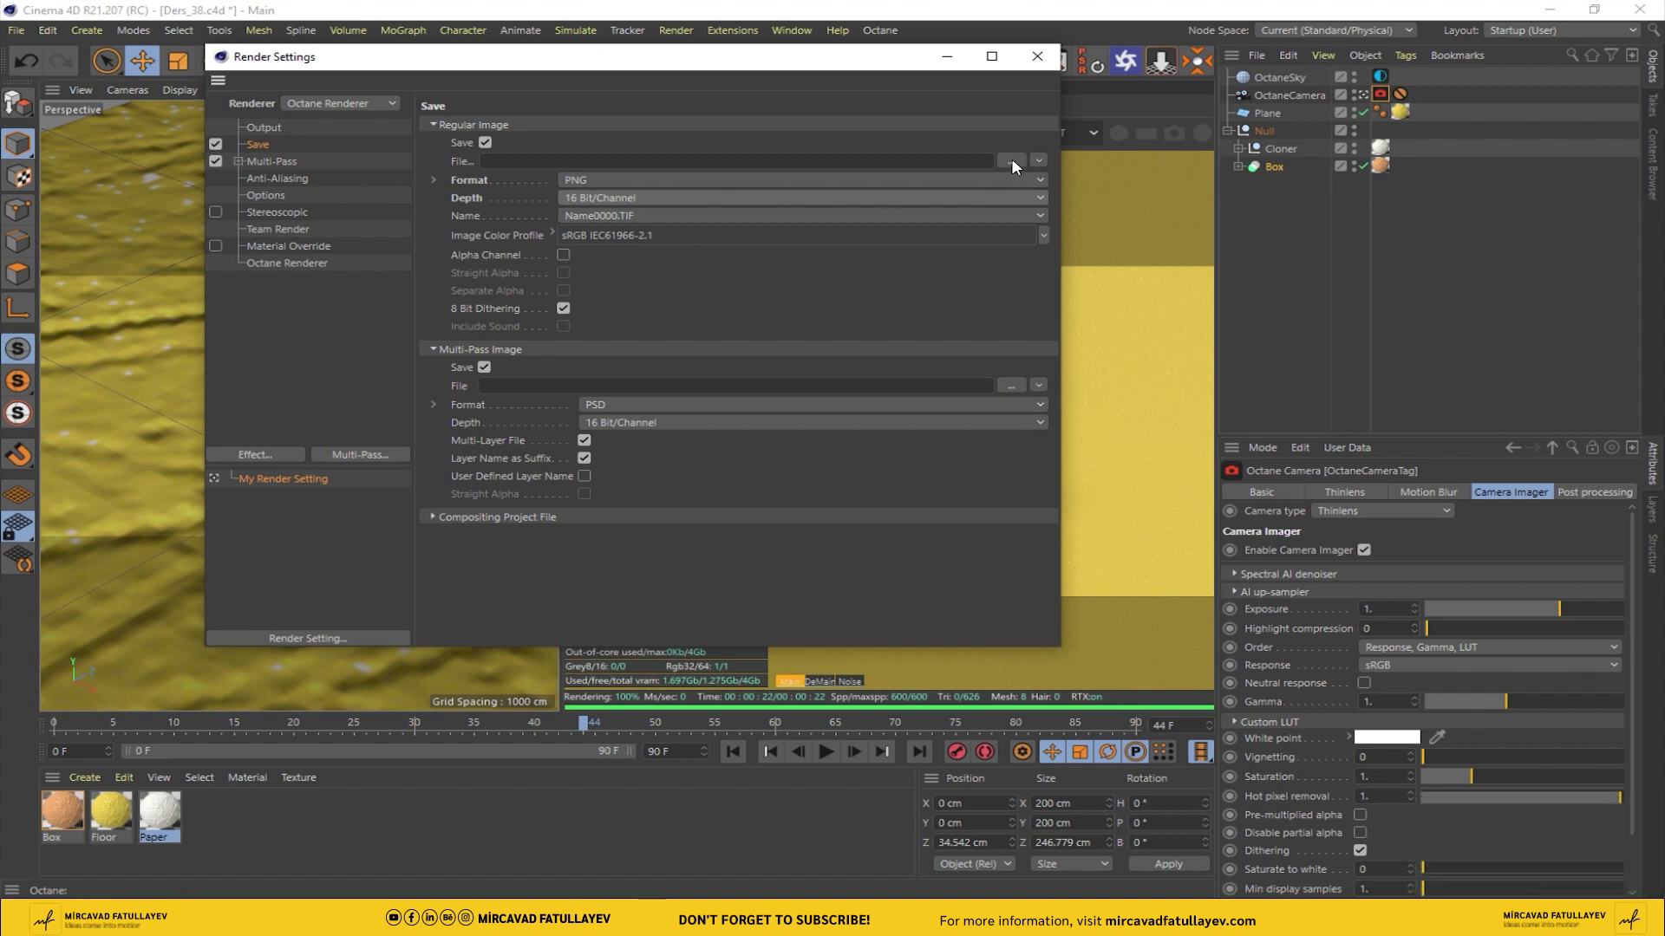
click(845, 510)
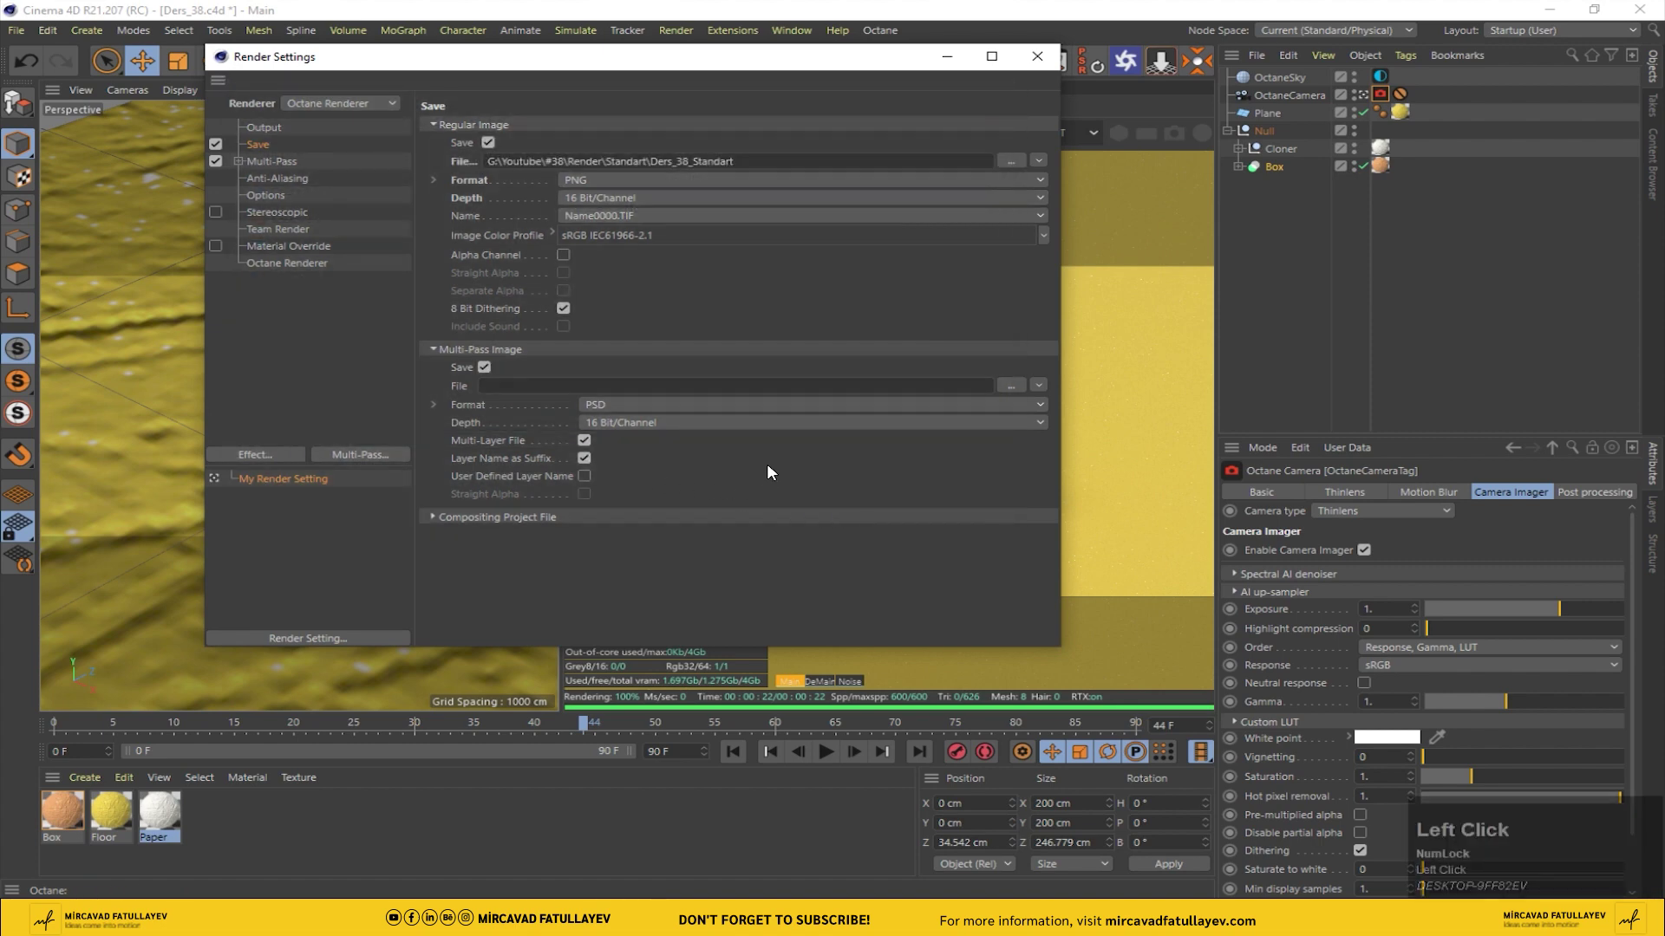
click(278, 134)
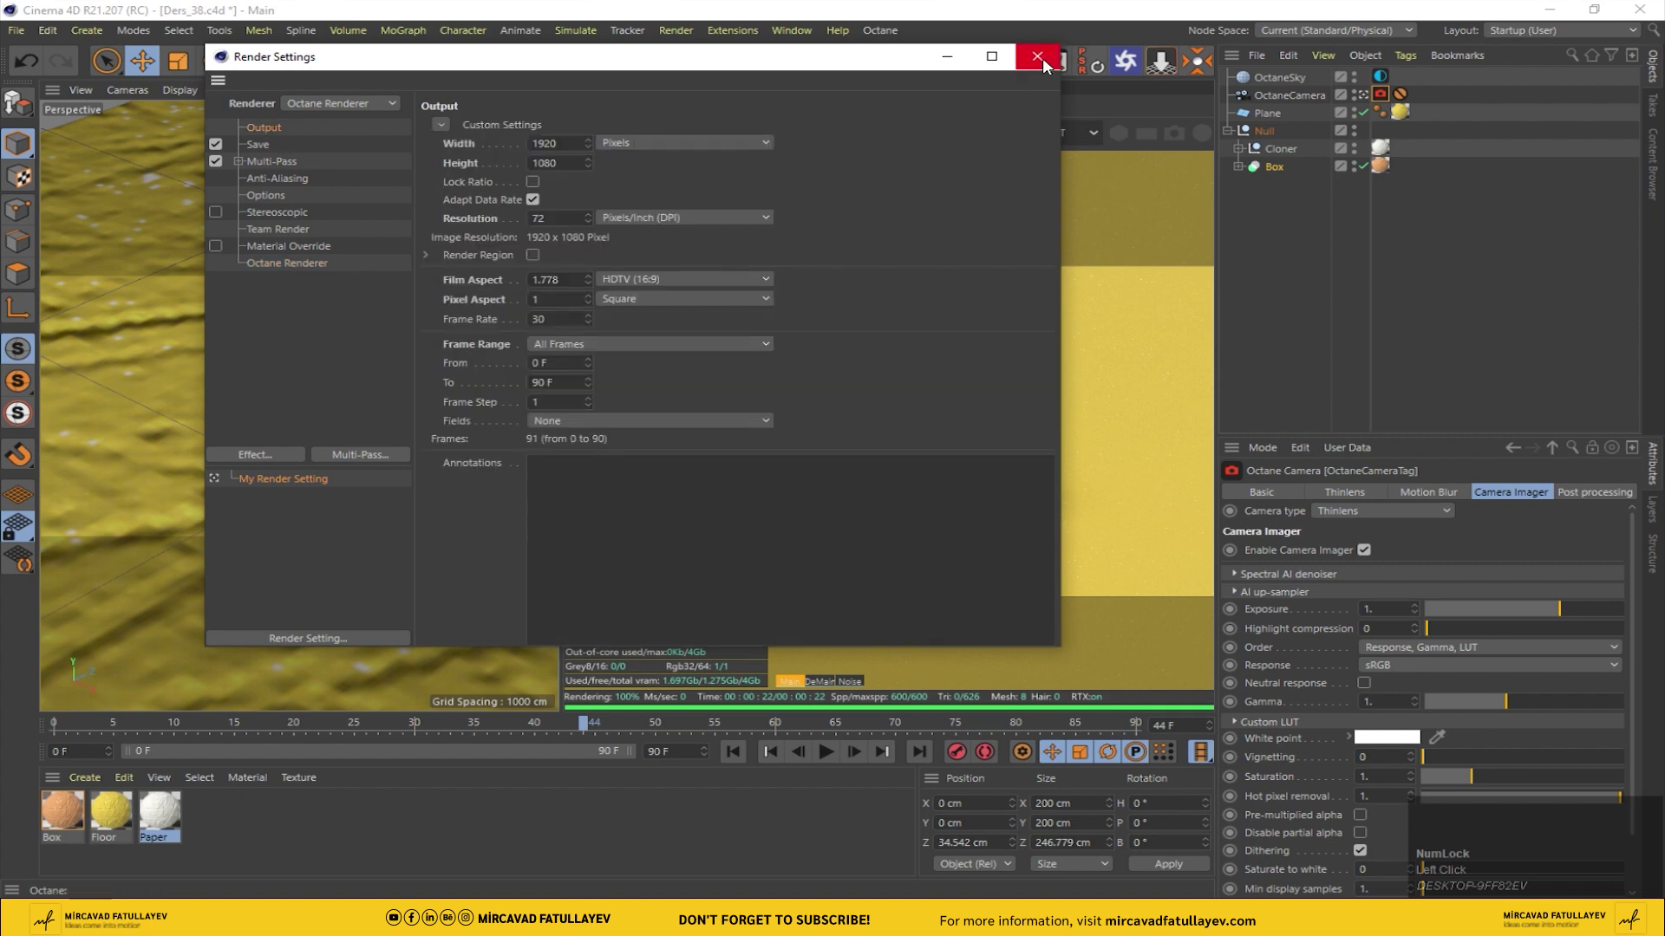
click(1049, 64)
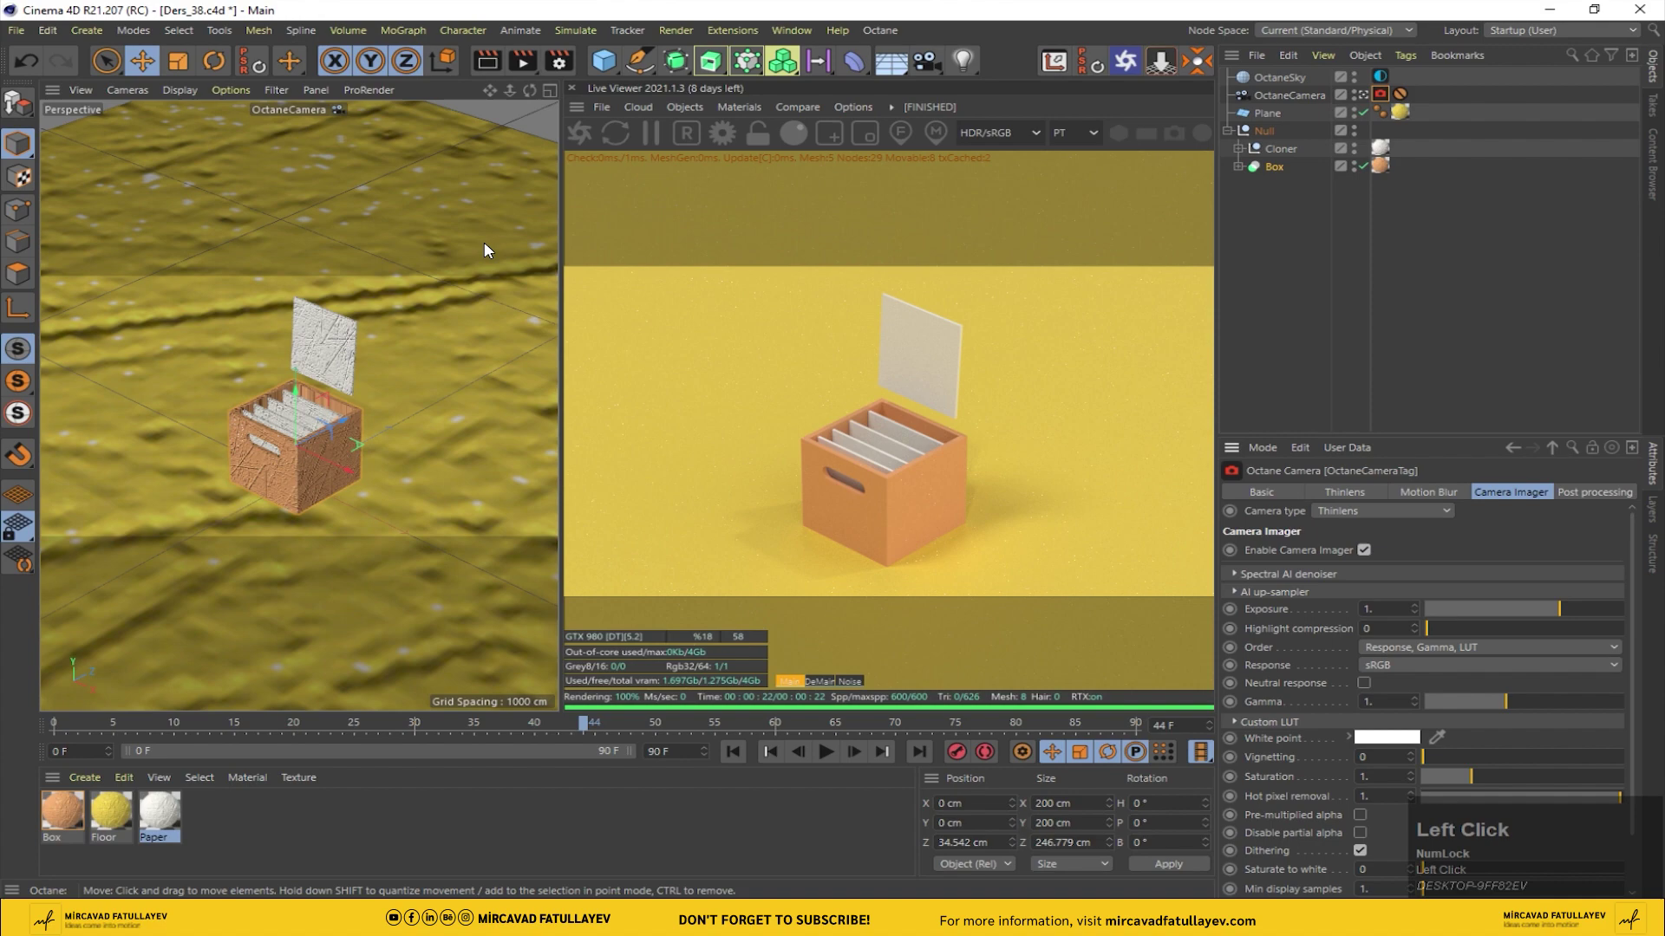
Step: Render the animation to Picture Viewer and import the DeMain PNG sequence into After Effects
click(12, 31)
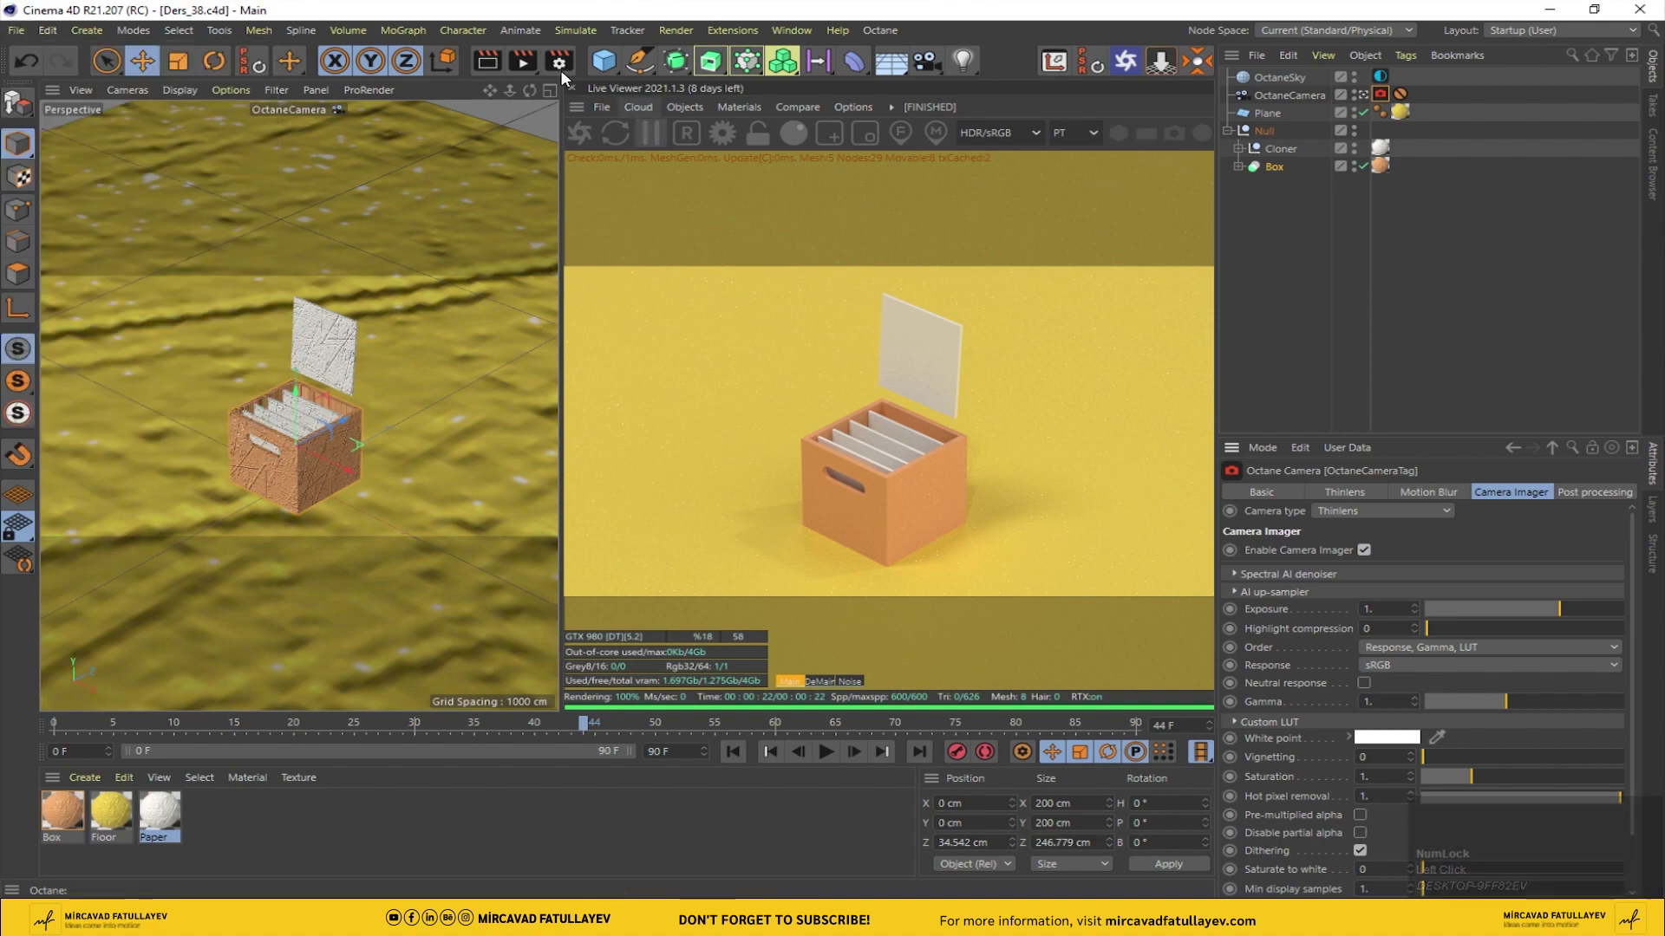
click(530, 64)
scroll(down, 3)
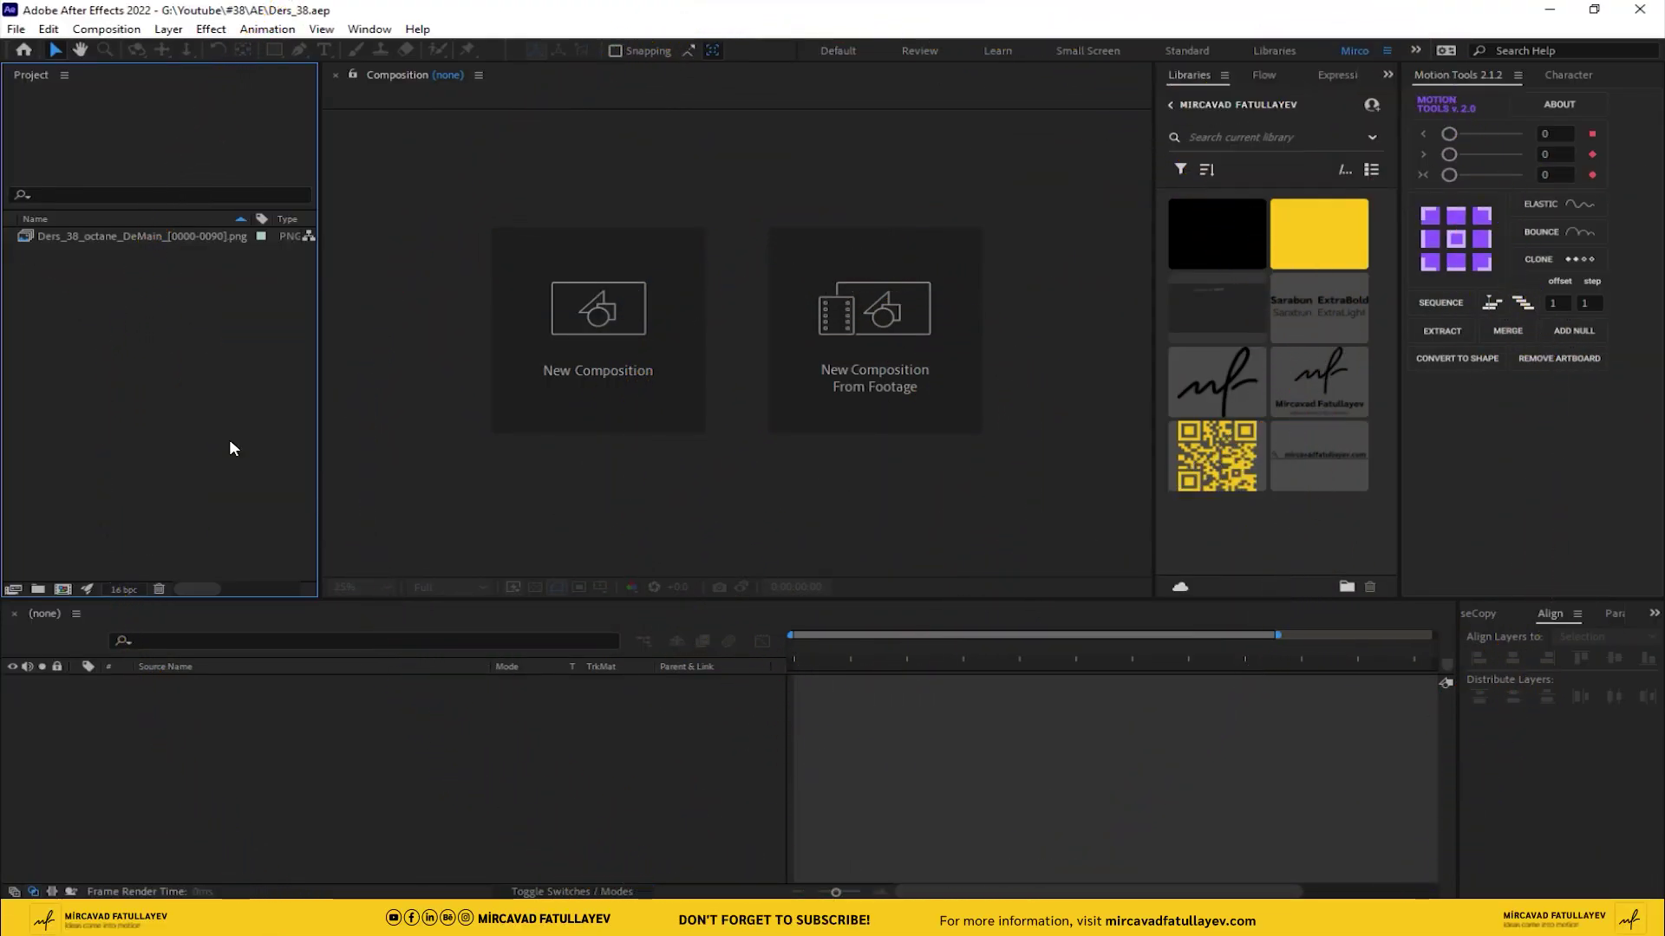
Step: Create a composition from the PNG sequence, preview it, and fit the viewer
drag(122, 246, 857, 671)
key(space)
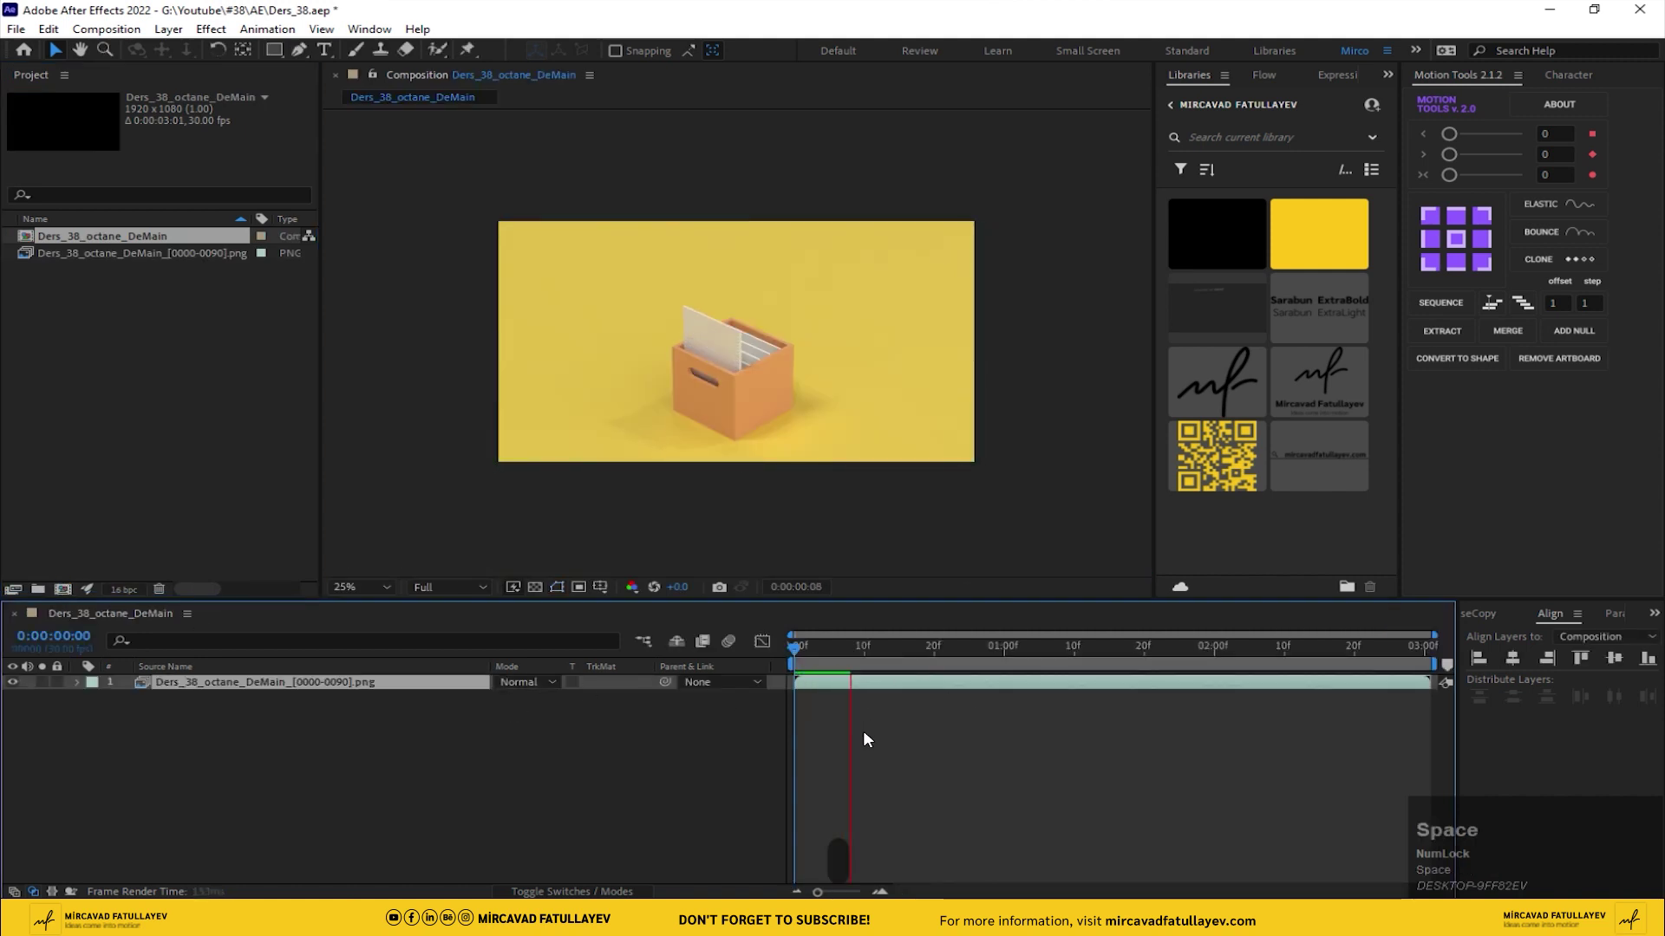
click(364, 595)
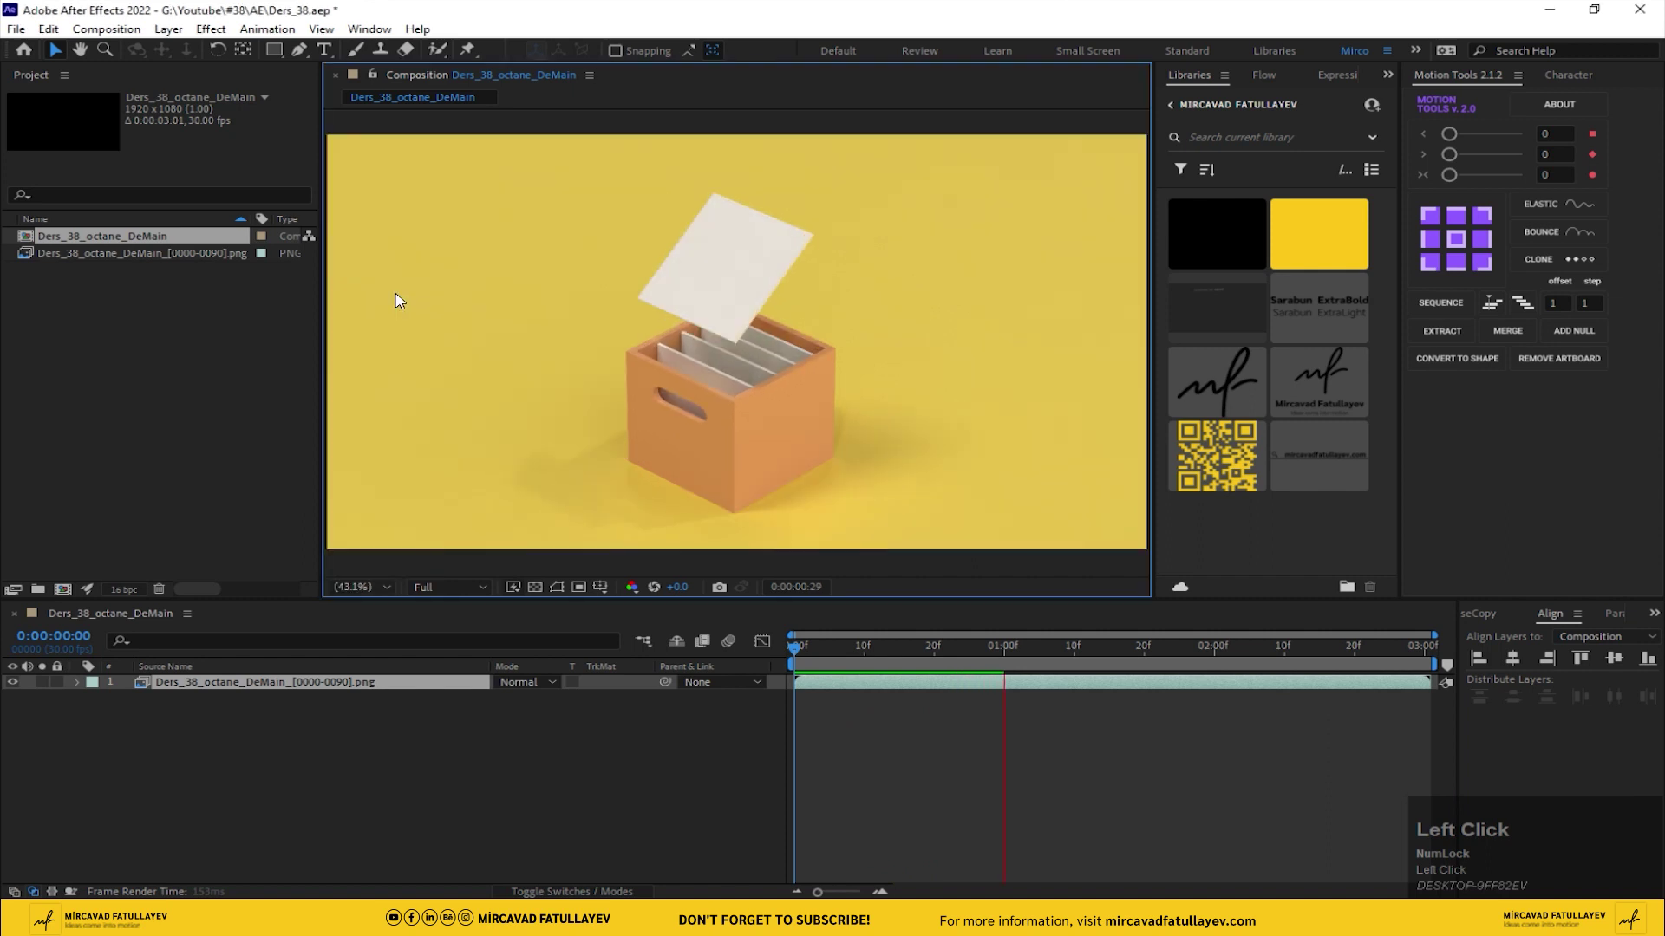
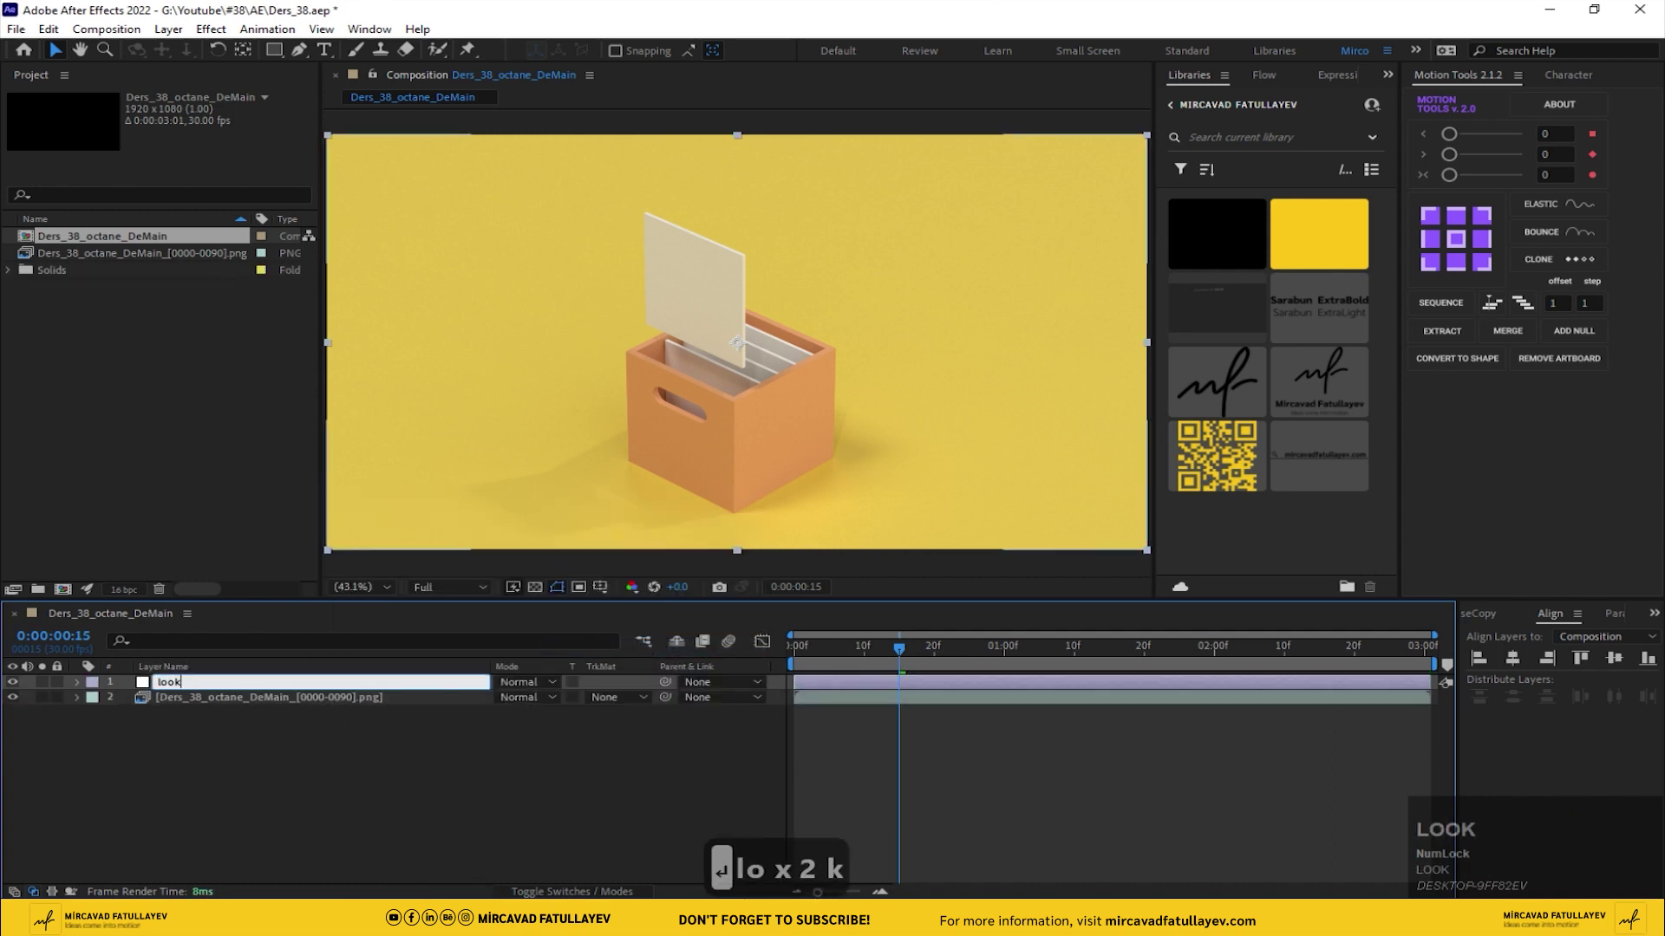
Step: Name the solid 'looks' and apply Magic Bullet Looks via FX Console
text(s)
click(233, 784)
key(ctrl+space)
text(m)
text(a)
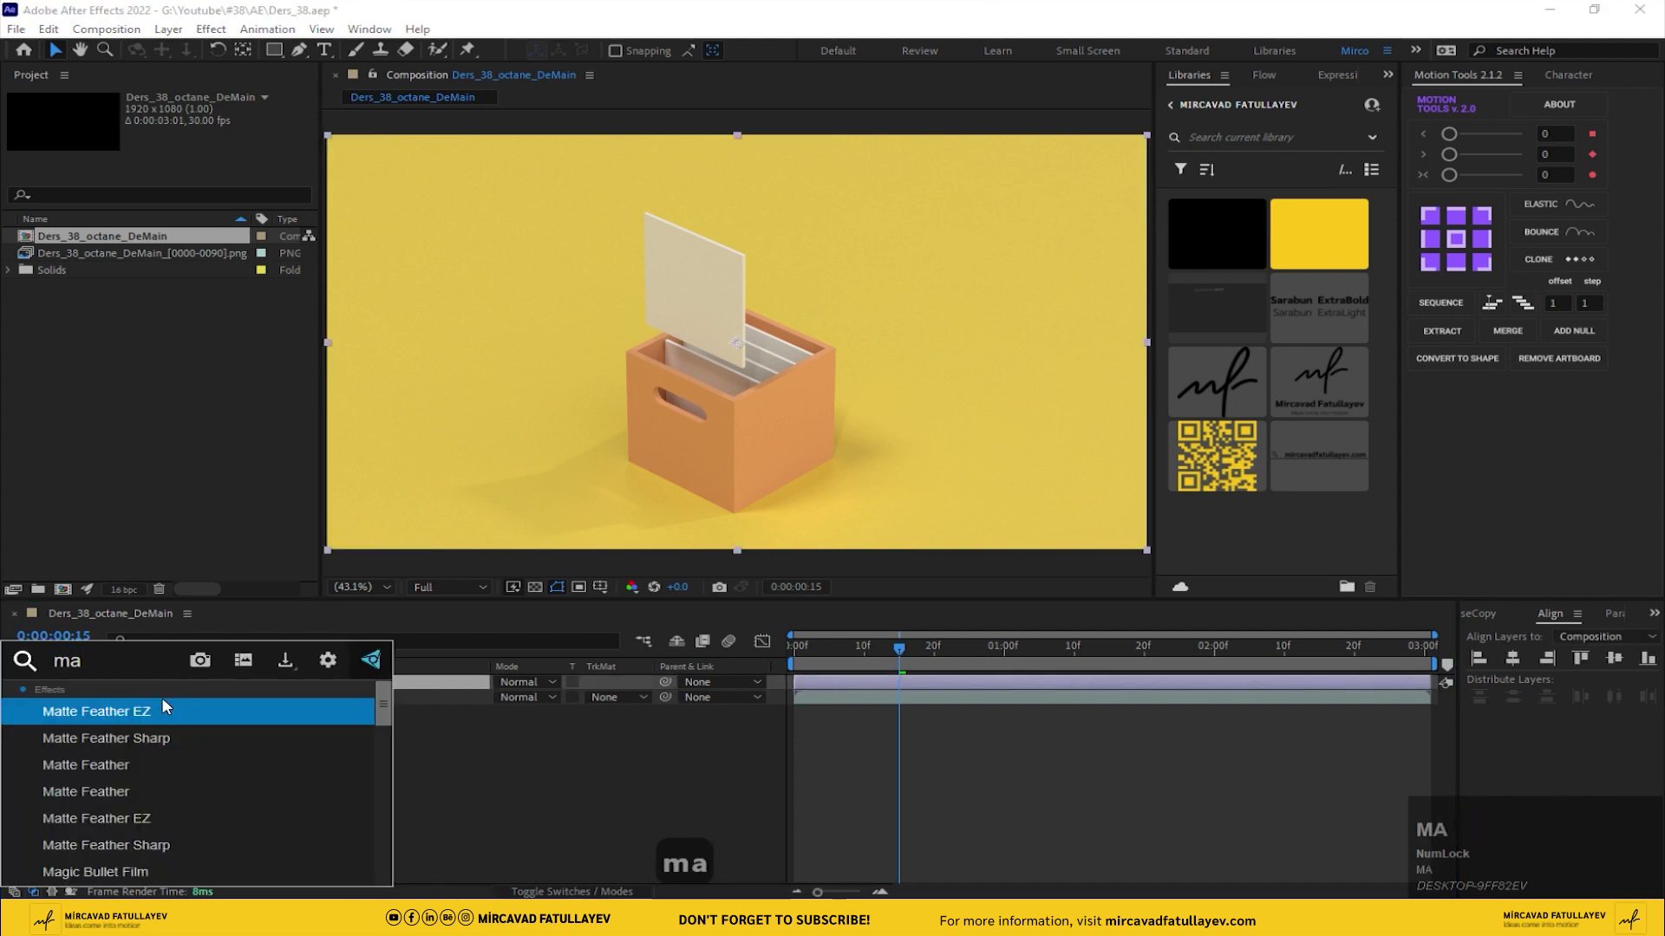
key(g)
Step: In the Looks editor try the Blockbuster Body Shop look on the crate
click(140, 752)
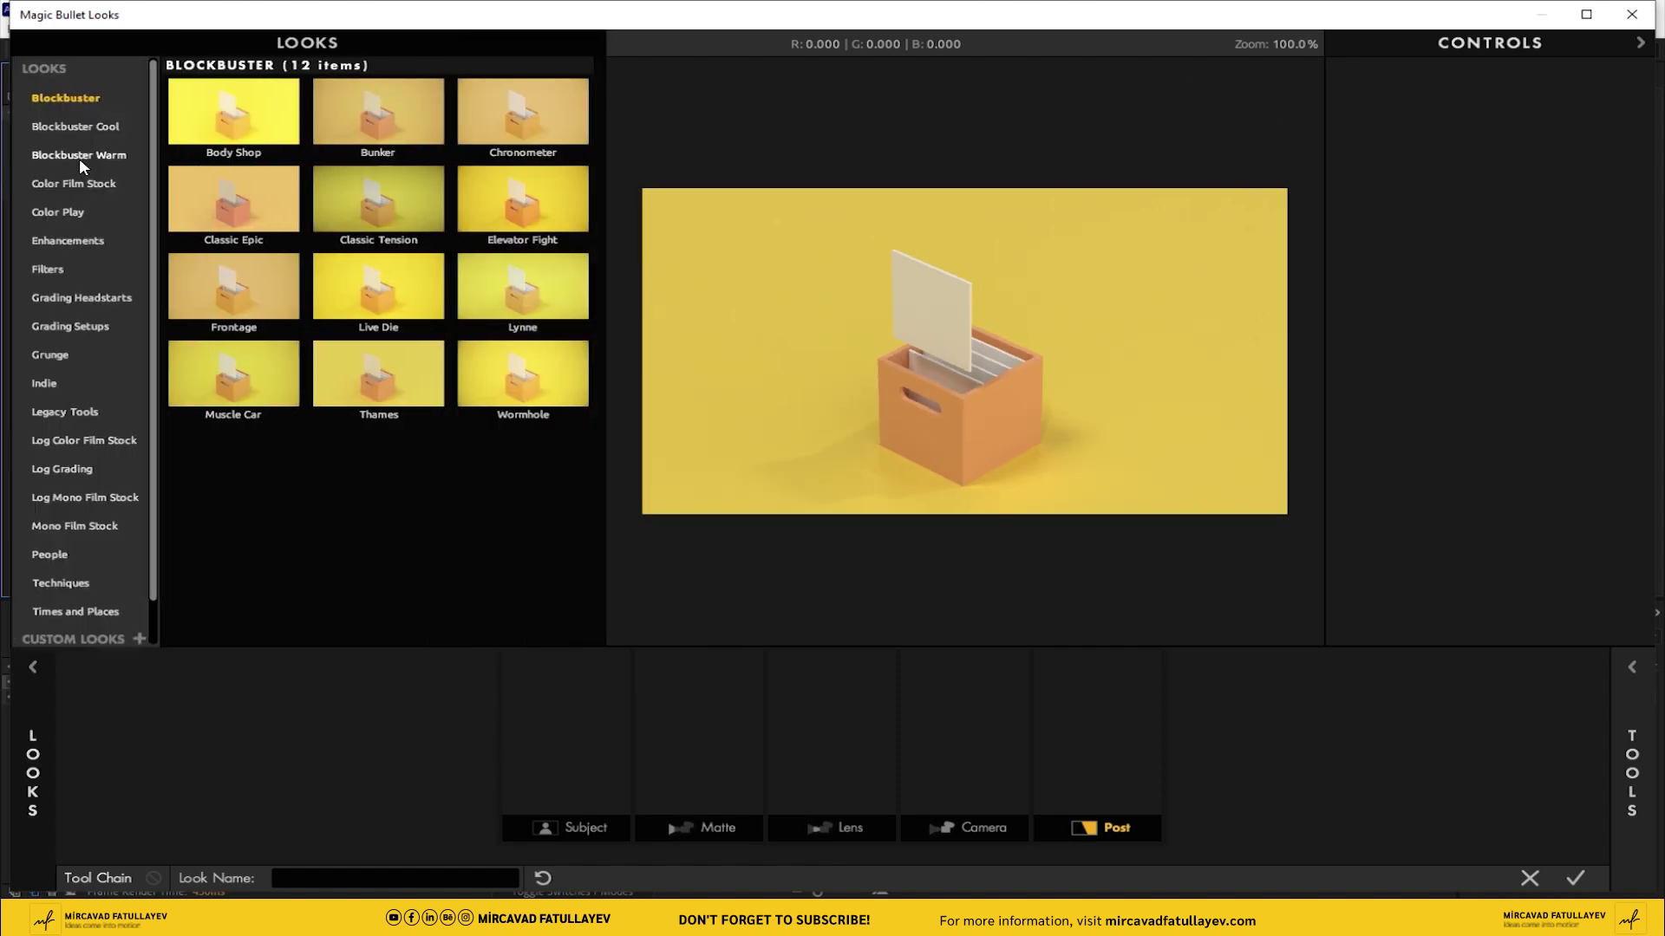
click(544, 207)
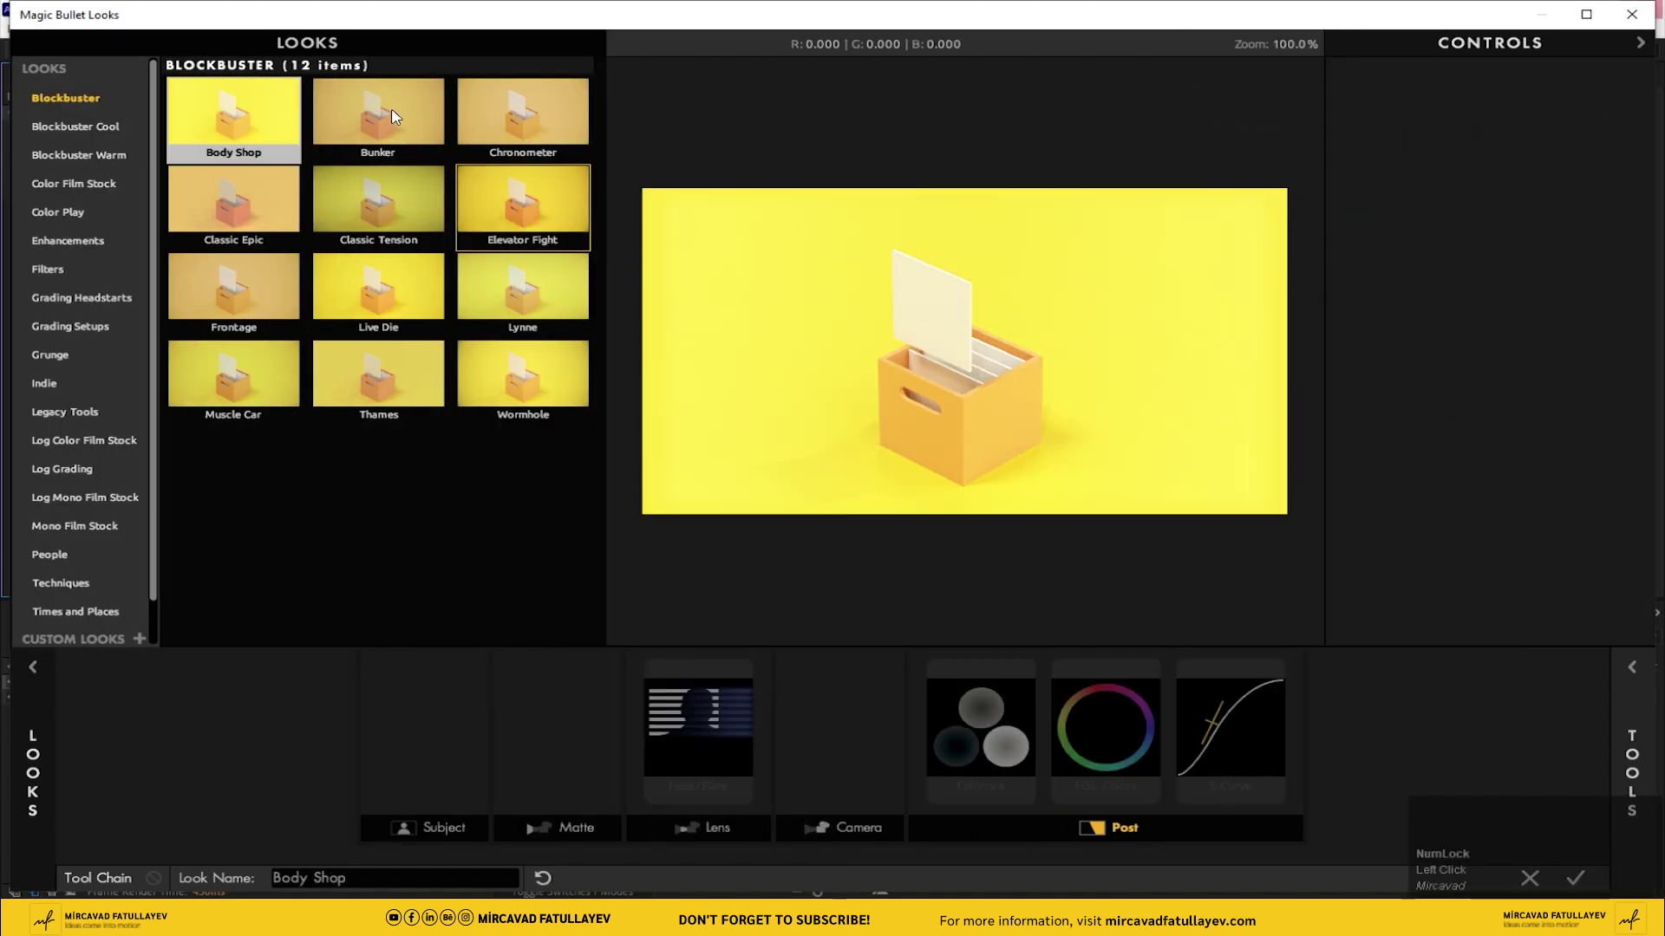
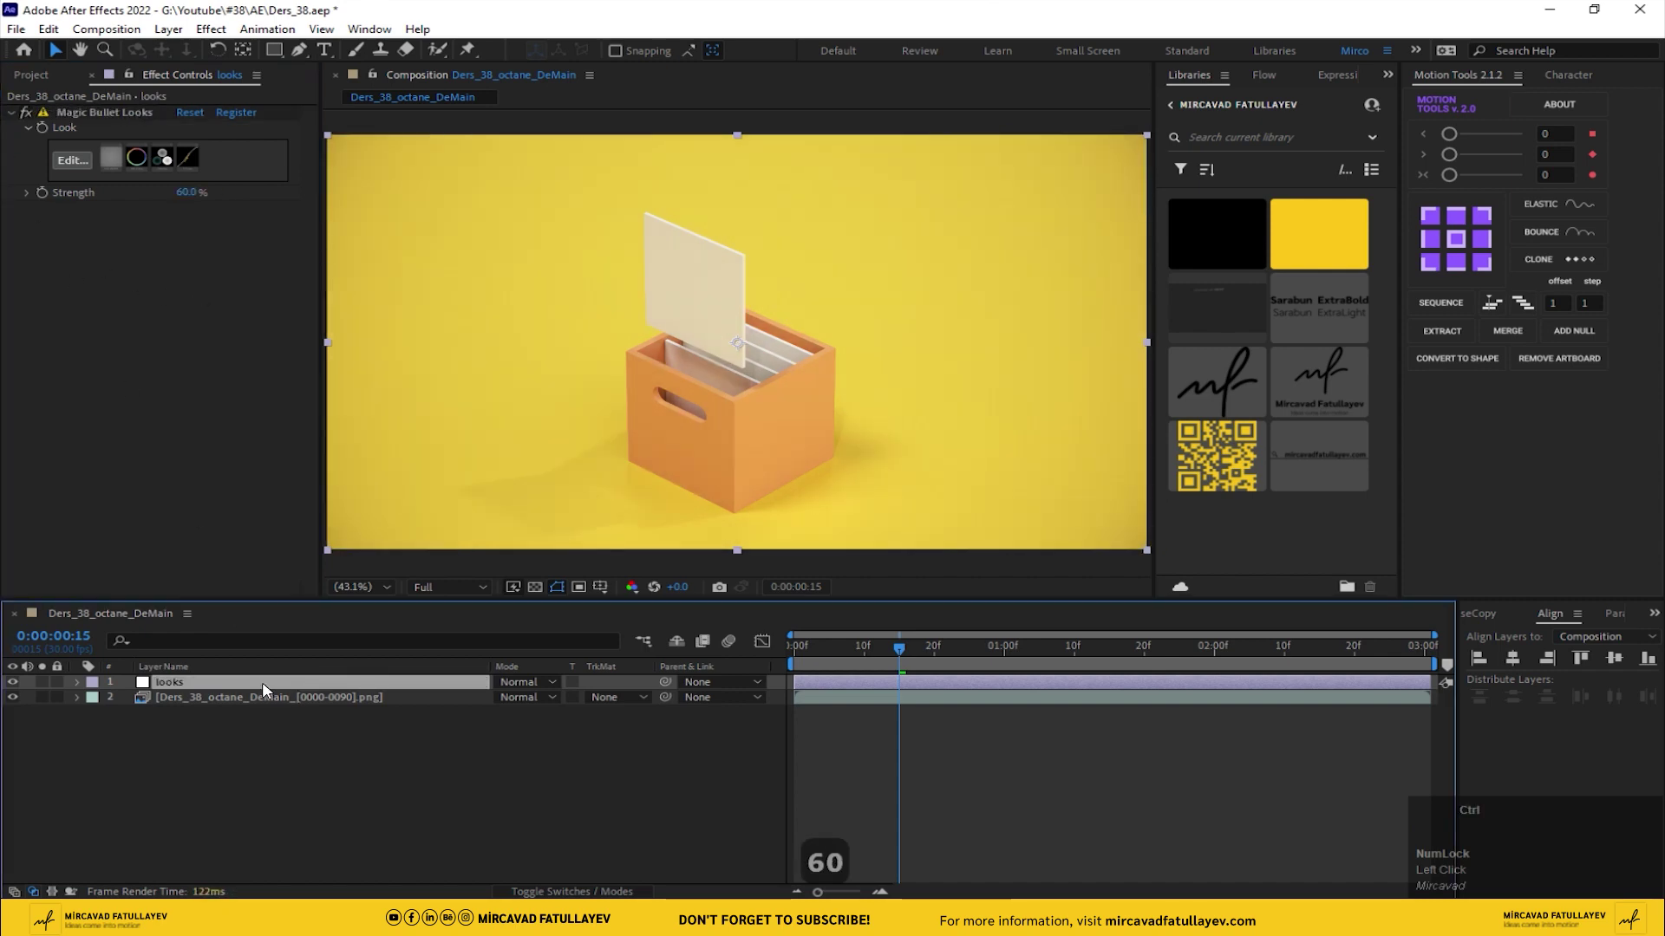
Step: Apply RSMB motion blur to the PNG footage layer via FX Console
click(266, 702)
key(ctrl+space)
text(rs)
click(231, 775)
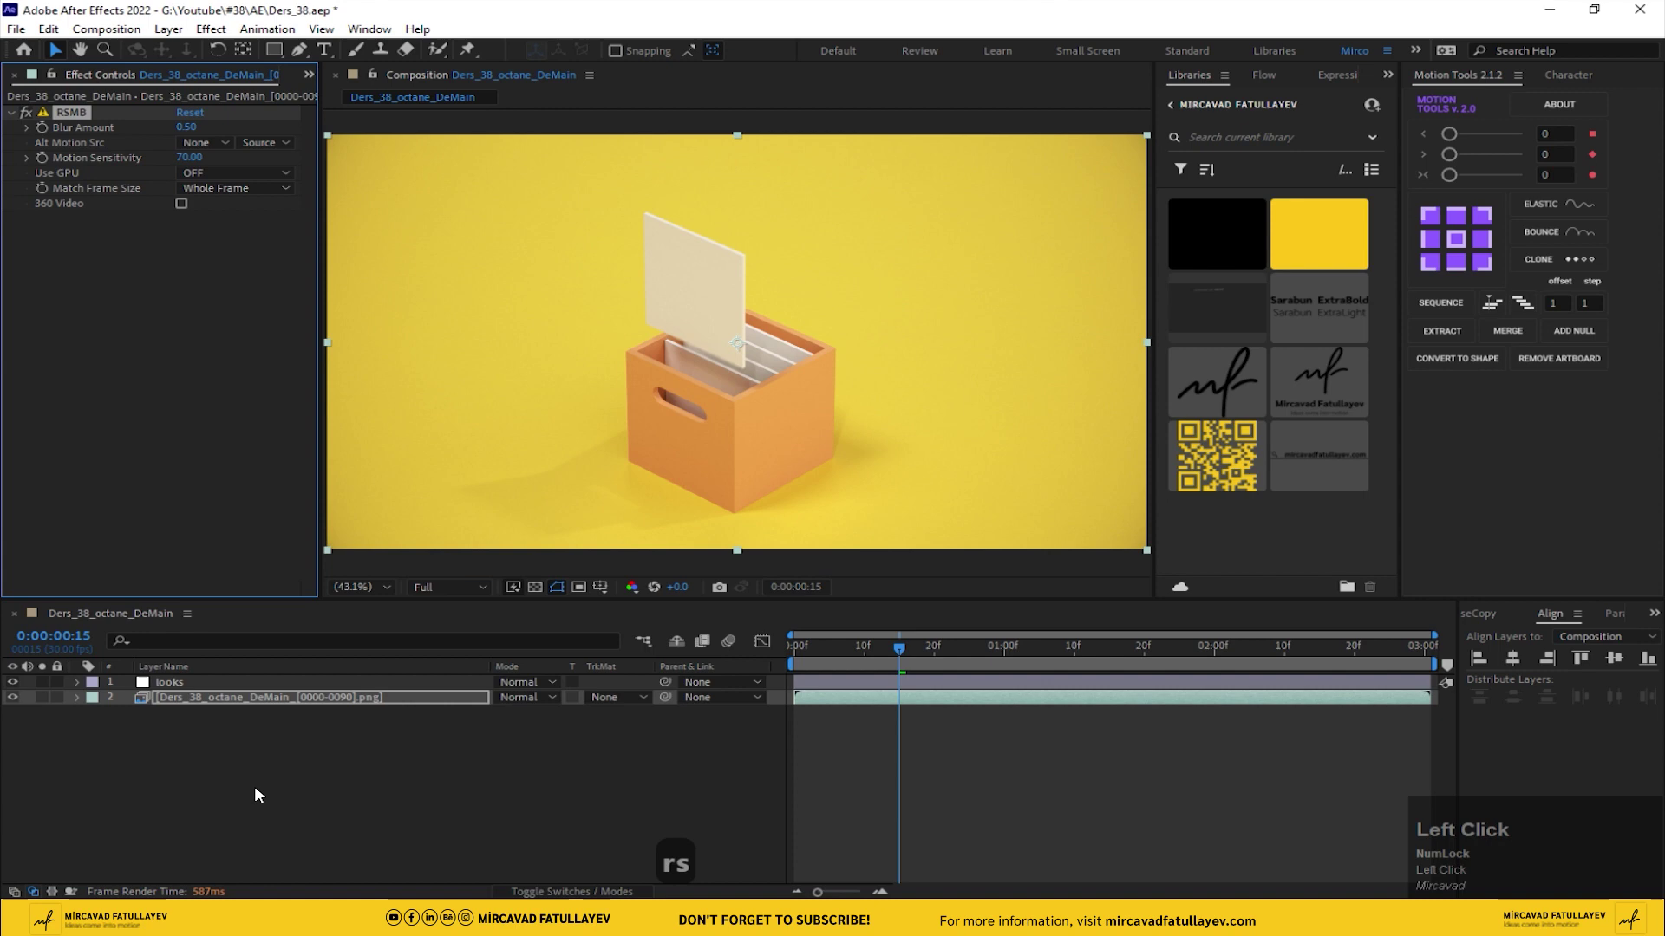
Step: Scrub to a frame where the lid moves and play back the graded animation
scroll(up, 3)
drag(909, 650, 24, 114)
click(24, 114)
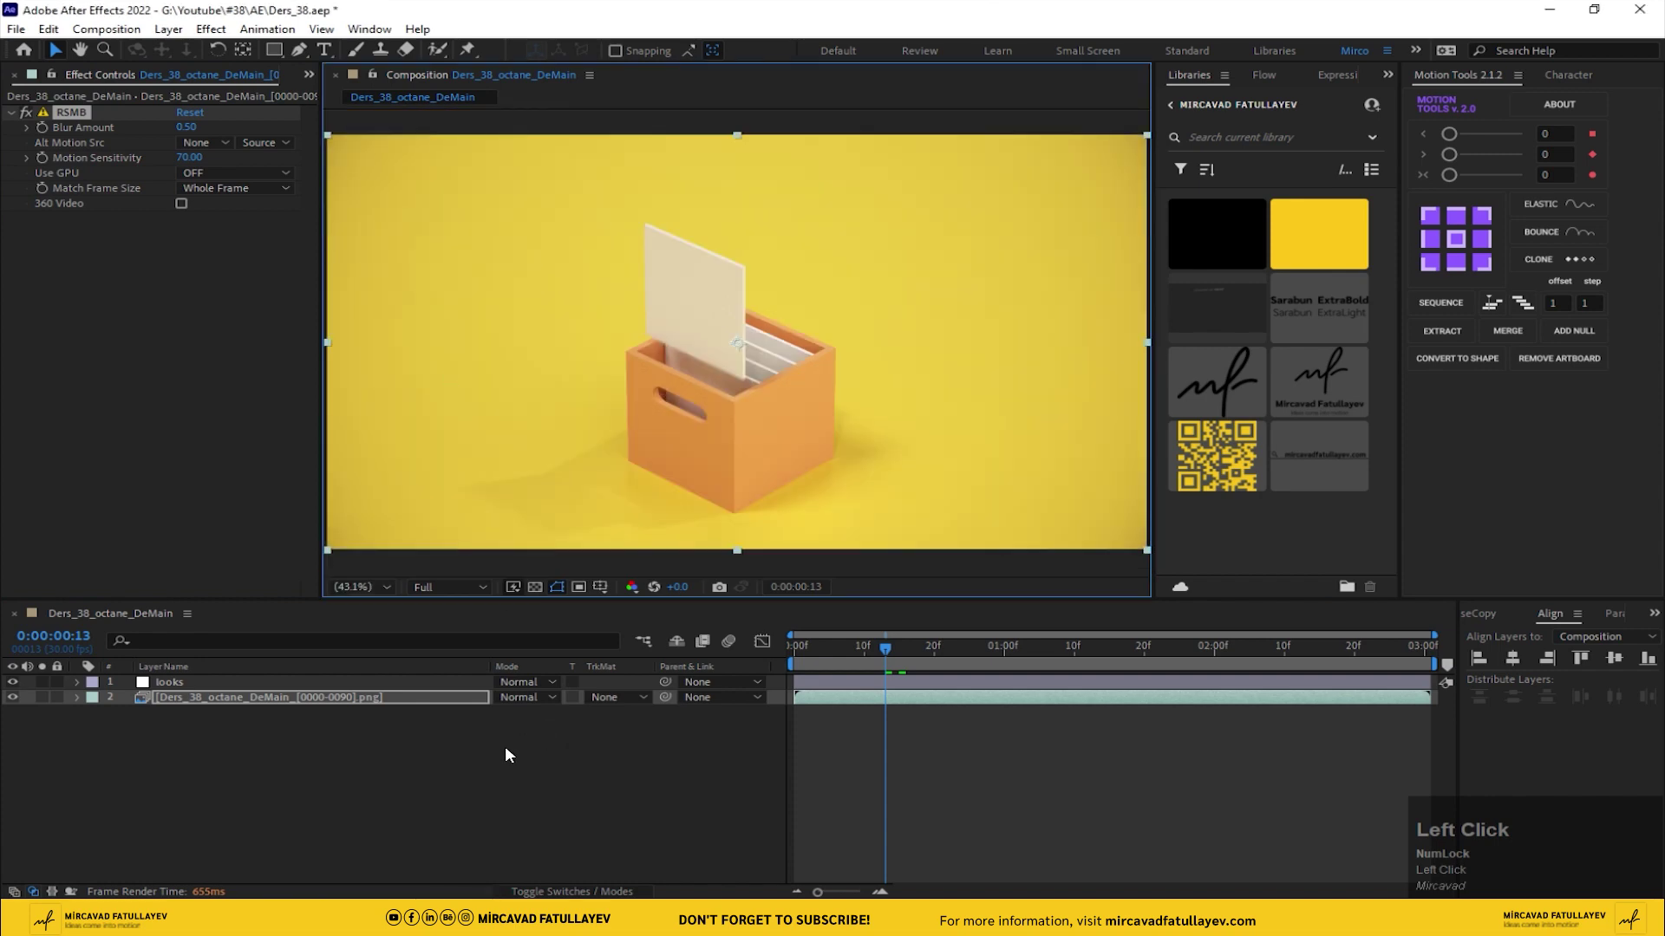
key(space)
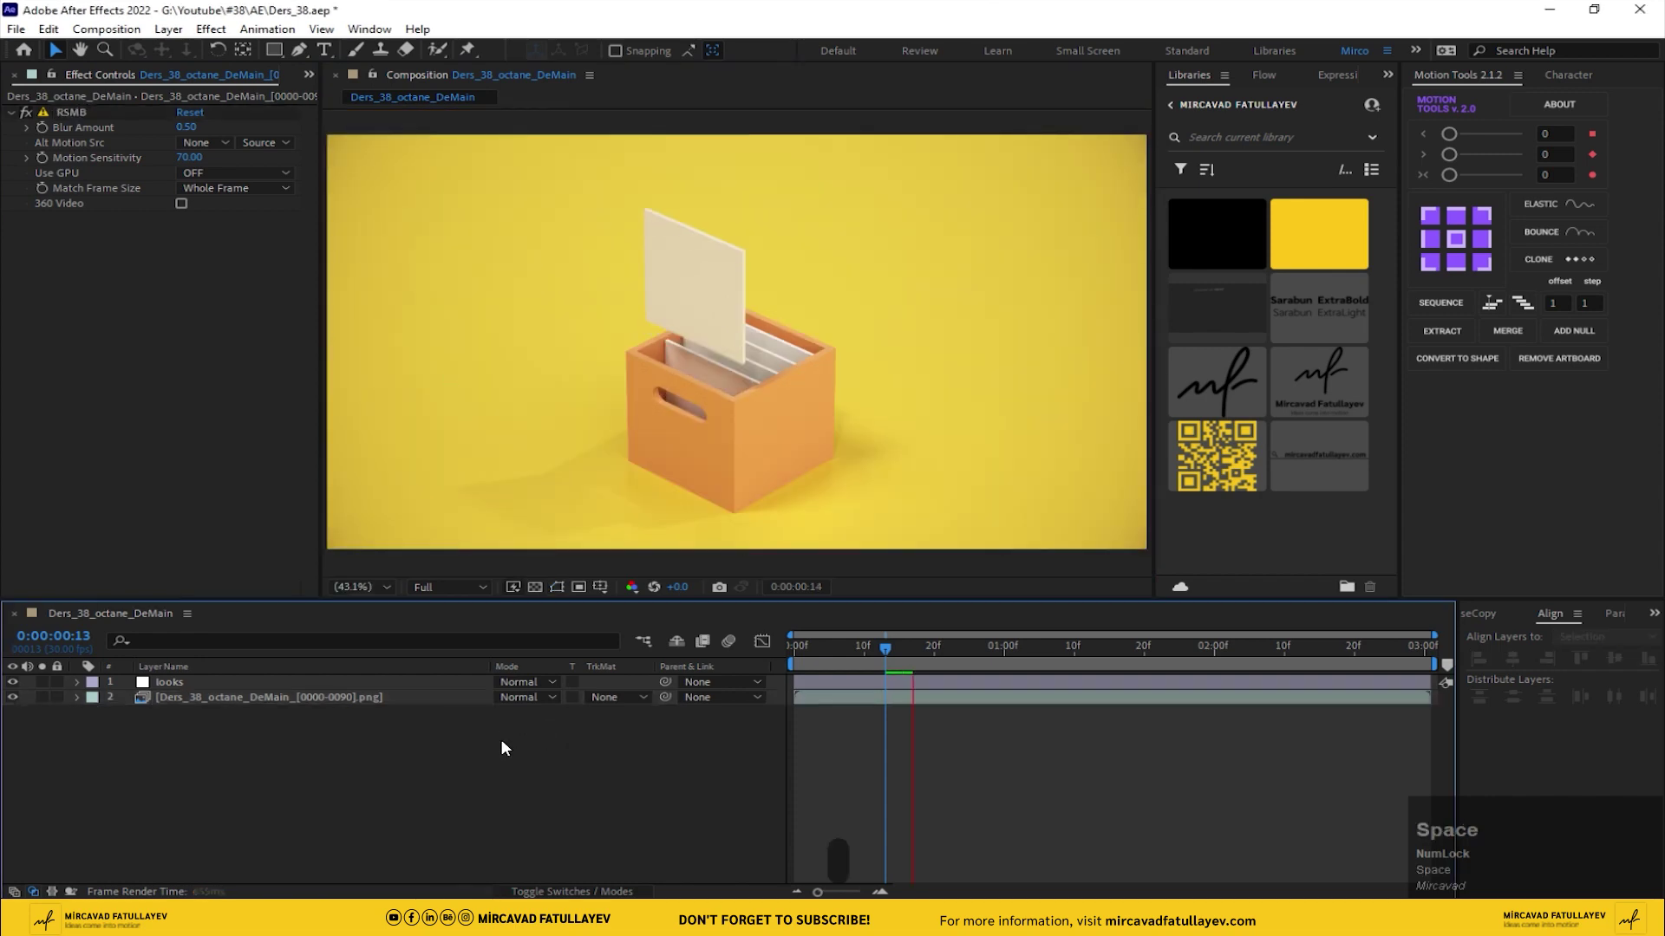